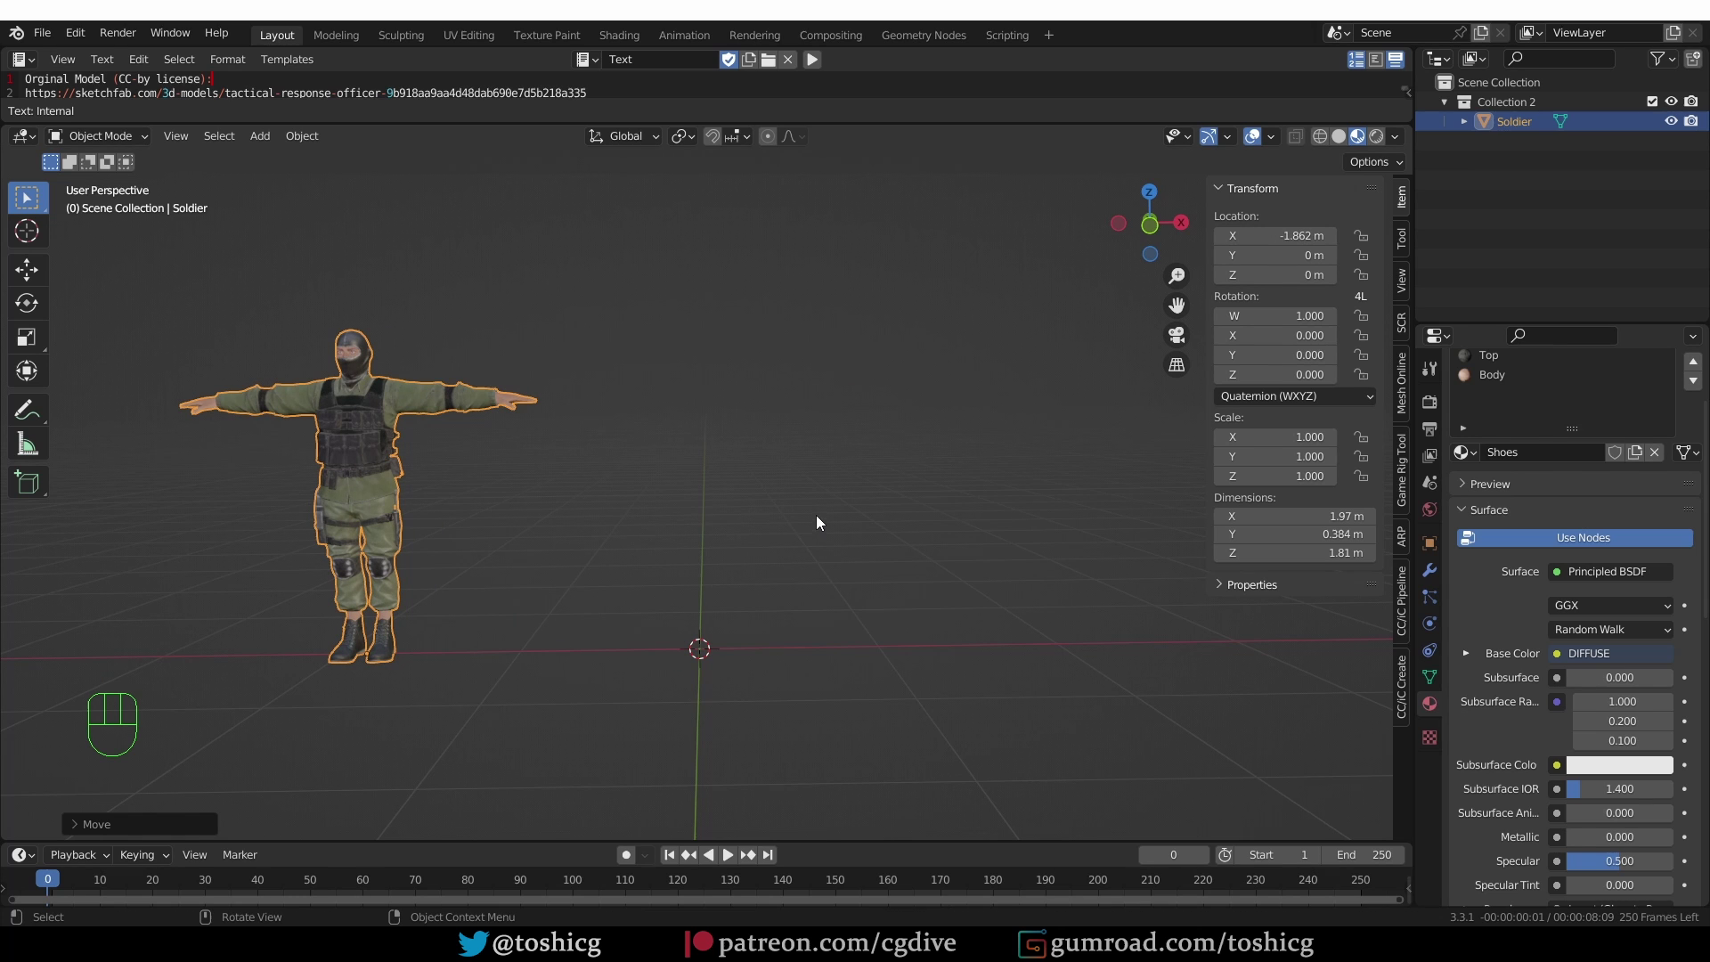
# - Show the CC/iC Pipeline Import/Export panel in the sidebar beside the soldier scene
pyautogui.moveTo(45, 35); pyautogui.dragTo(660, 332)
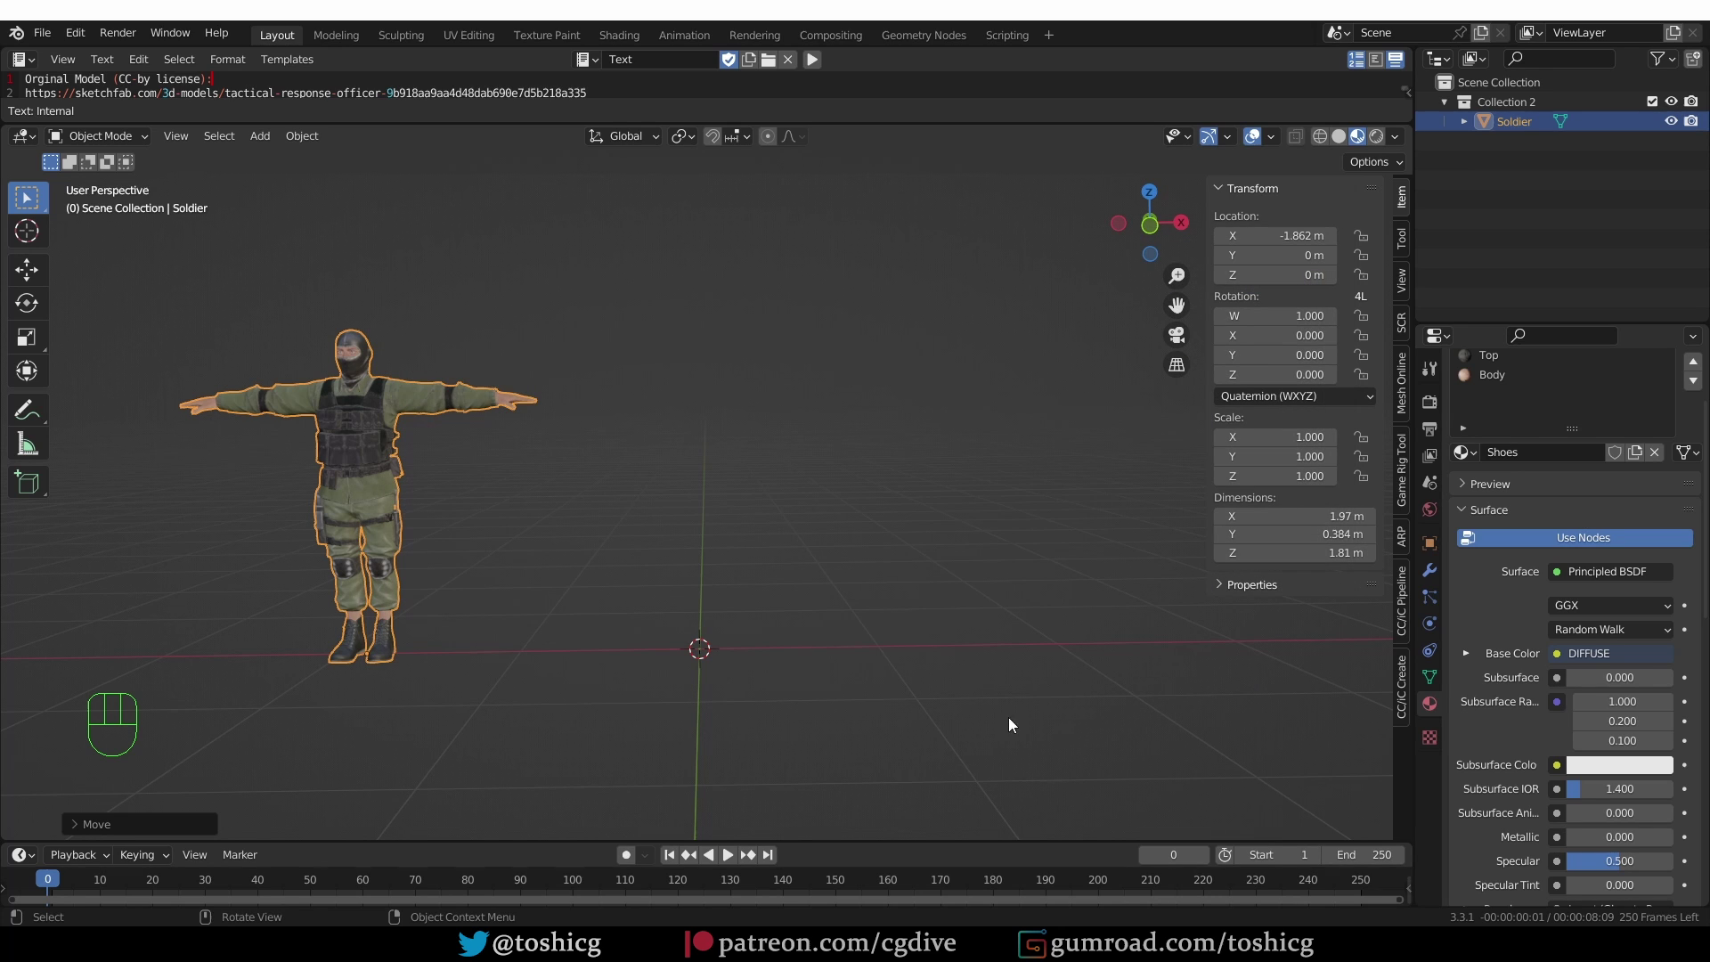
pyautogui.click(1410, 587)
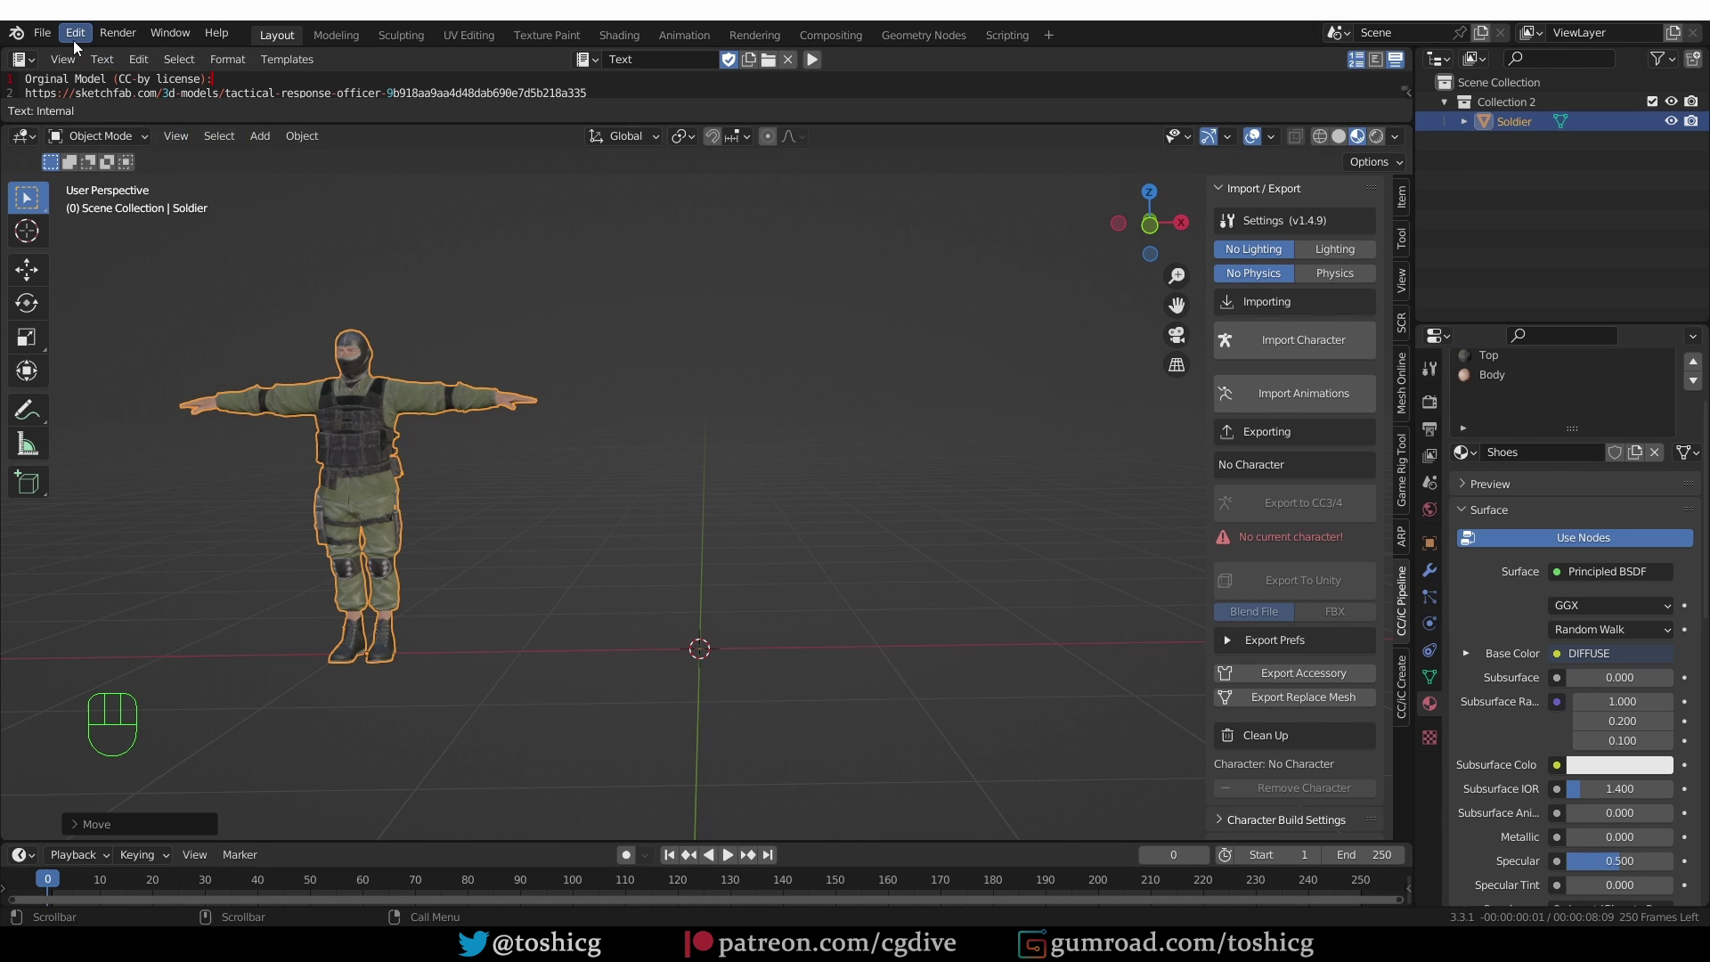
pyautogui.moveTo(78, 45); pyautogui.dragTo(199, 337)
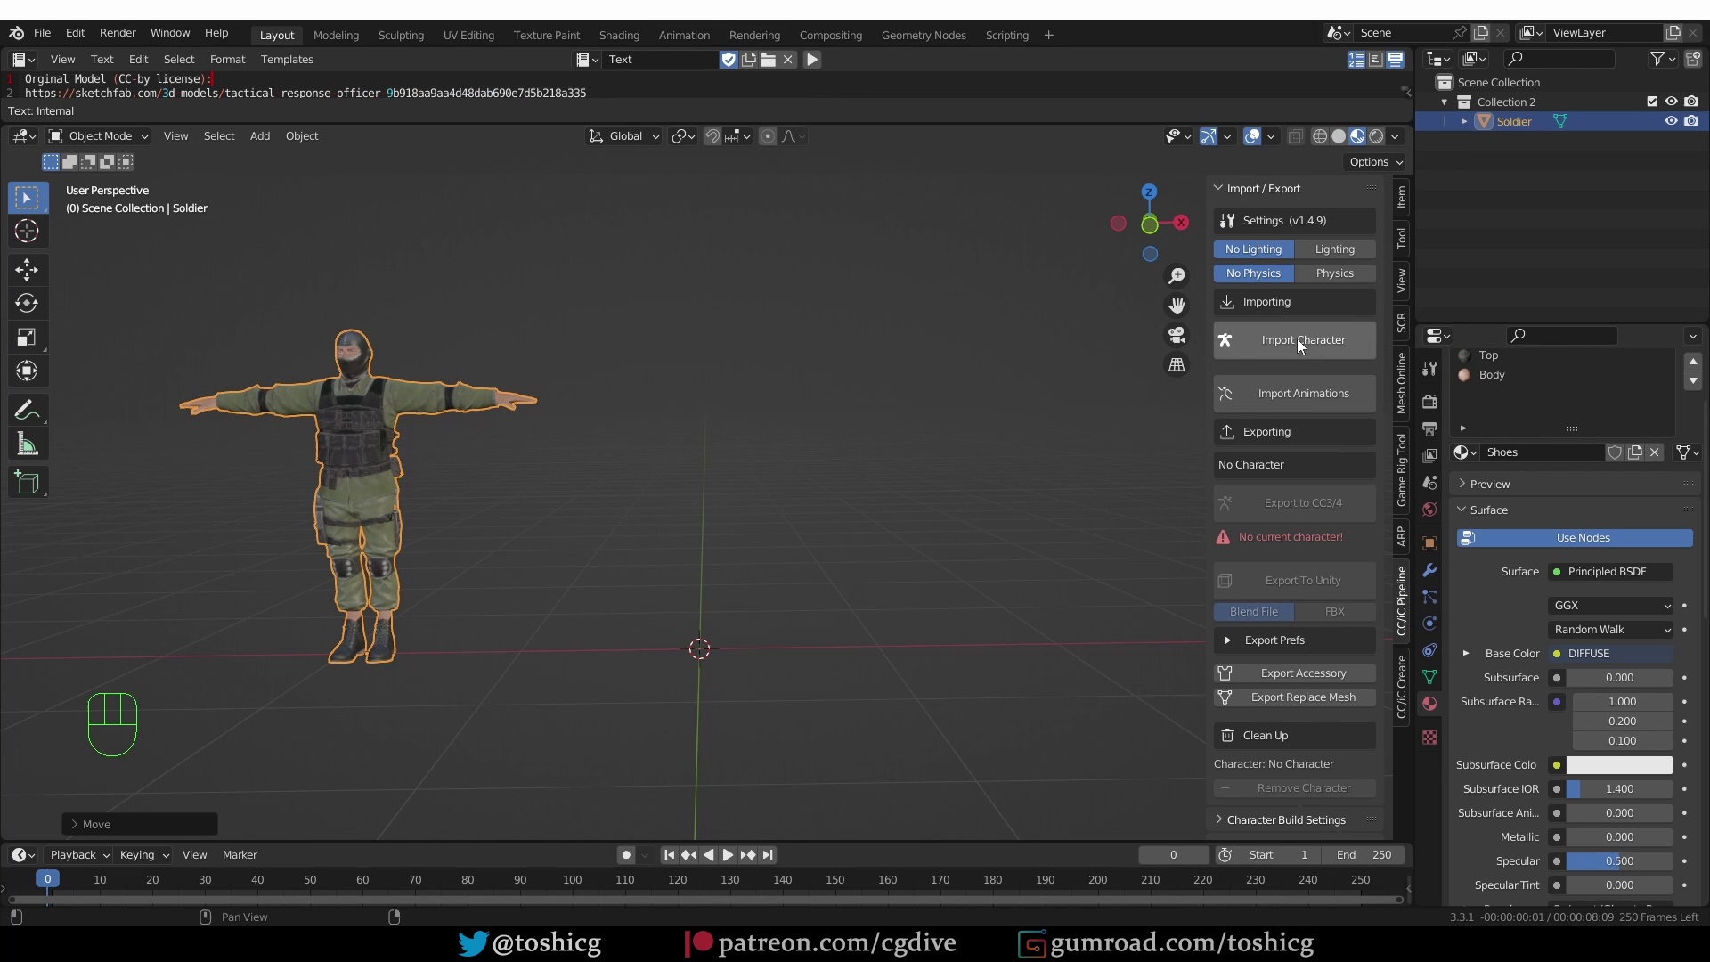
# - Import soldier_from_accurig.fbx through the pipeline and position it beside the original soldier
pyautogui.click(1314, 348)
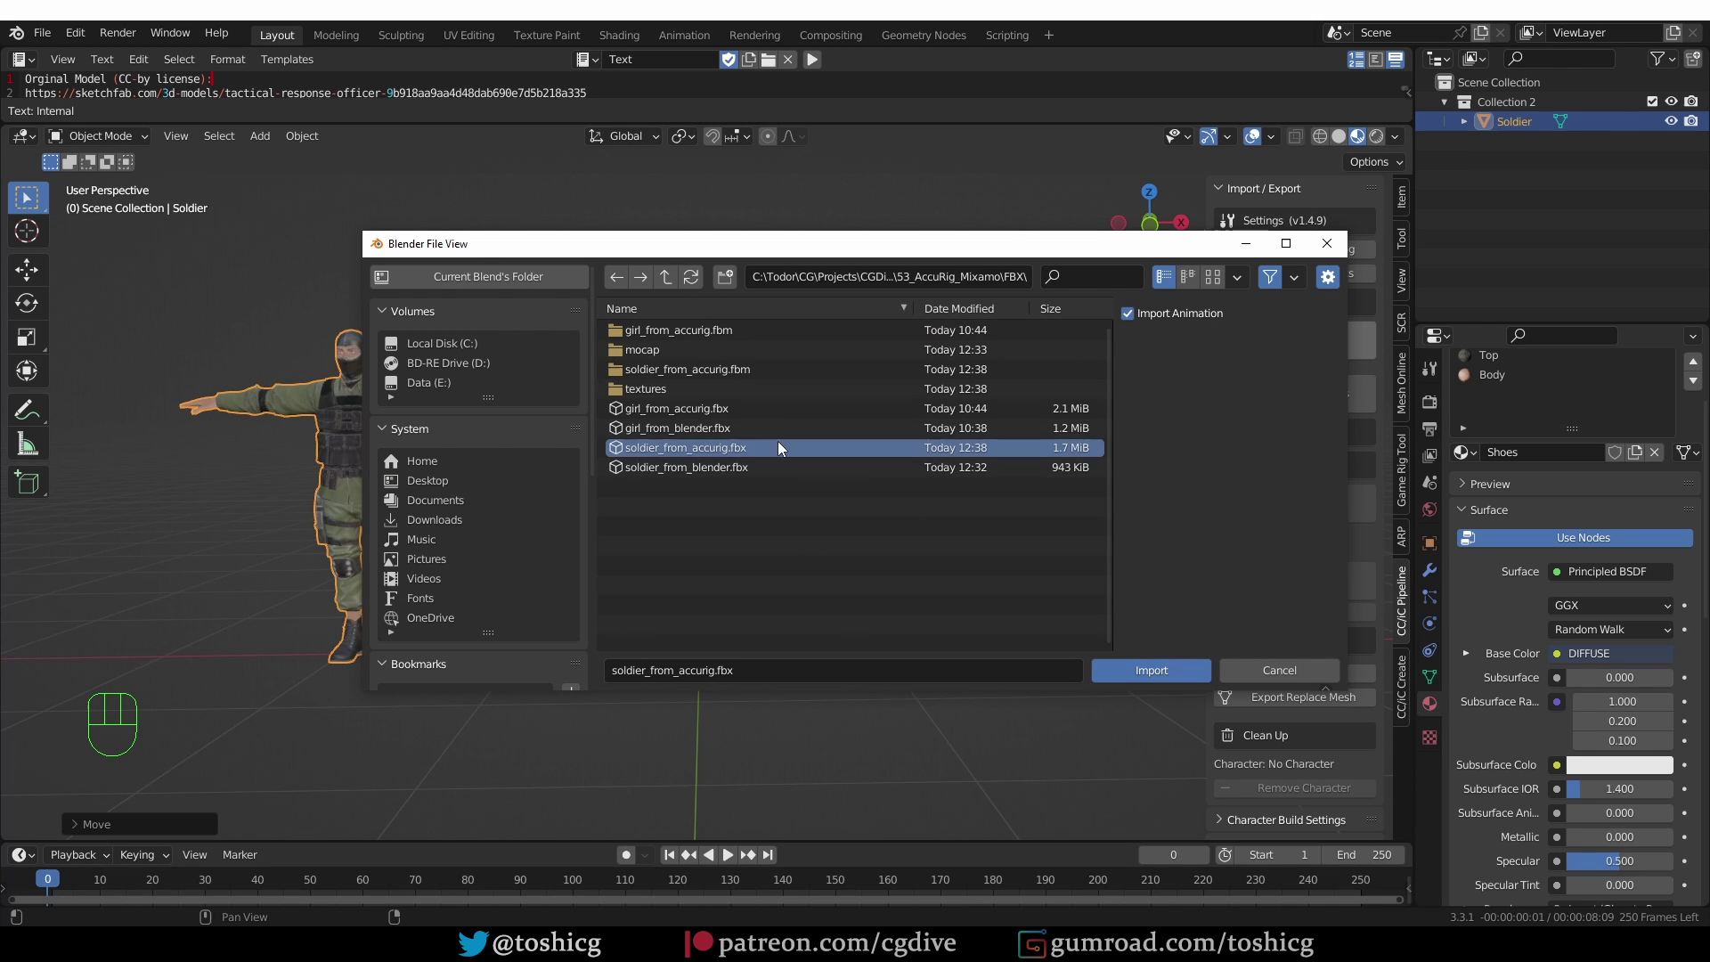
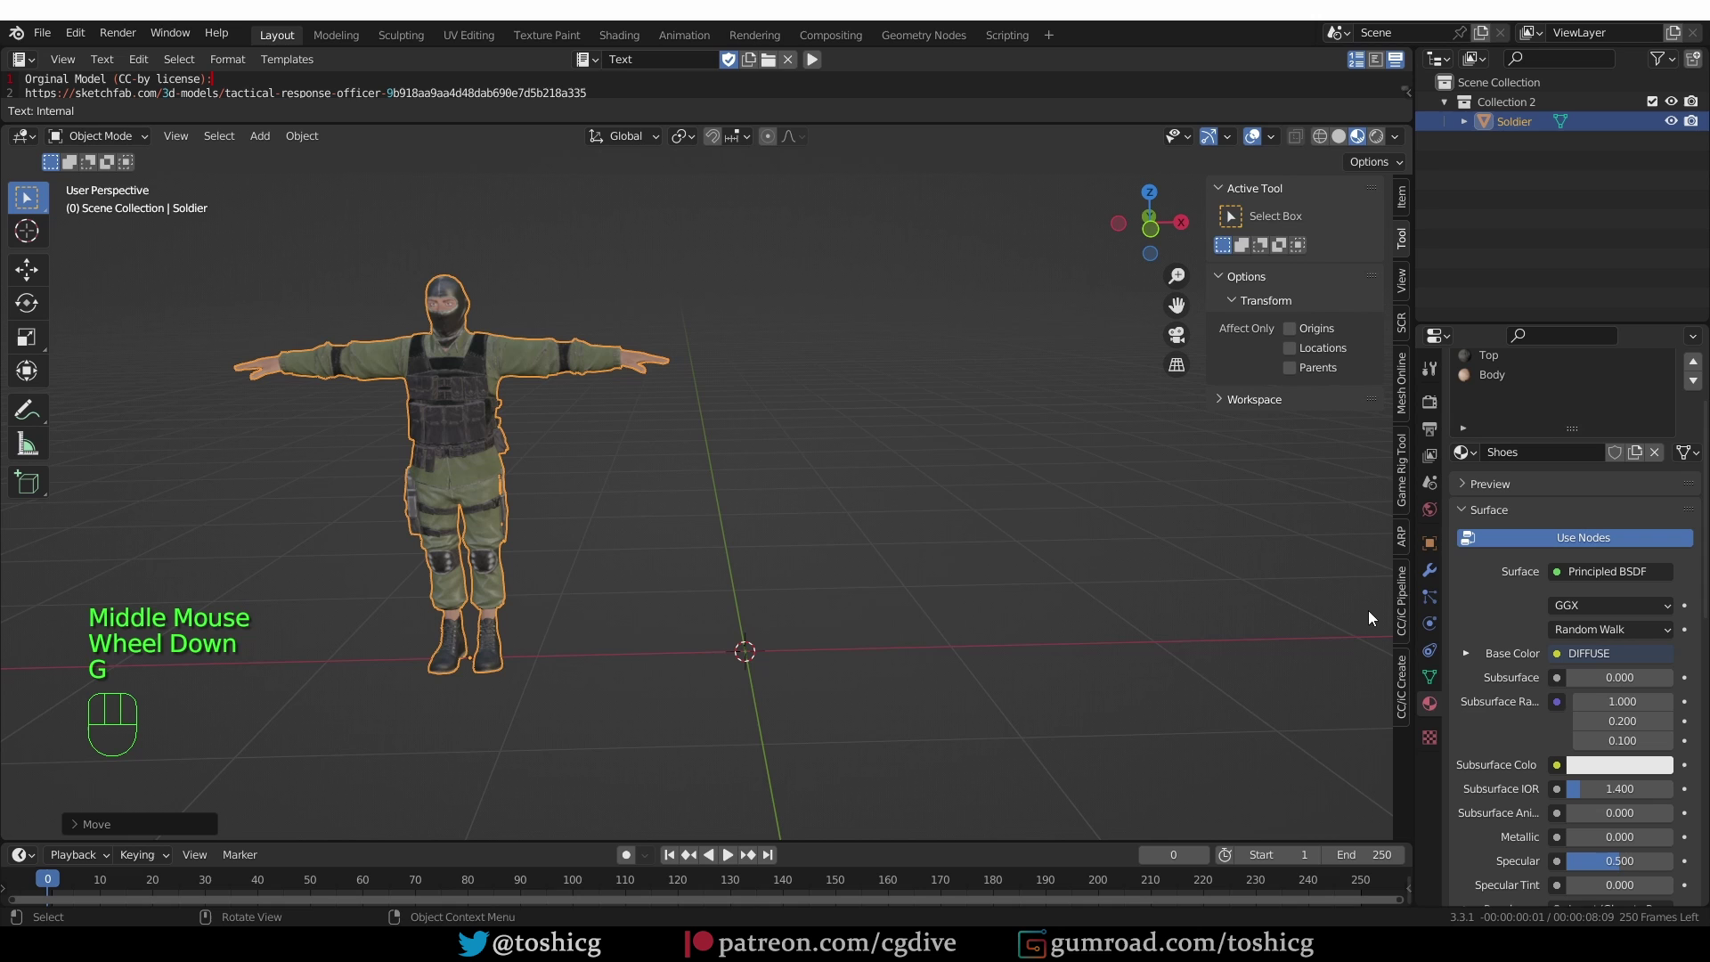
pyautogui.moveTo(1415, 594); pyautogui.dragTo(1329, 351)
pyautogui.click(1329, 351)
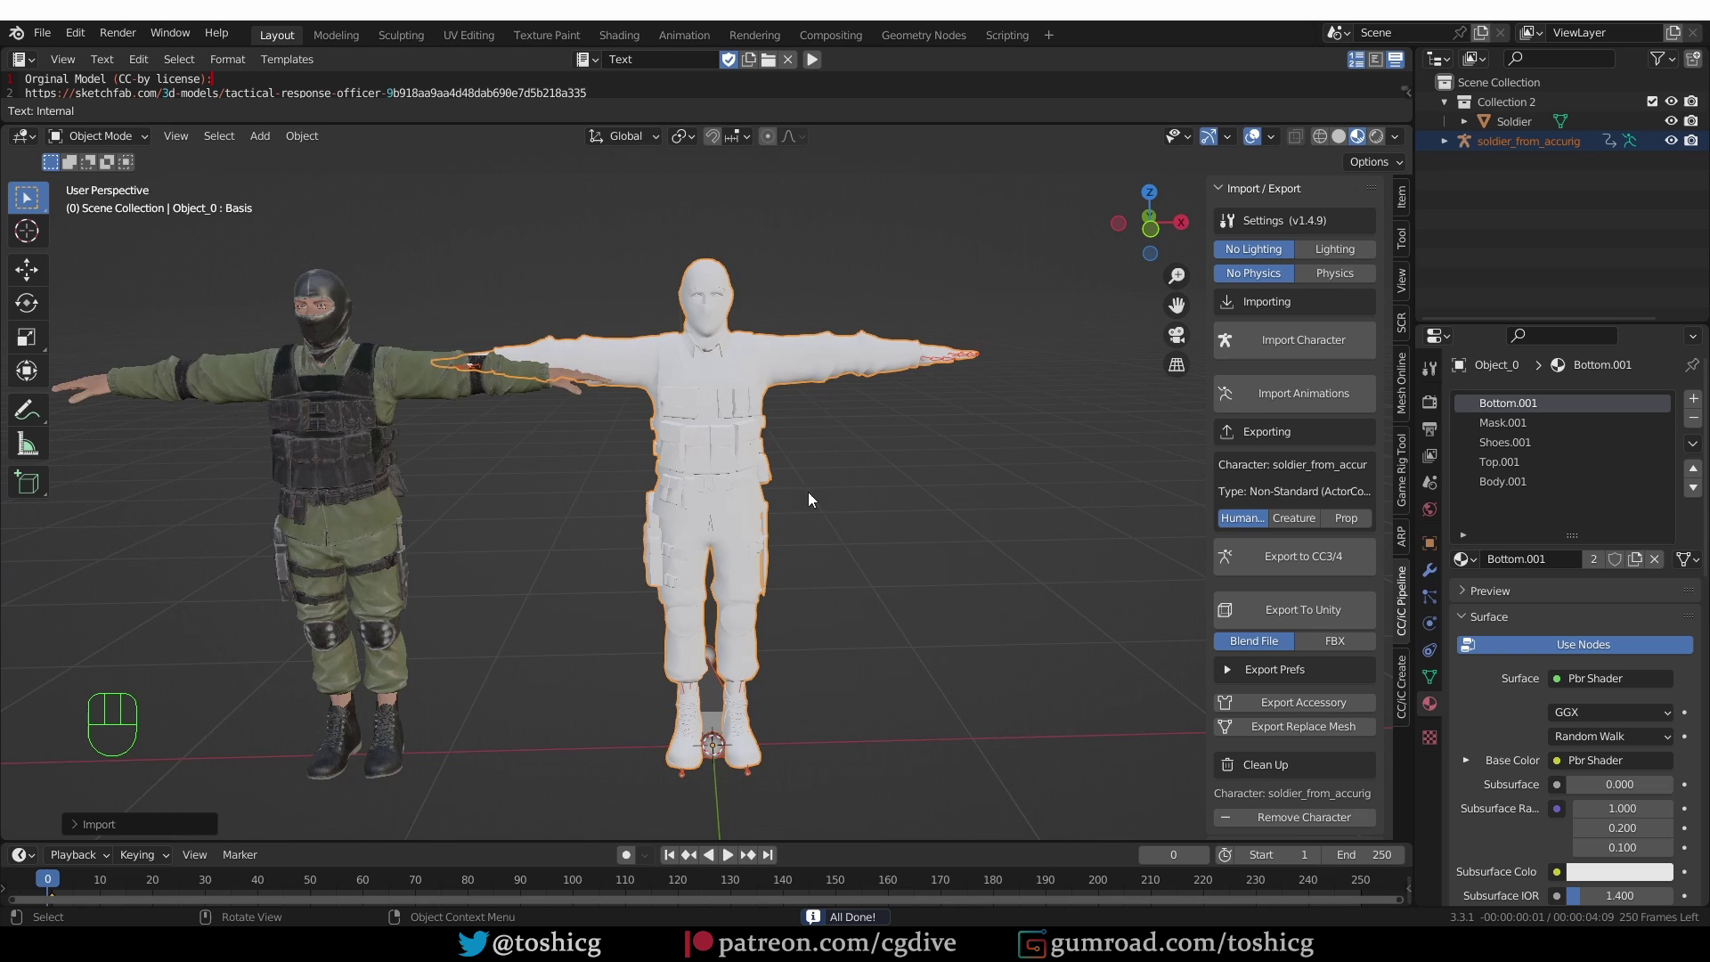
pyautogui.scroll(-3)
pyautogui.click(587, 417)
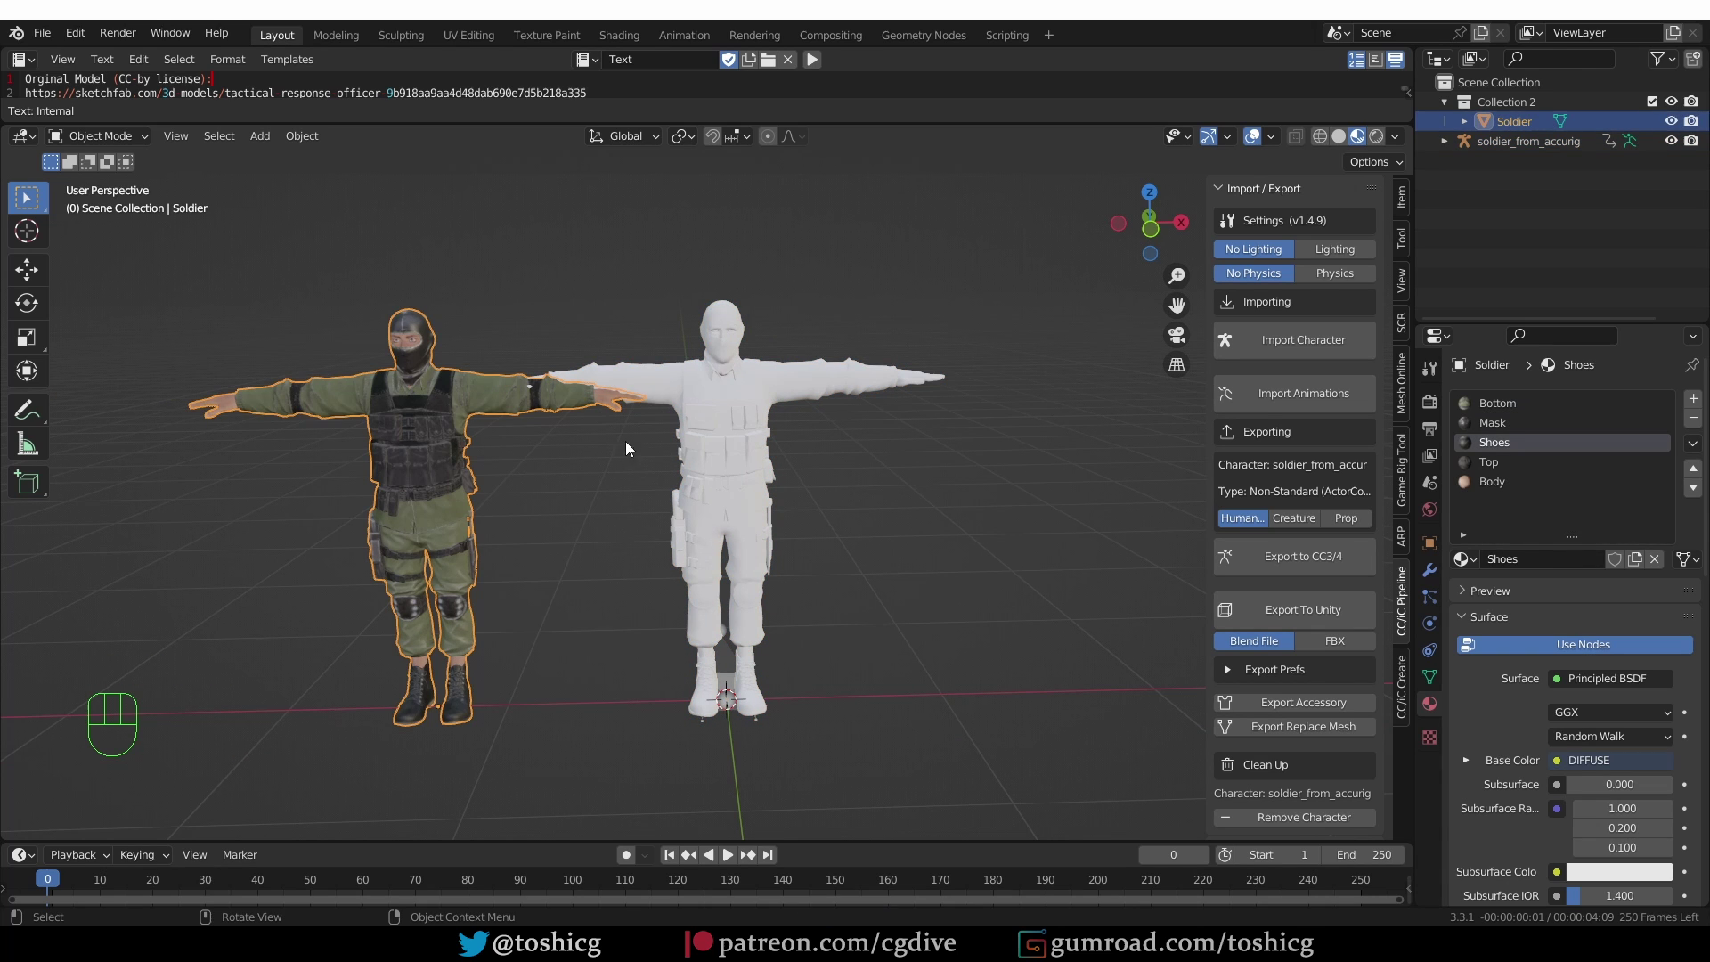
pyautogui.press('g')
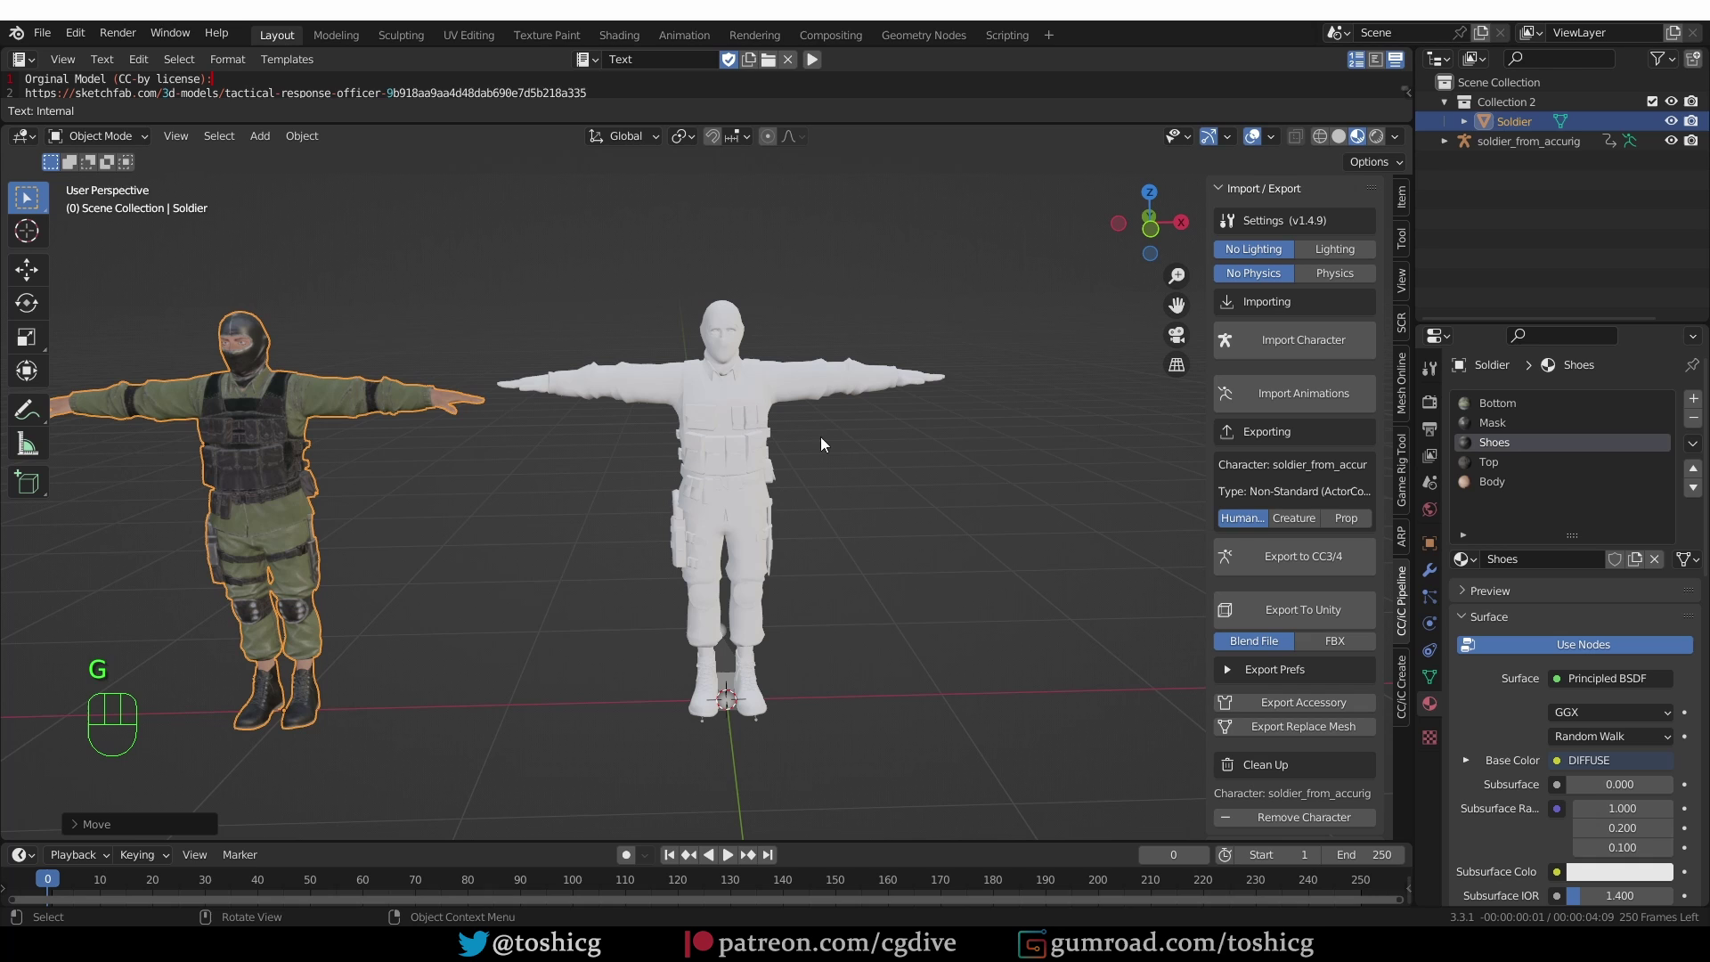
# - Test the accurig soldier's bones in pose mode by rotating the left upper arm, then return to object mode
pyautogui.click(738, 667)
pyautogui.press('Tab')
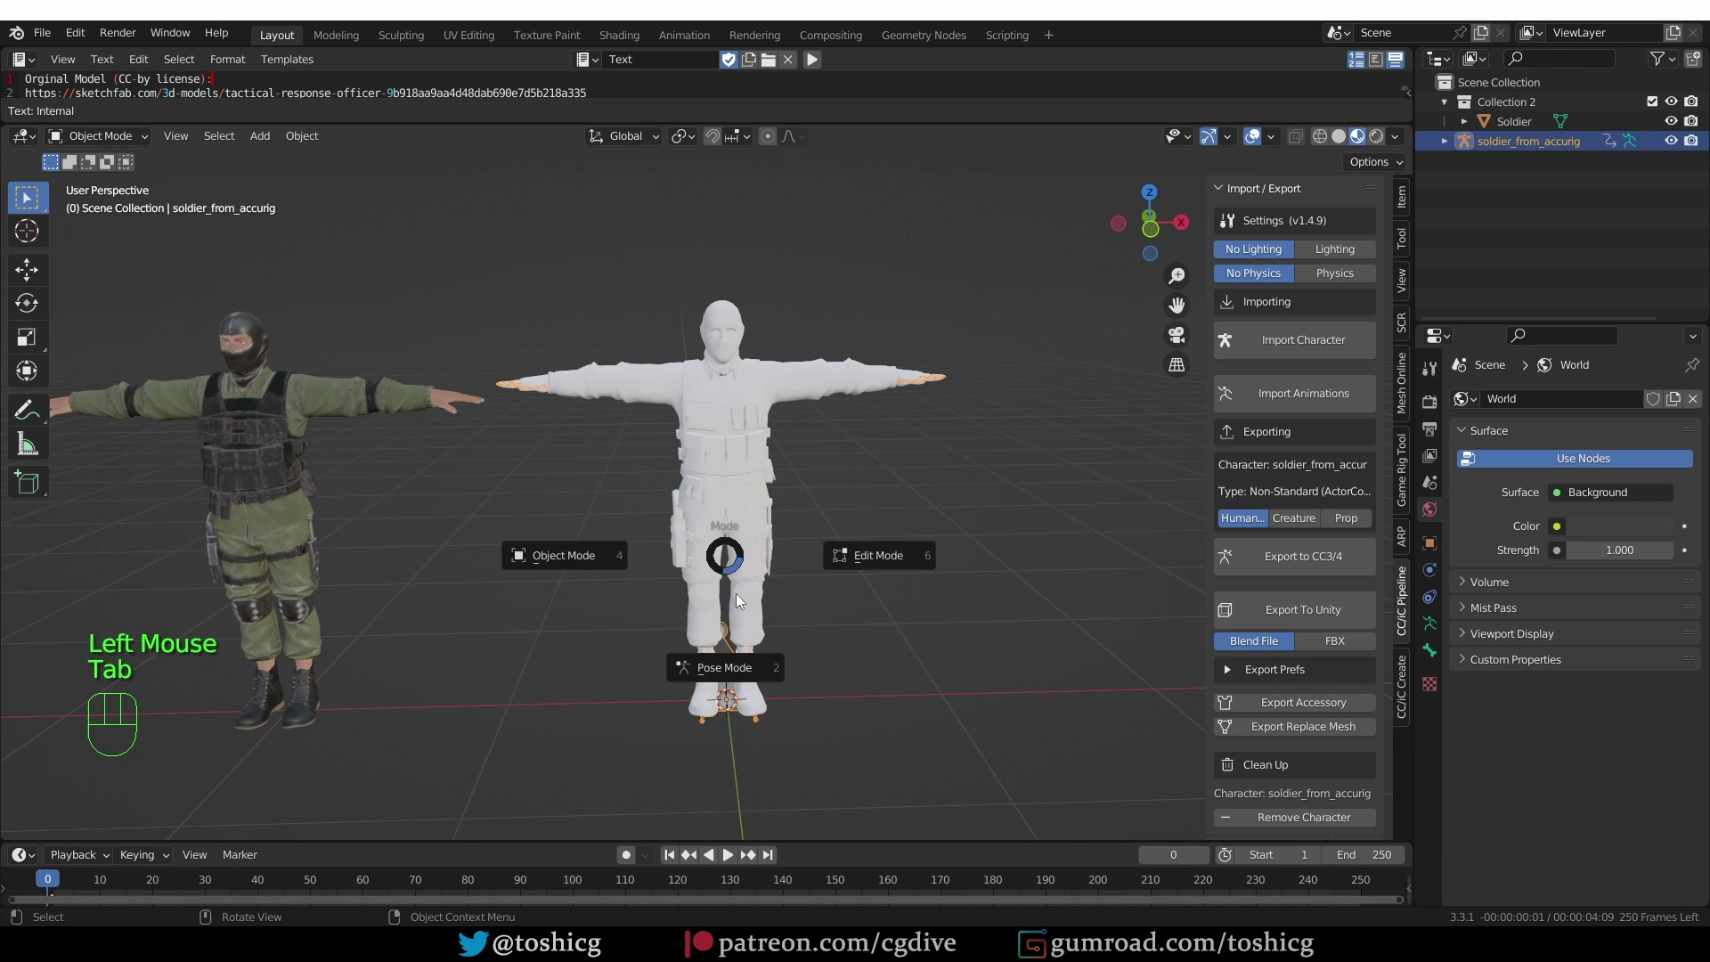
pyautogui.click(768, 390)
pyautogui.press('r')
pyautogui.press('r')
pyautogui.click(783, 386)
pyautogui.press('r')
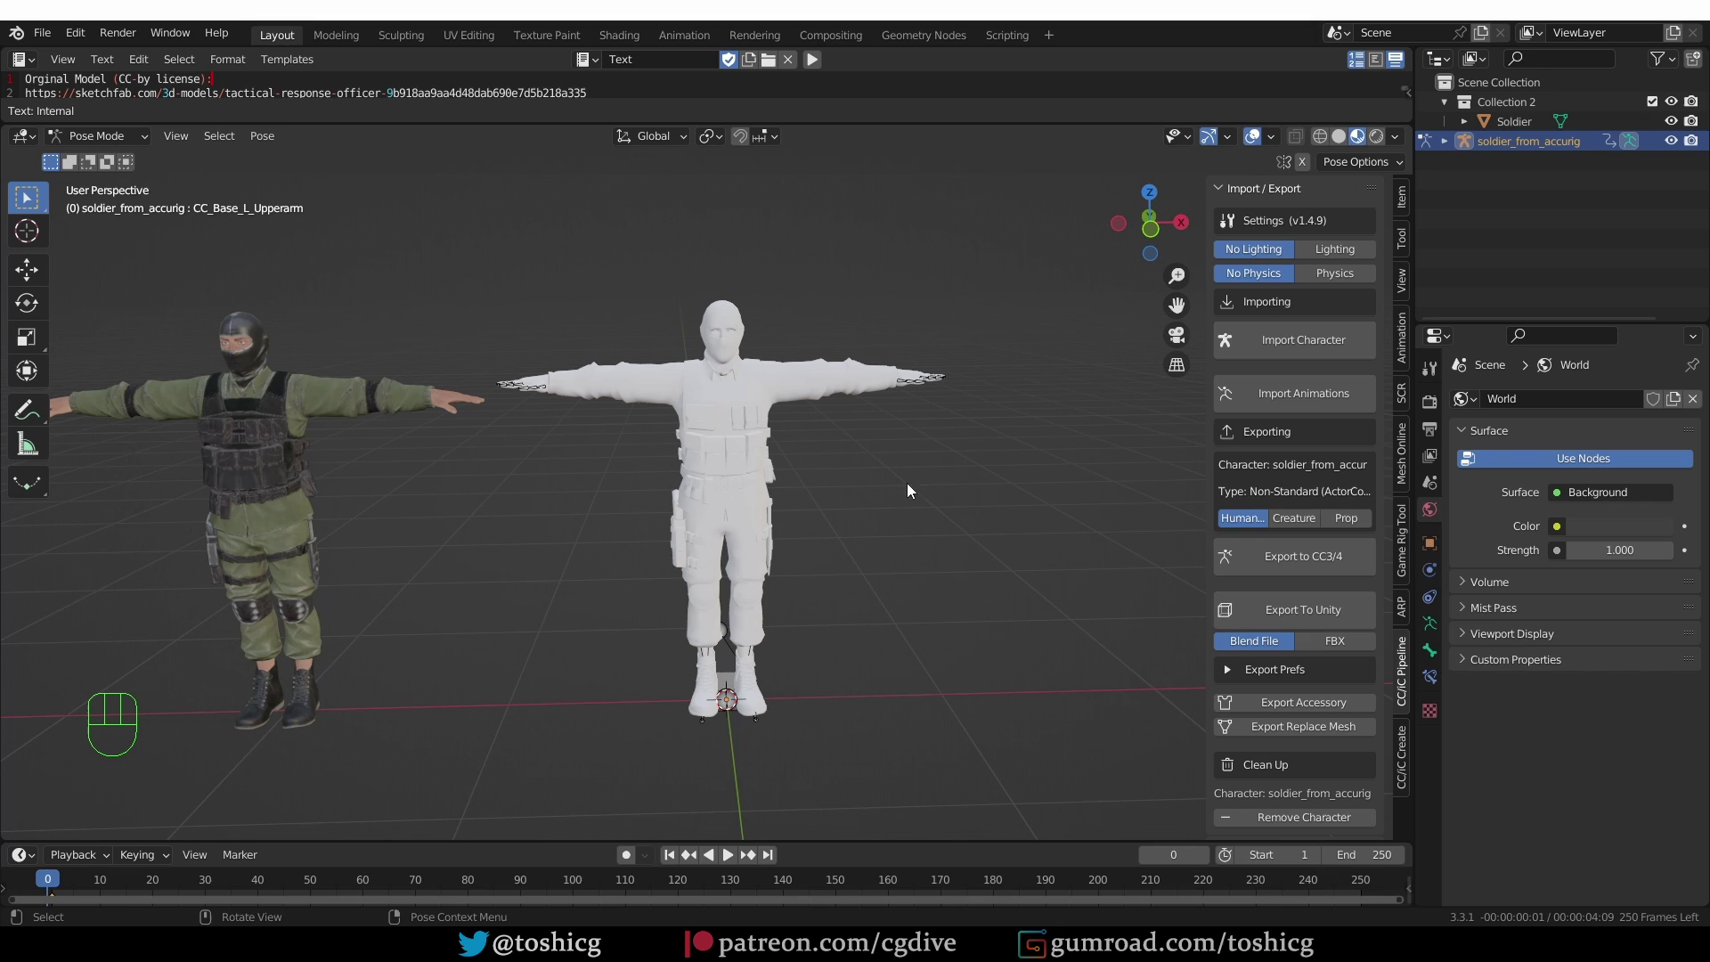
pyautogui.press('Tab')
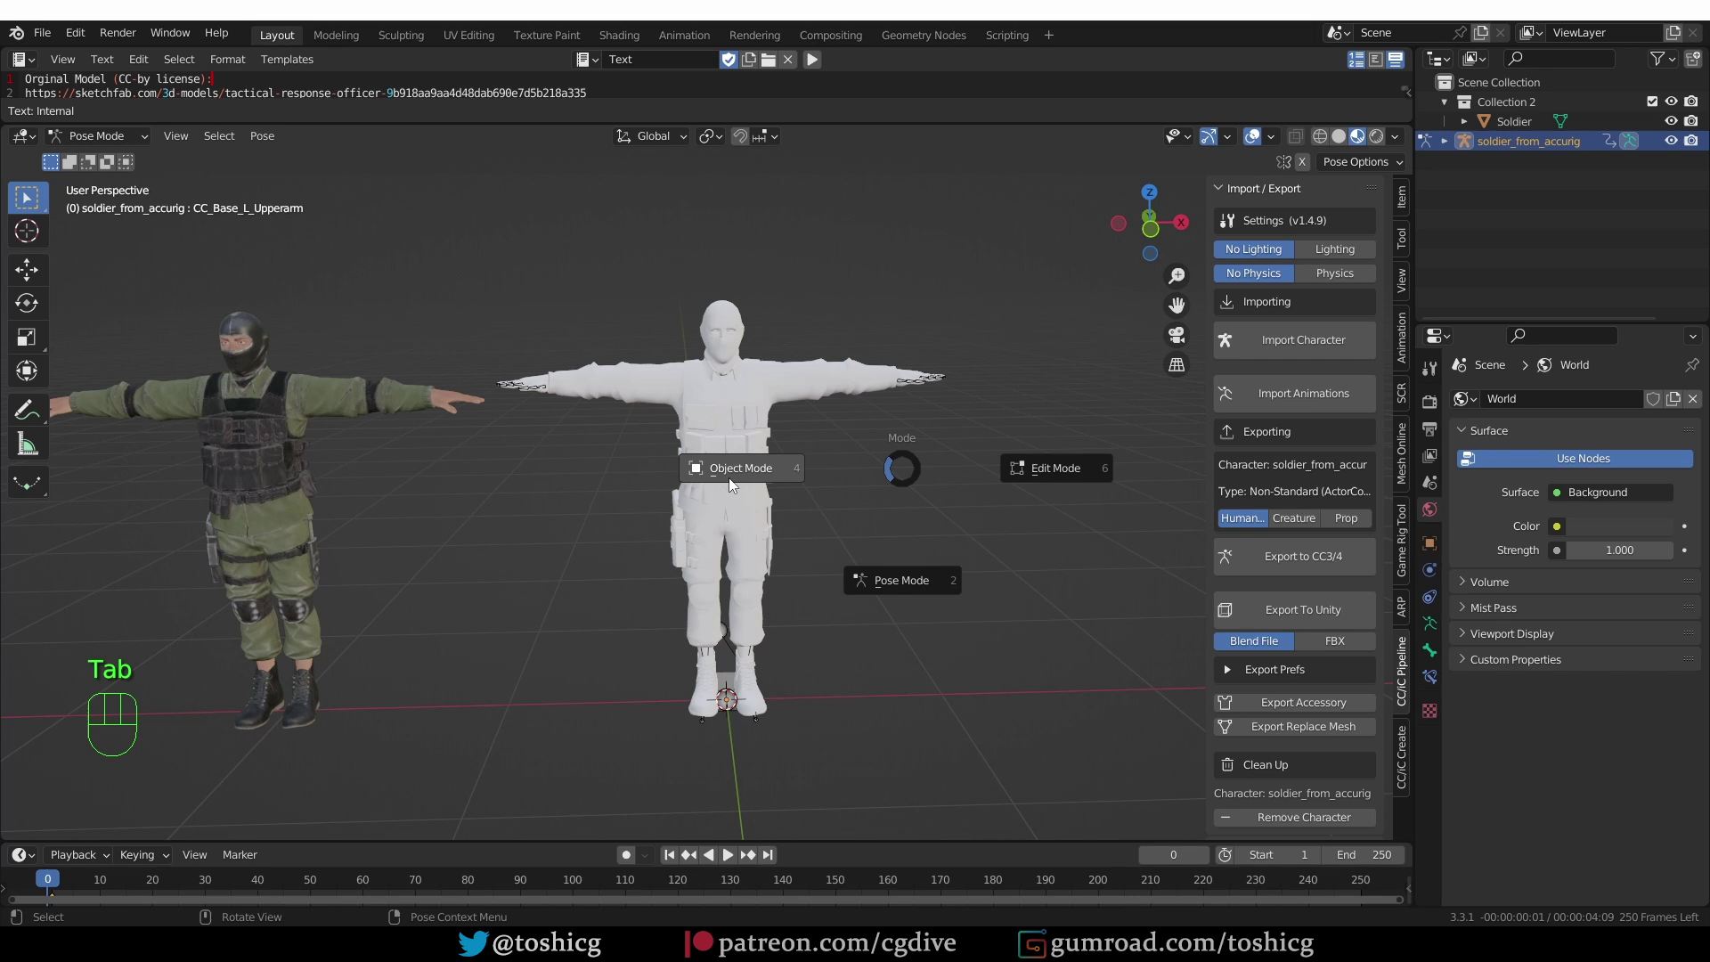
pyautogui.moveTo(1291, 209); pyautogui.dragTo(1337, 339)
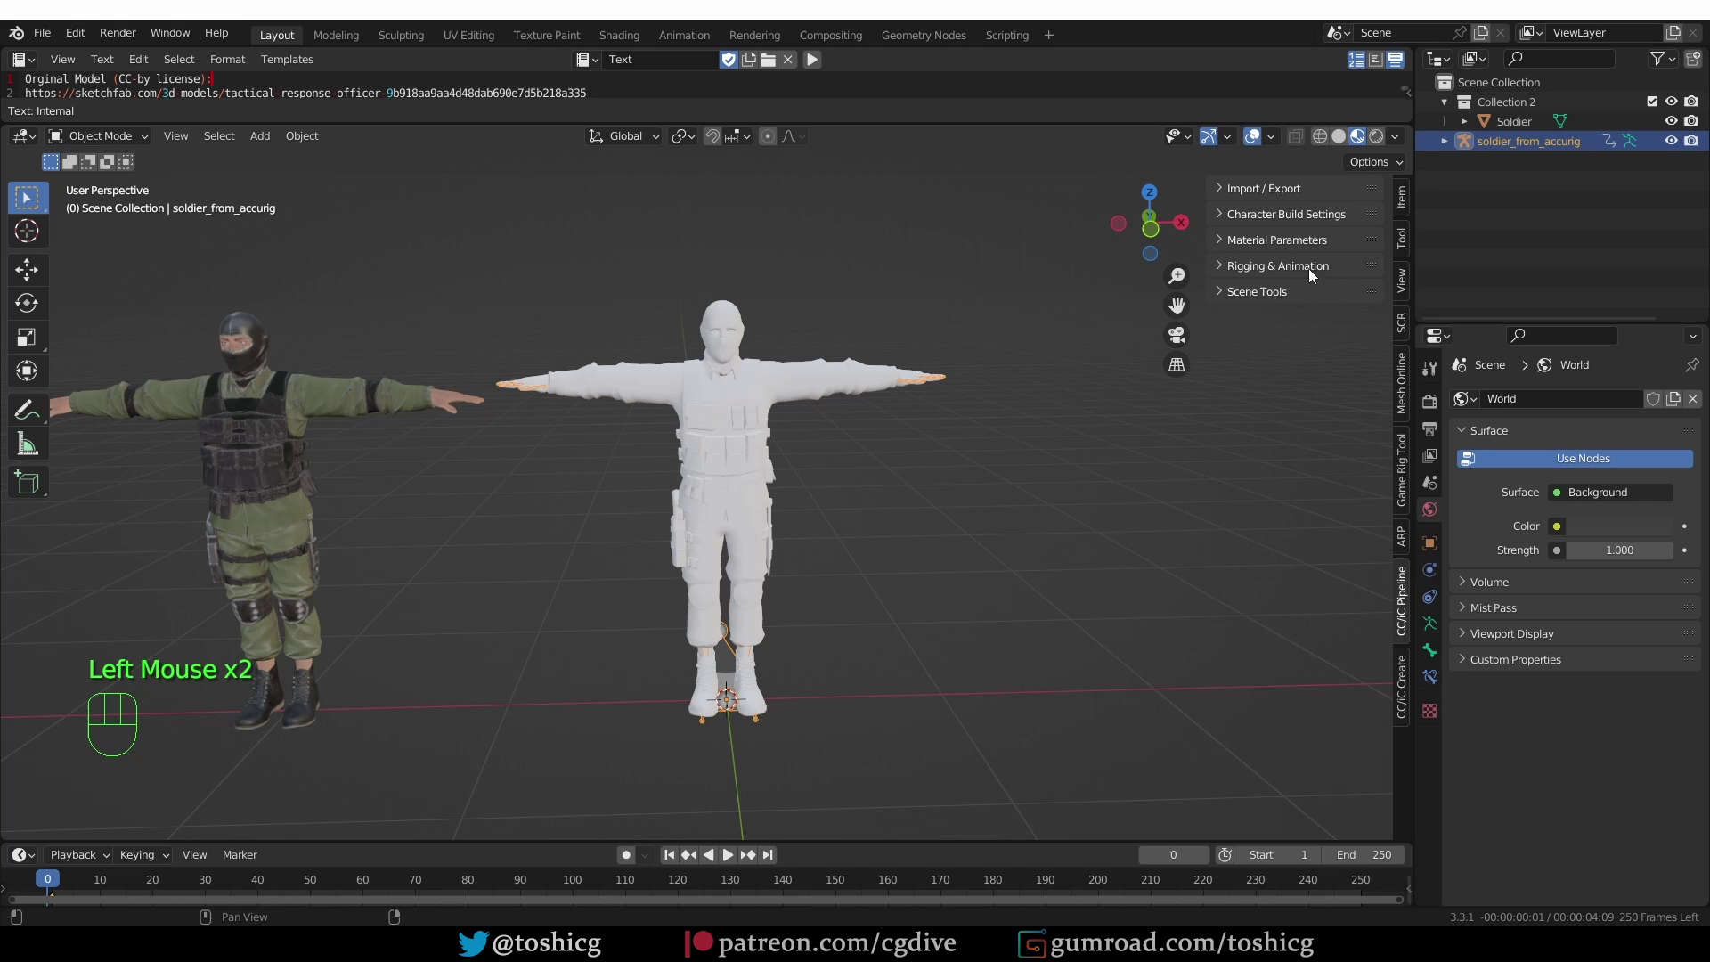
# - Copy the original soldier's textures onto soldier_from_accurig with Match Existing Materials
pyautogui.click(1314, 272)
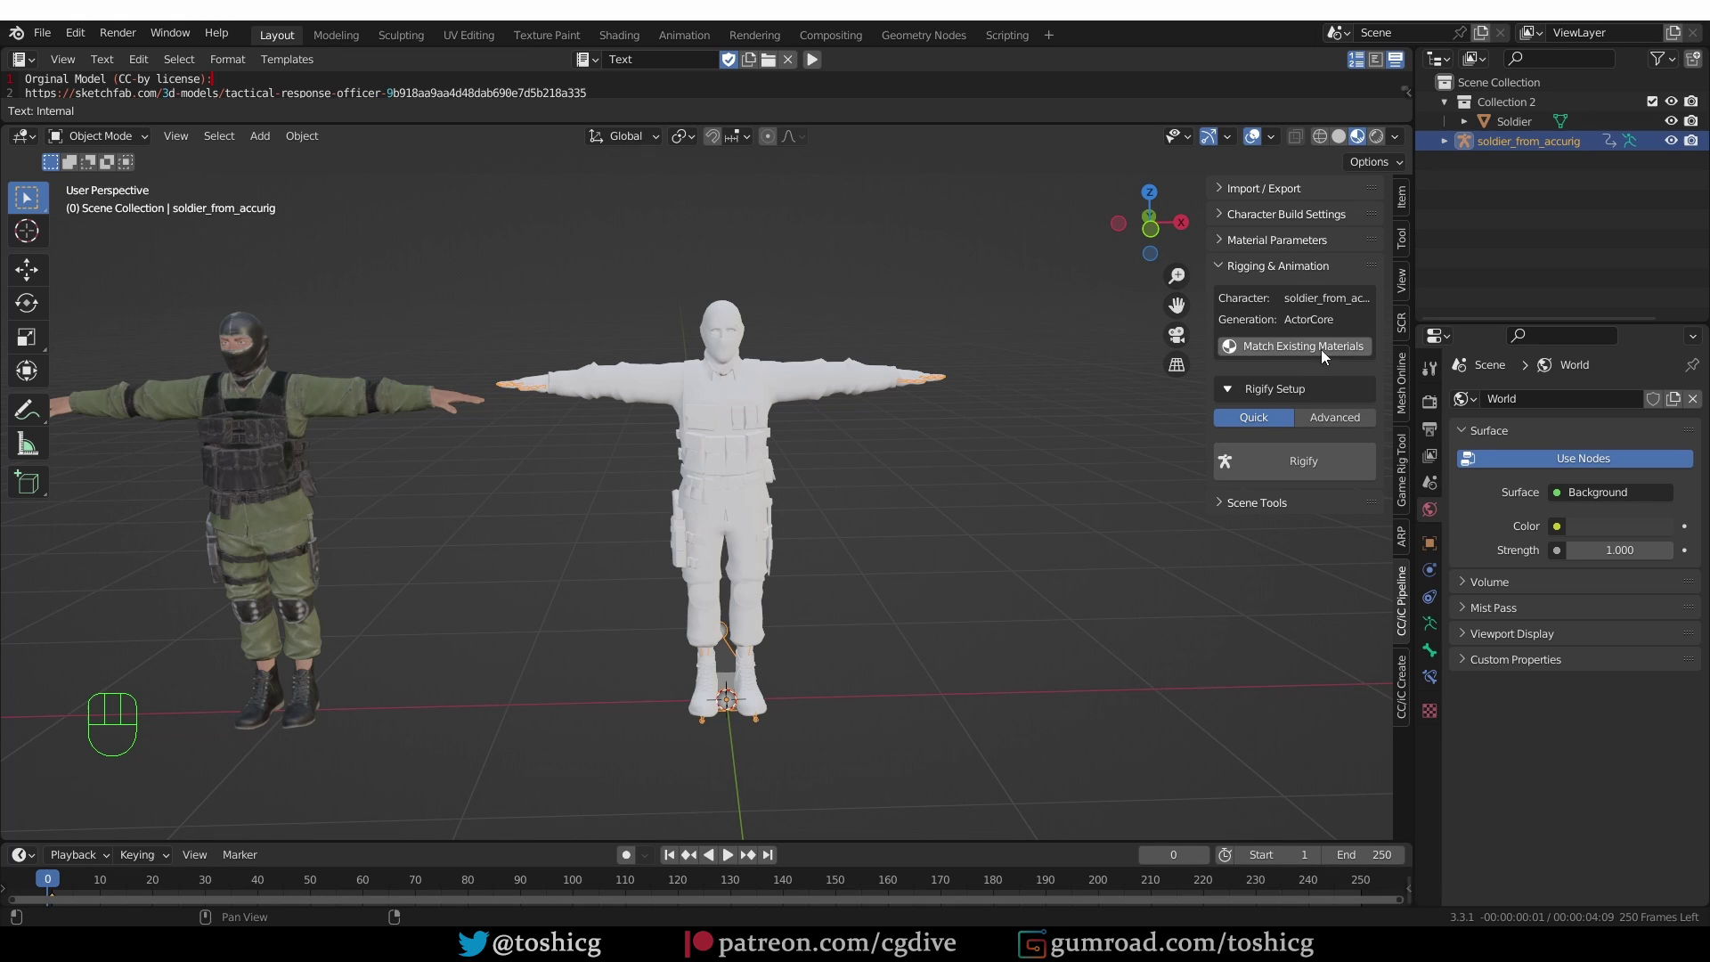
pyautogui.click(1335, 351)
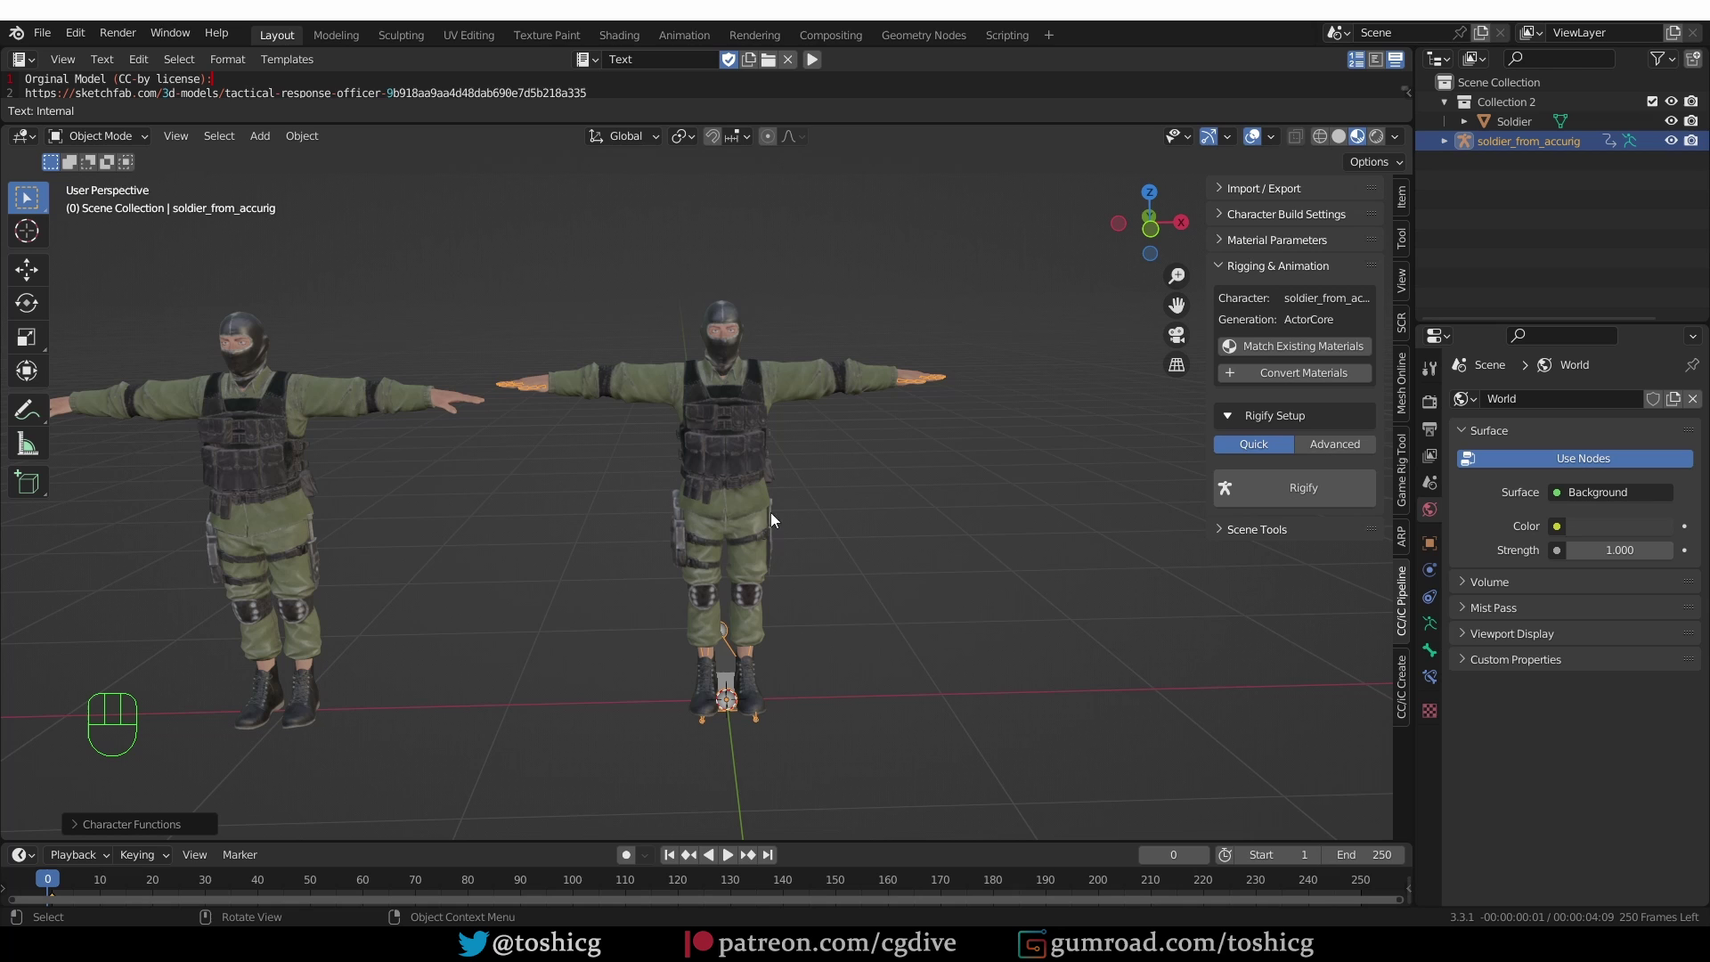
pyautogui.press('Tab')
# - Delete the original Soldier and generate a Rigify control rig for soldier_from_accurig
pyautogui.moveTo(223, 362); pyautogui.dragTo(466, 494)
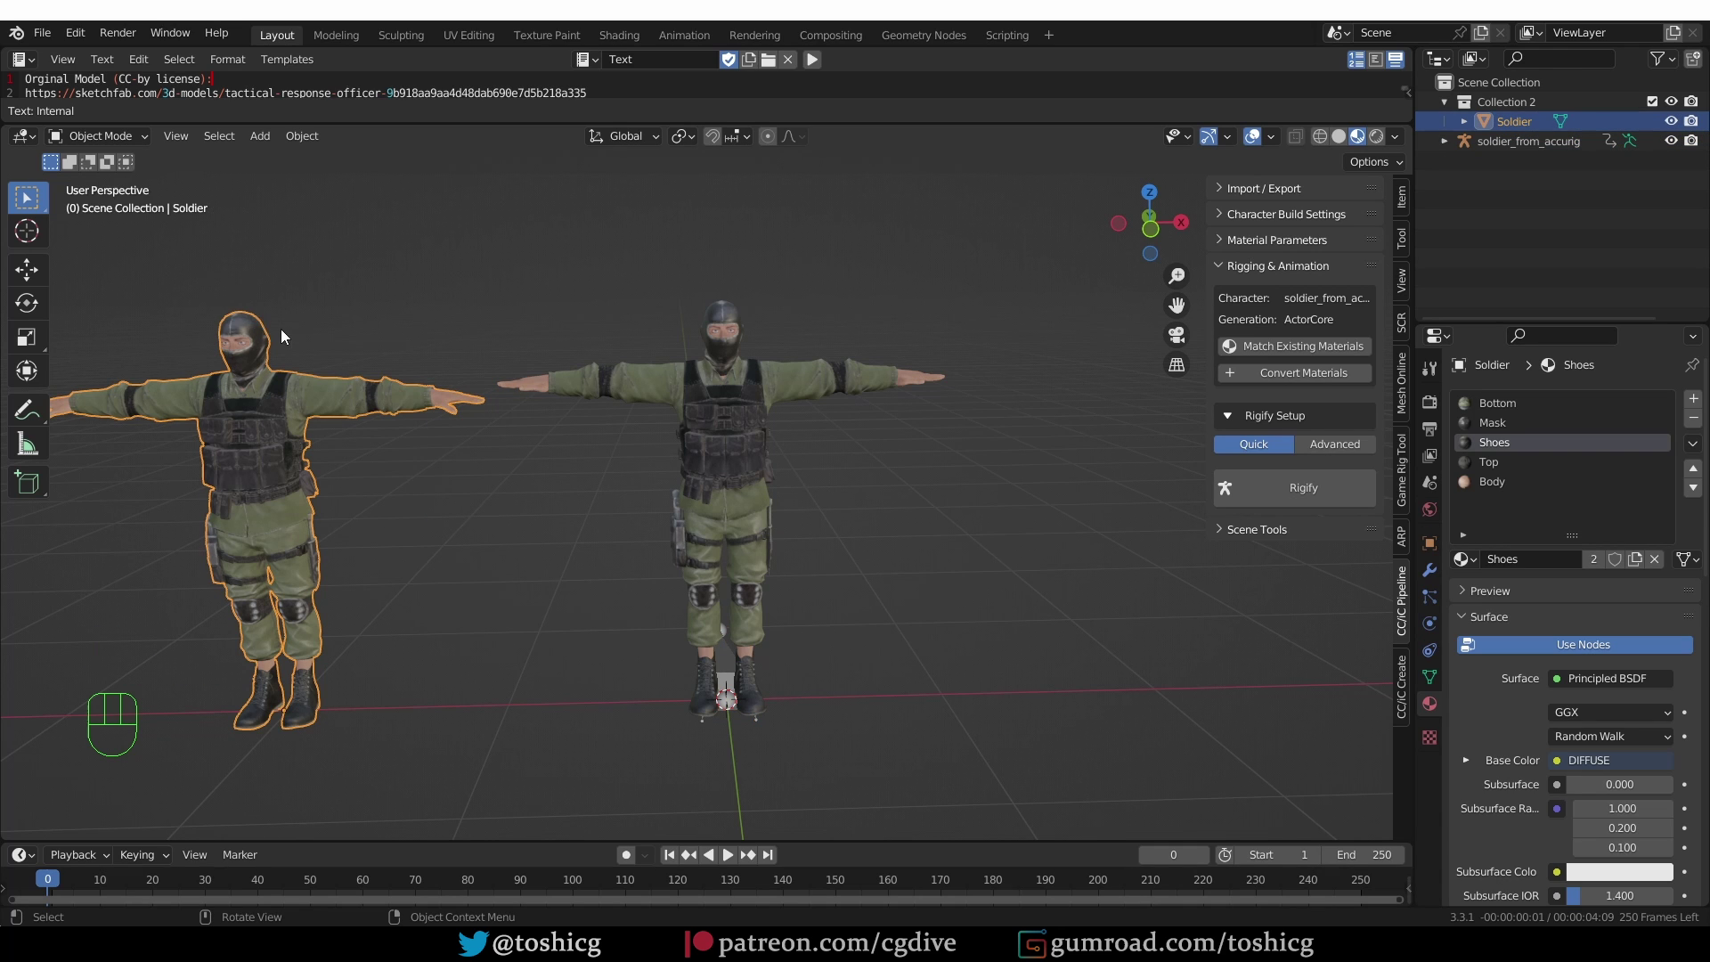
pyautogui.press('x')
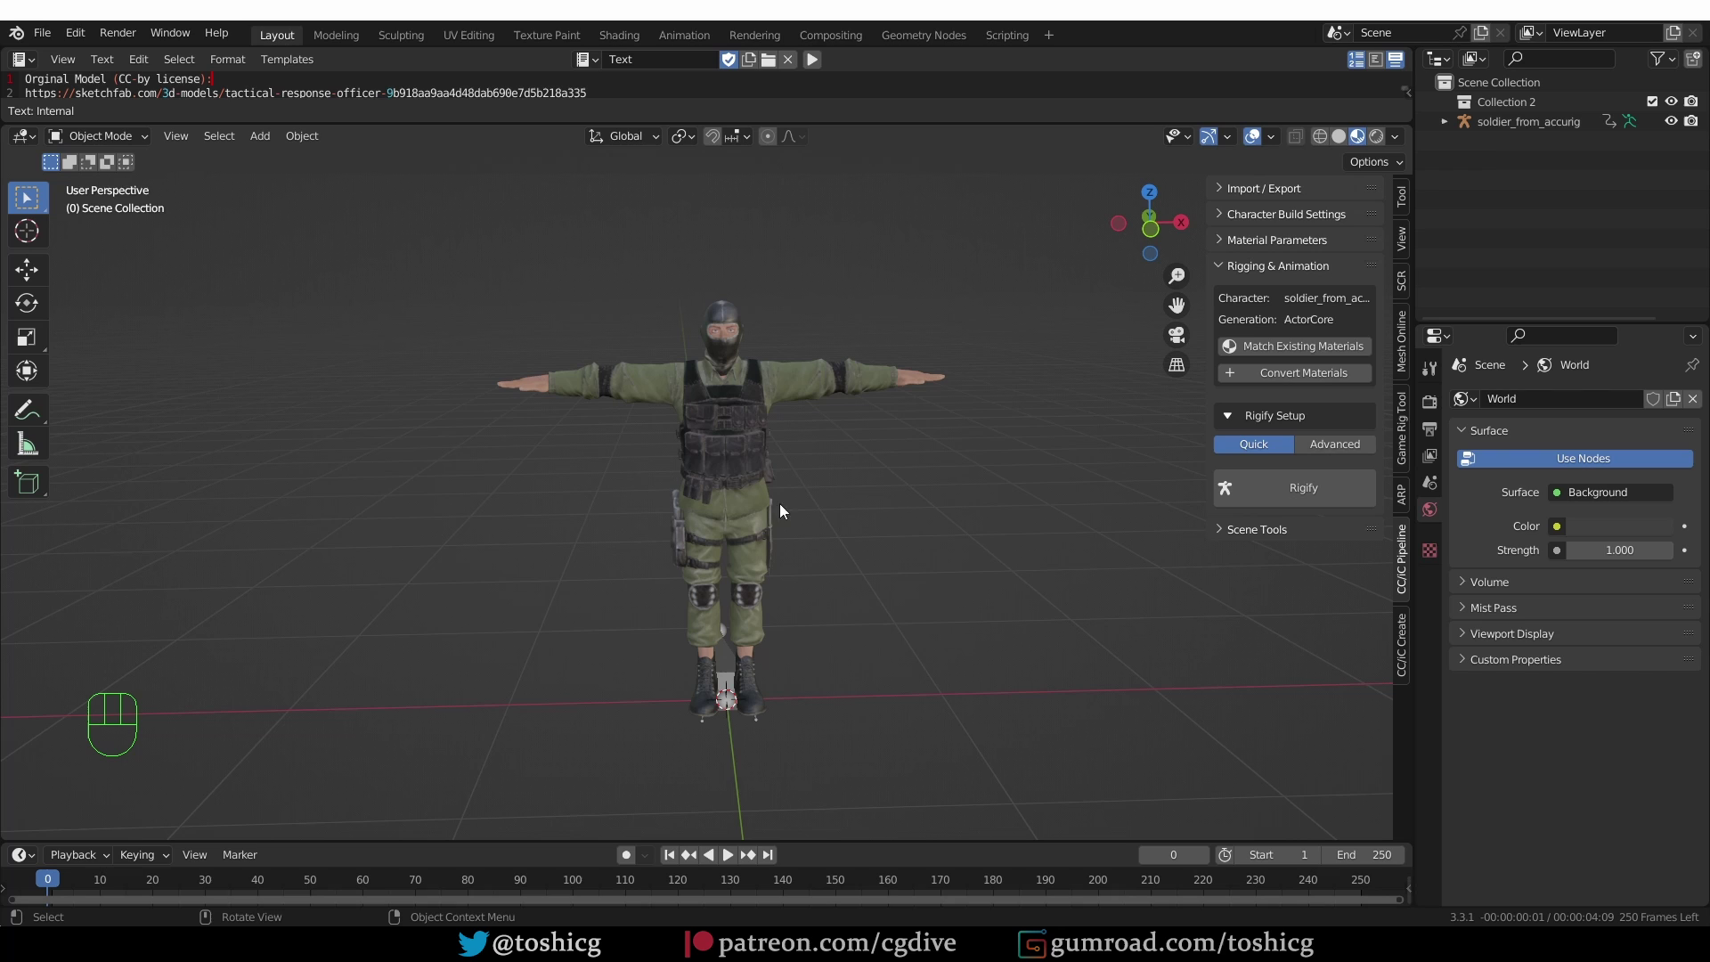
pyautogui.moveTo(735, 673); pyautogui.dragTo(1279, 365)
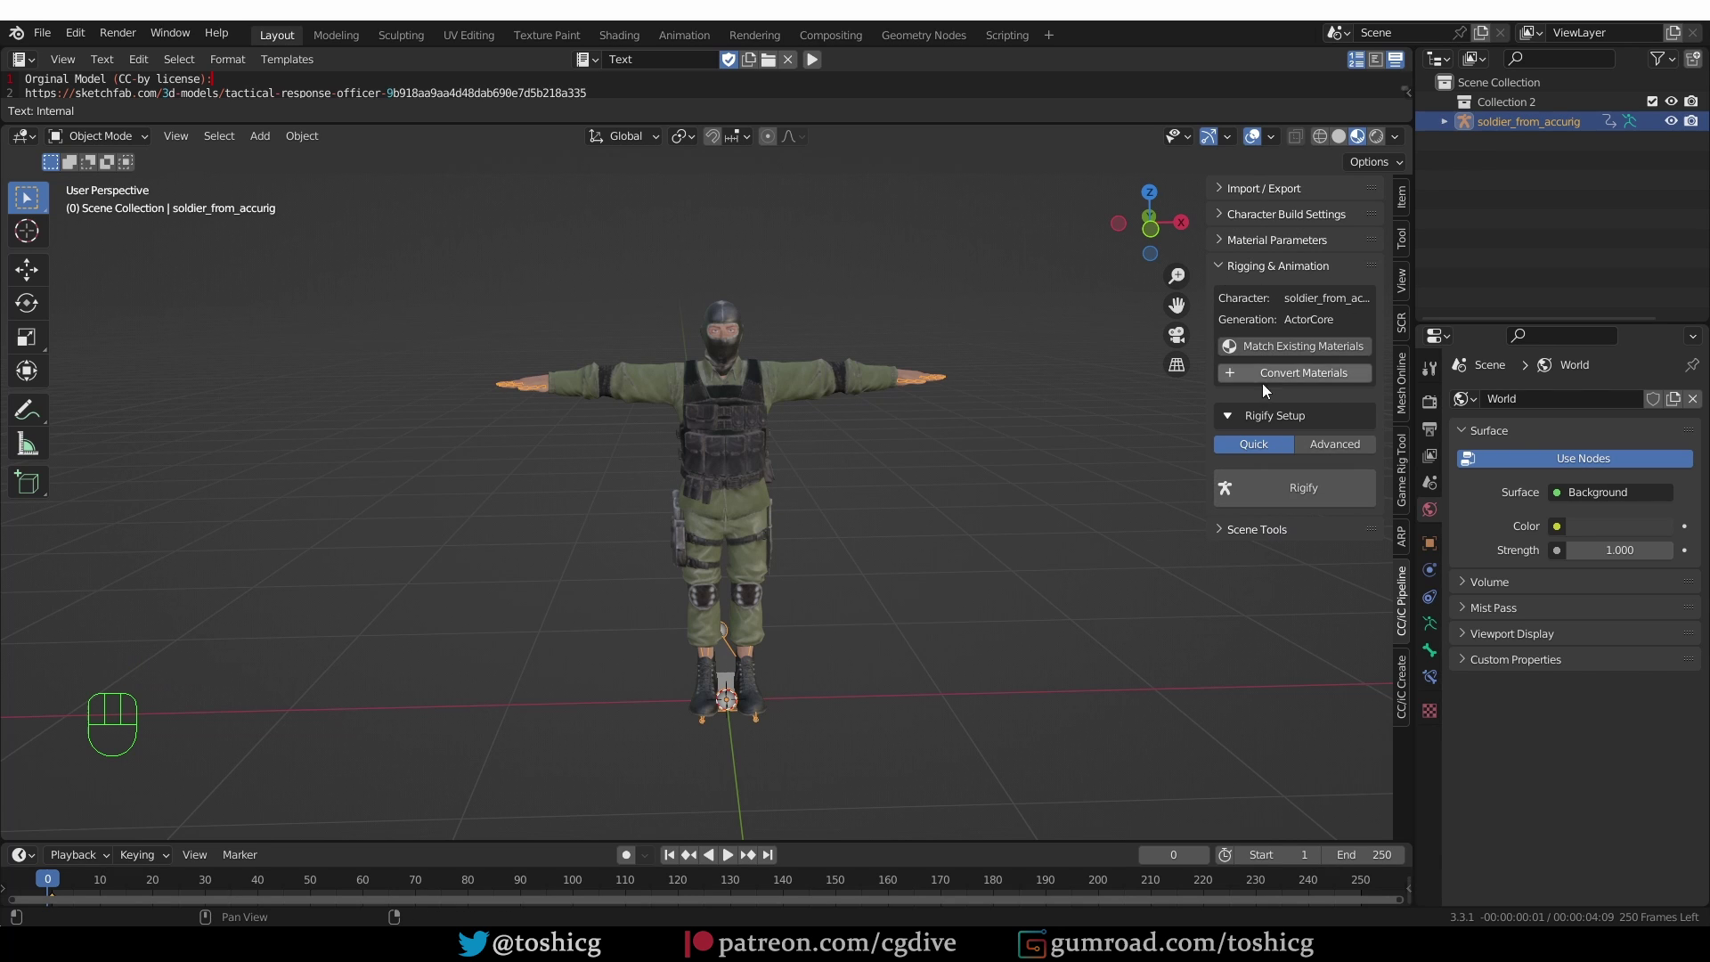
pyautogui.click(1316, 501)
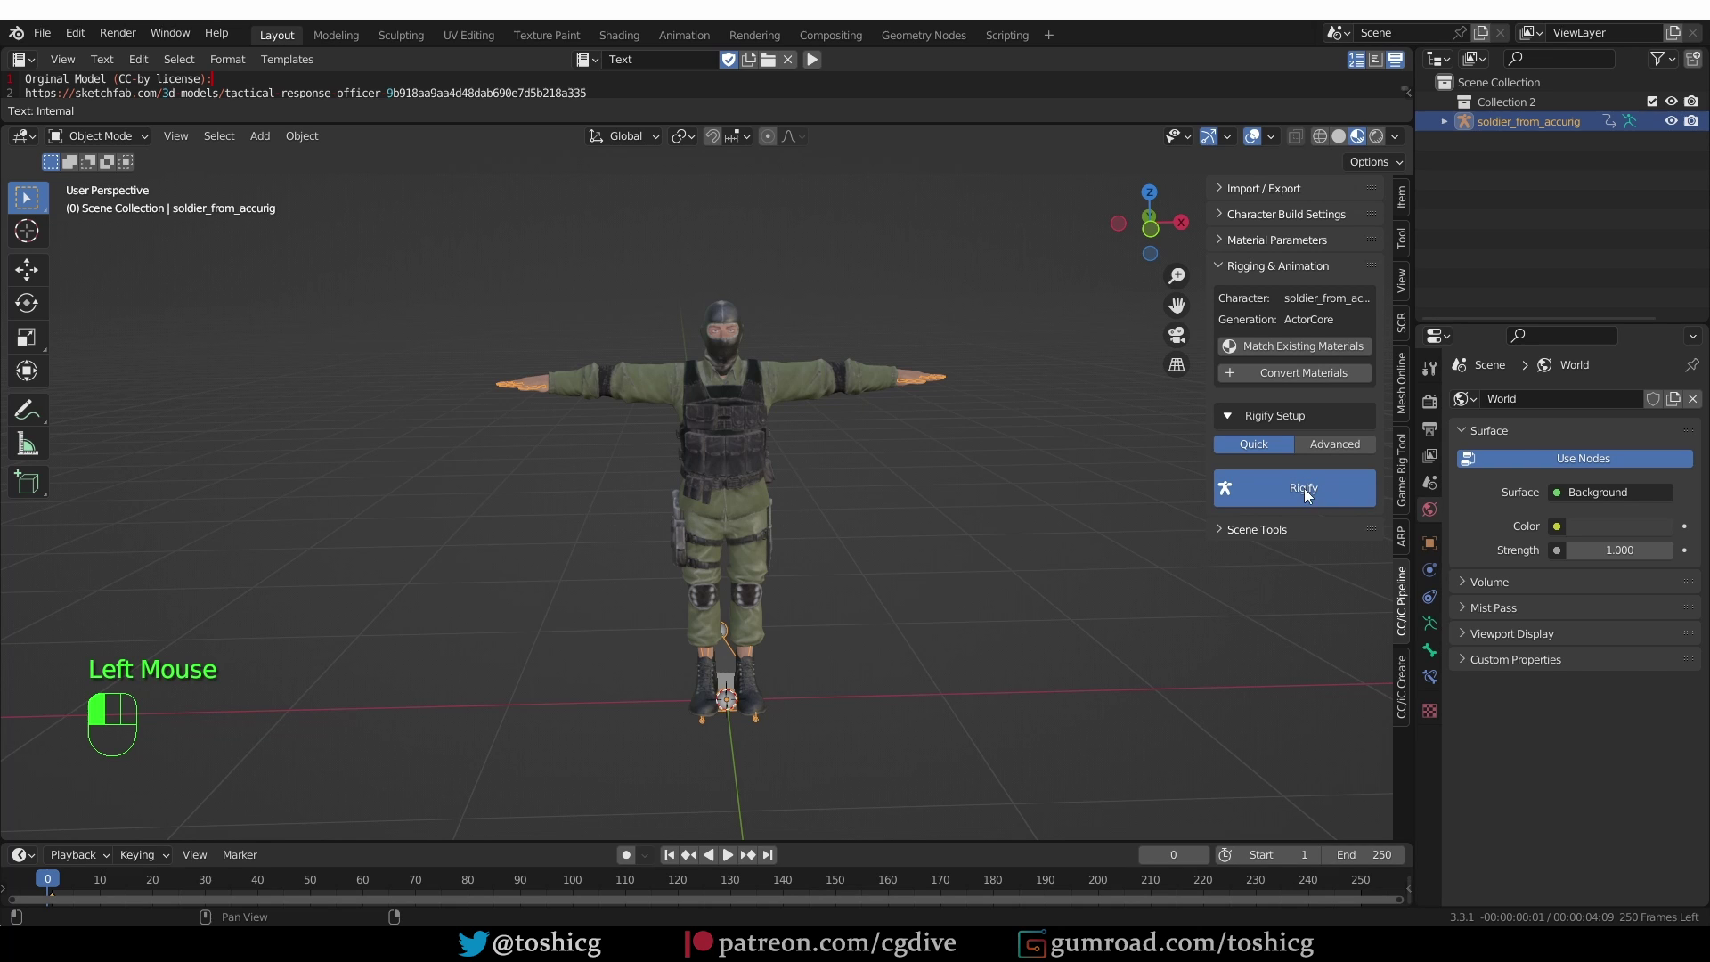
pyautogui.press('Tab')
pyautogui.click(911, 393)
# - Test the left hand and foot IK controls in pose mode, reset all transforms and return to object mode
pyautogui.press('g')
pyautogui.press('r')
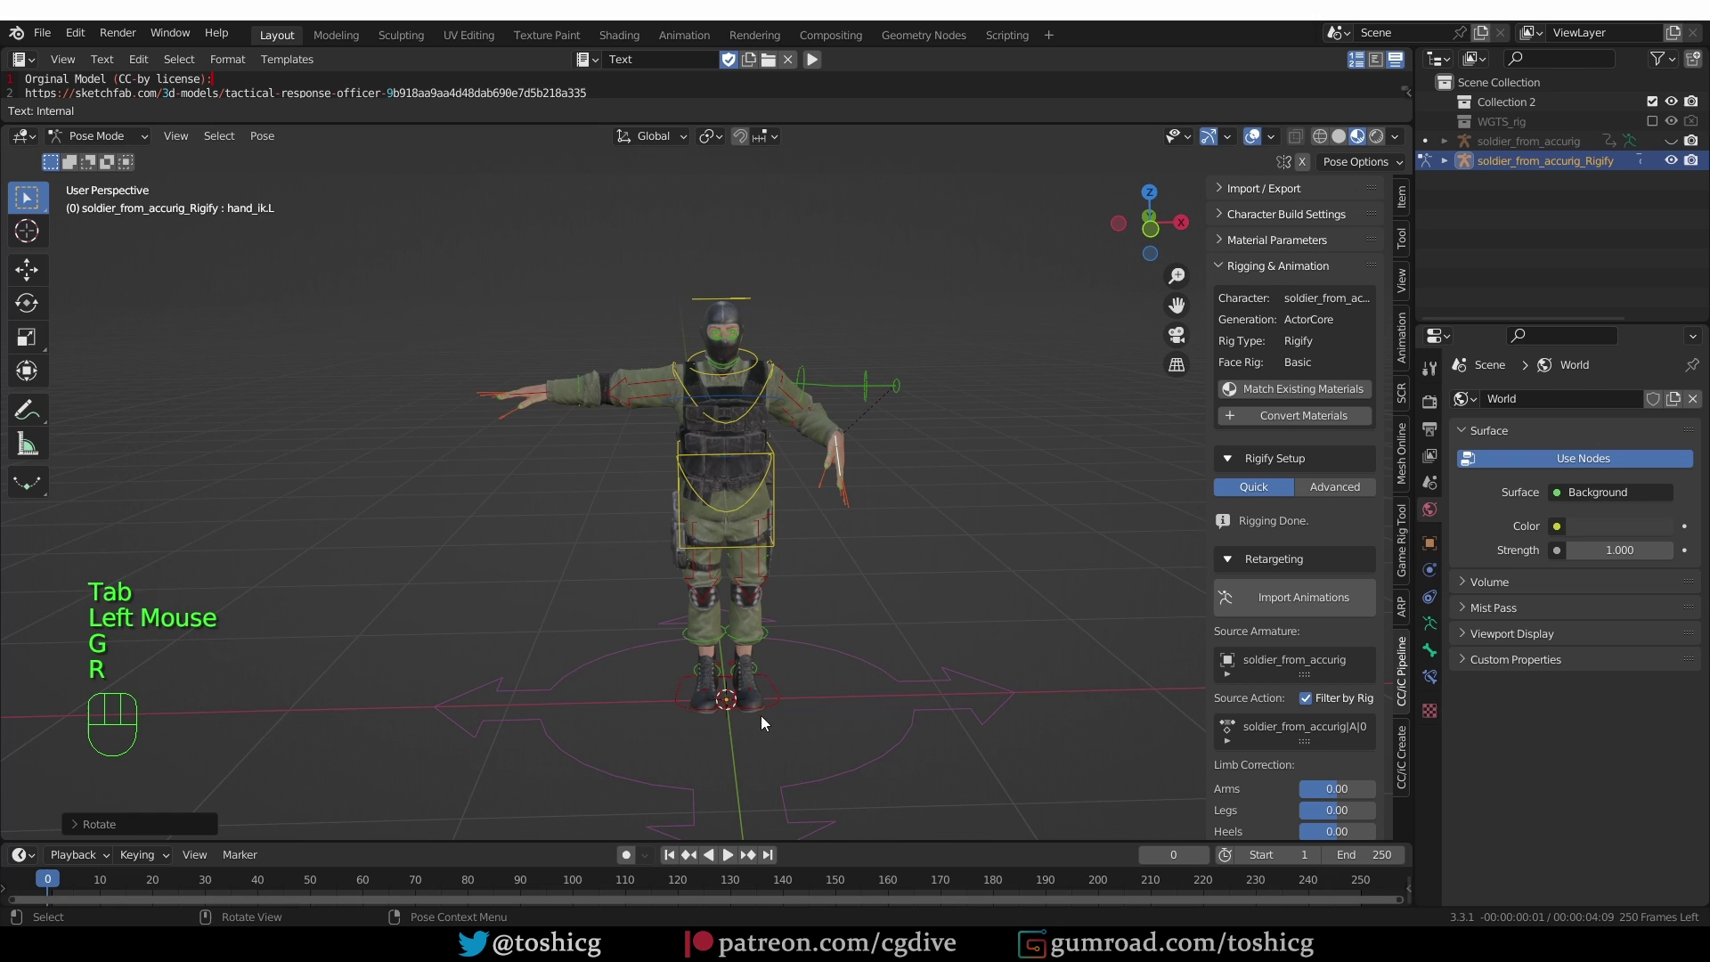
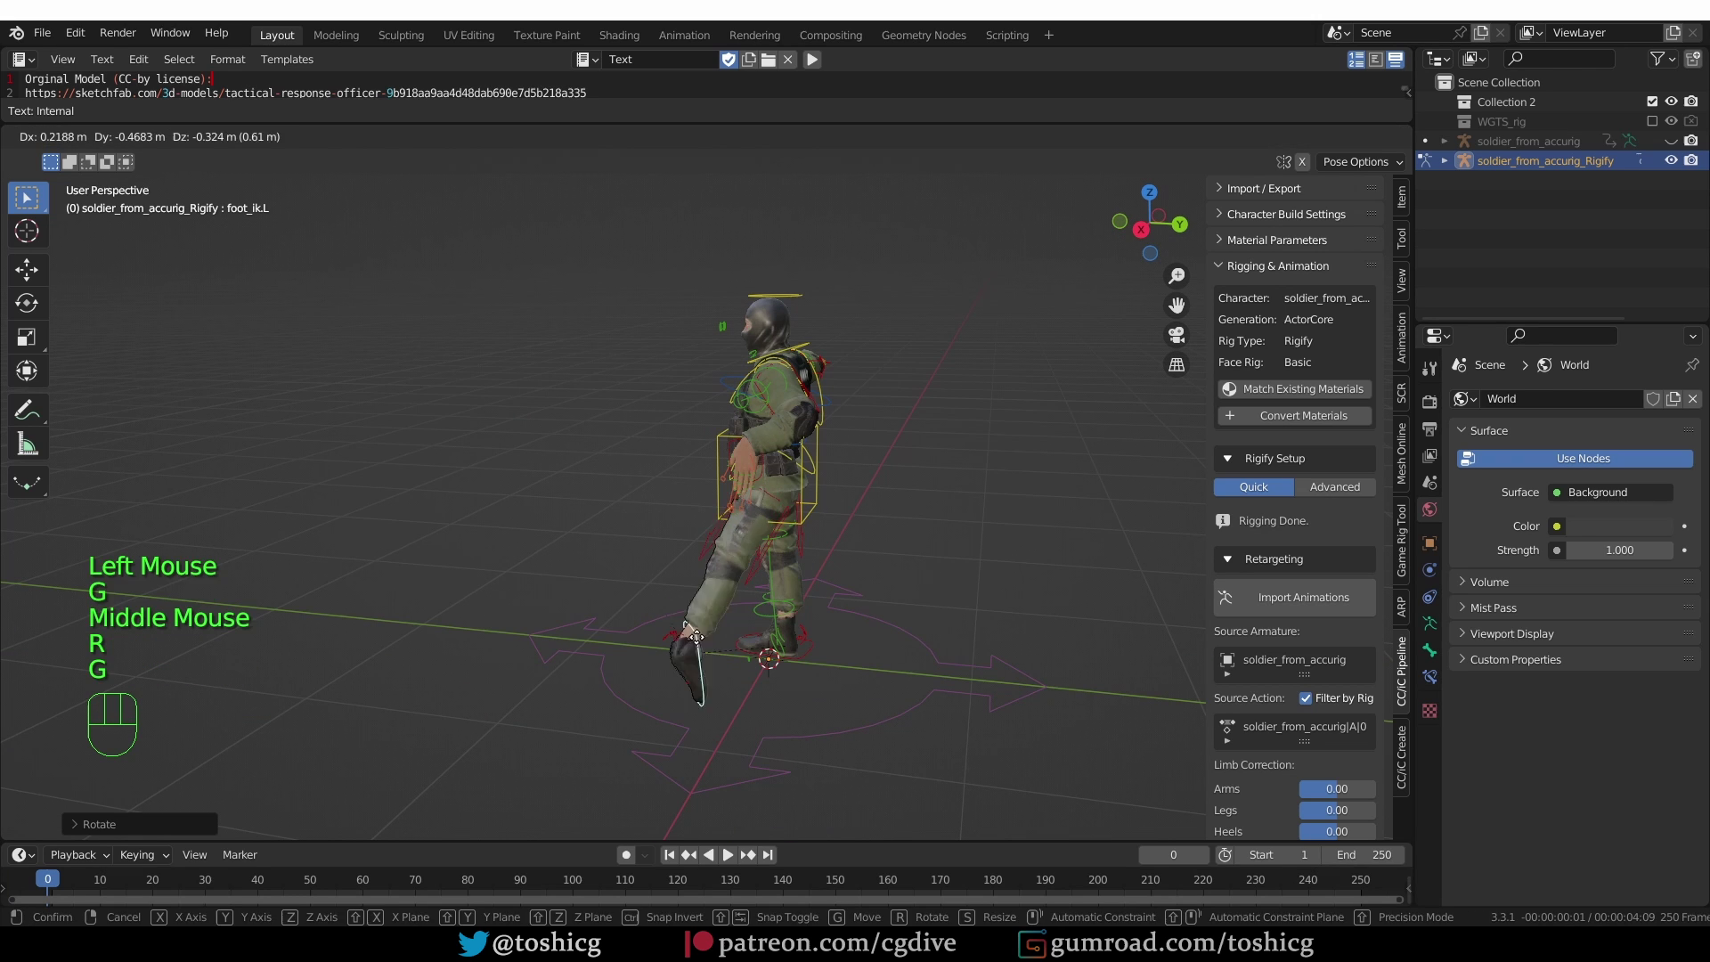
pyautogui.press('r')
pyautogui.middleClick(896, 638)
pyautogui.press('a')
pyautogui.press('alt+r')
pyautogui.press('alt+g')
pyautogui.moveTo(977, 583); pyautogui.dragTo(874, 596)
pyautogui.press('Tab')
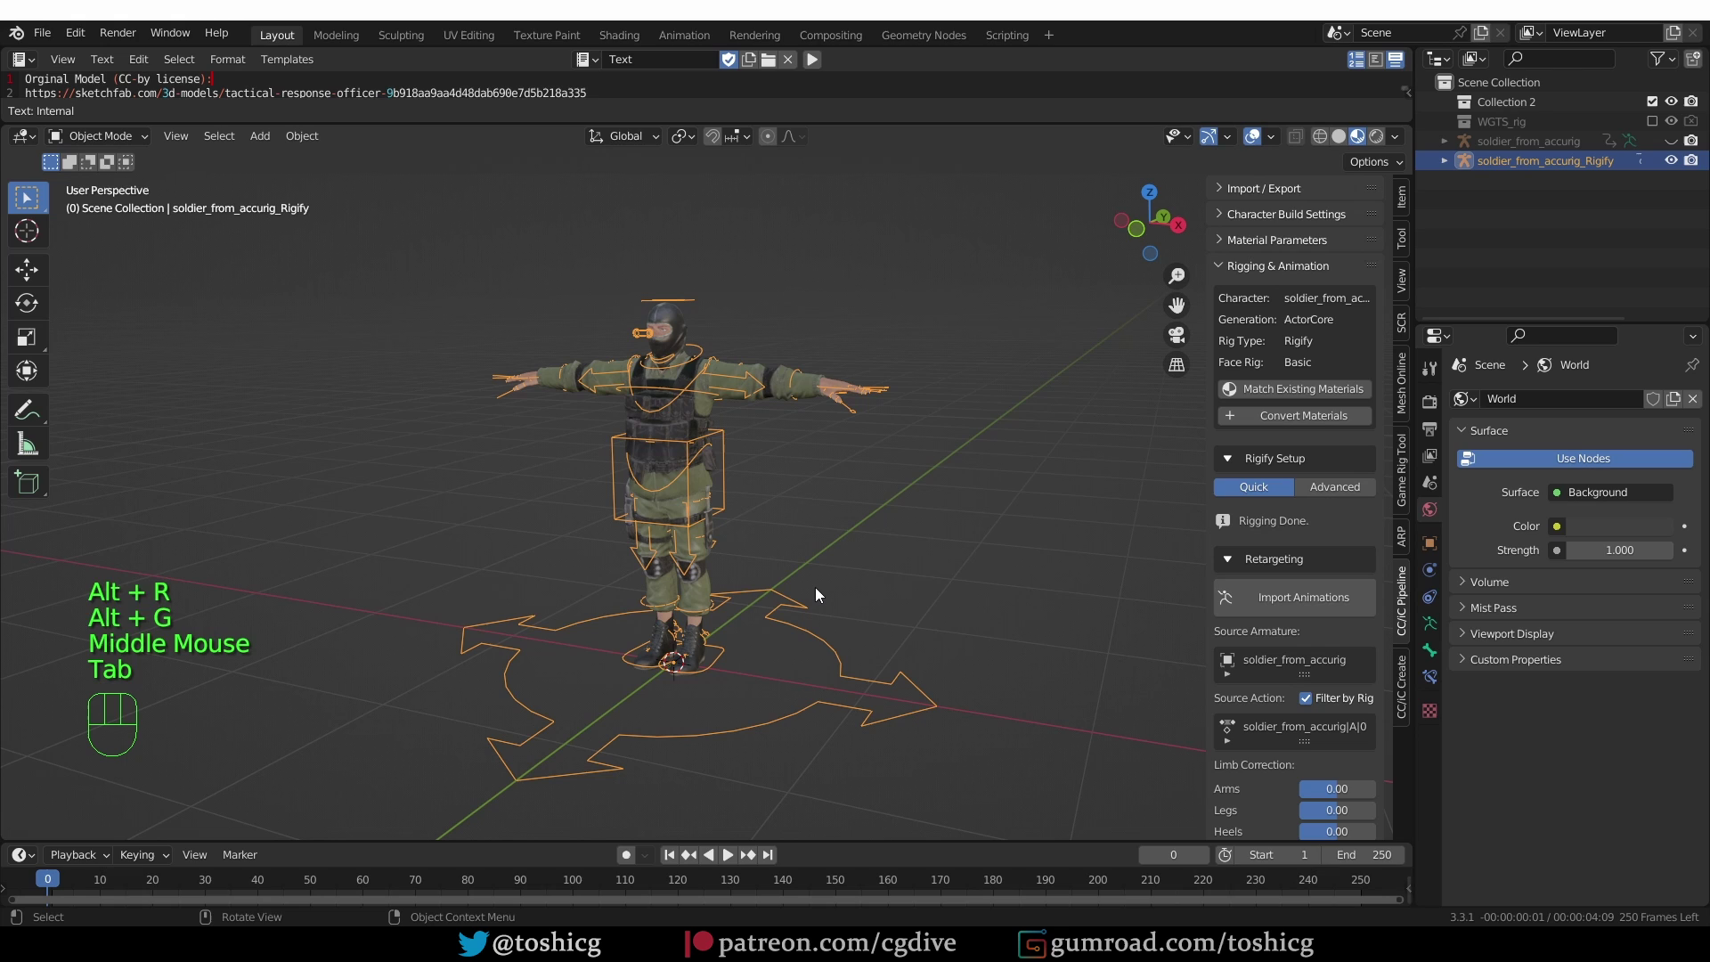
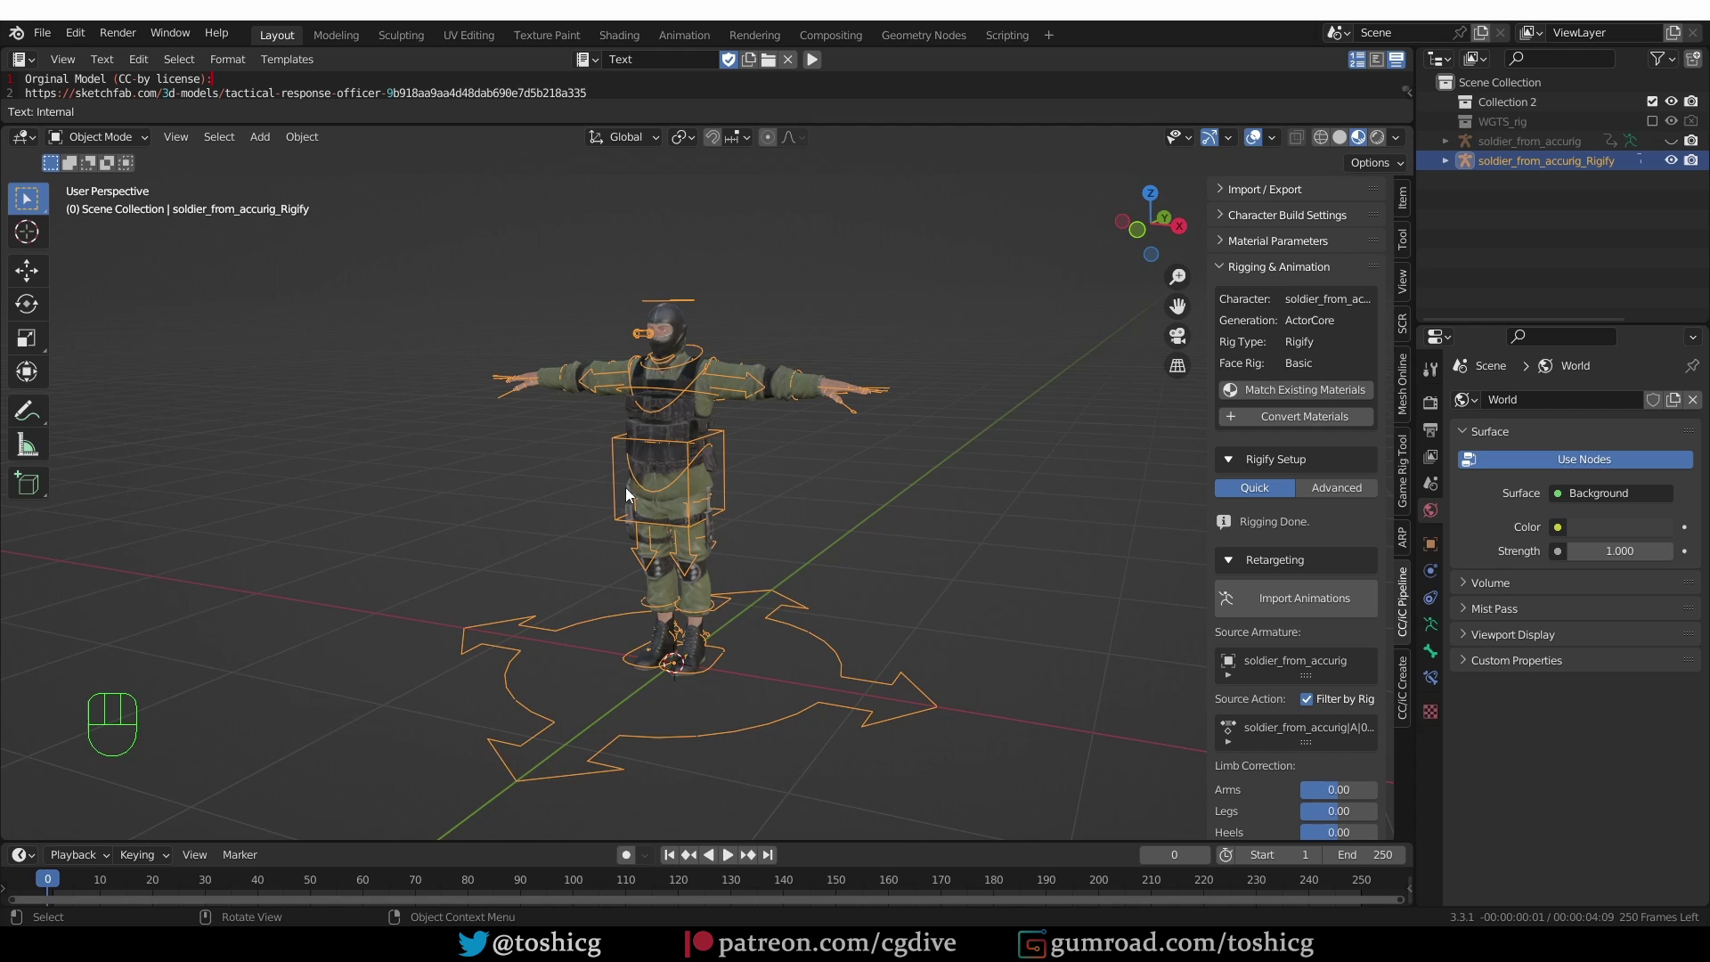
# - Start an FBX import from the File menu, landing in the project folder with the mocap subfolder
pyautogui.moveTo(655, 477); pyautogui.dragTo(57, 40)
pyautogui.moveTo(58, 41); pyautogui.dragTo(522, 565)
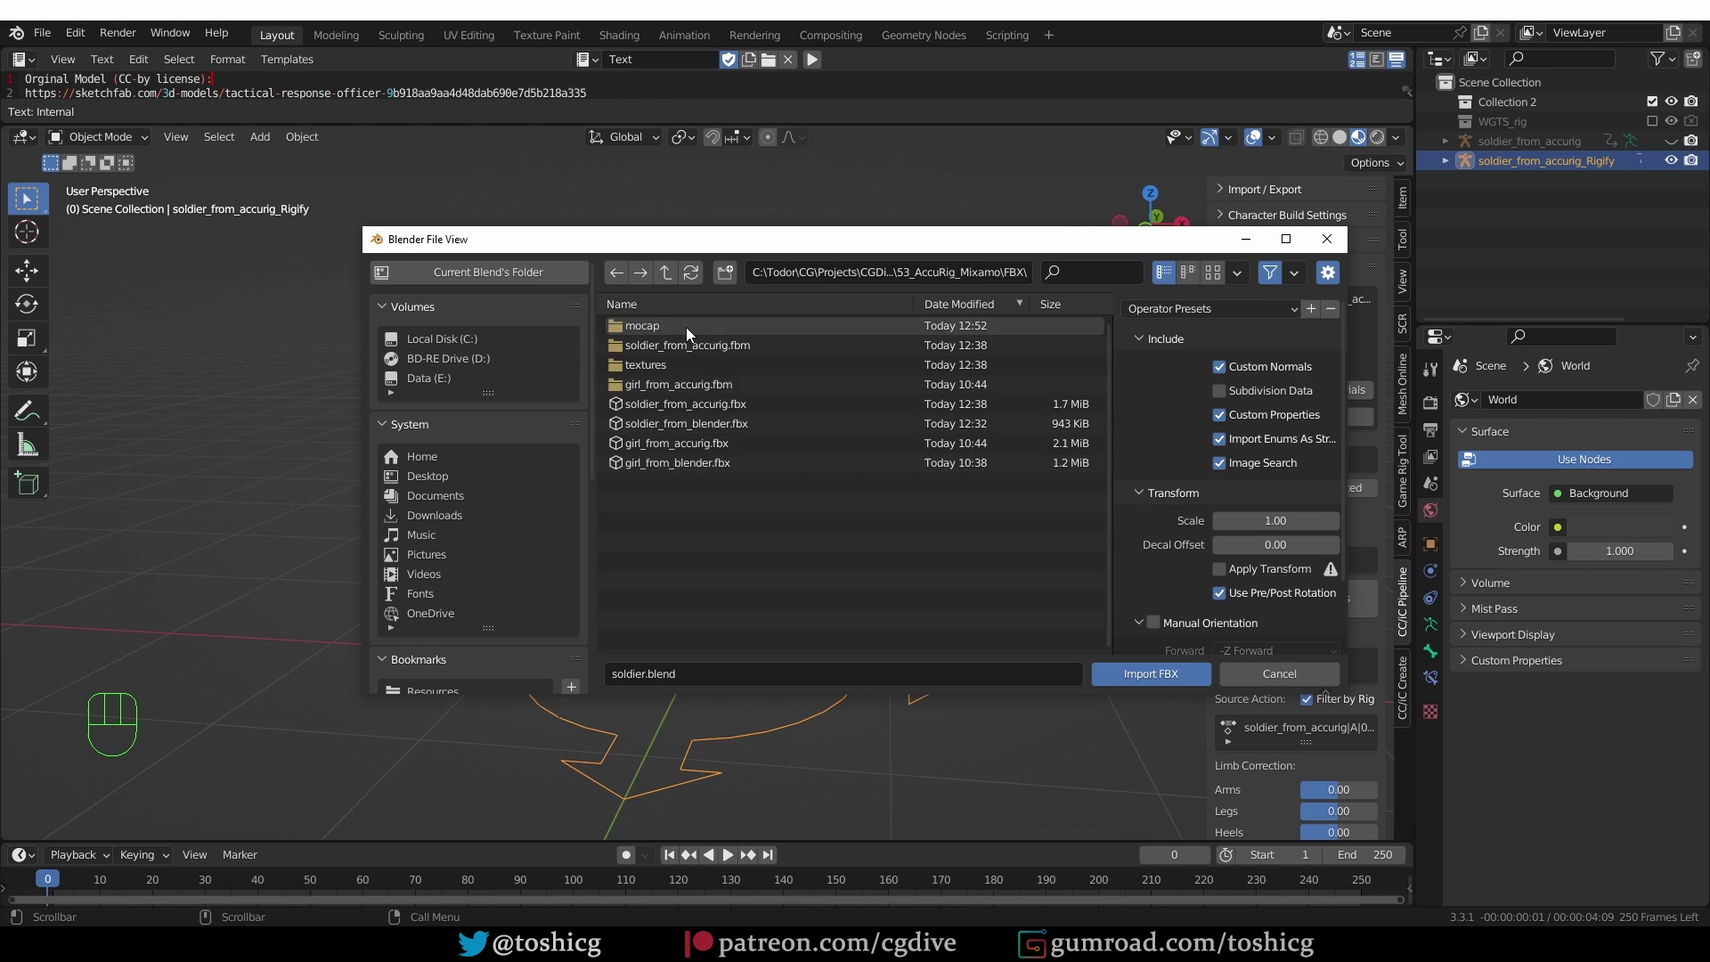
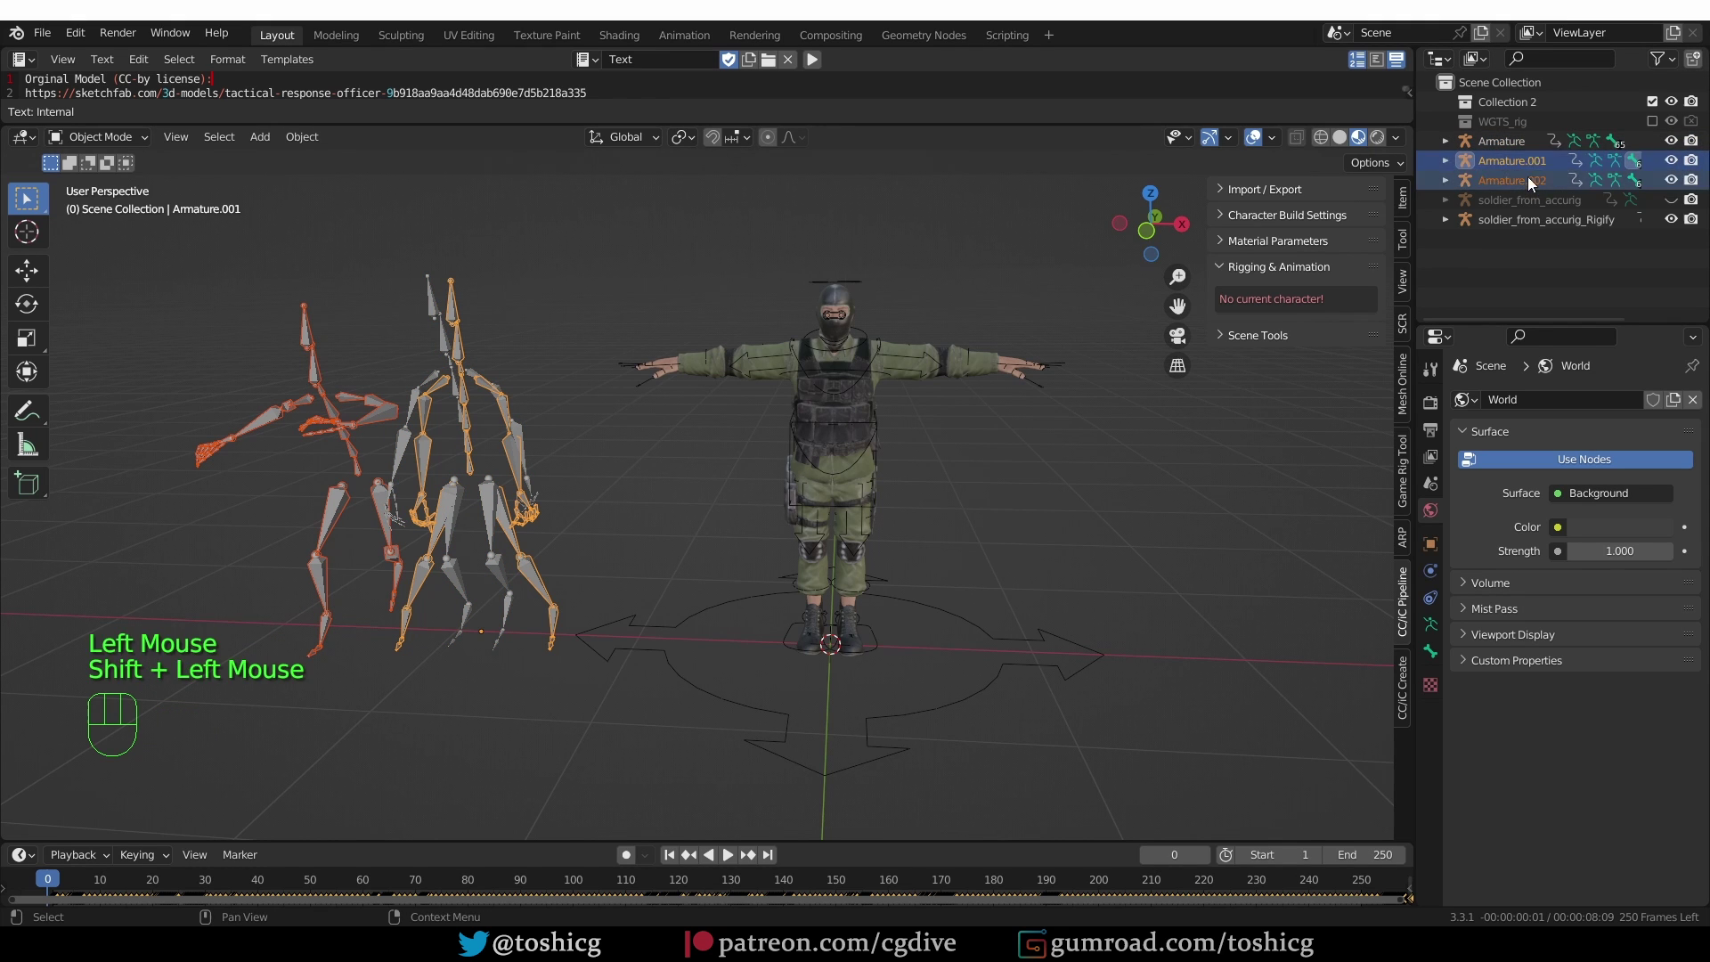
# - Delete the extra armatures and rename the Mixamo actions to dance and walk in the Action Editor
pyautogui.press('x')
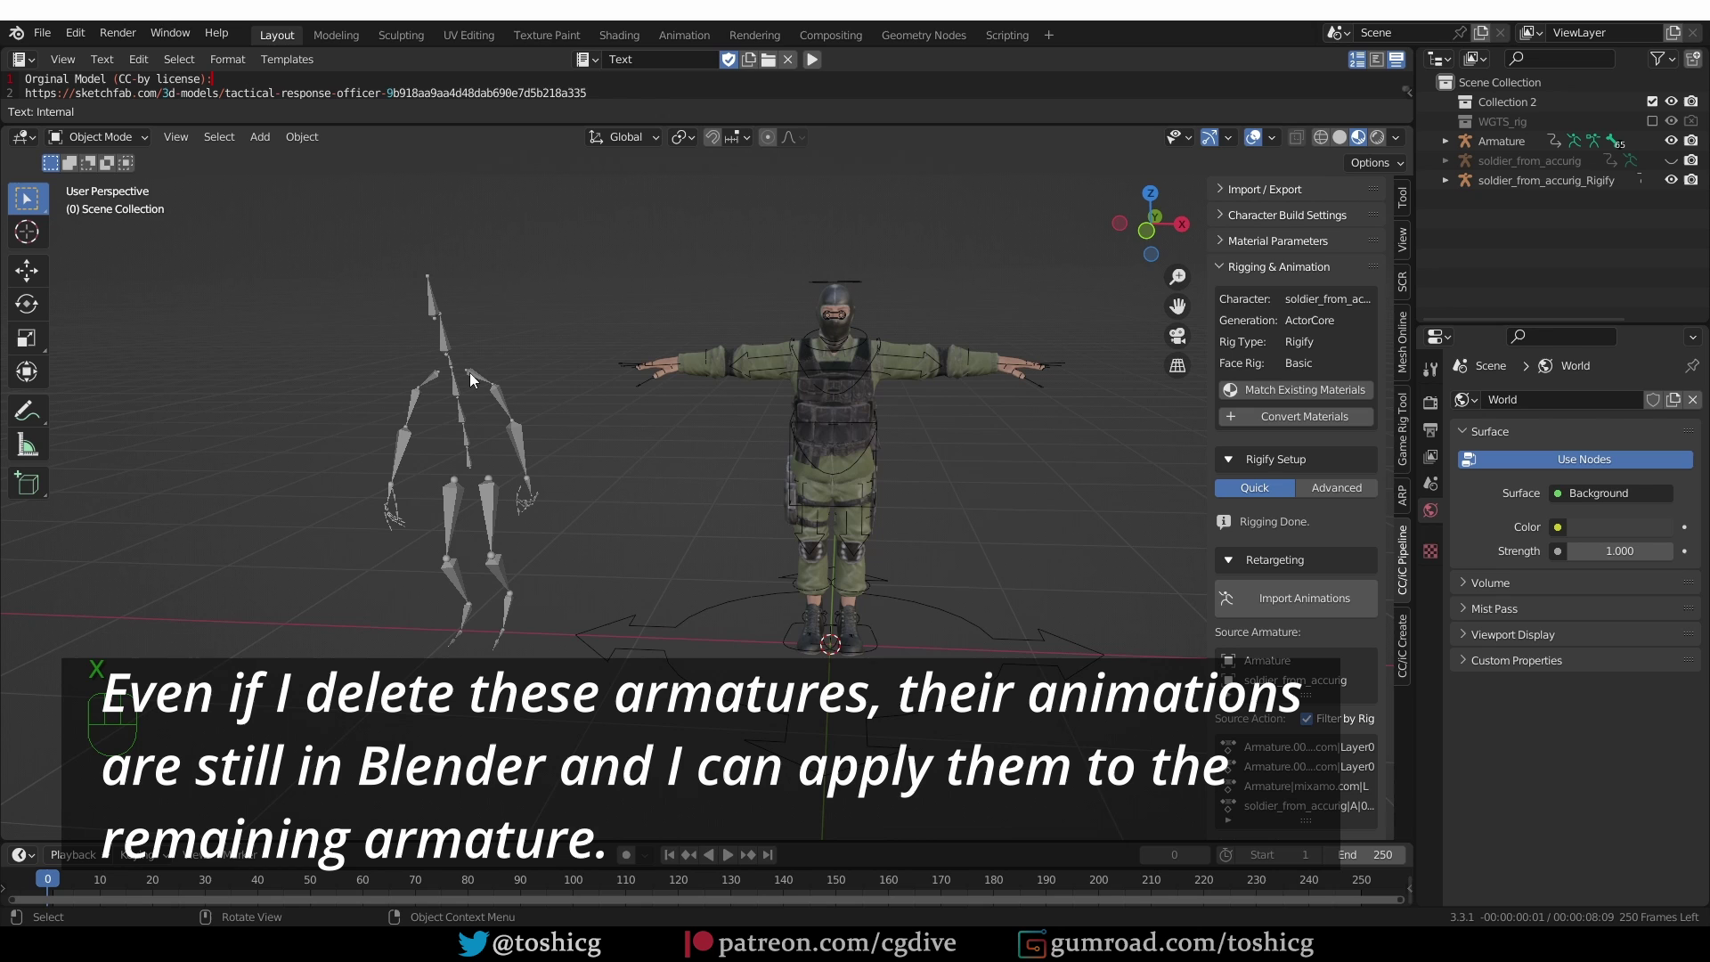
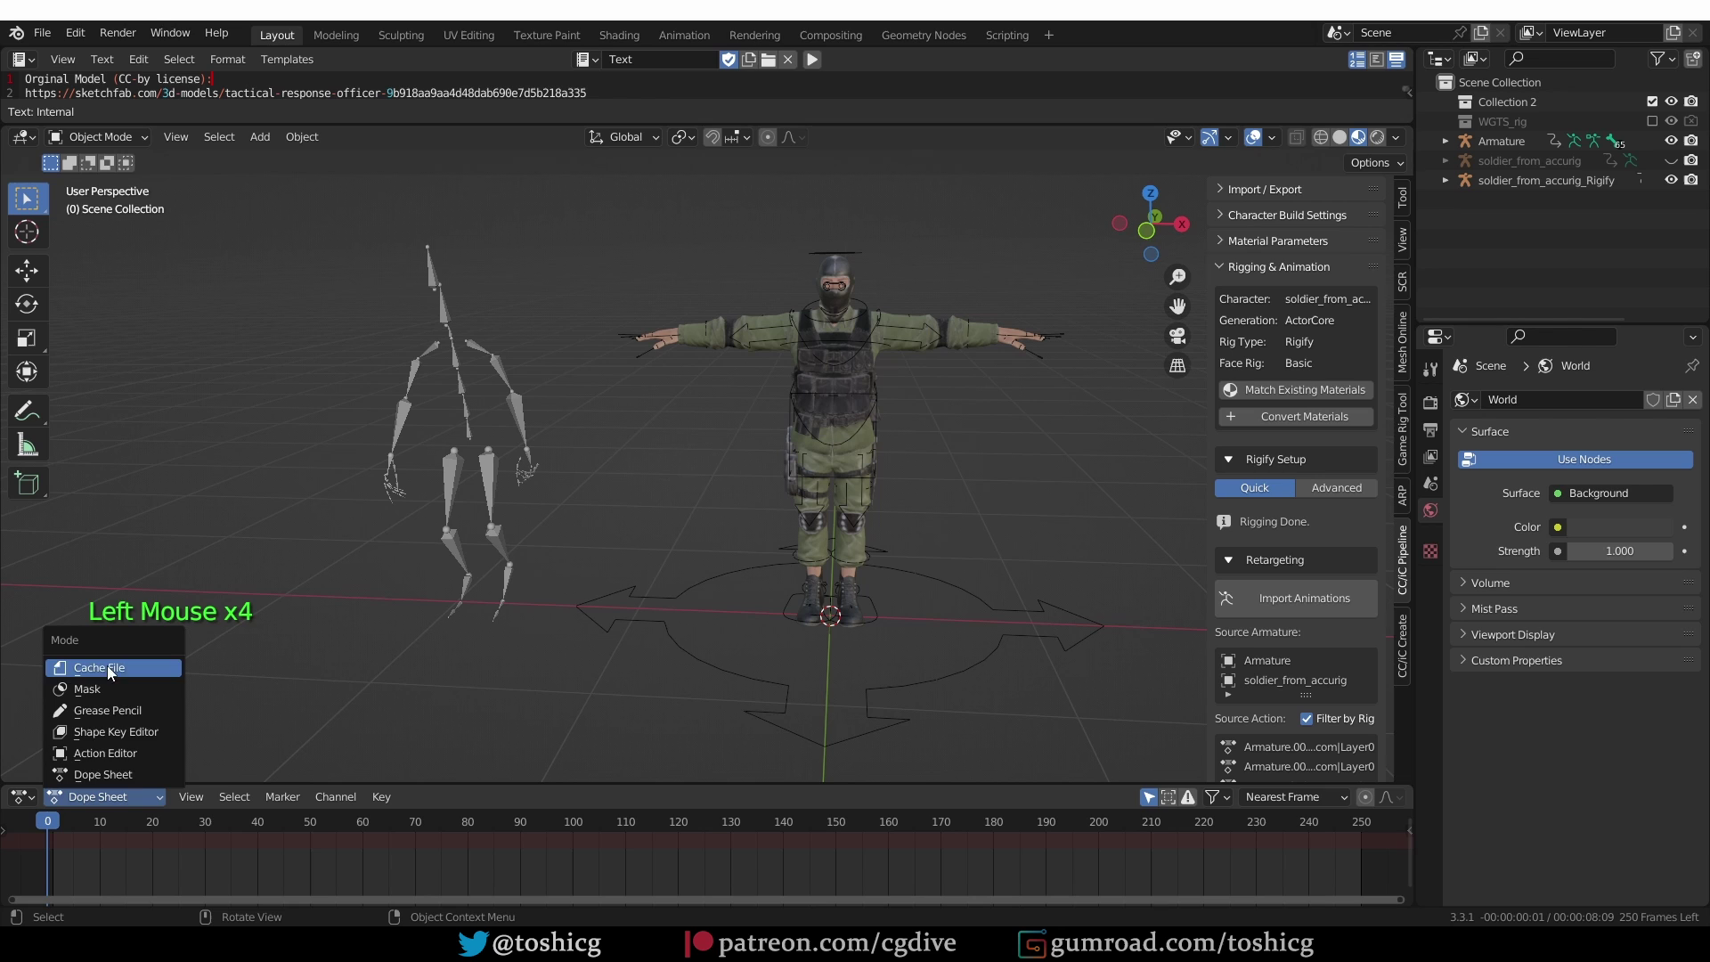
pyautogui.doubleClick(149, 780)
pyautogui.click(650, 806)
pyautogui.click(514, 474)
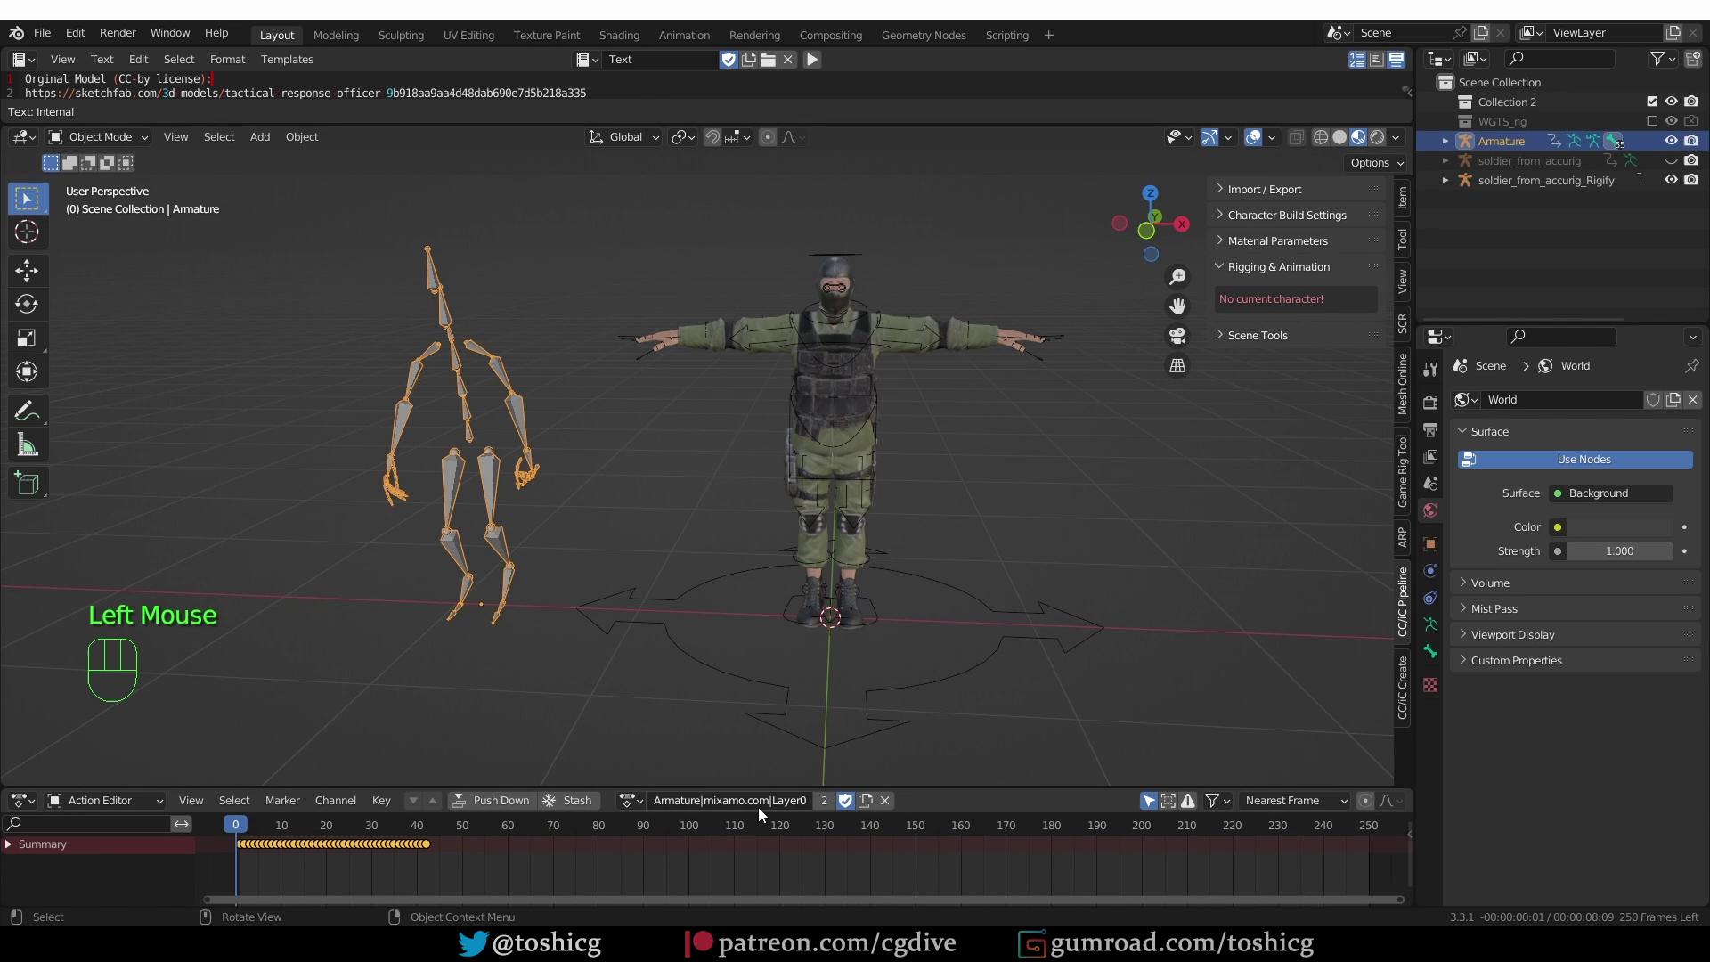
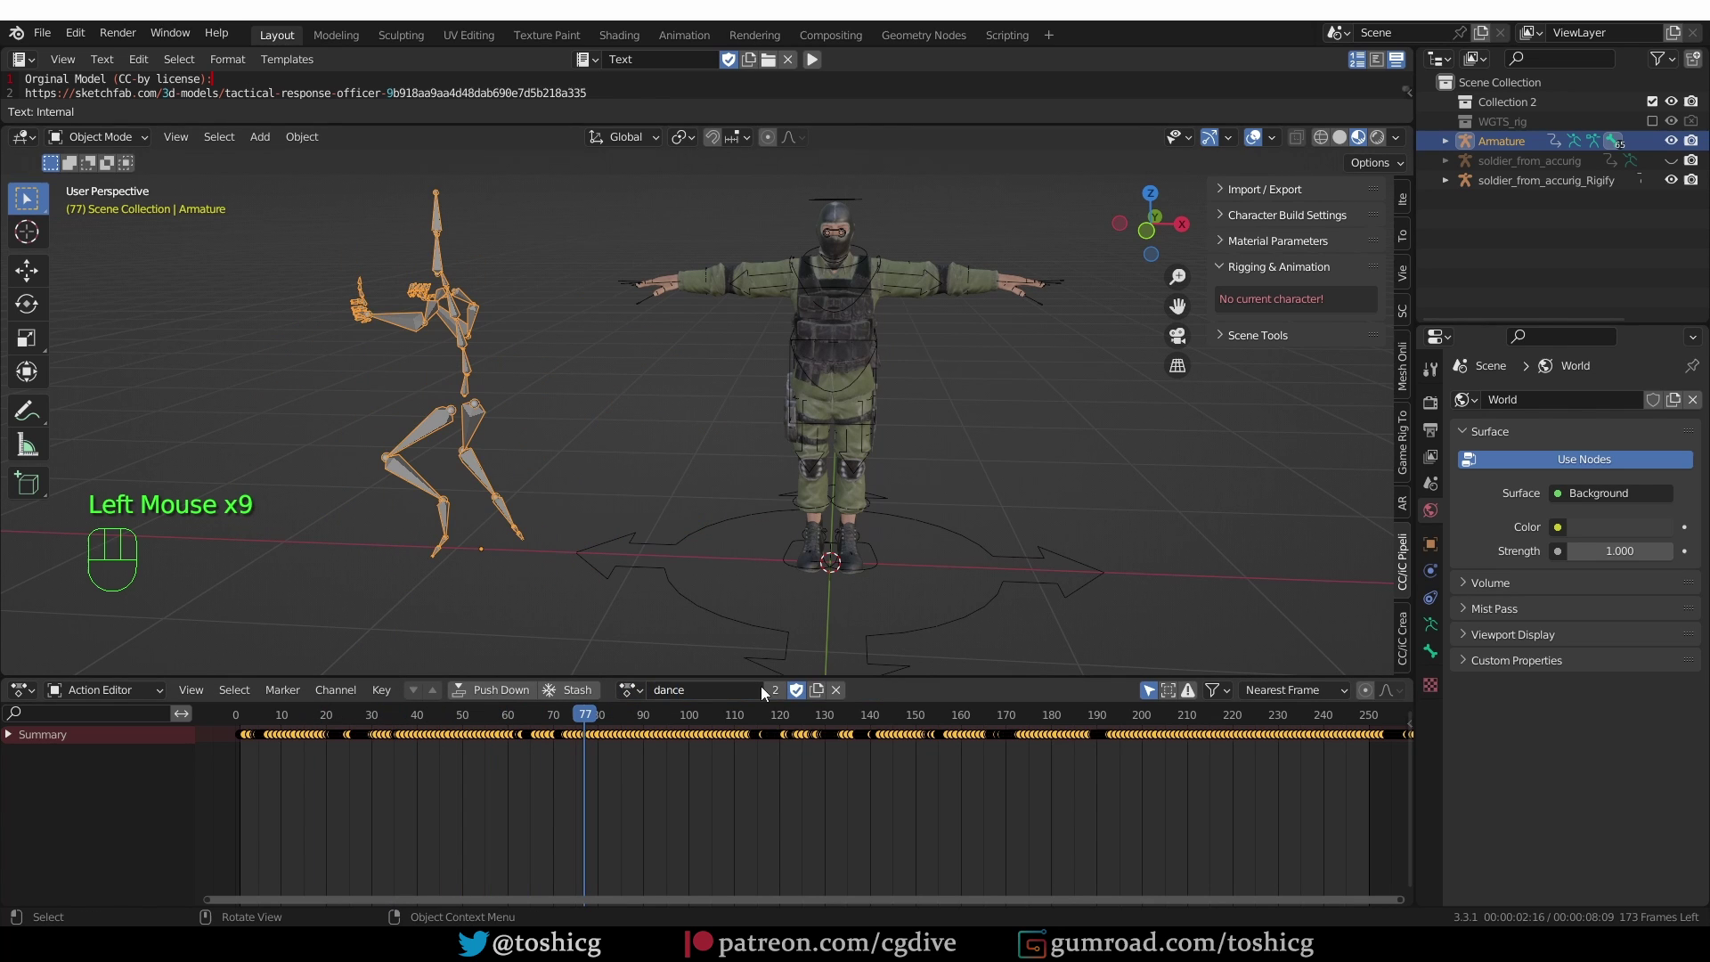
pyautogui.moveTo(652, 693); pyautogui.dragTo(690, 561)
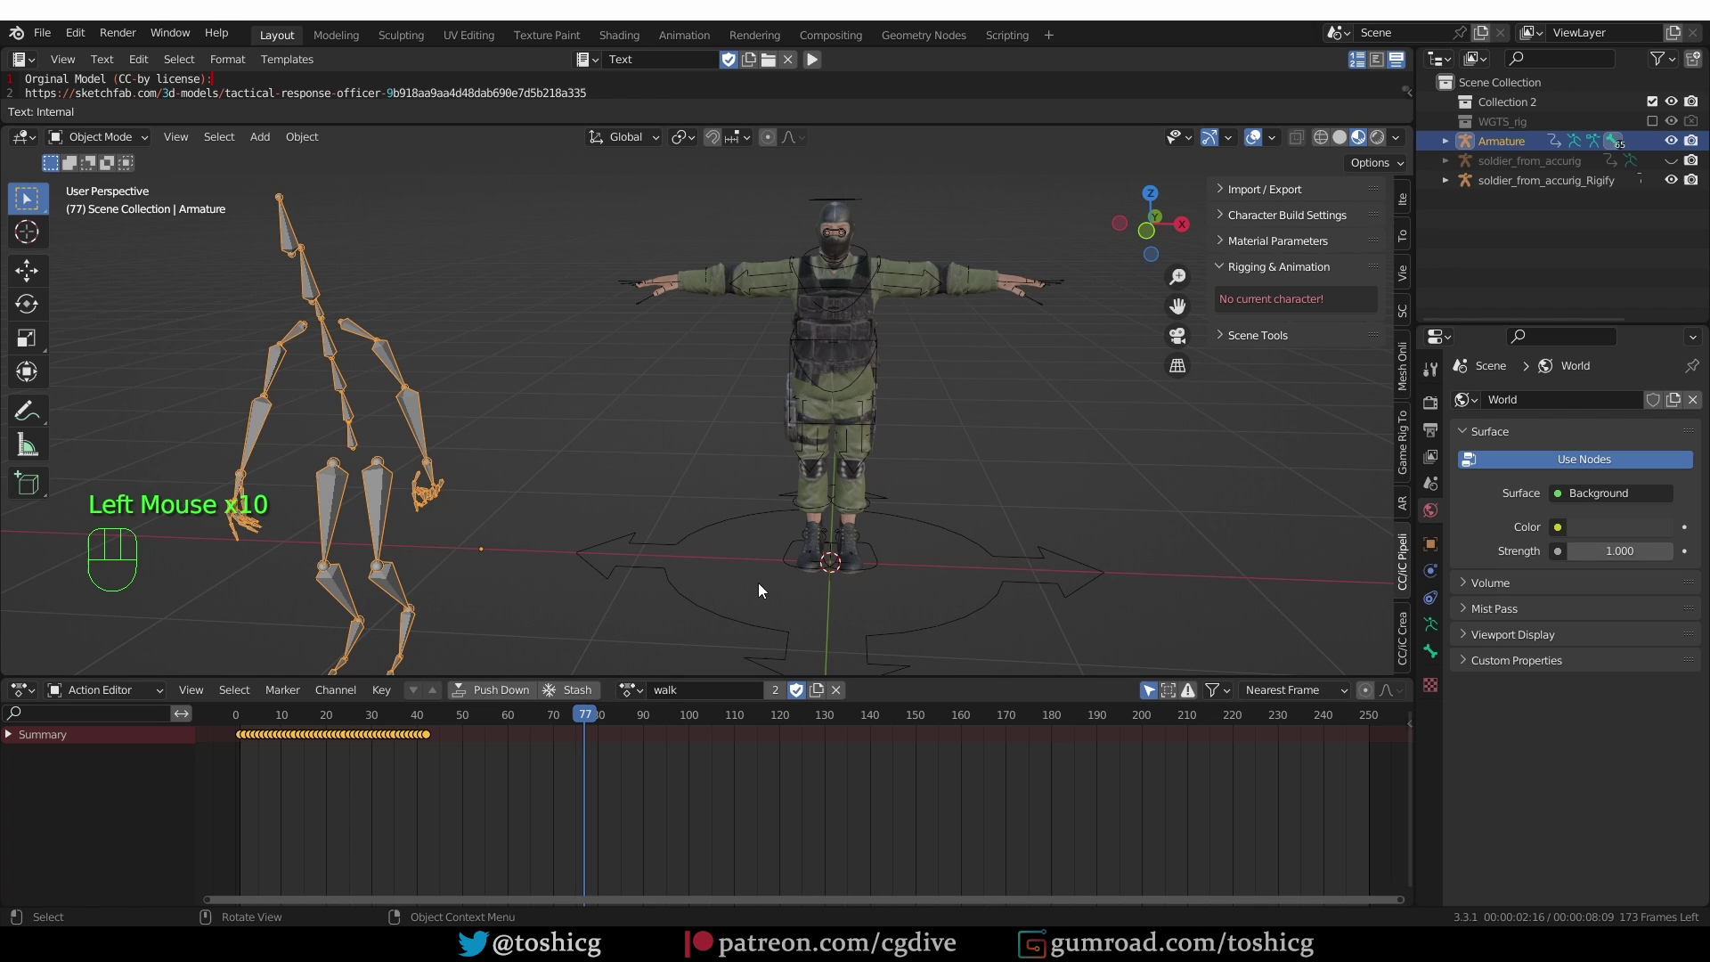
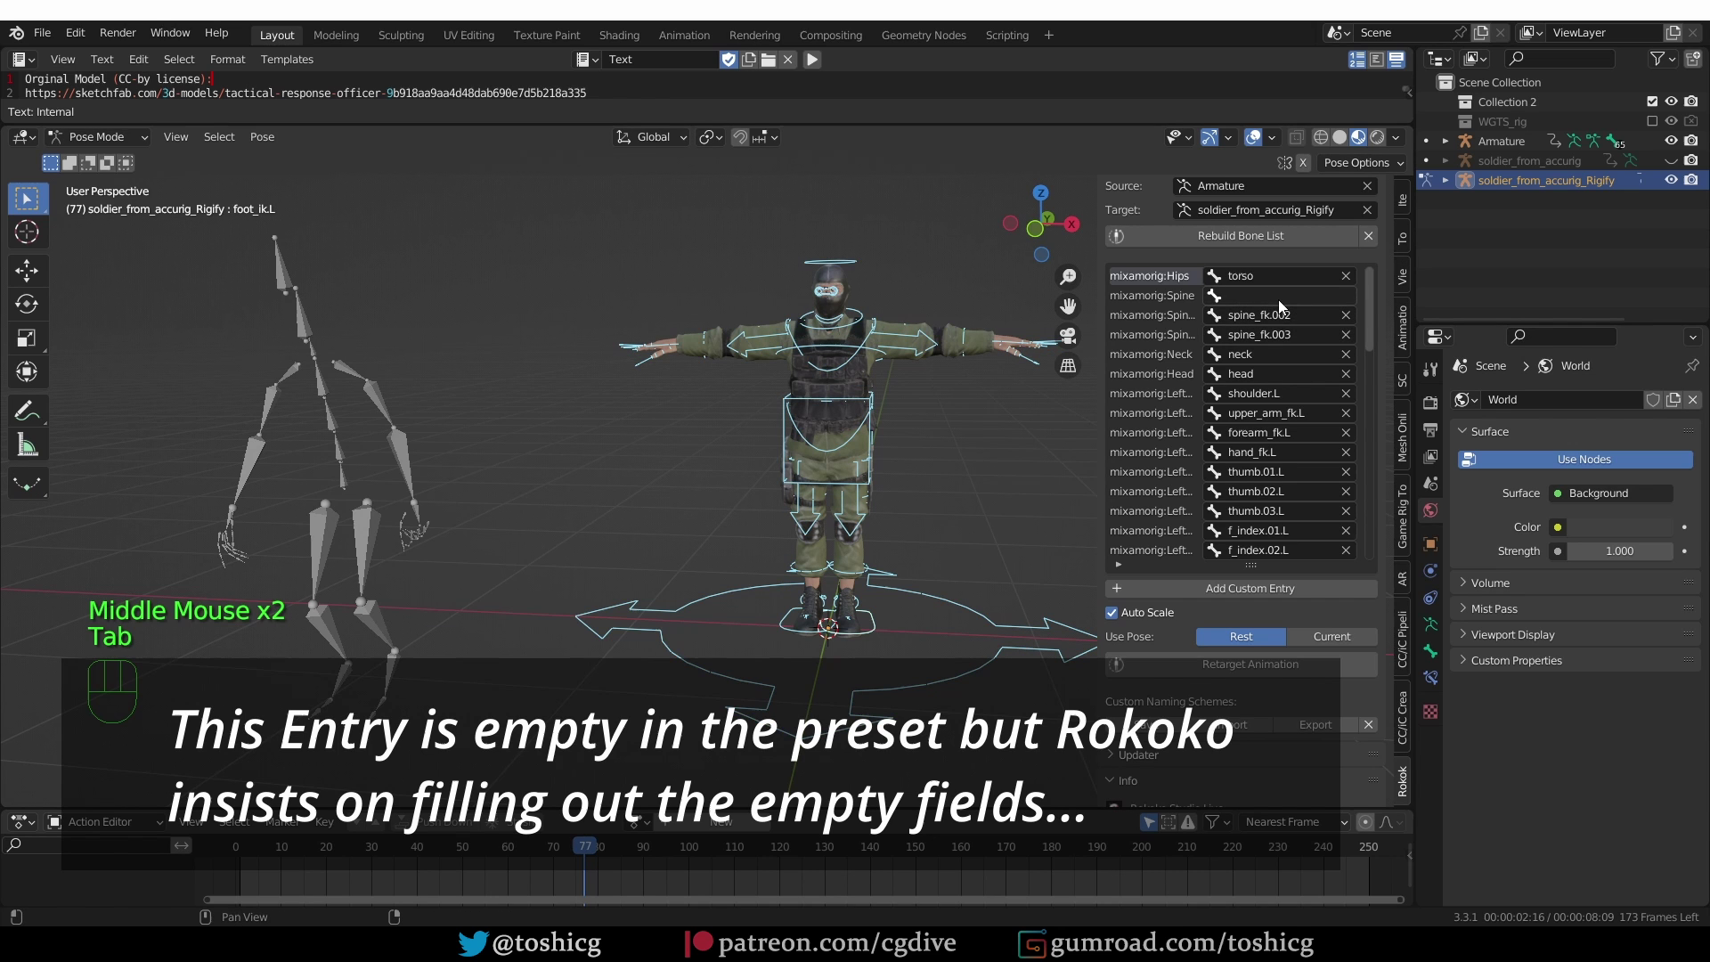
# - Select the Rigify soldier rig and switch it into pose mode
pyautogui.scroll(3)
pyautogui.click(1298, 147)
pyautogui.scroll(3)
pyautogui.press('Tab')
pyautogui.press('Tab')
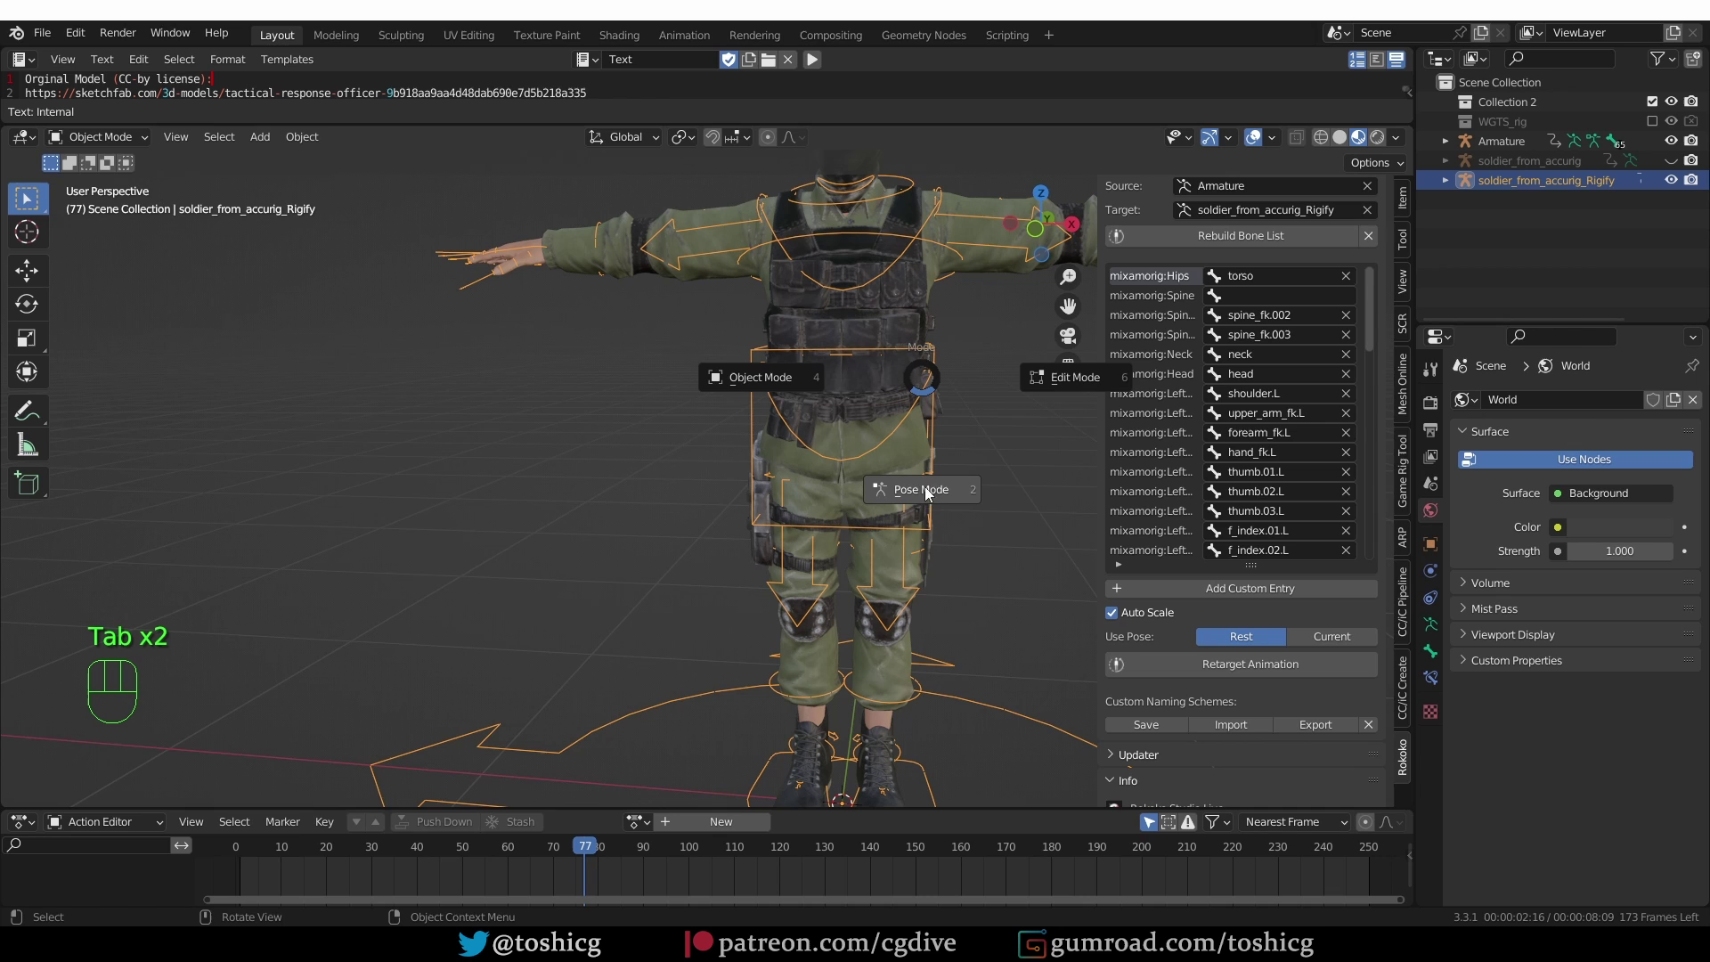
# - Inspect the spine and torso controls, including spine_fk.001, against the Rokoko bone list
pyautogui.click(1301, 146)
pyautogui.click(1304, 145)
pyautogui.click(868, 412)
pyautogui.click(875, 413)
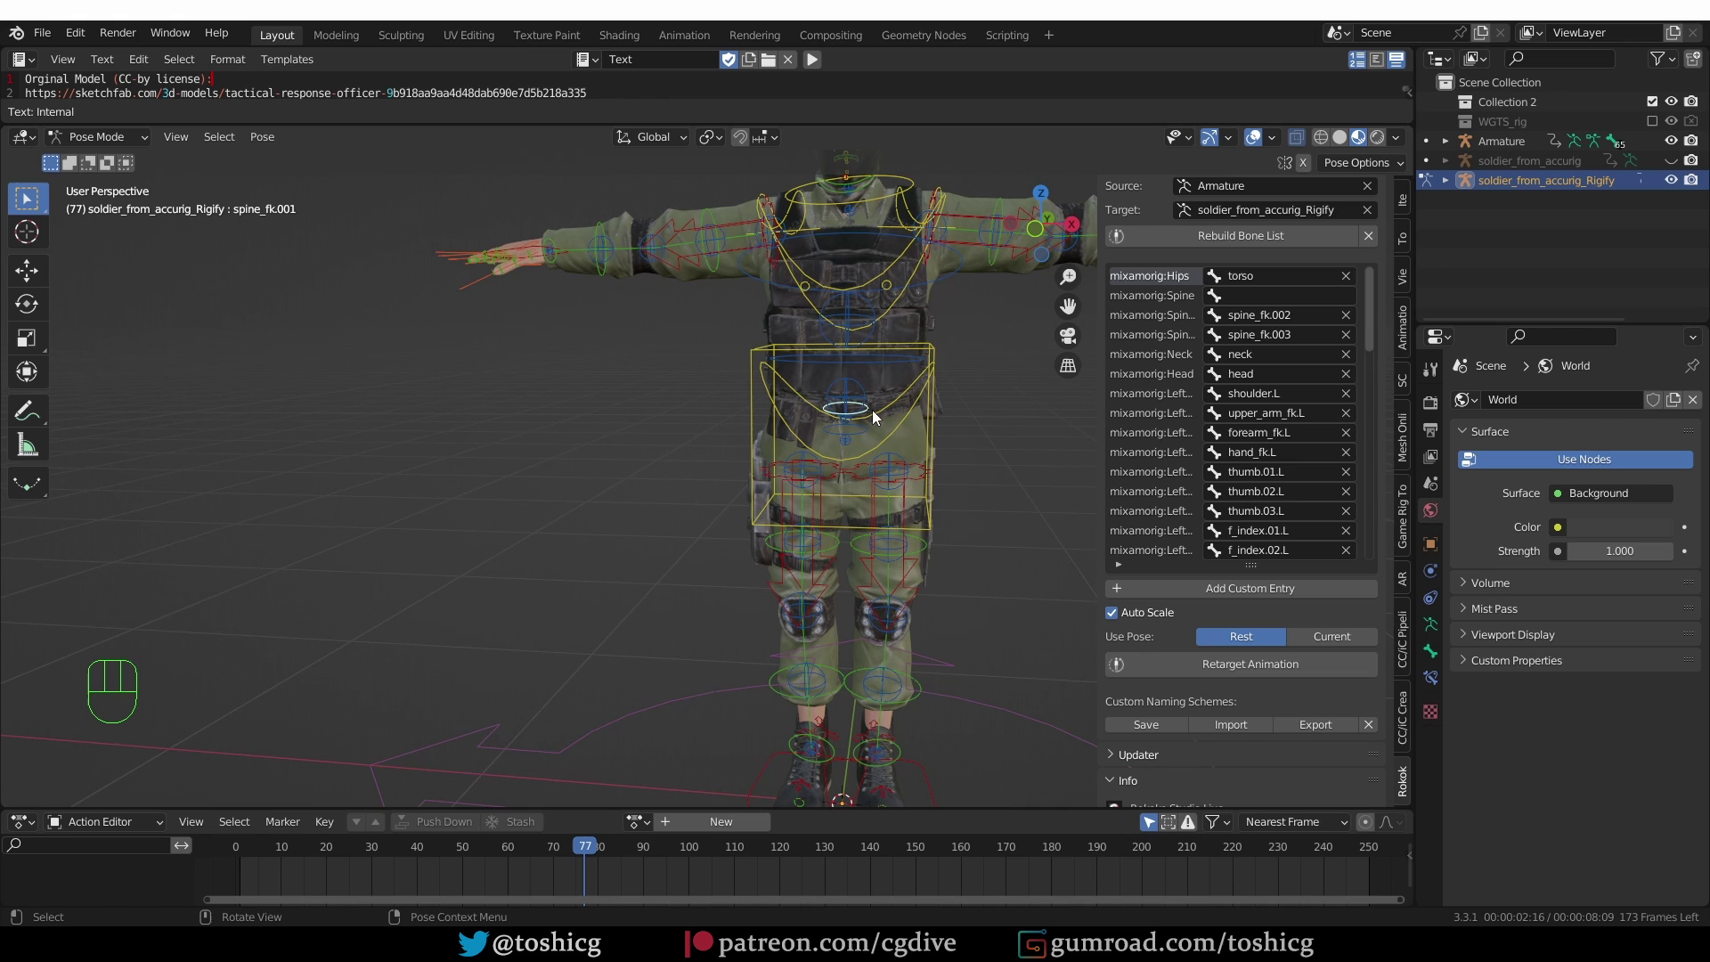
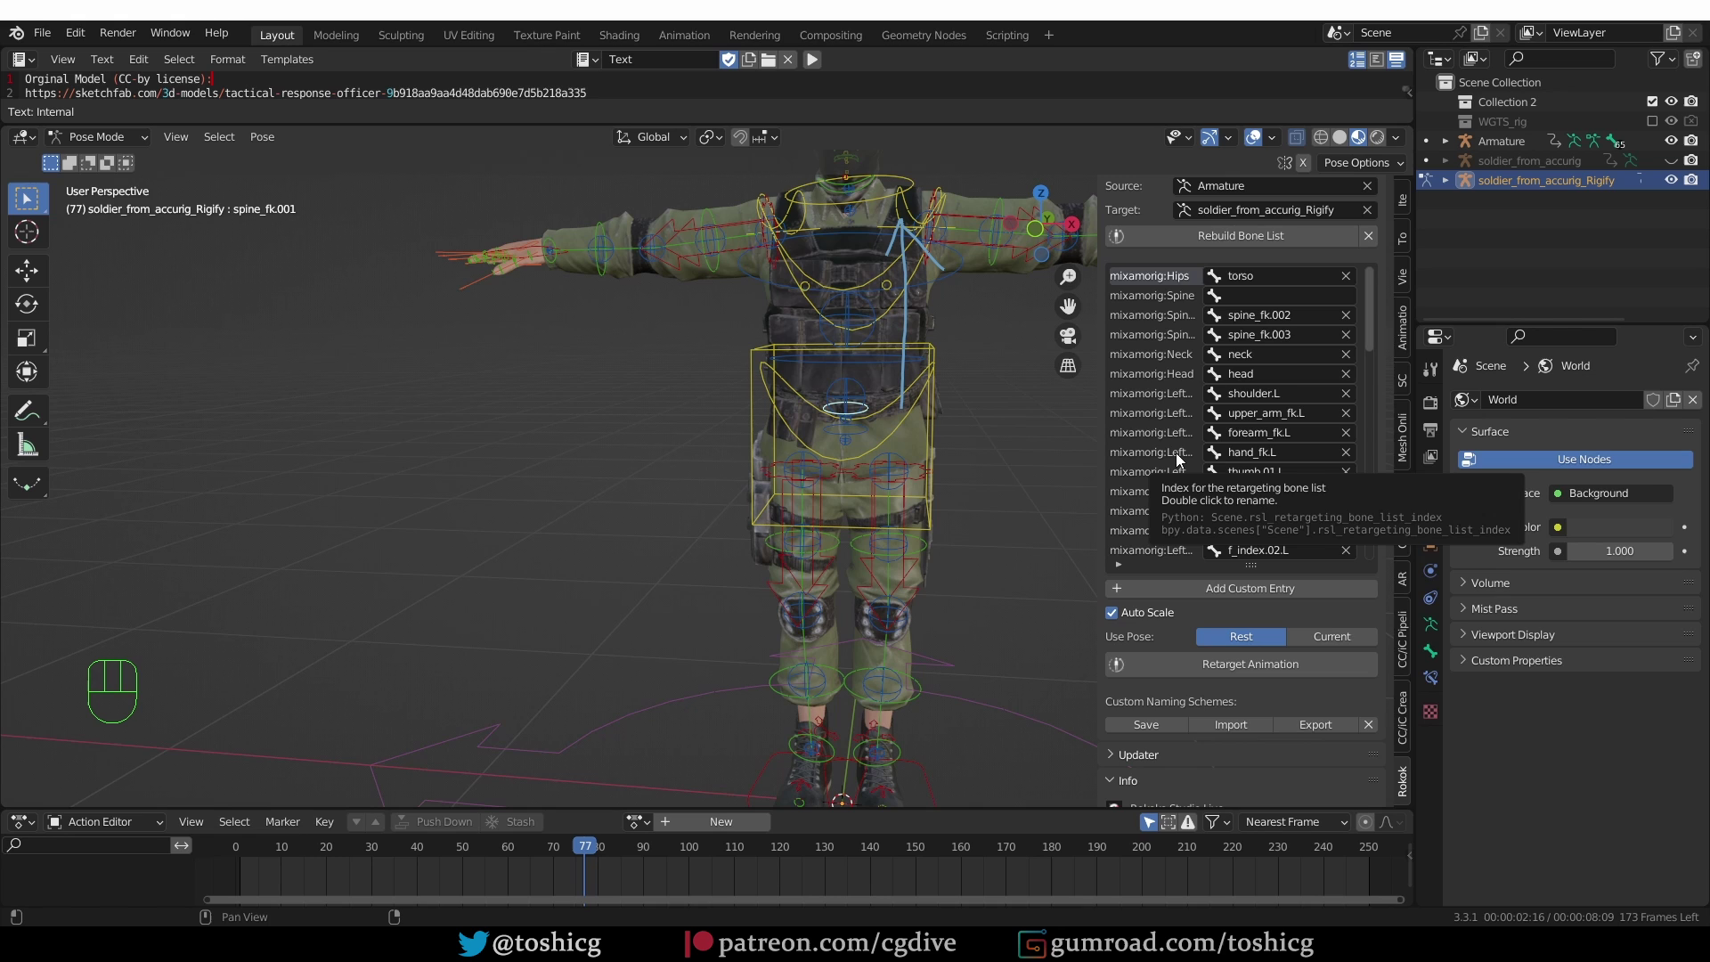
pyautogui.scroll(-3)
# - Set both arms' IK-FK sliders to 1.0 under Rig Main Properties in the Item tab
pyautogui.scroll(-3)
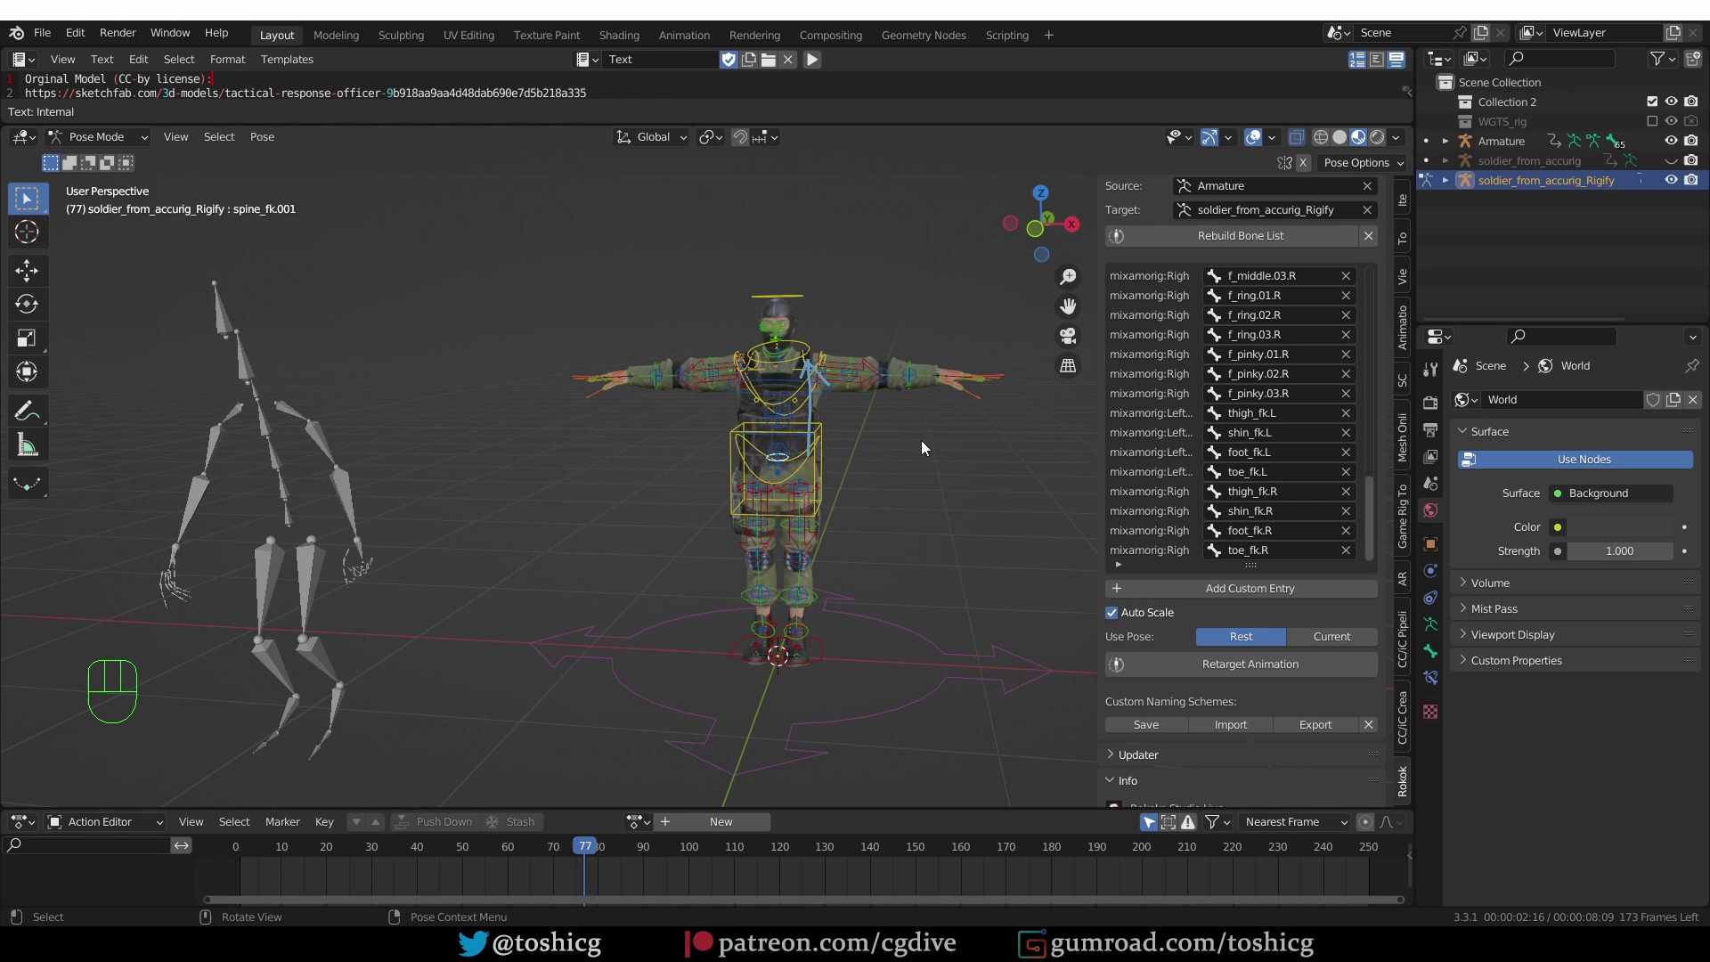
pyautogui.click(862, 354)
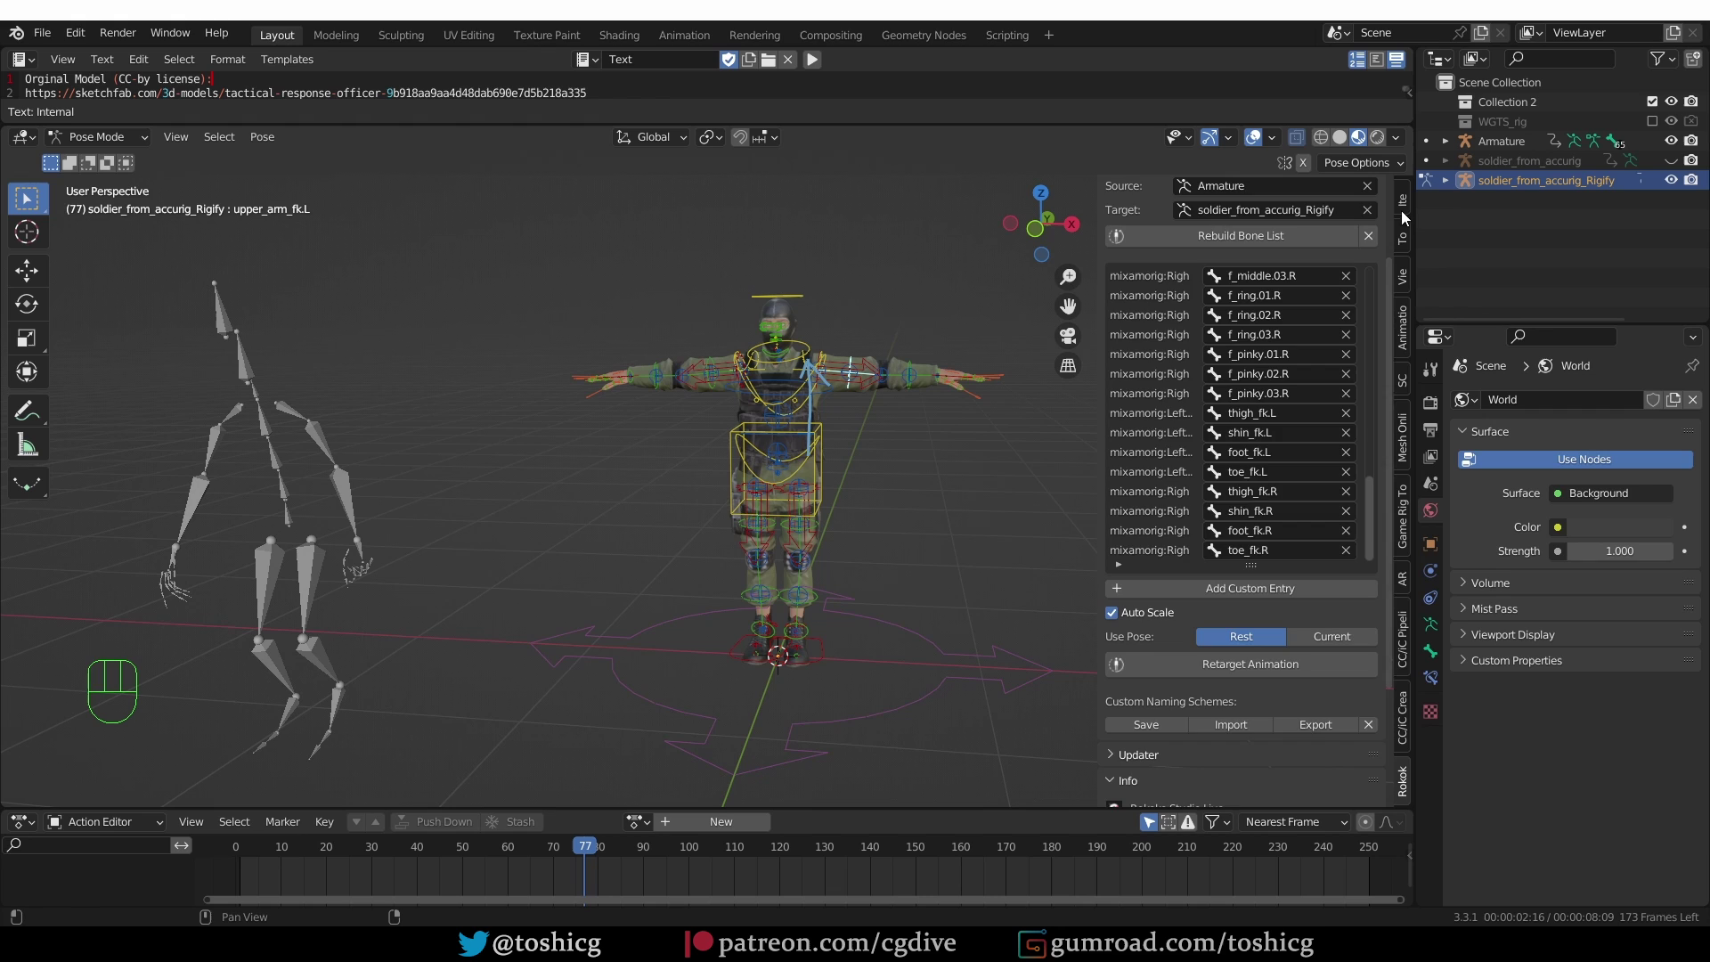
pyautogui.click(1404, 205)
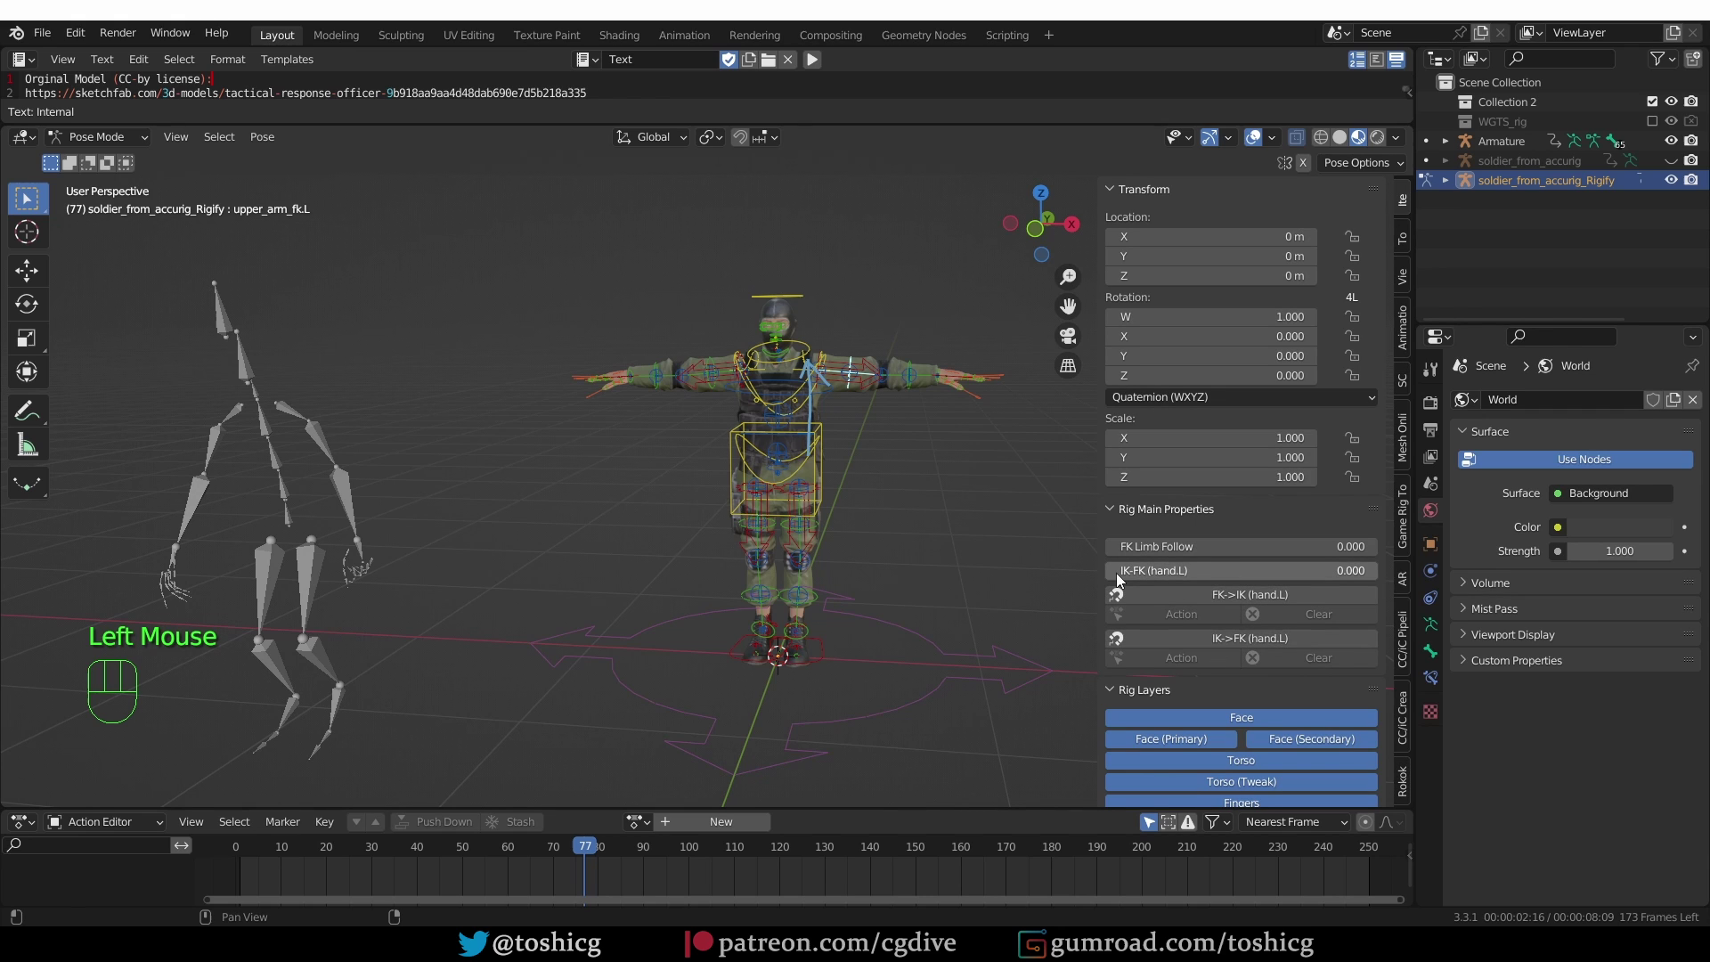
pyautogui.moveTo(1123, 576); pyautogui.dragTo(1270, 554)
pyautogui.click(714, 366)
pyautogui.click(1124, 573)
# - Set the left and right thigh controls' IK-FK sliders to 1.0 as well
pyautogui.click(826, 524)
pyautogui.click(825, 535)
pyautogui.click(1136, 575)
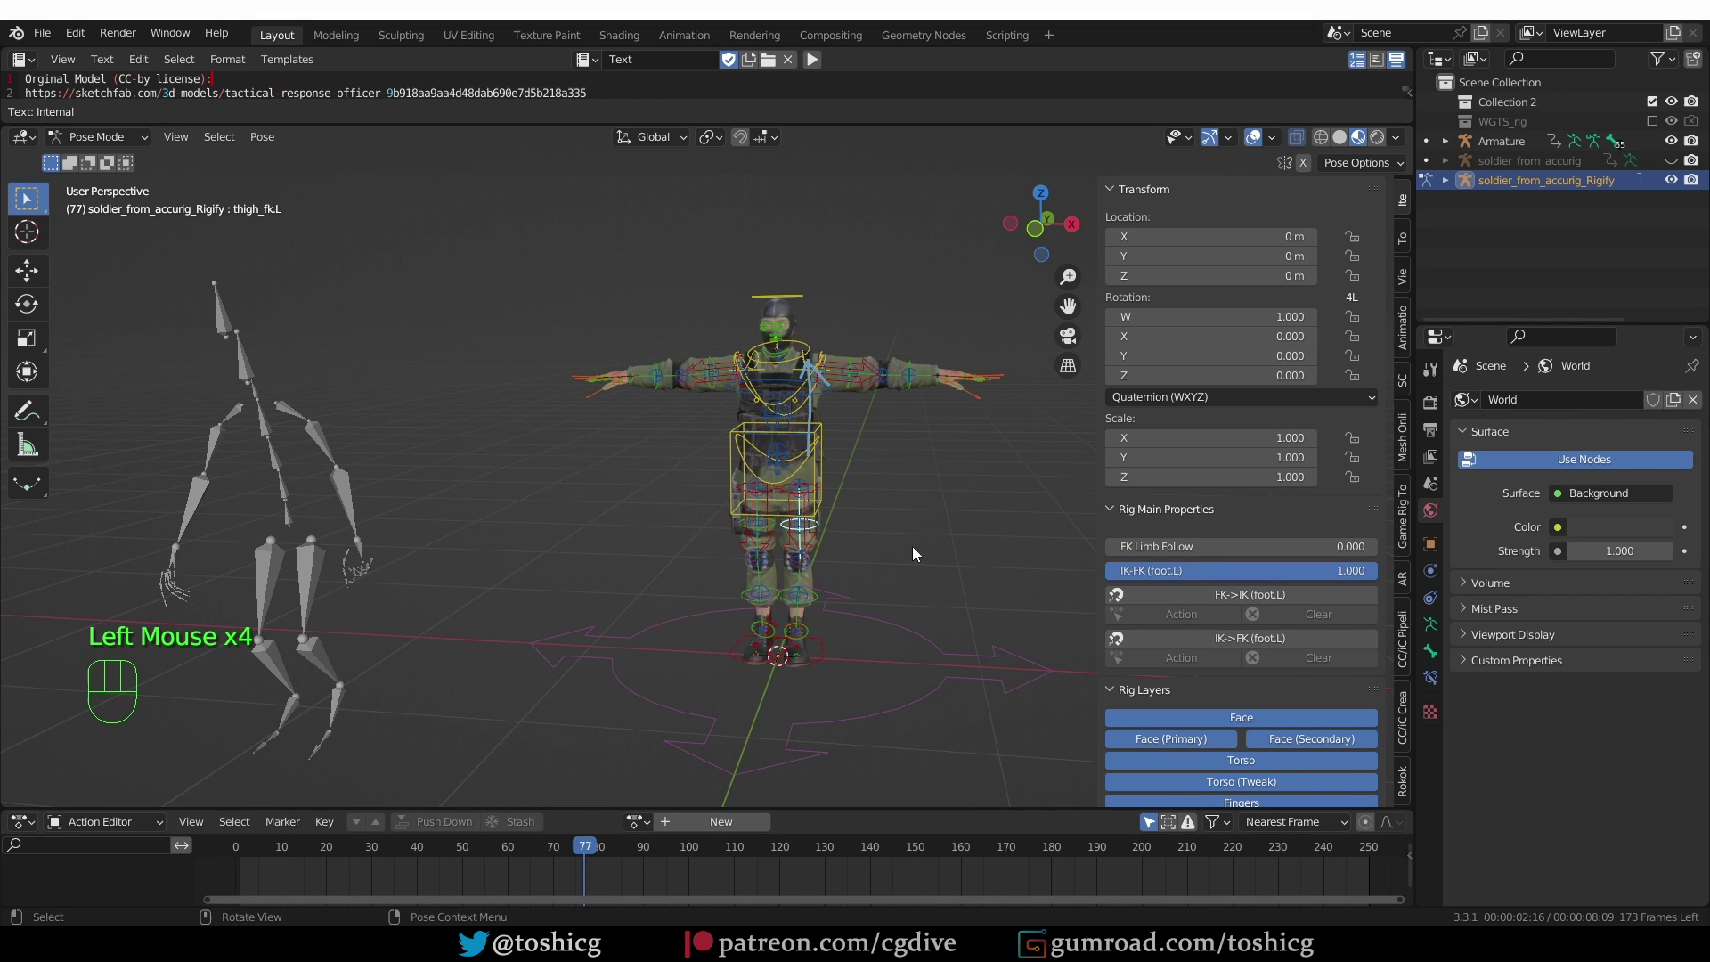
pyautogui.click(757, 533)
pyautogui.doubleClick(782, 543)
pyautogui.click(1138, 579)
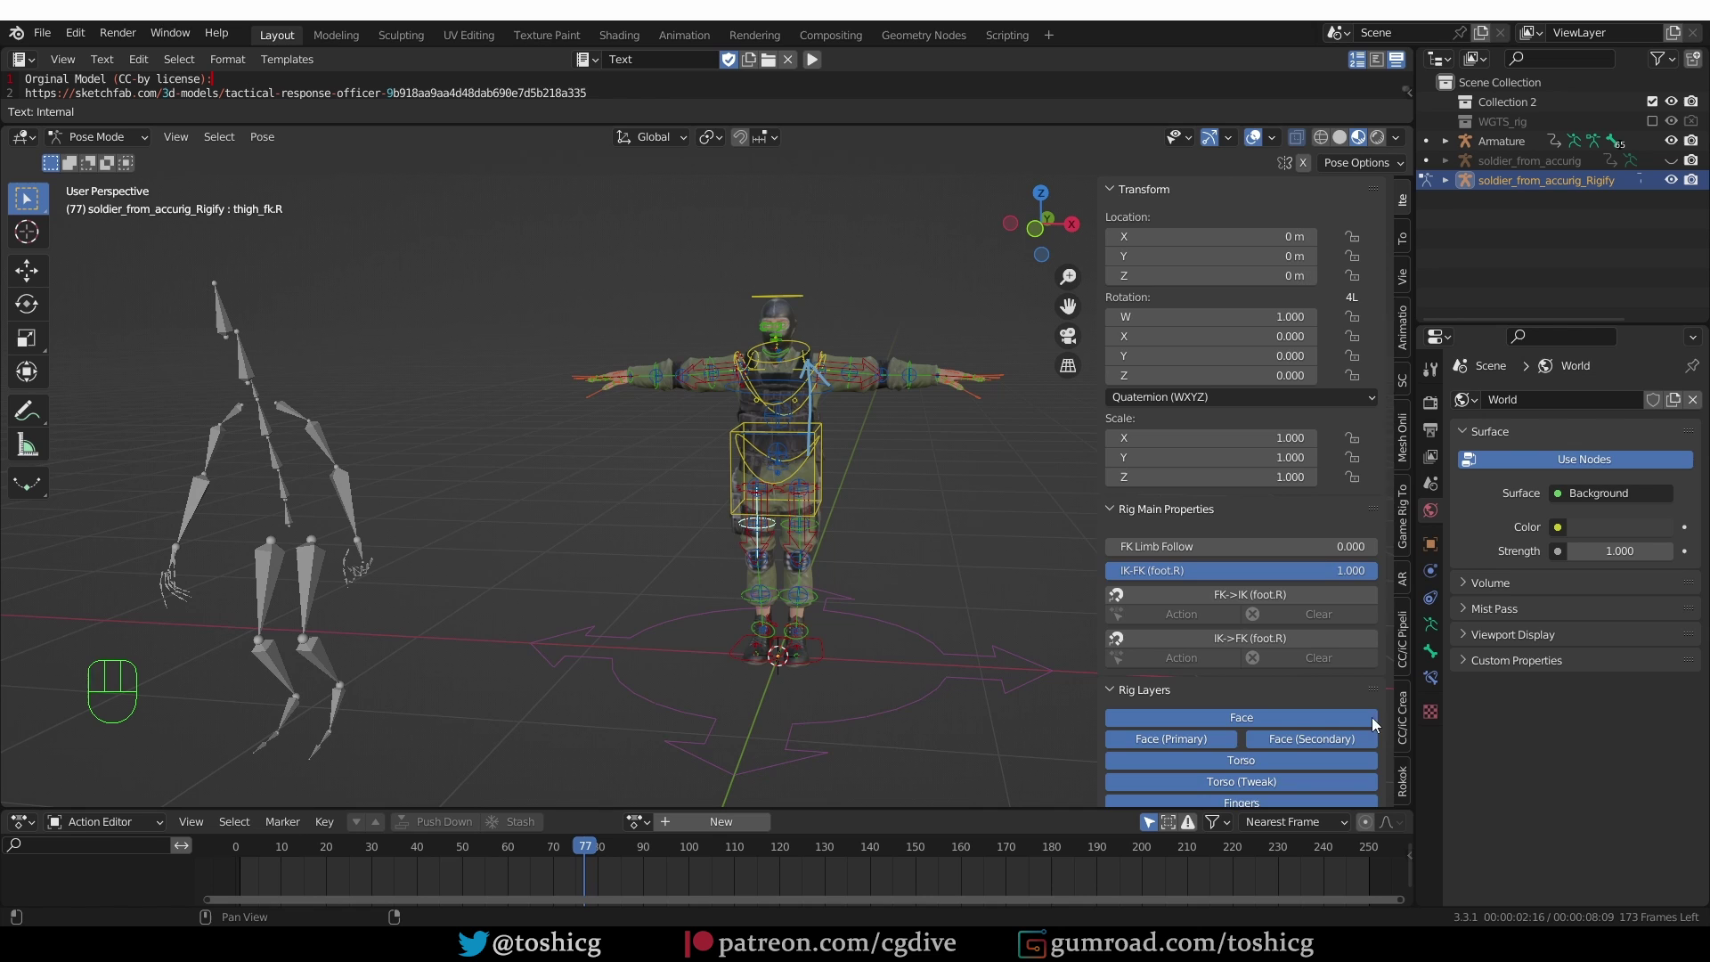
# - Bring back the Rokoko retargeting tab and return the rig to object mode
pyautogui.click(1411, 777)
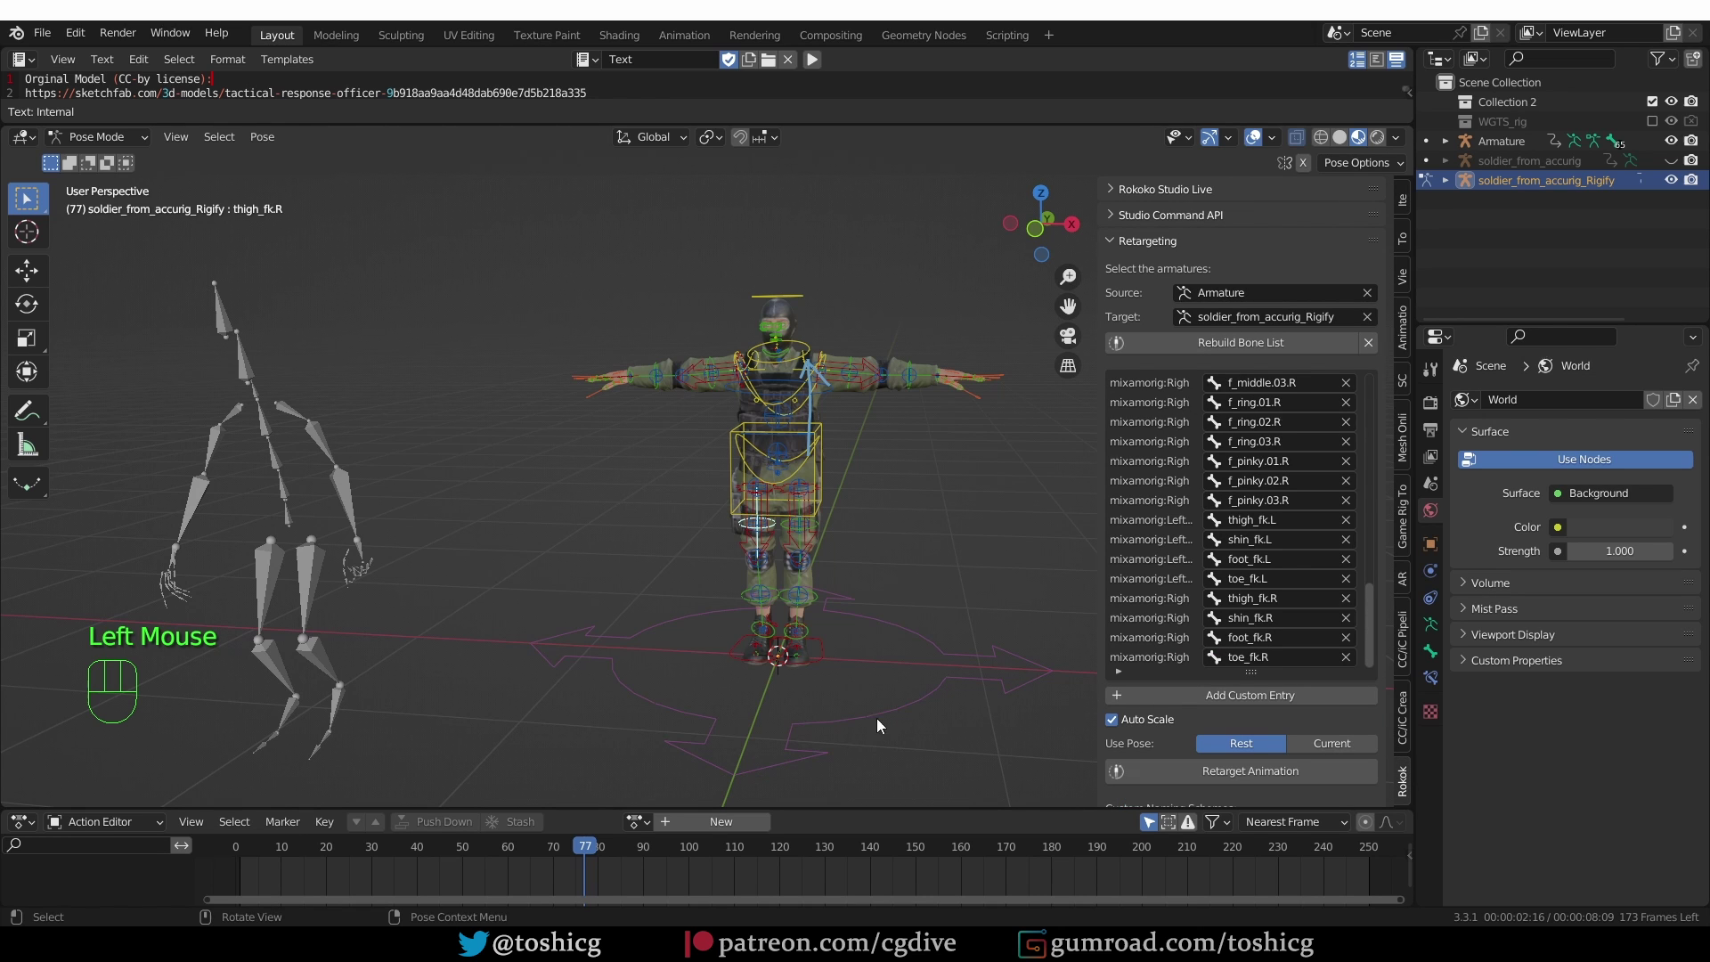
pyautogui.middleClick(738, 563)
pyautogui.scroll(-3)
pyautogui.middleClick(680, 546)
pyautogui.click(511, 456)
pyautogui.press('Tab')
# - Select the Mixamo Armature and show its skeleton settings, set to rest position
pyautogui.click(485, 410)
pyautogui.click(1436, 634)
pyautogui.click(1641, 470)
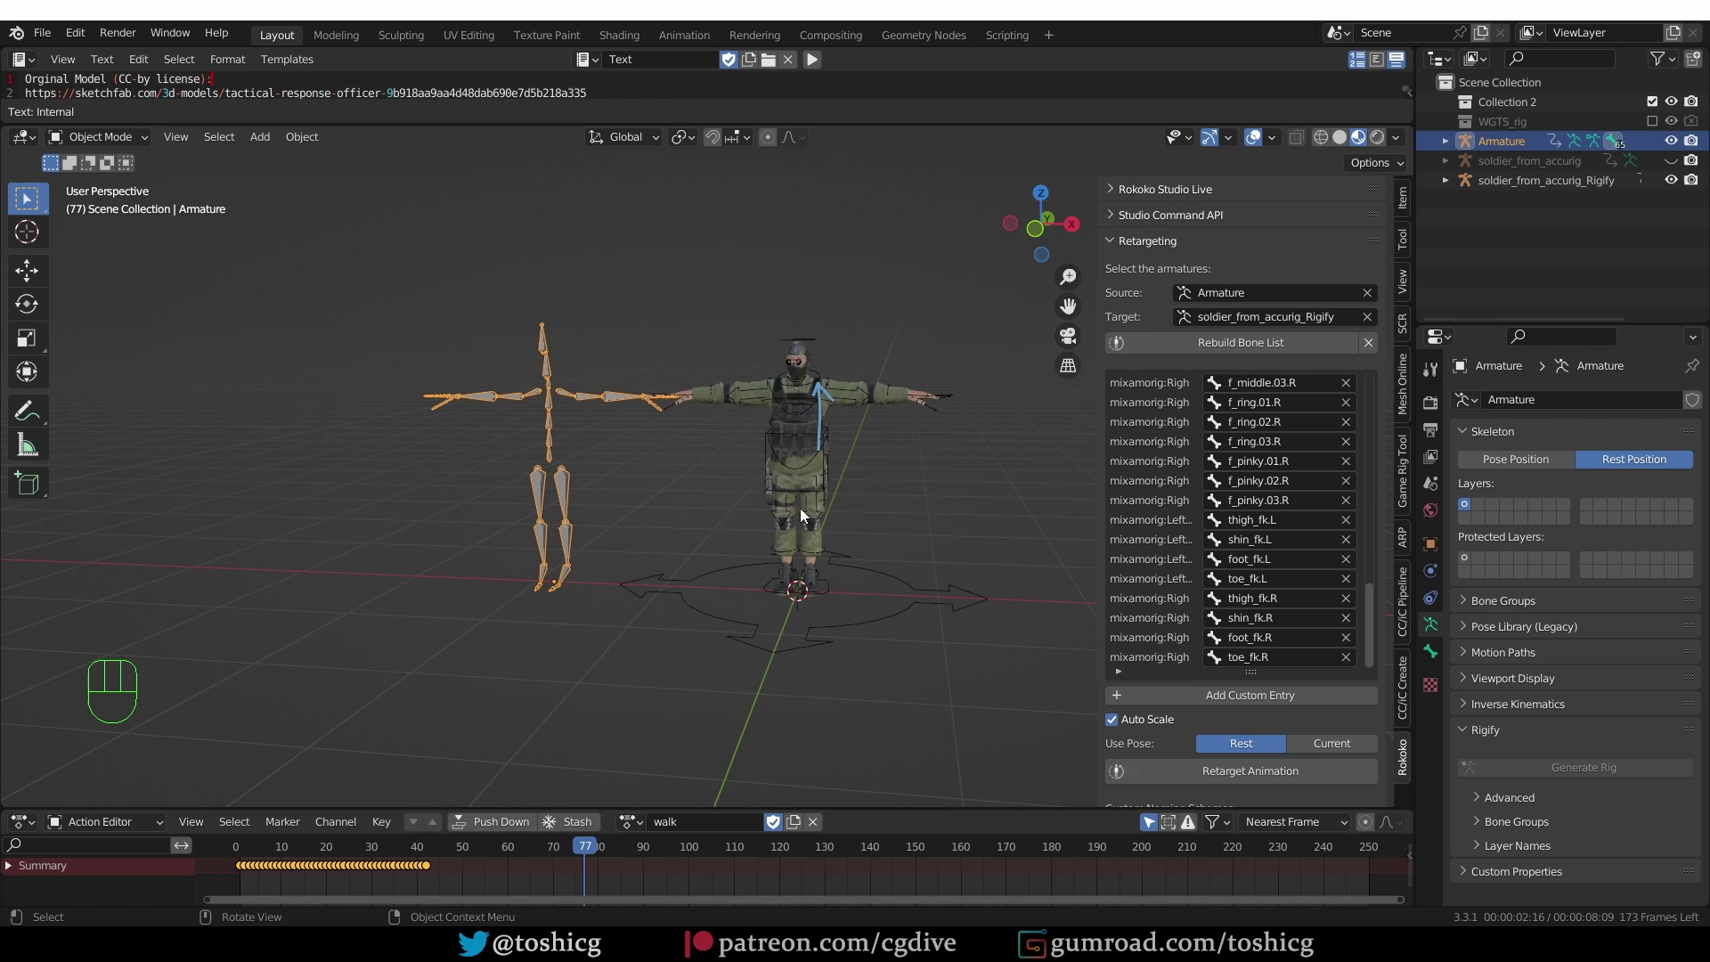
# - View the characters from front ortho, set the Armature to Pose Position and enter pose mode
pyautogui.middleClick(762, 501)
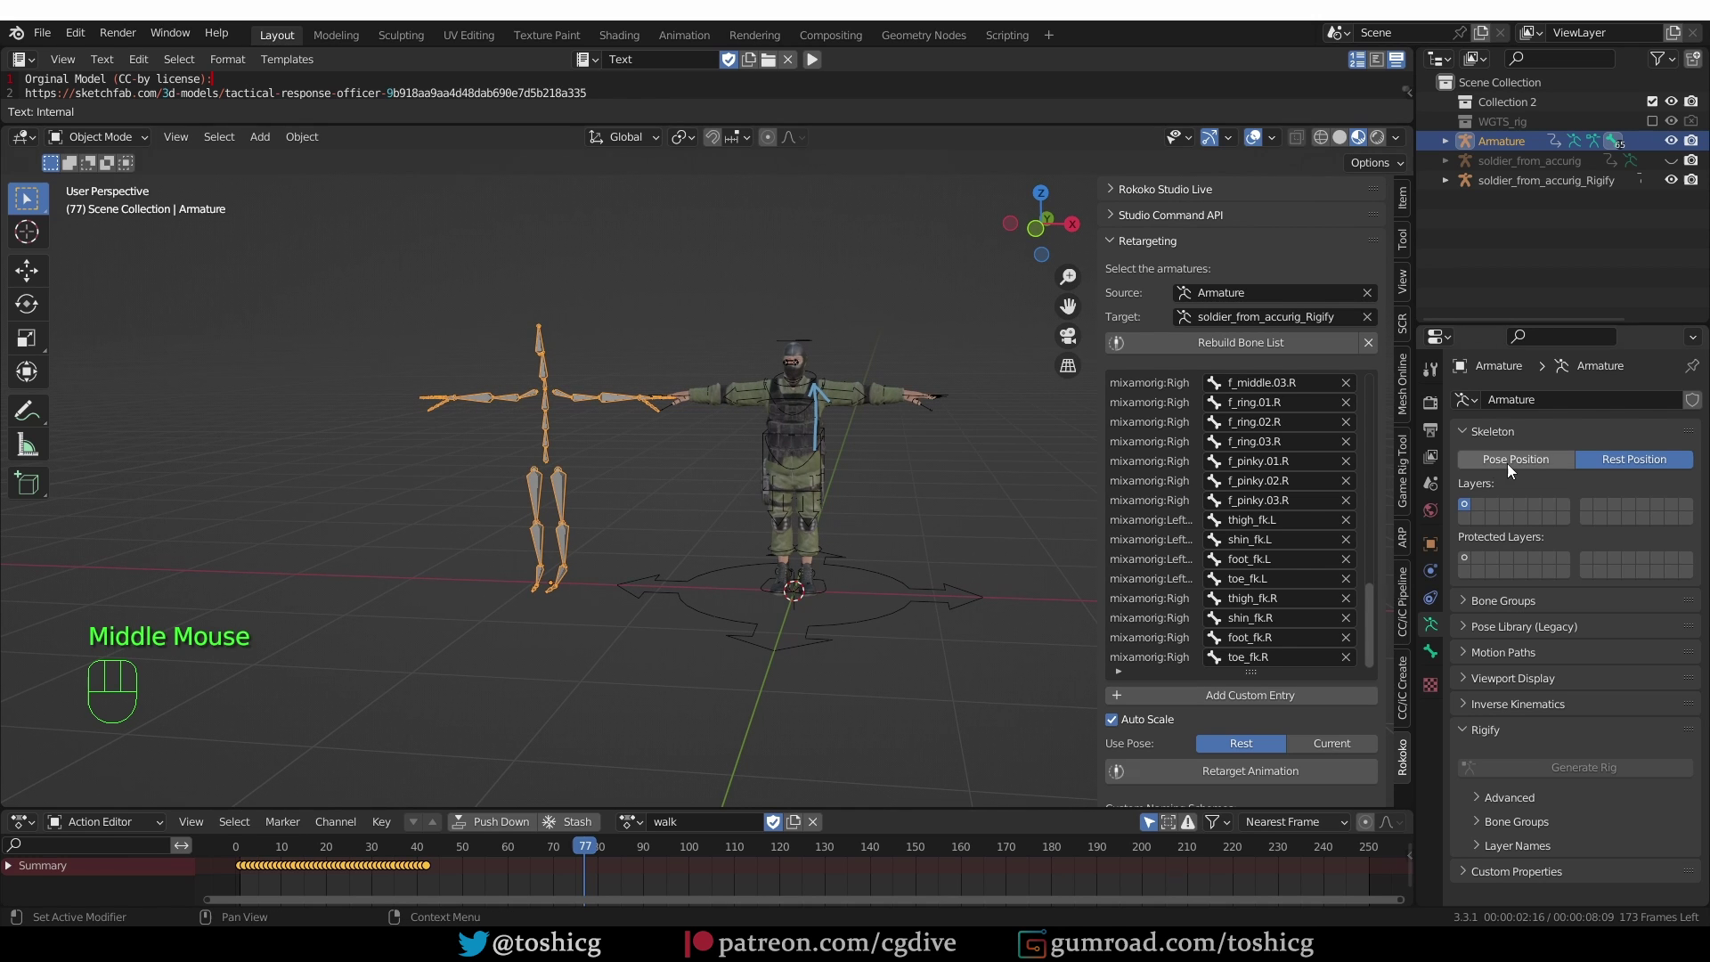
pyautogui.press('KP_1')
pyautogui.scroll(3)
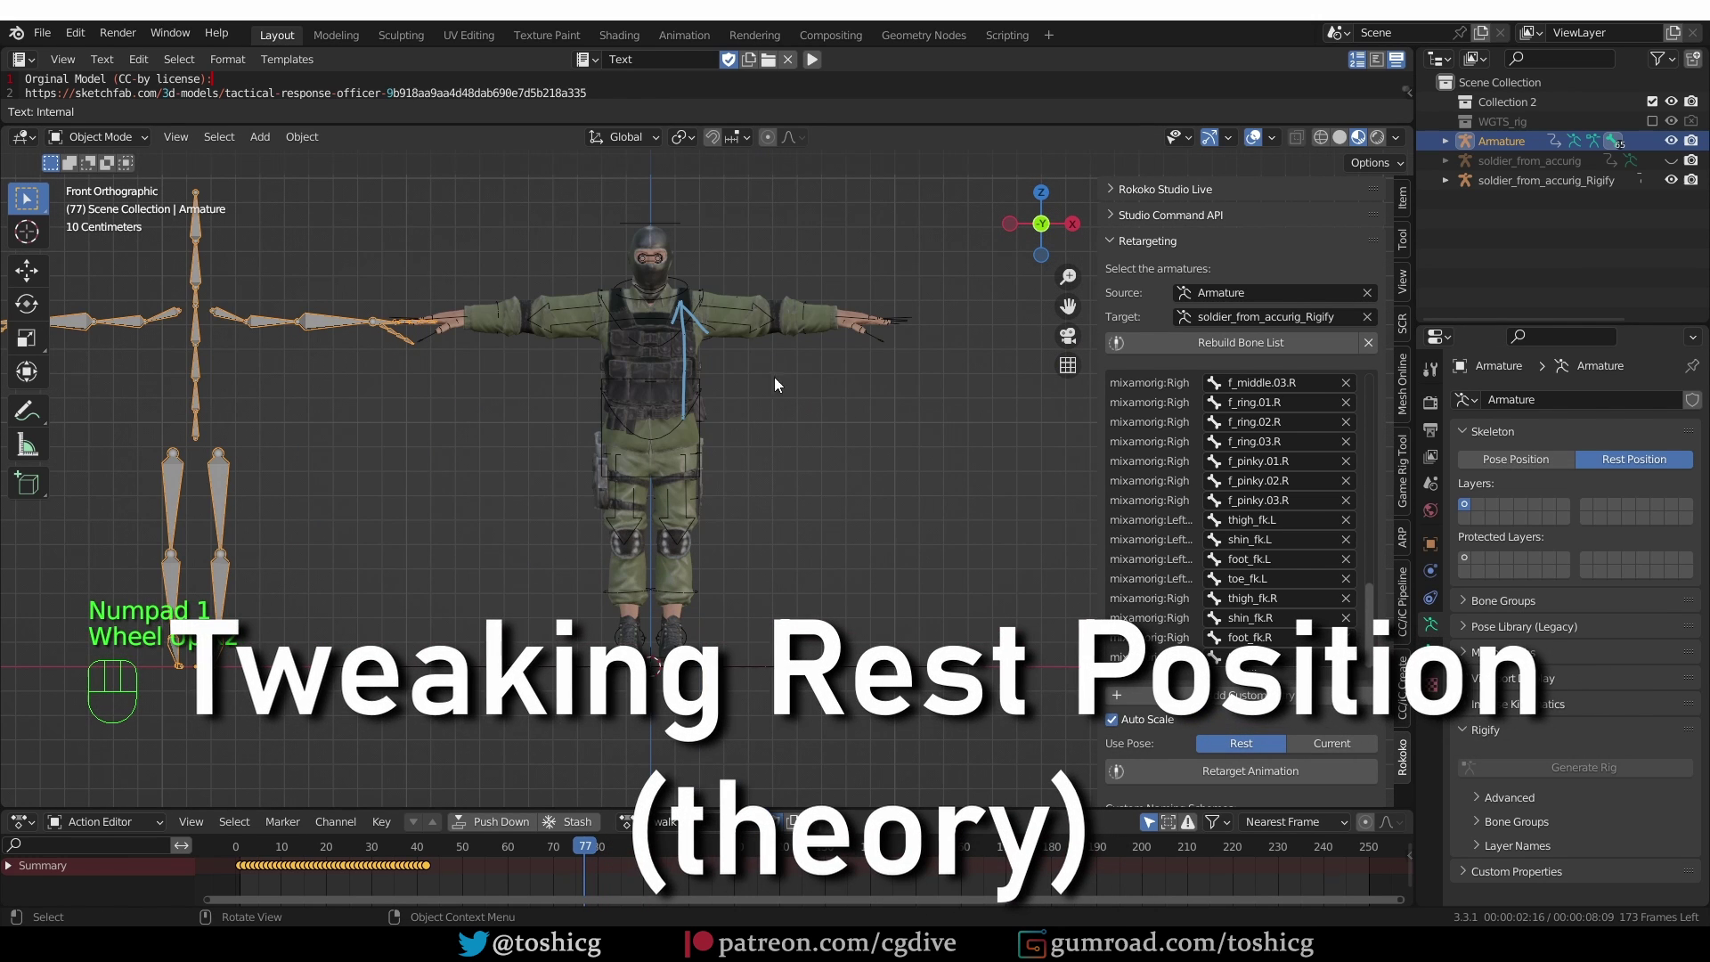
pyautogui.press('d')
pyautogui.click(699, 320)
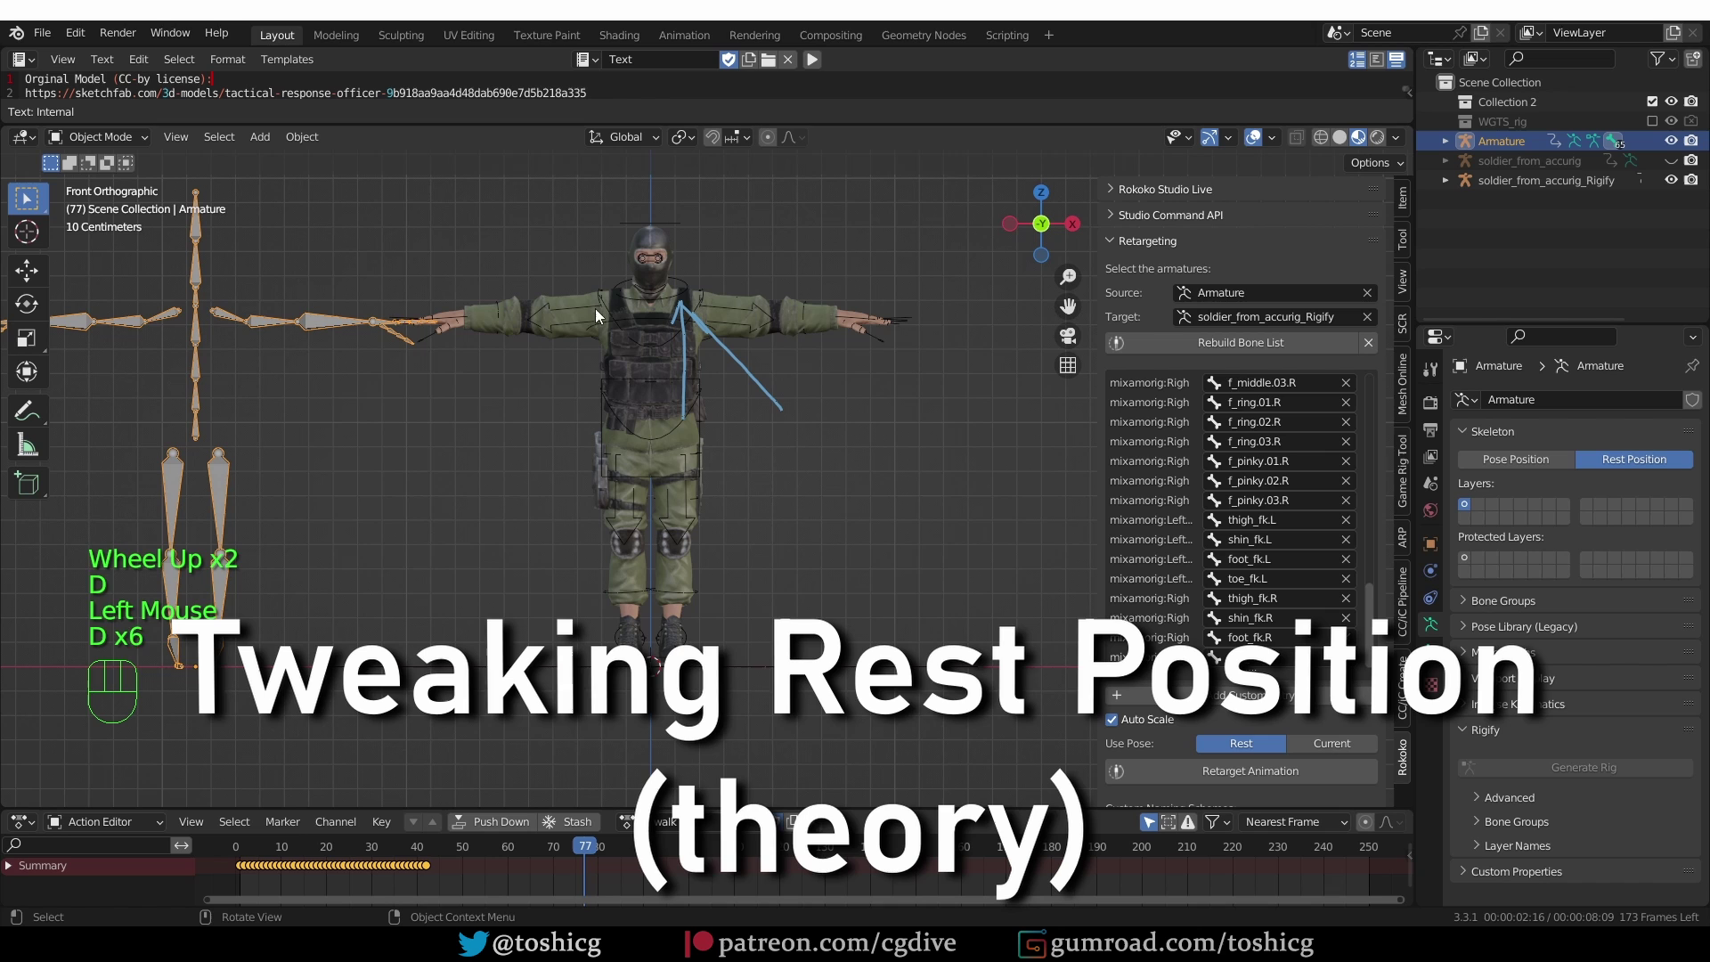
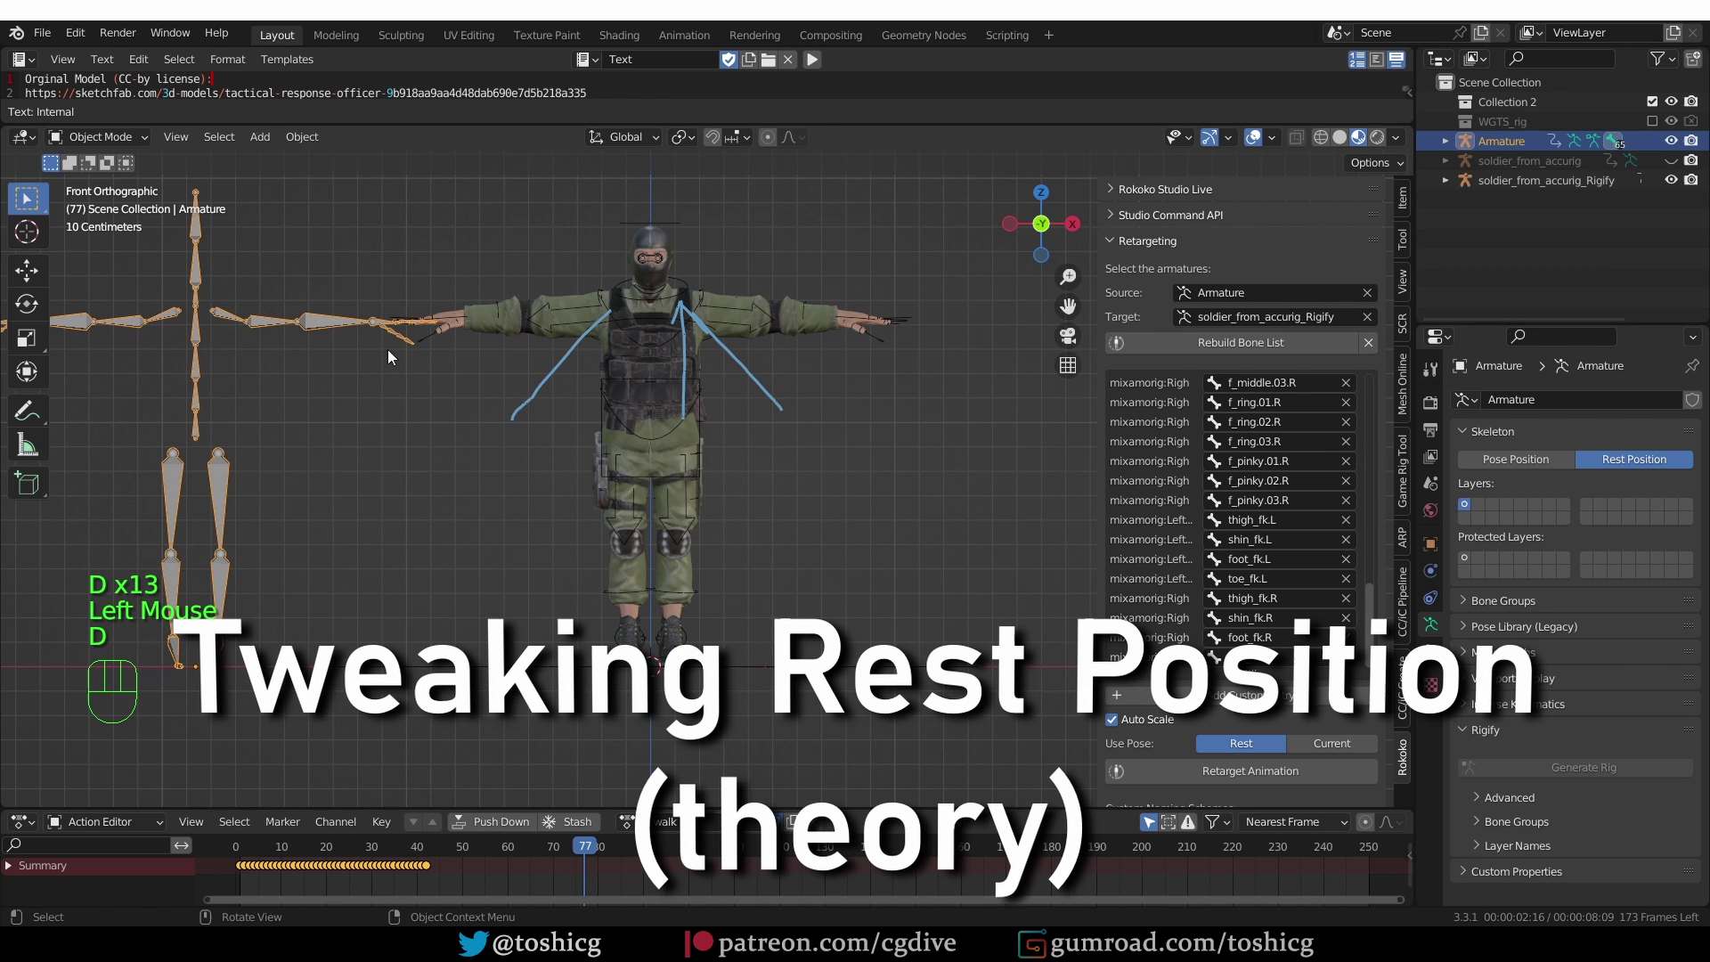
pyautogui.scroll(-3)
pyautogui.scroll(3)
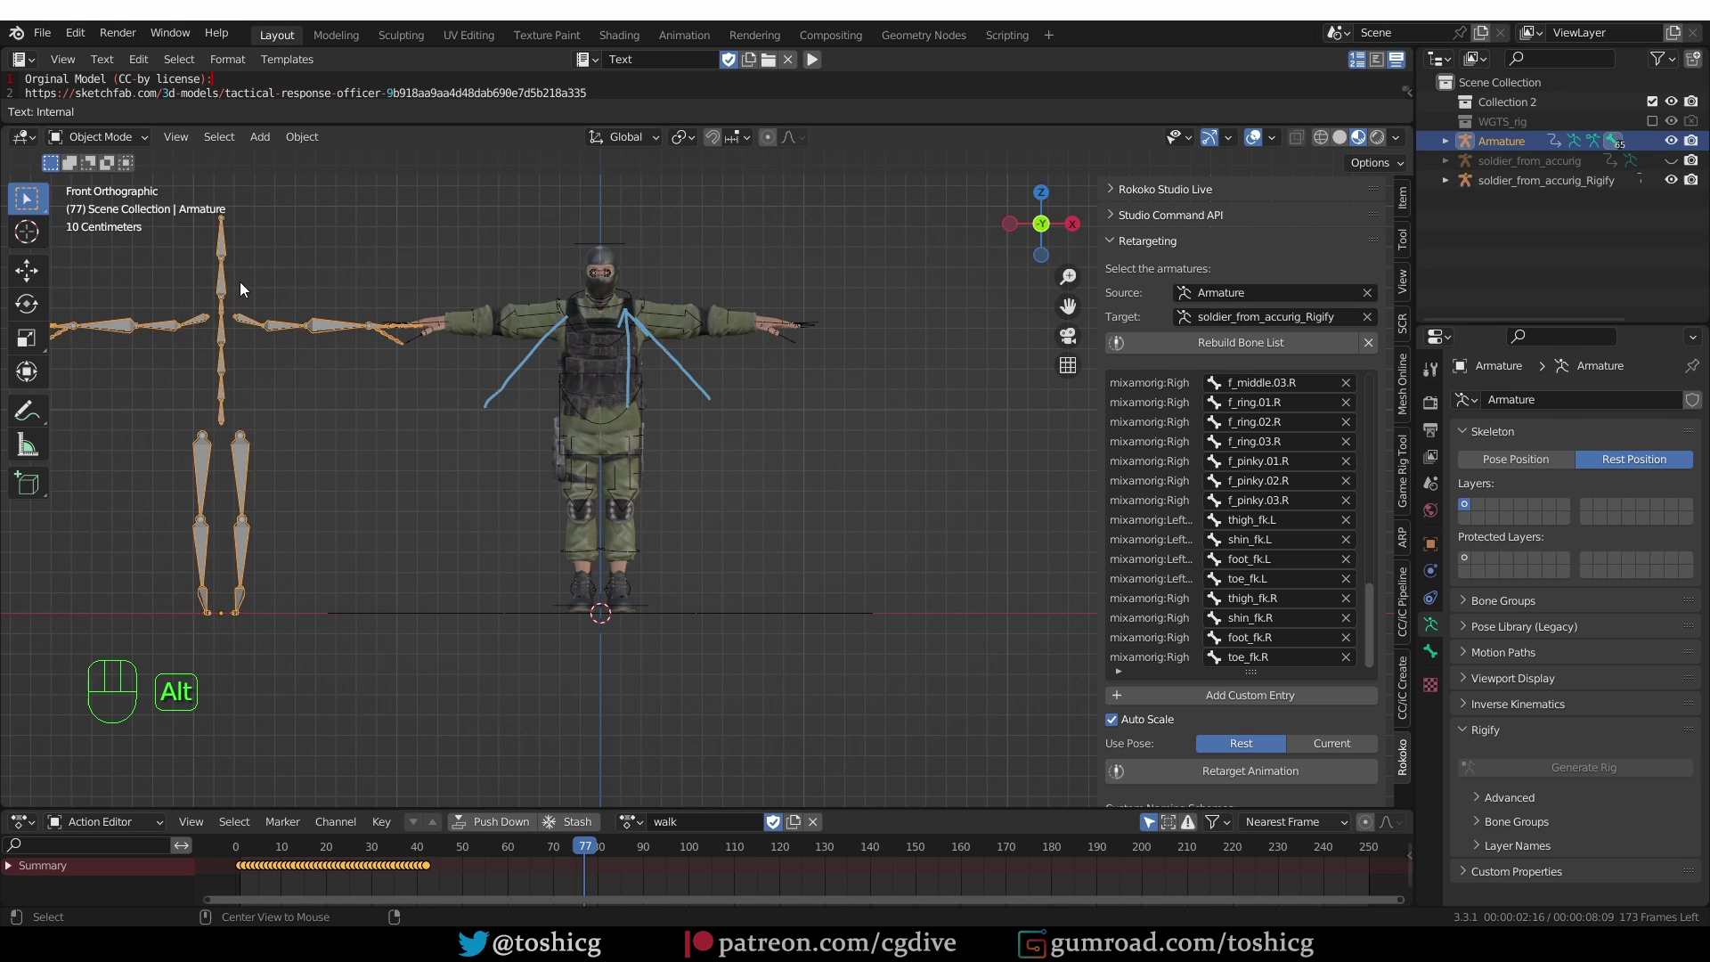
pyautogui.press('alt+g')
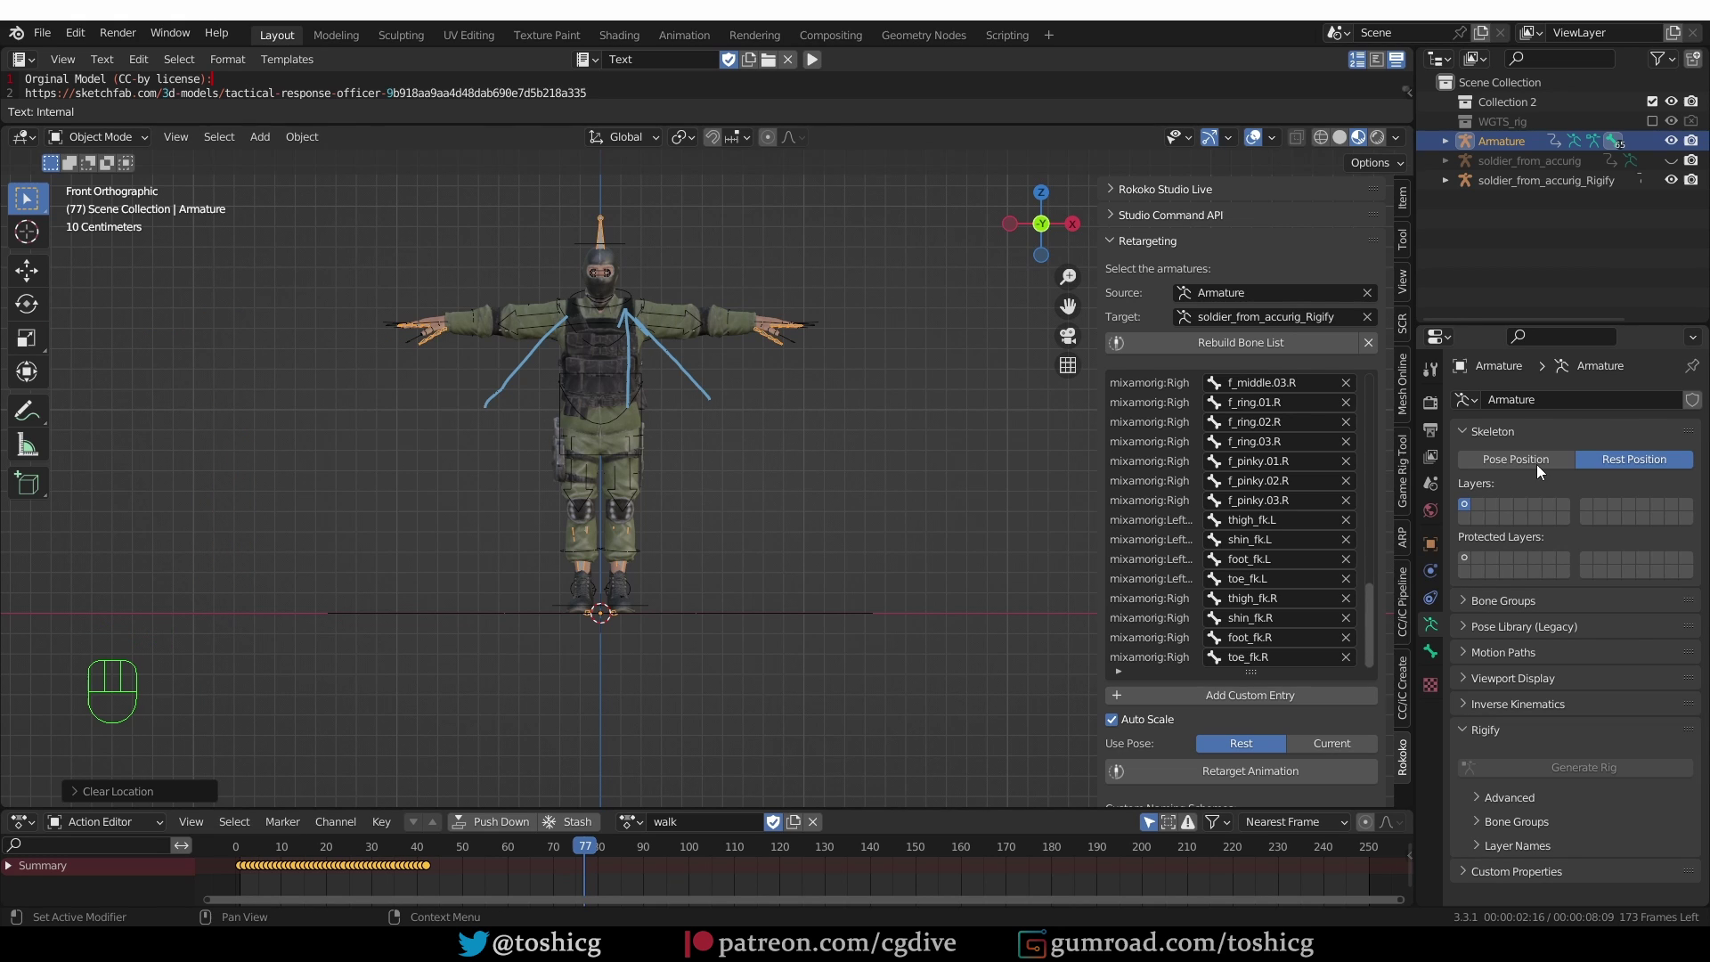
pyautogui.click(1543, 469)
pyautogui.press('a')
pyautogui.press('Tab')
# - Rotate the left and right upper arms downward along the body
pyautogui.click(661, 406)
pyautogui.press('Tab')
pyautogui.press('a')
pyautogui.press('alt+r')
pyautogui.moveTo(265, 147); pyautogui.dragTo(666, 222)
pyautogui.click(662, 330)
pyautogui.press('r')
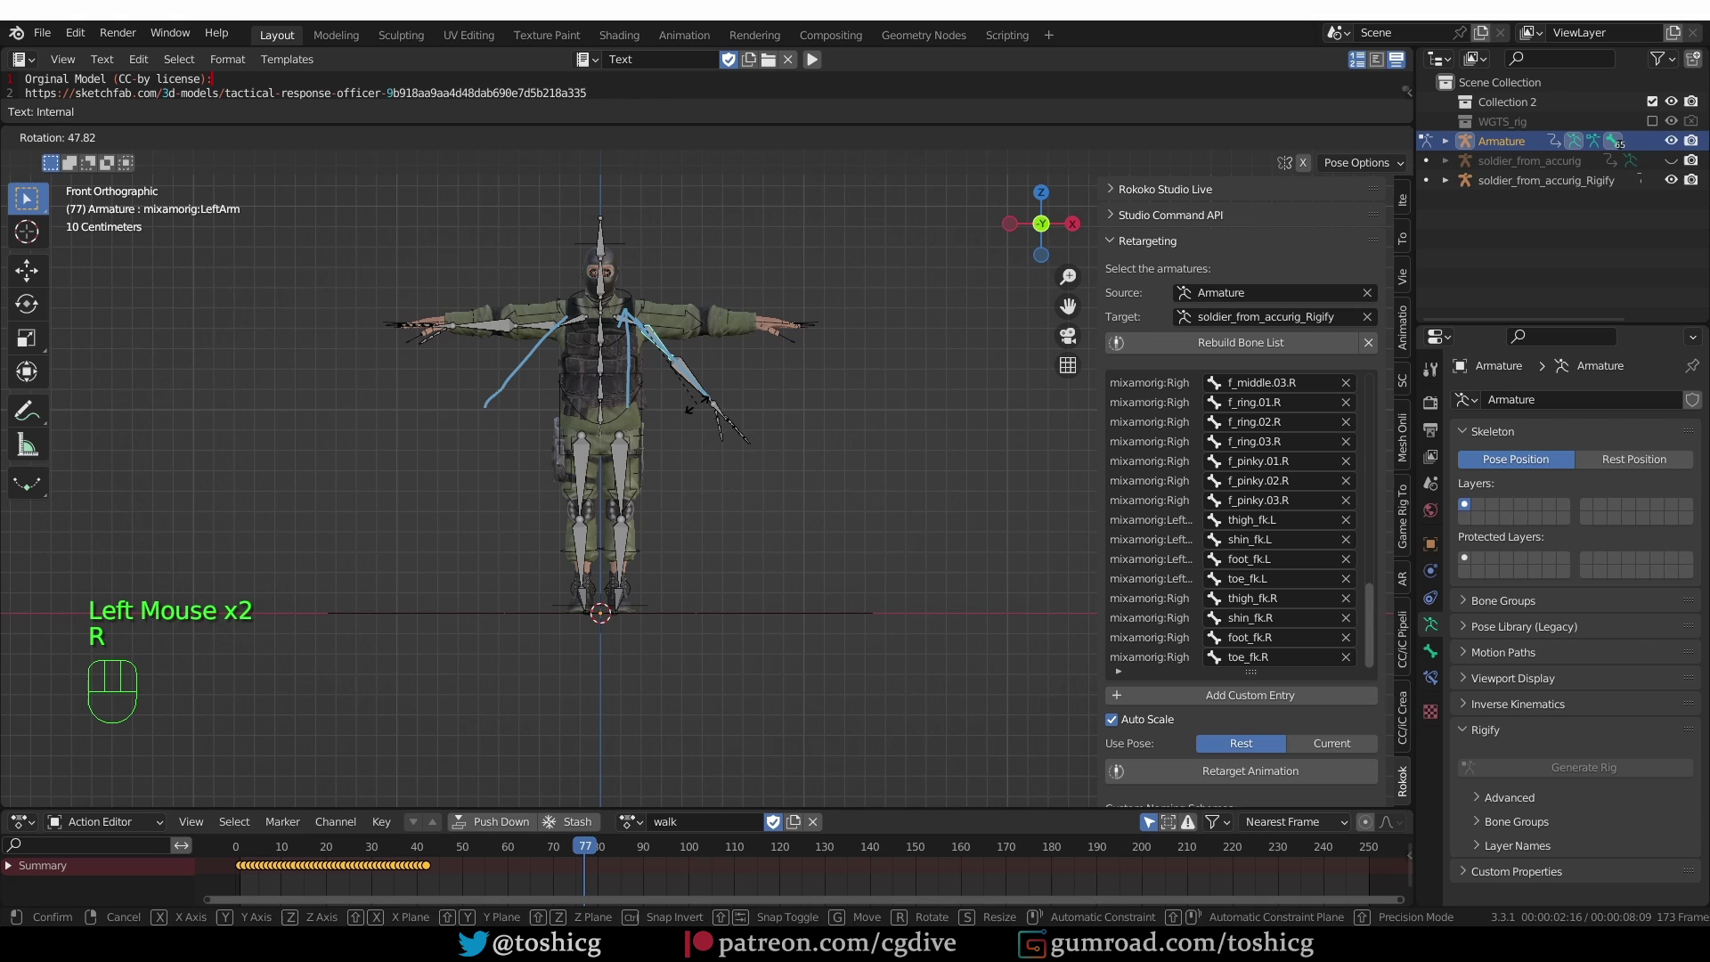
pyautogui.click(548, 327)
pyautogui.press('r')
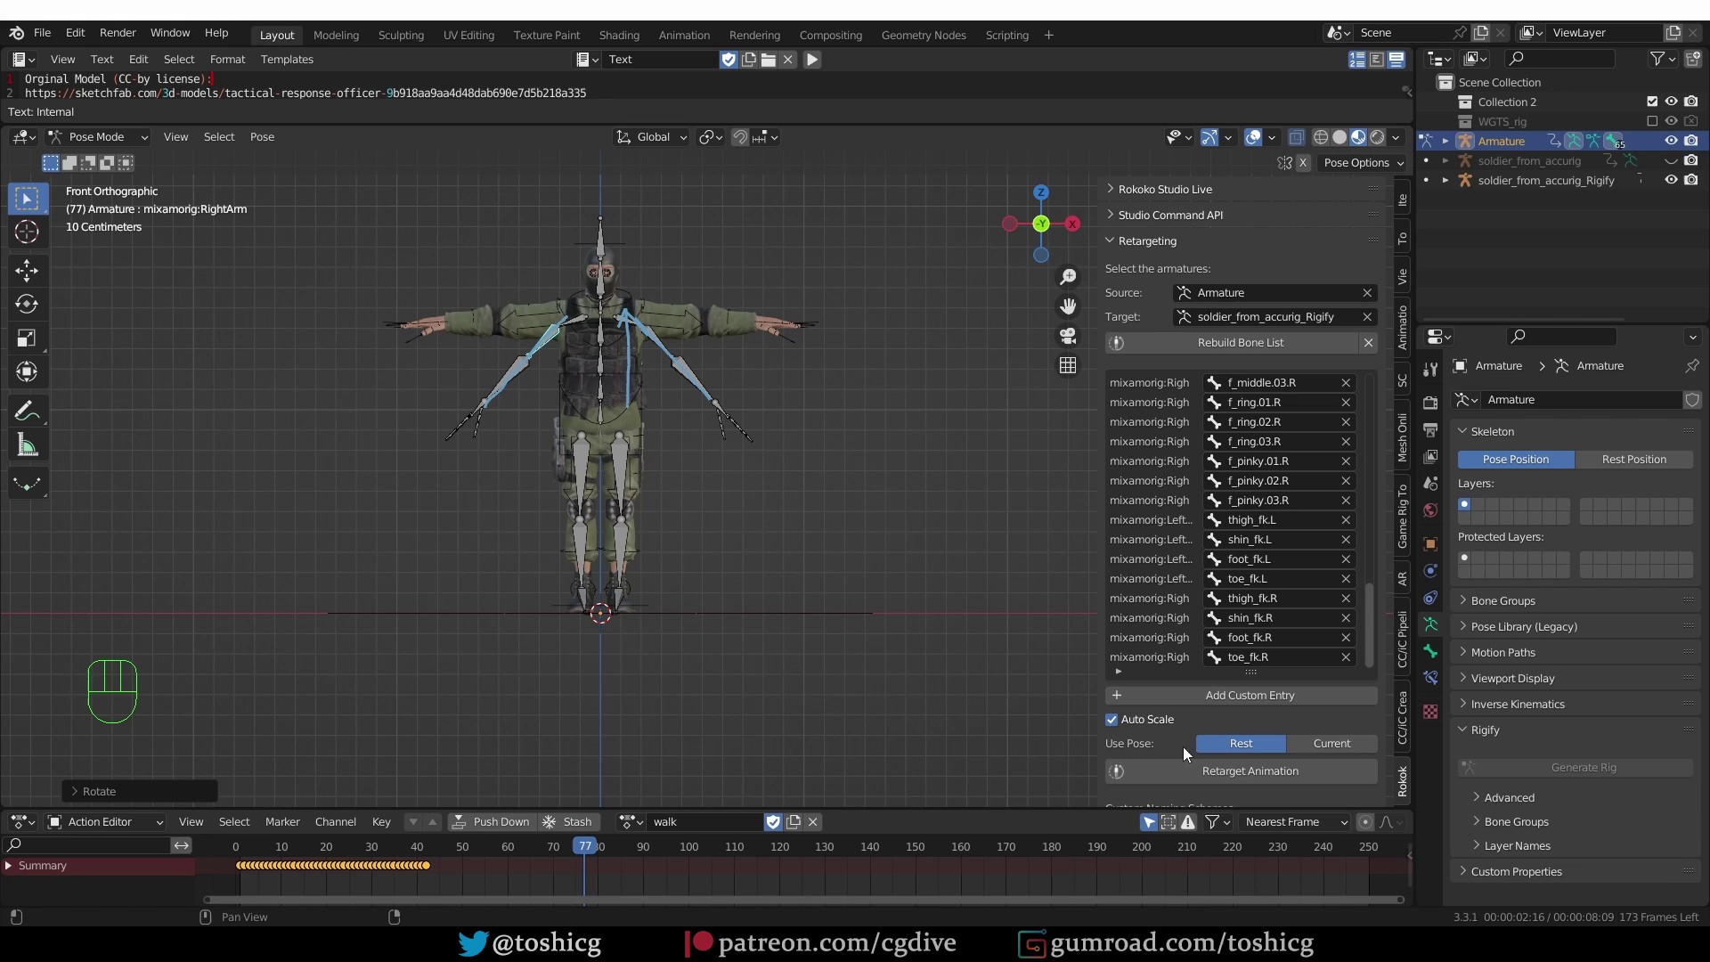
pyautogui.click(1230, 797)
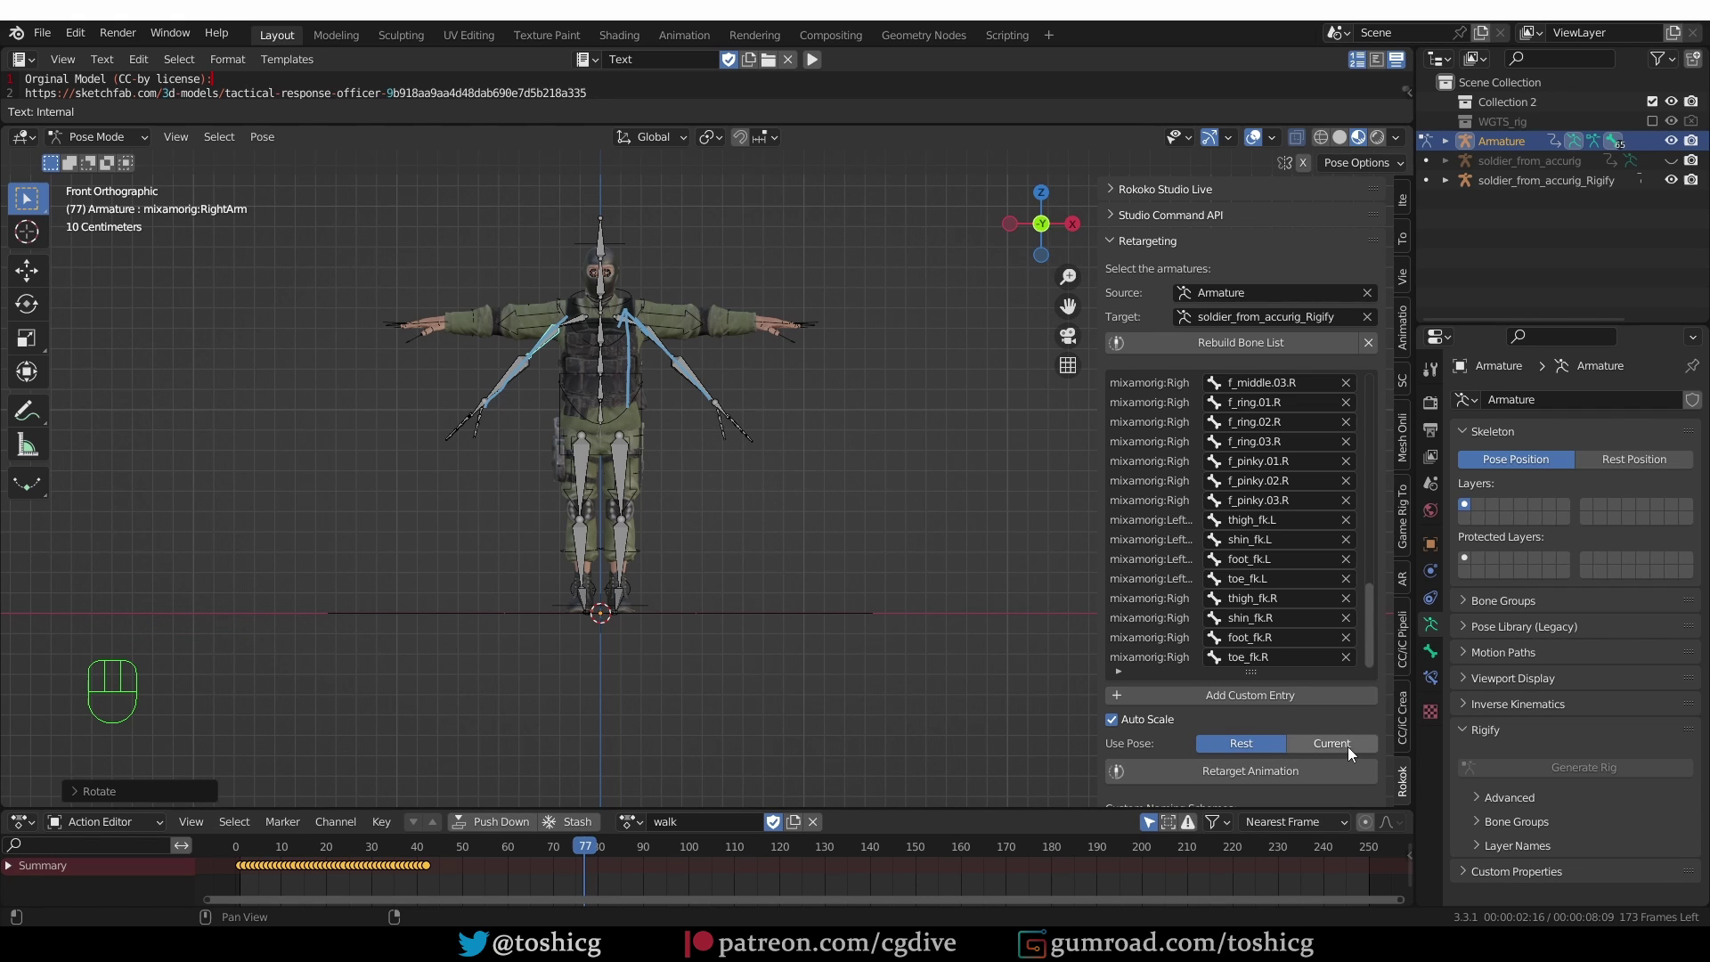
# - Set Rokoko retargeting to use the rest pose with auto scaling enabled
pyautogui.click(1354, 754)
pyautogui.click(1277, 758)
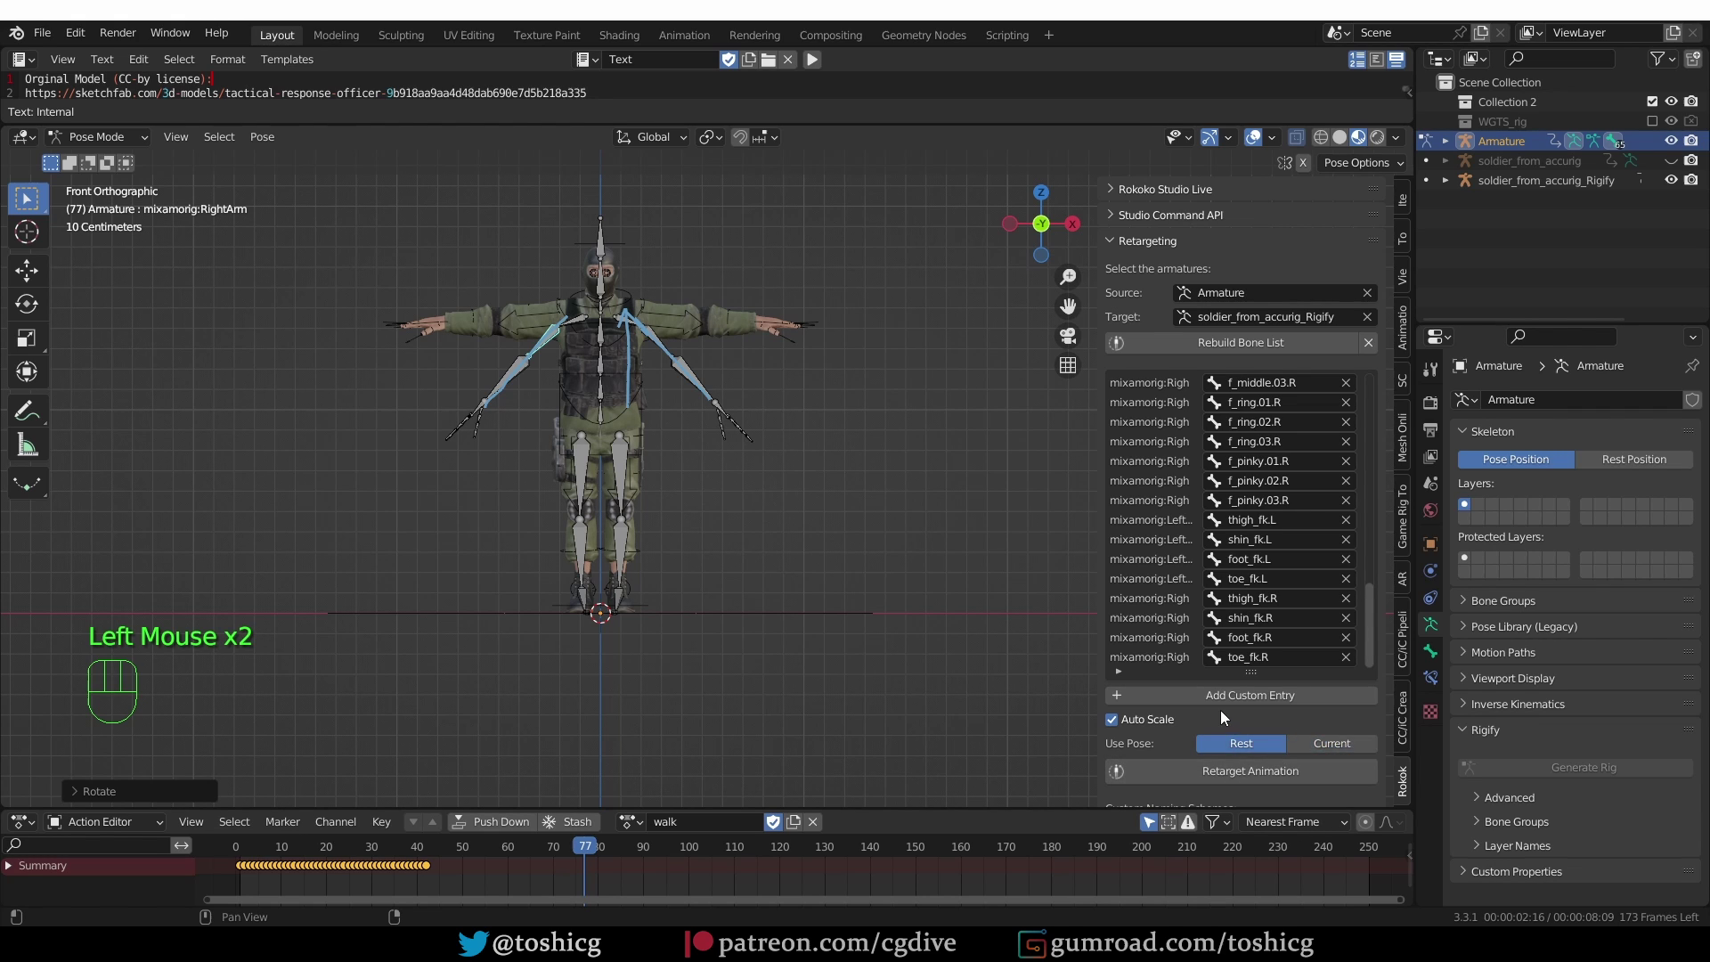
pyautogui.click(1259, 758)
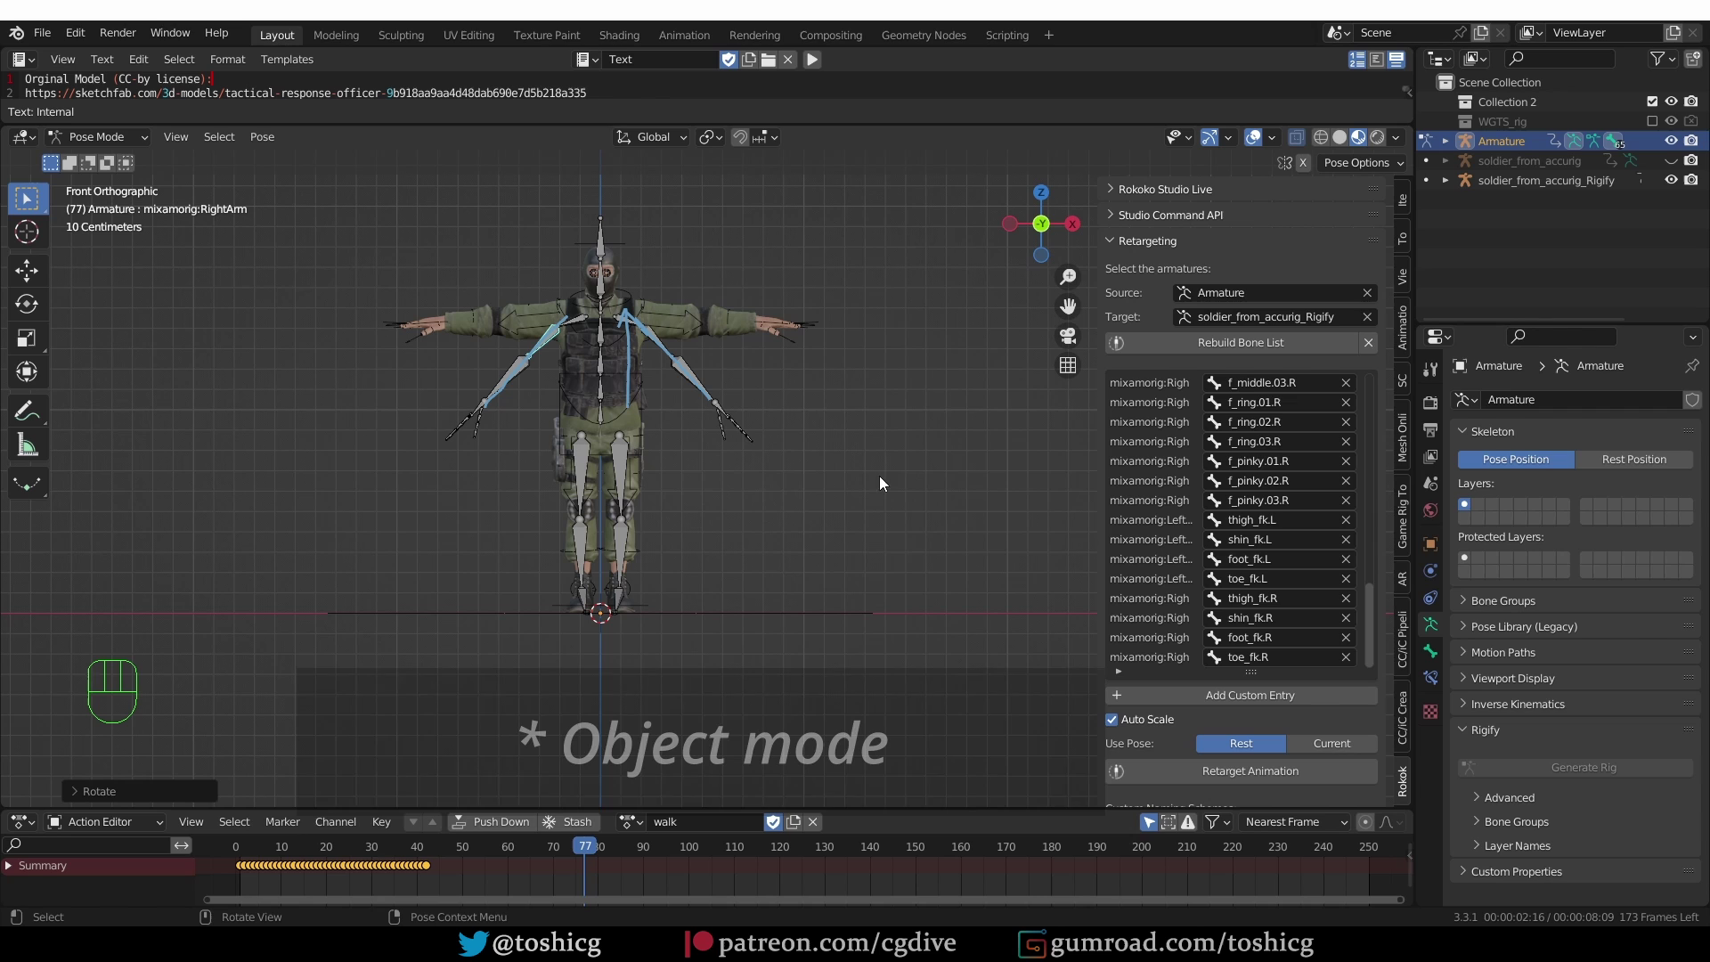
# - Run Retarget Animation to bake the Mixamo walk onto the Rigify soldier rig
pyautogui.press('Tab')
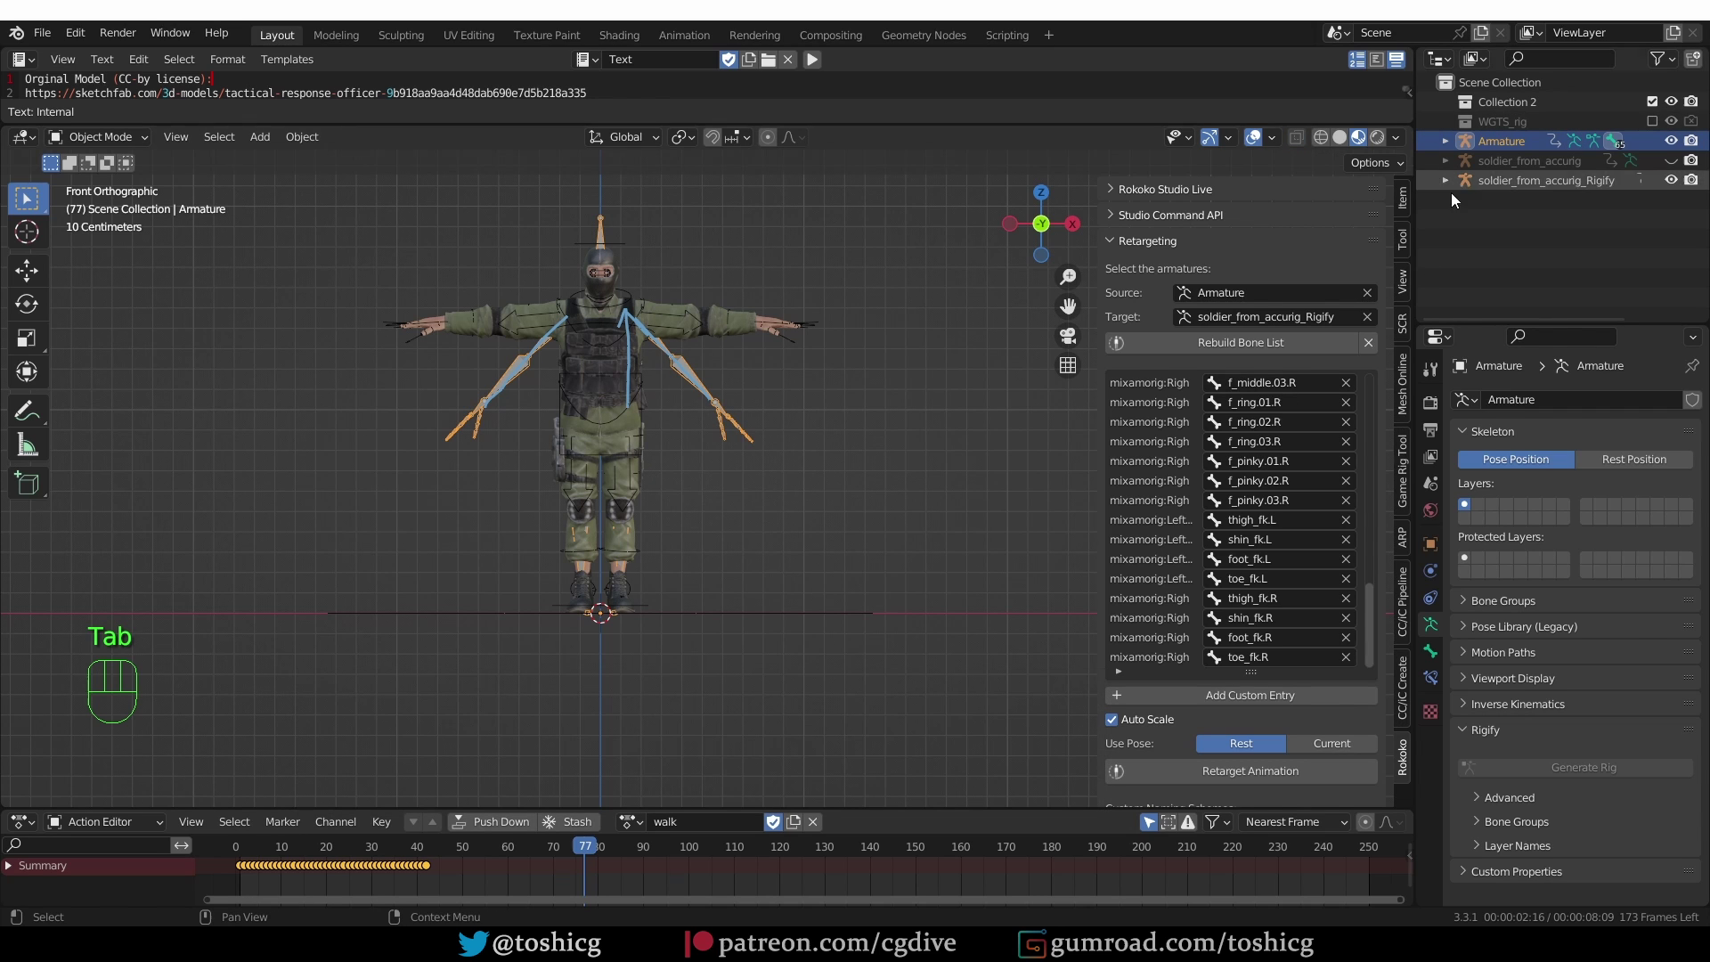
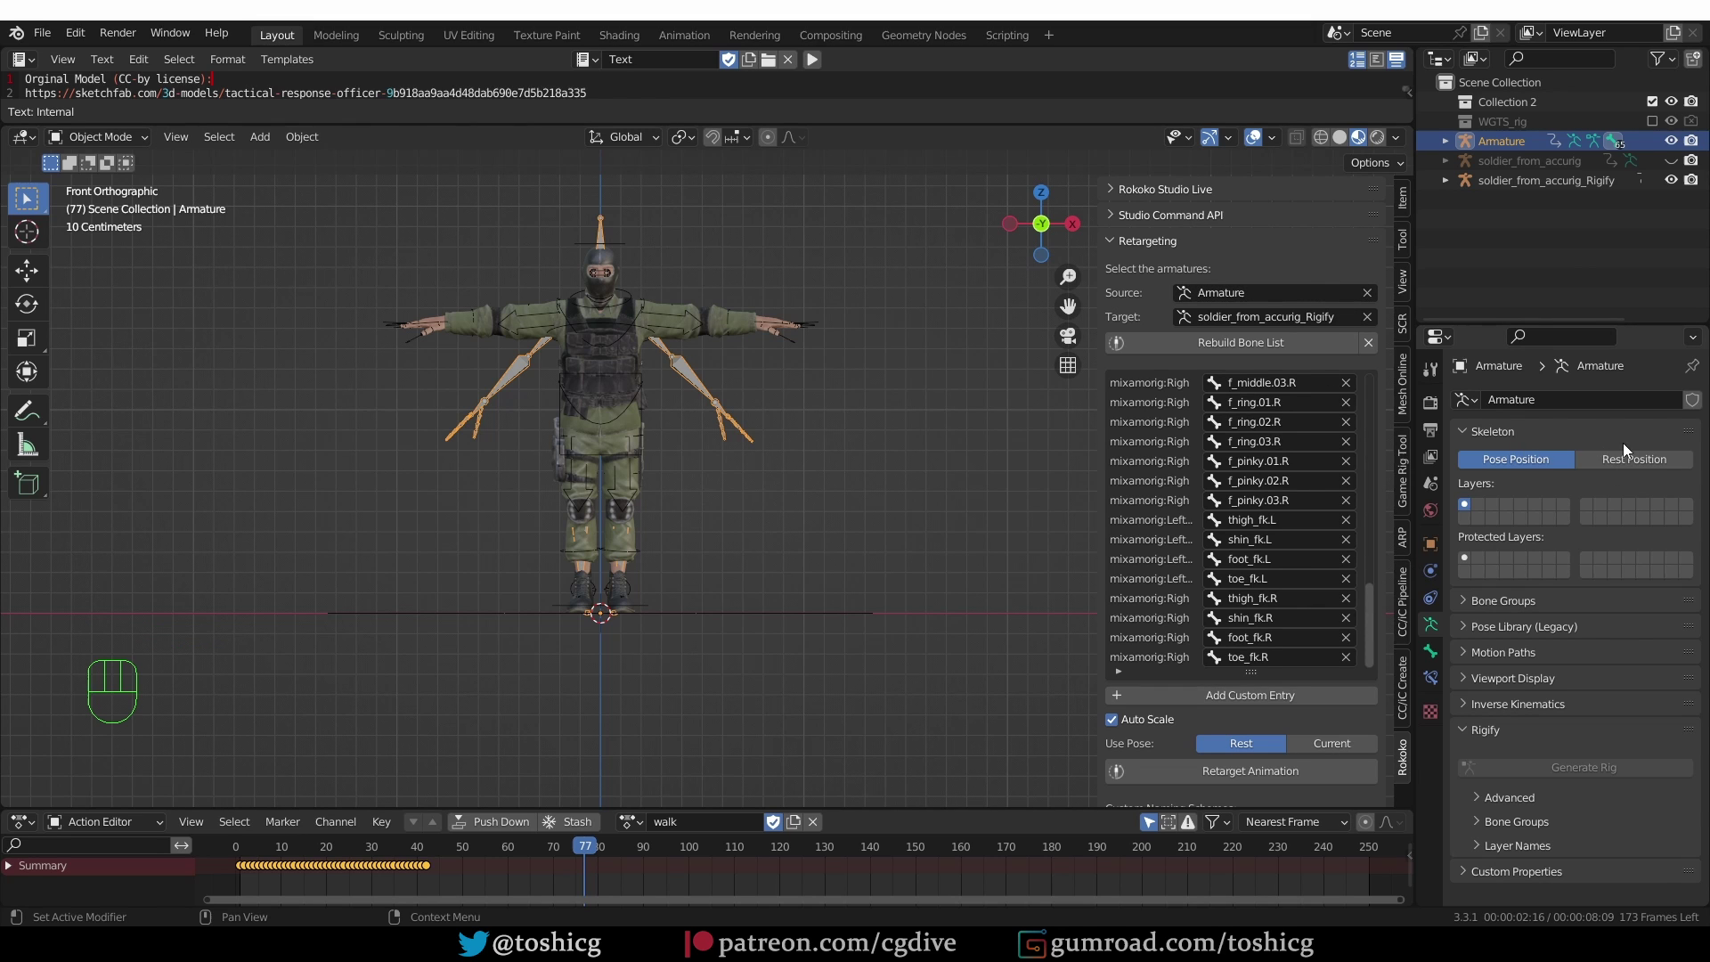
pyautogui.click(671, 332)
pyautogui.click(684, 374)
pyautogui.click(894, 420)
pyautogui.click(695, 407)
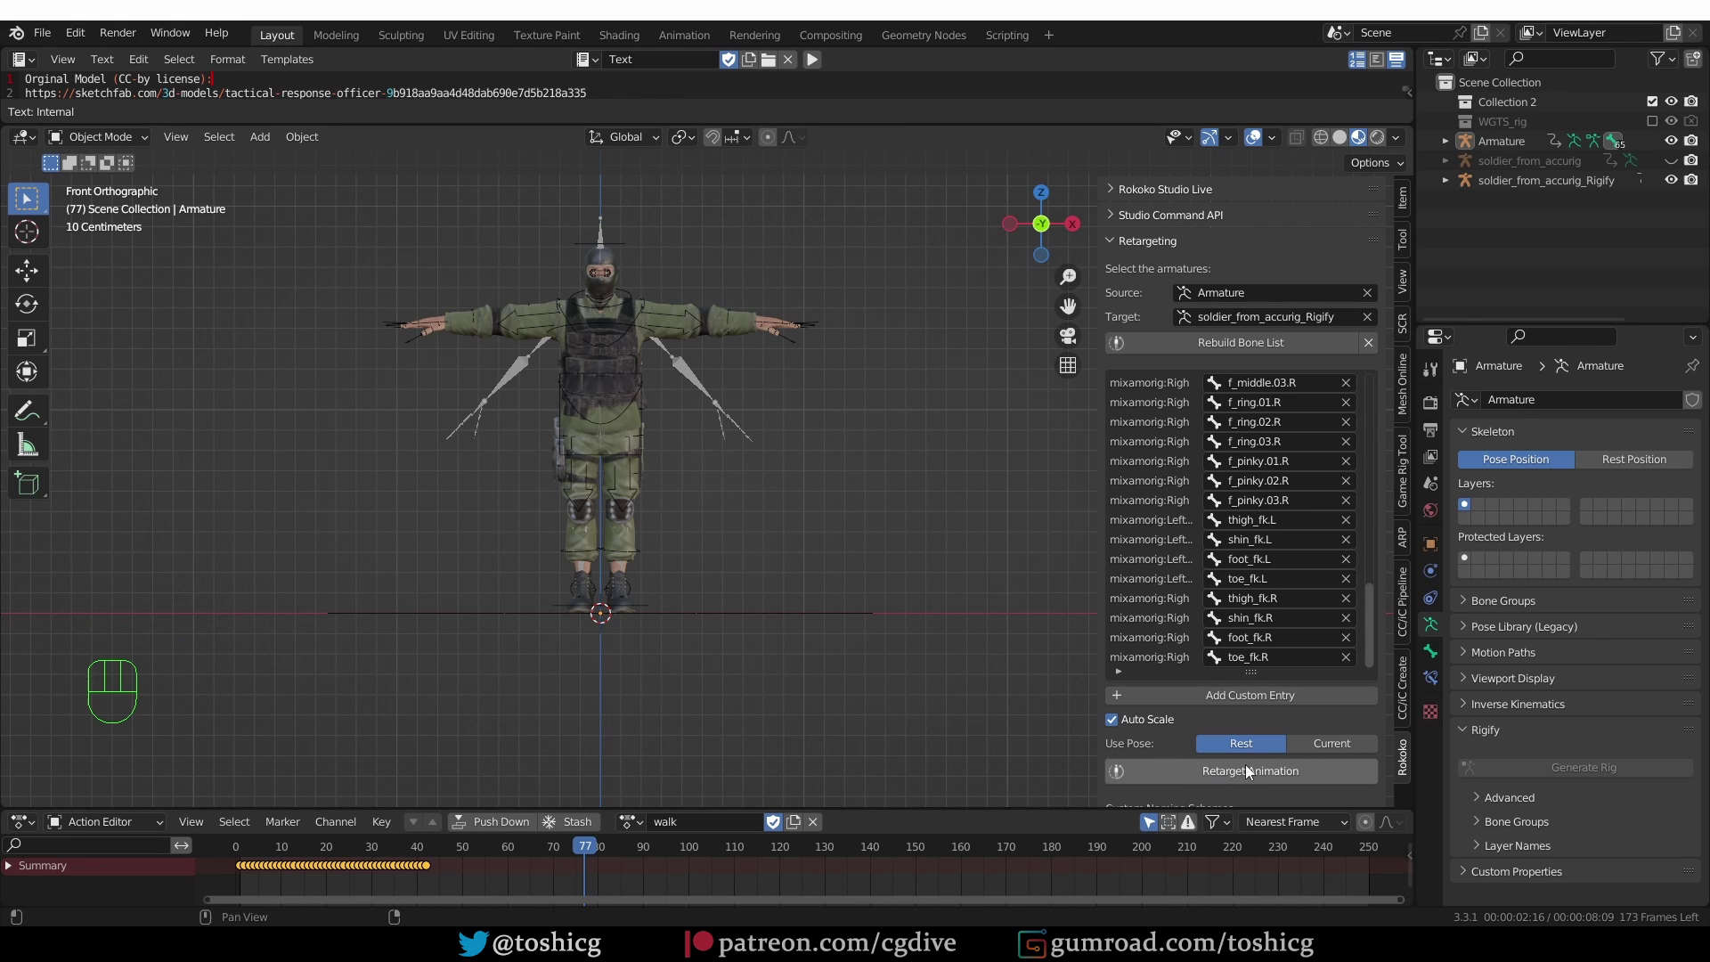
pyautogui.moveTo(1253, 770); pyautogui.dragTo(976, 600)
# - Select the Rigify soldier and play back its new walk Retarget action
pyautogui.middleClick(803, 507)
pyautogui.press('z')
pyautogui.middleClick(792, 509)
pyautogui.click(249, 848)
pyautogui.press('space')
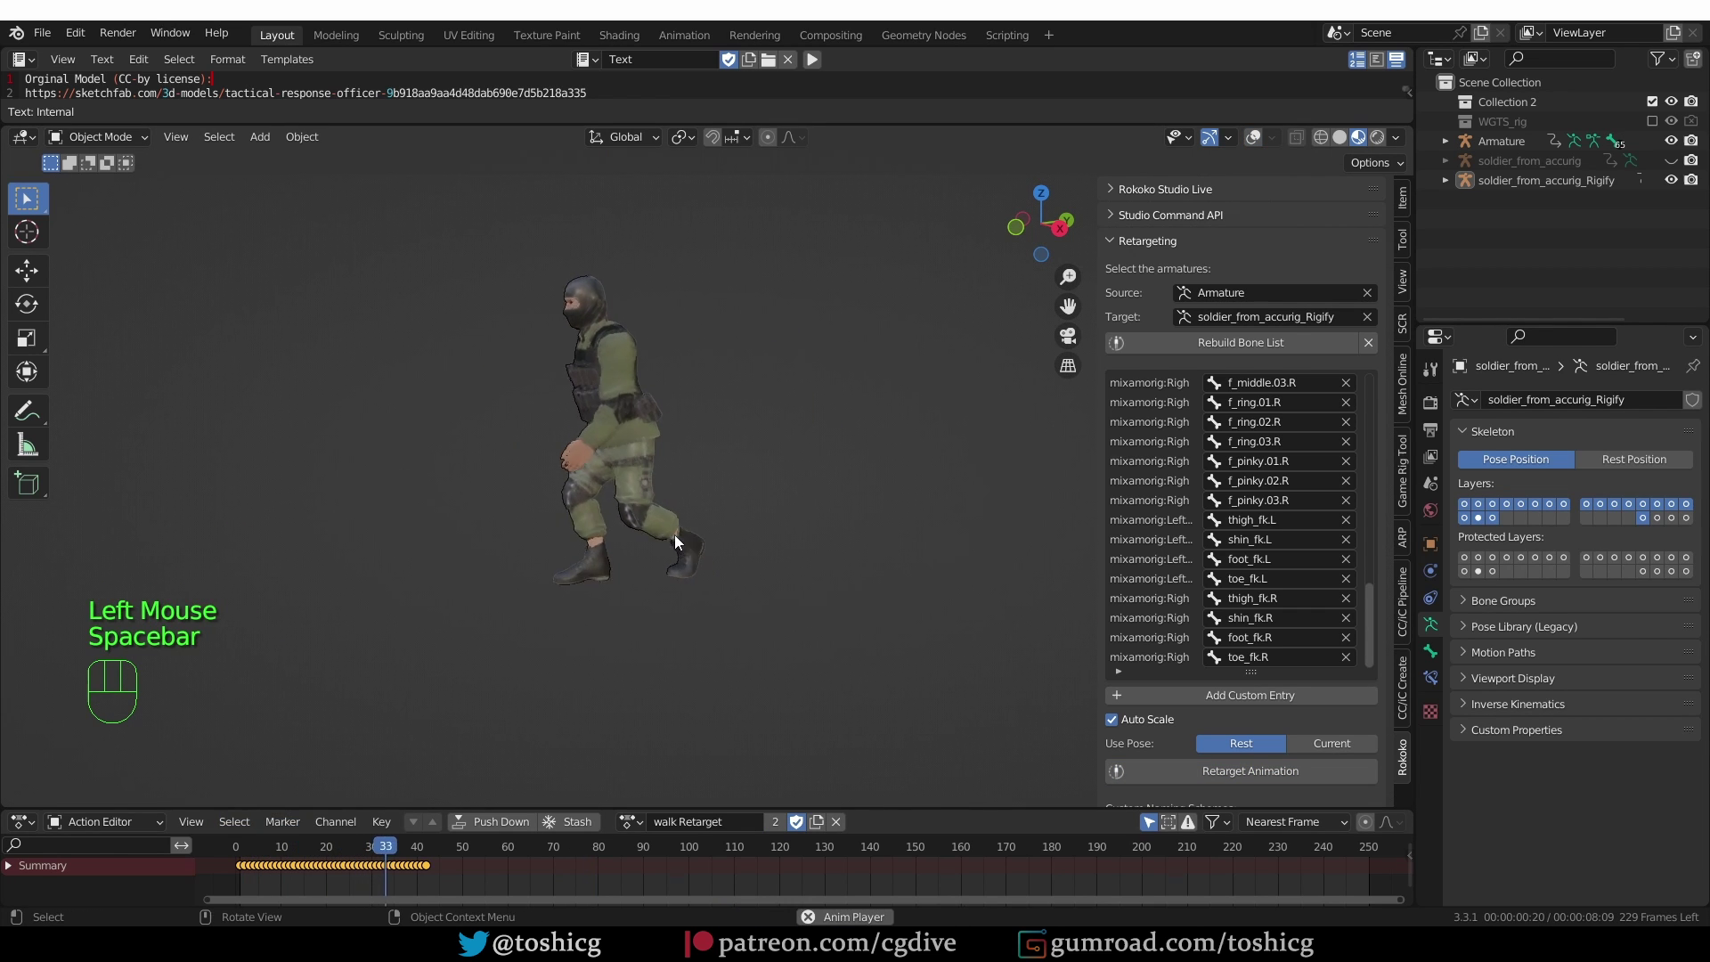
# - Stop playback and orbit the view to look at the soldier rig
pyautogui.press('space')
pyautogui.click(1349, 142)
pyautogui.click(254, 848)
pyautogui.press('space')
pyautogui.press('space')
pyautogui.press('z')
pyautogui.middleClick(693, 502)
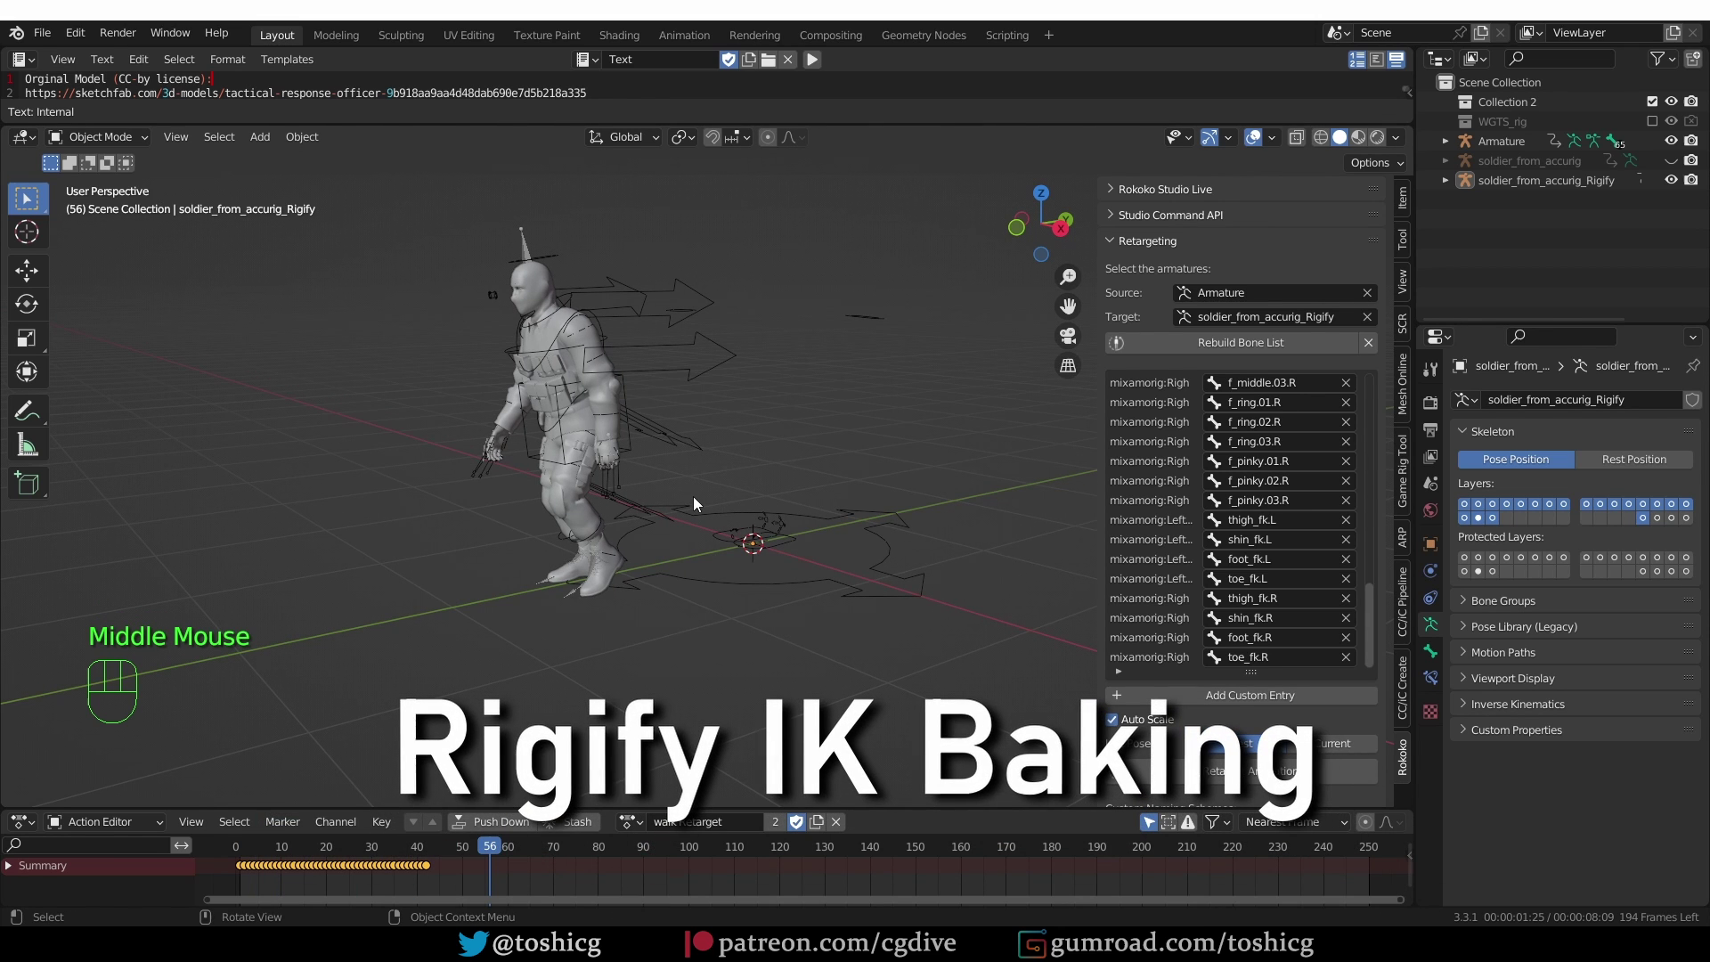
# - Put the Rigify rig in pose mode and show foot_ik.L's IK-FK main properties
pyautogui.click(796, 544)
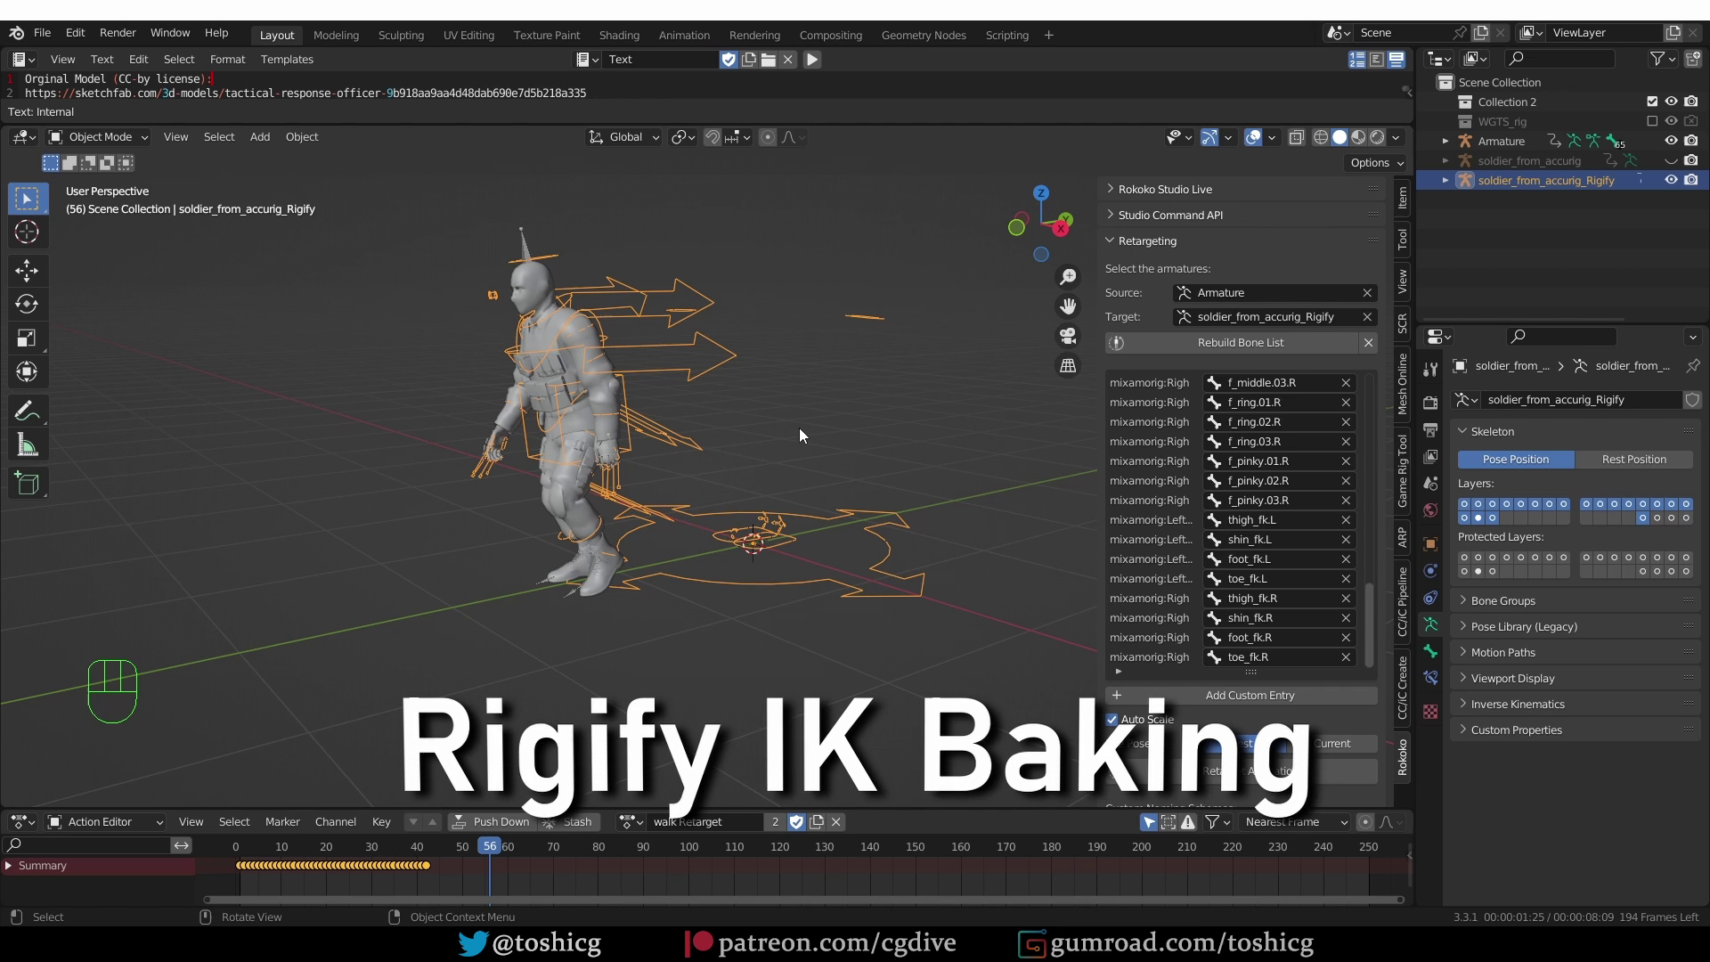
pyautogui.press('Tab')
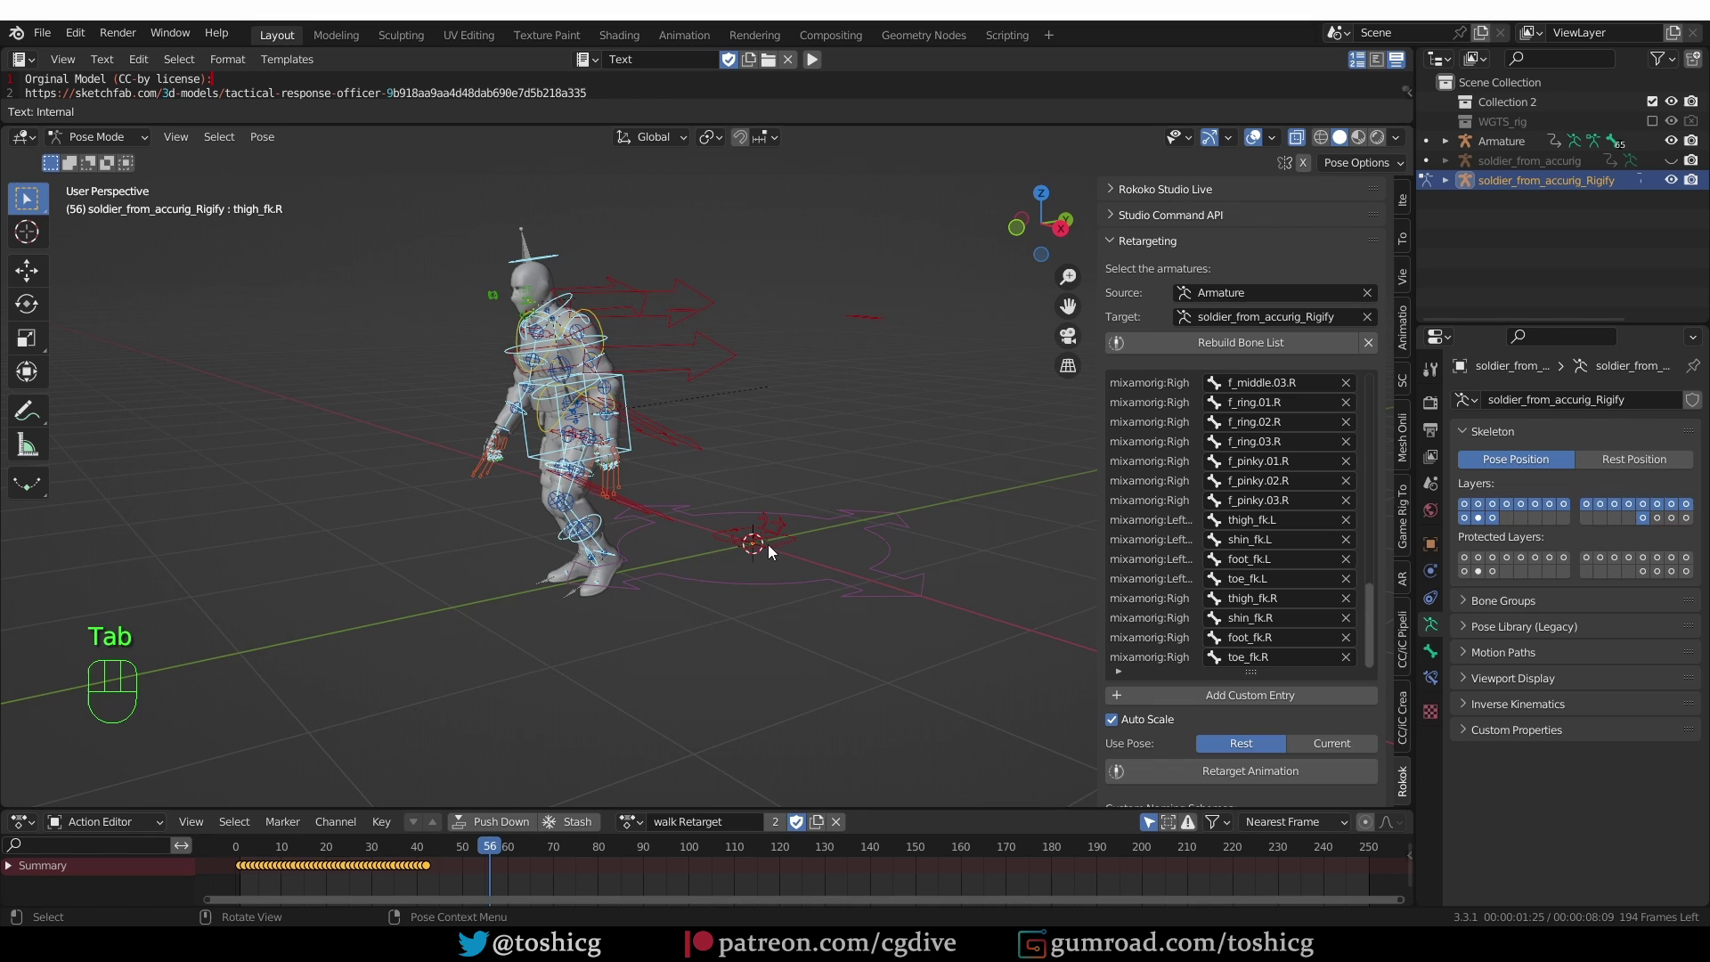
pyautogui.click(769, 556)
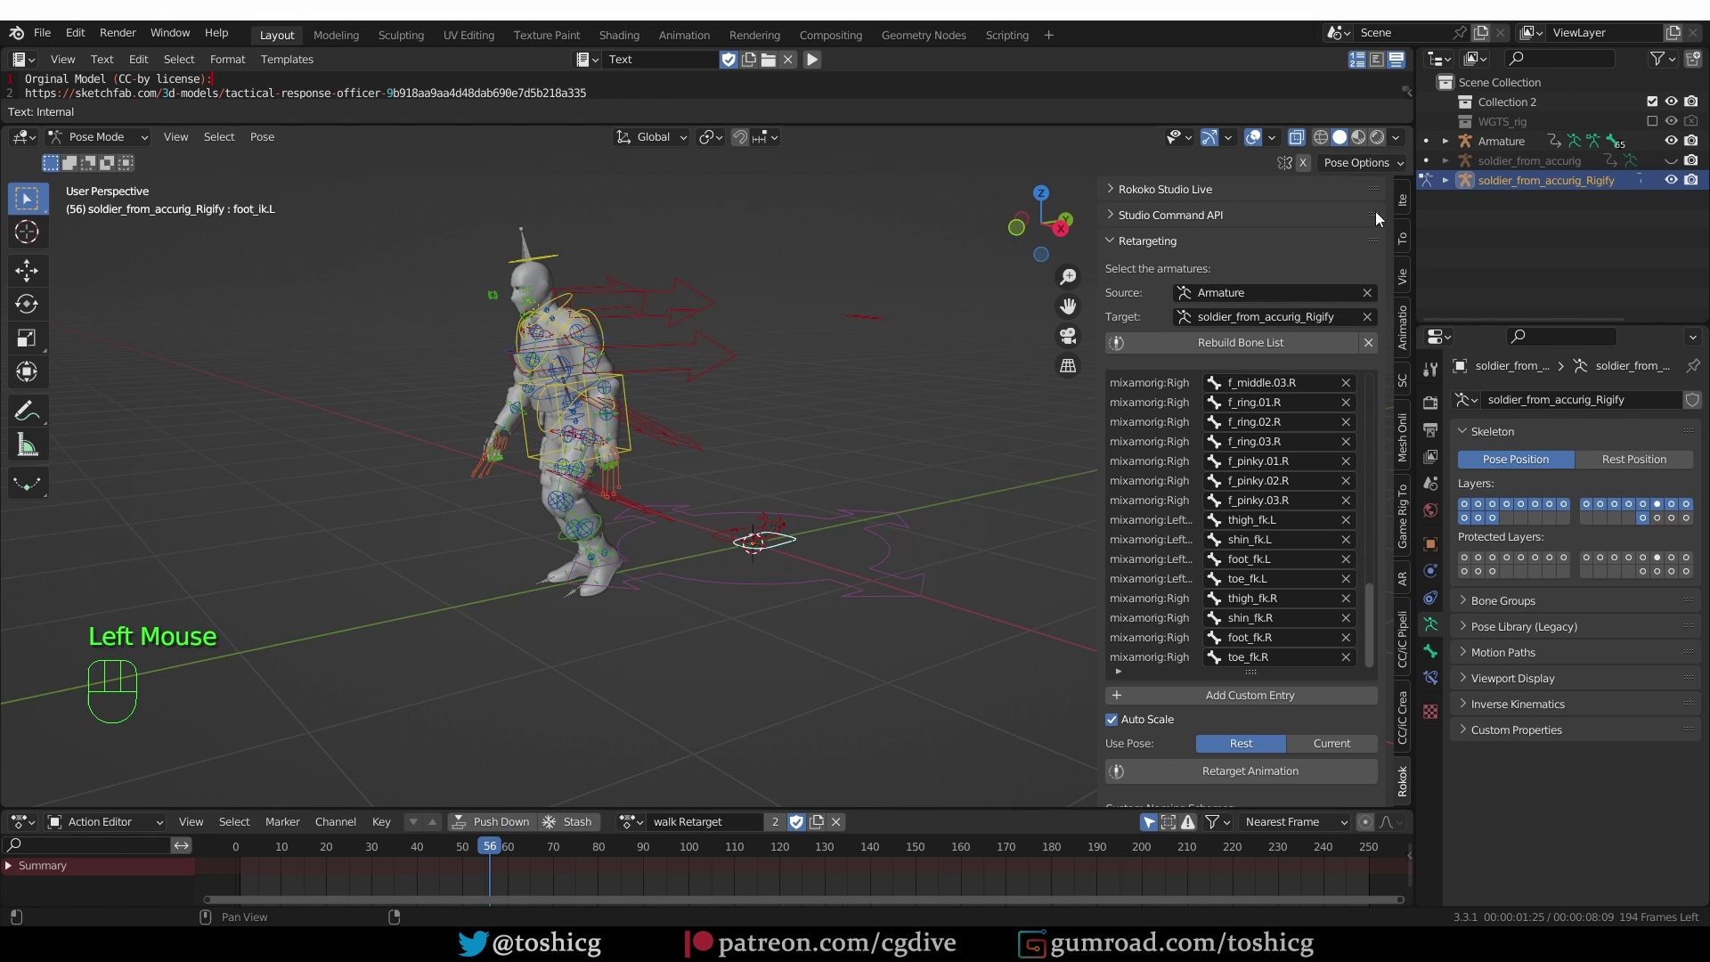
pyautogui.click(1409, 199)
pyautogui.scroll(-3)
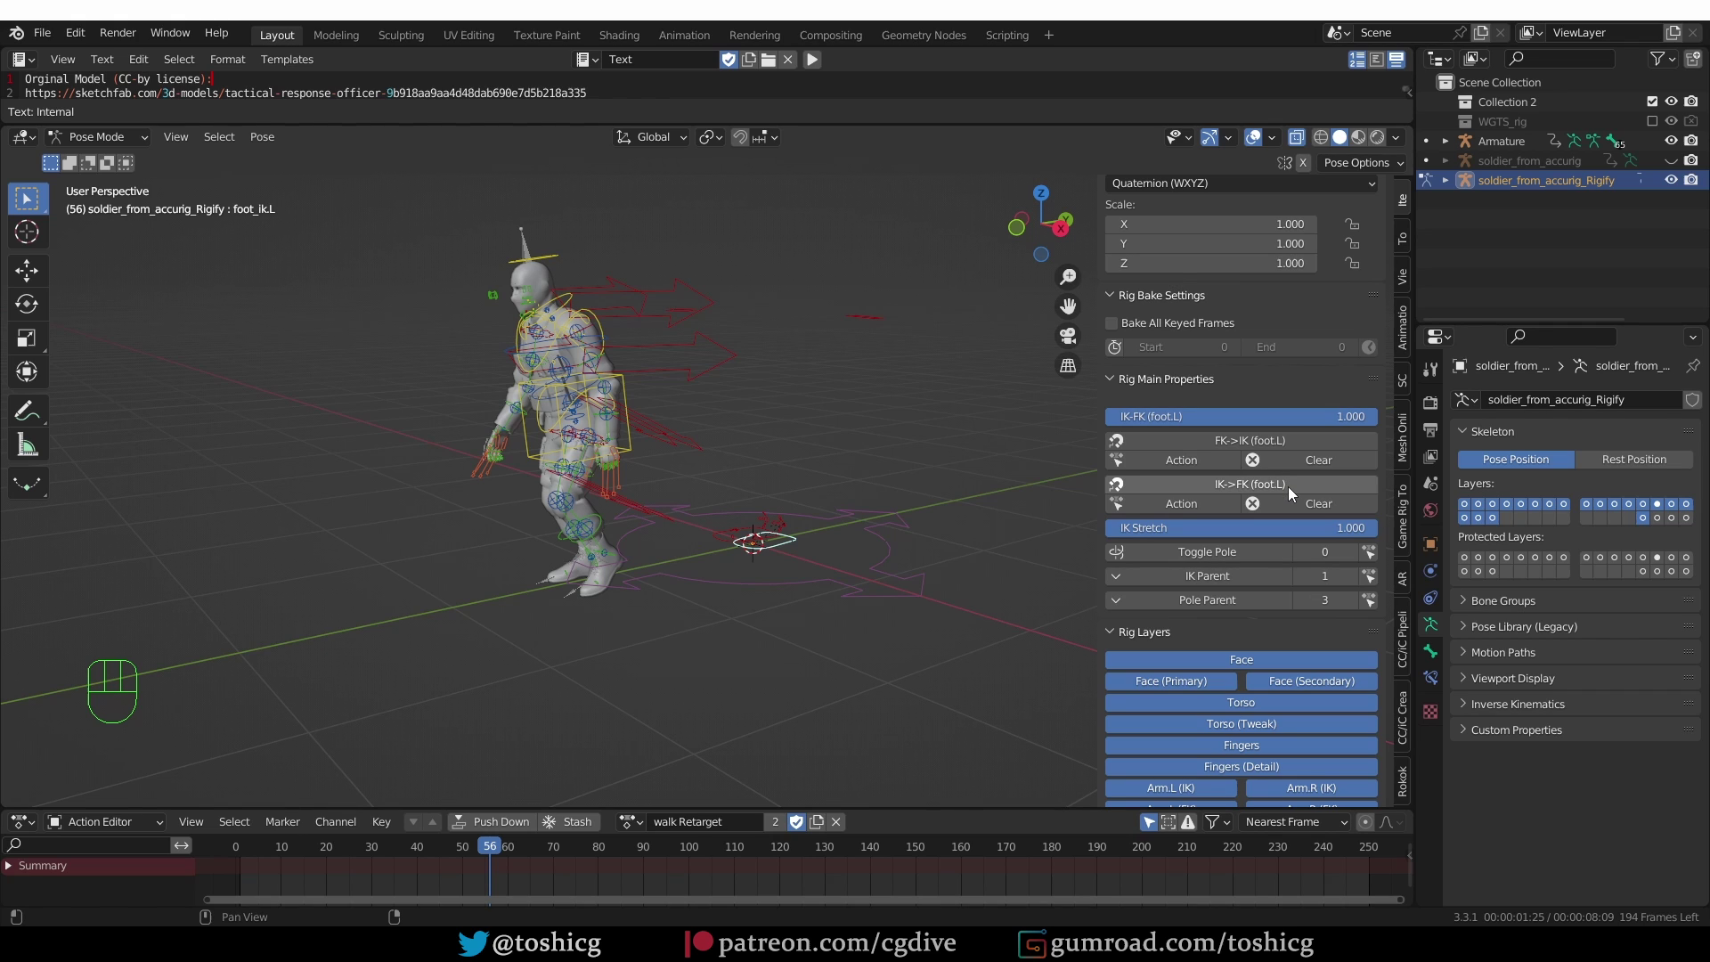
# - Bake the walk onto the foot_ik.L and foot_ik.R controls with the IK->FK Action snap
pyautogui.click(1293, 495)
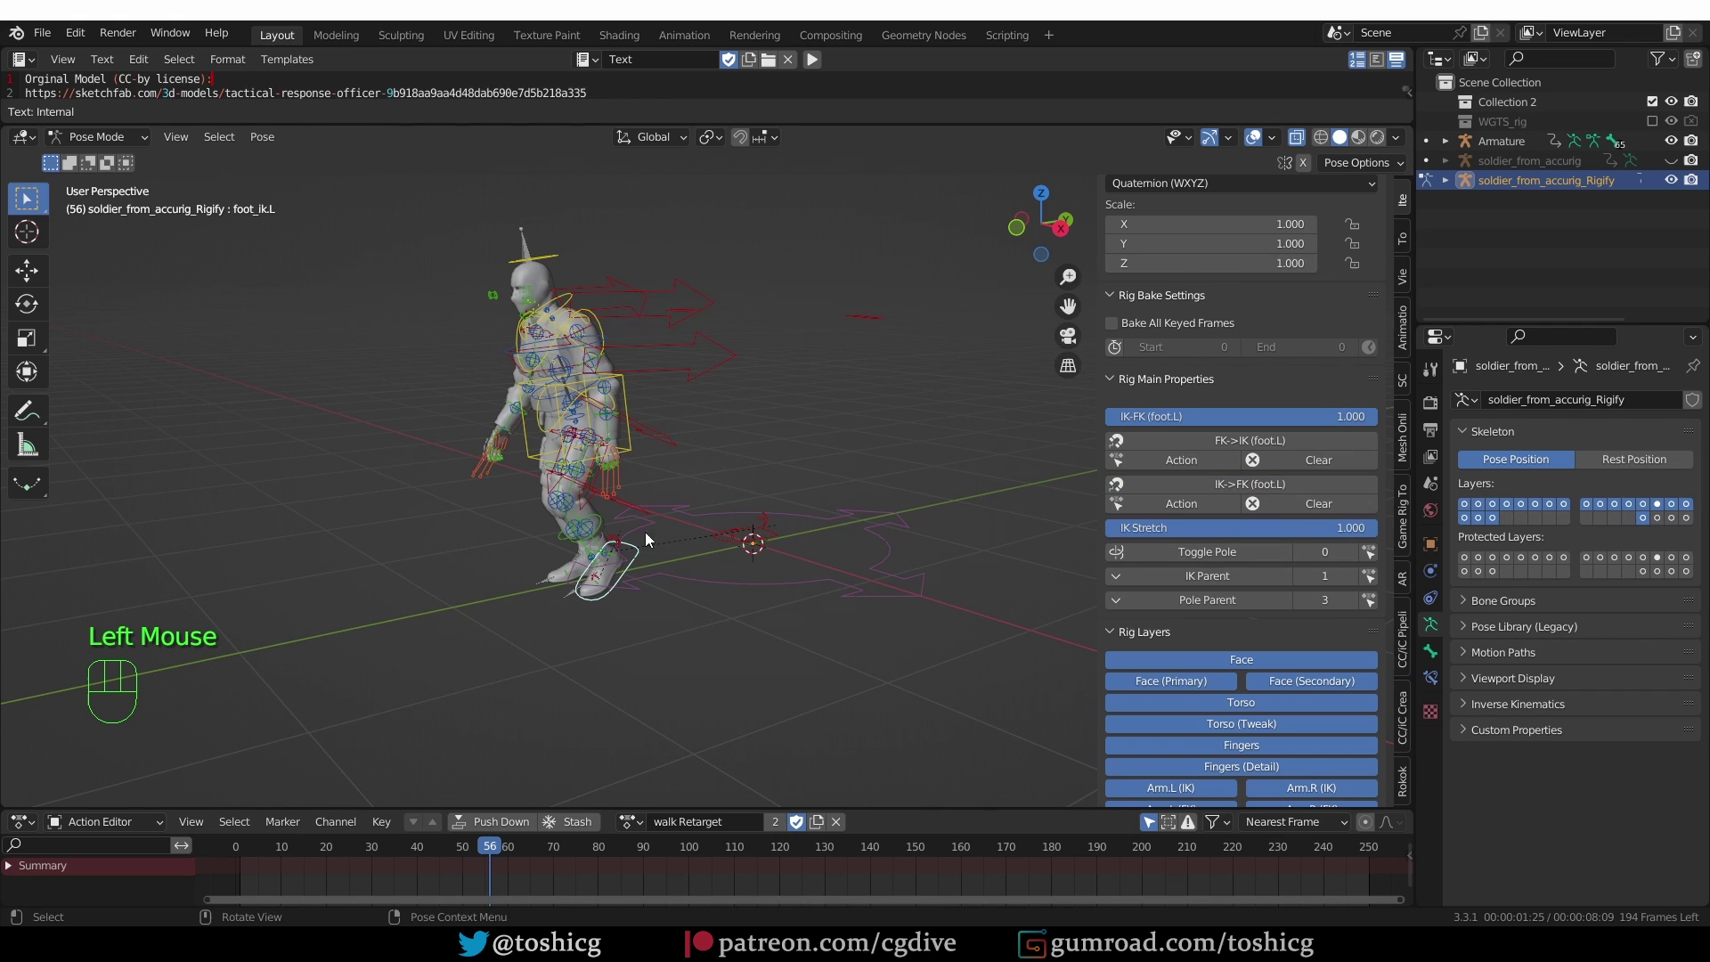
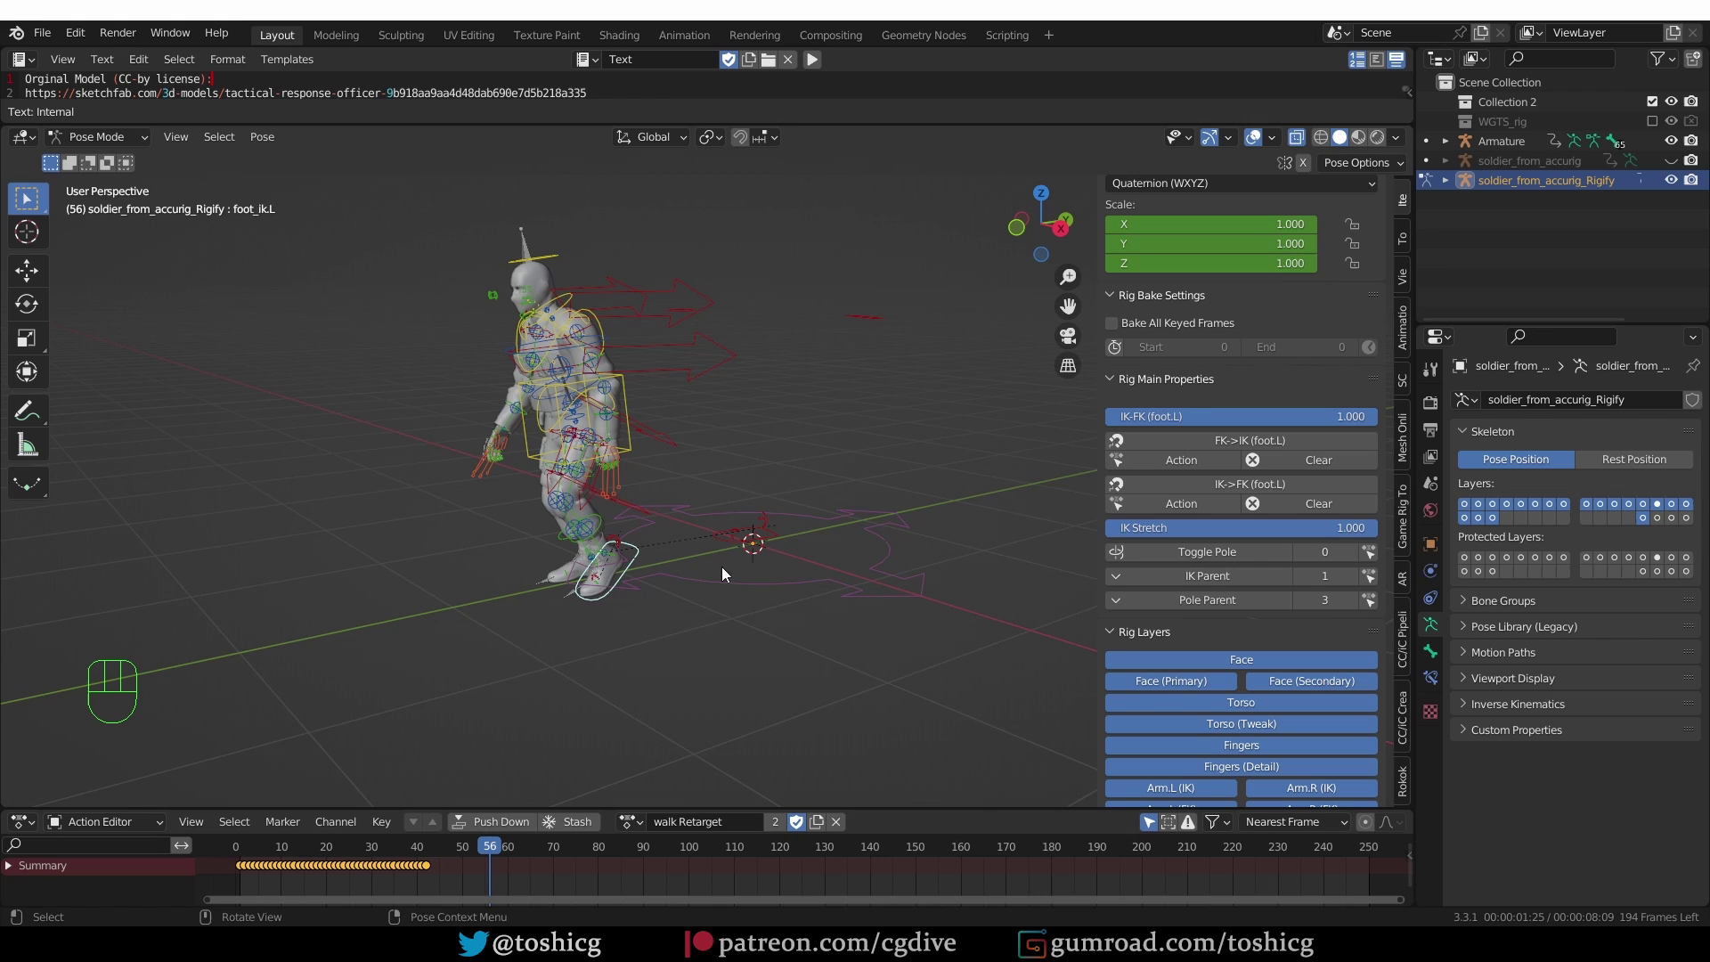
pyautogui.click(744, 555)
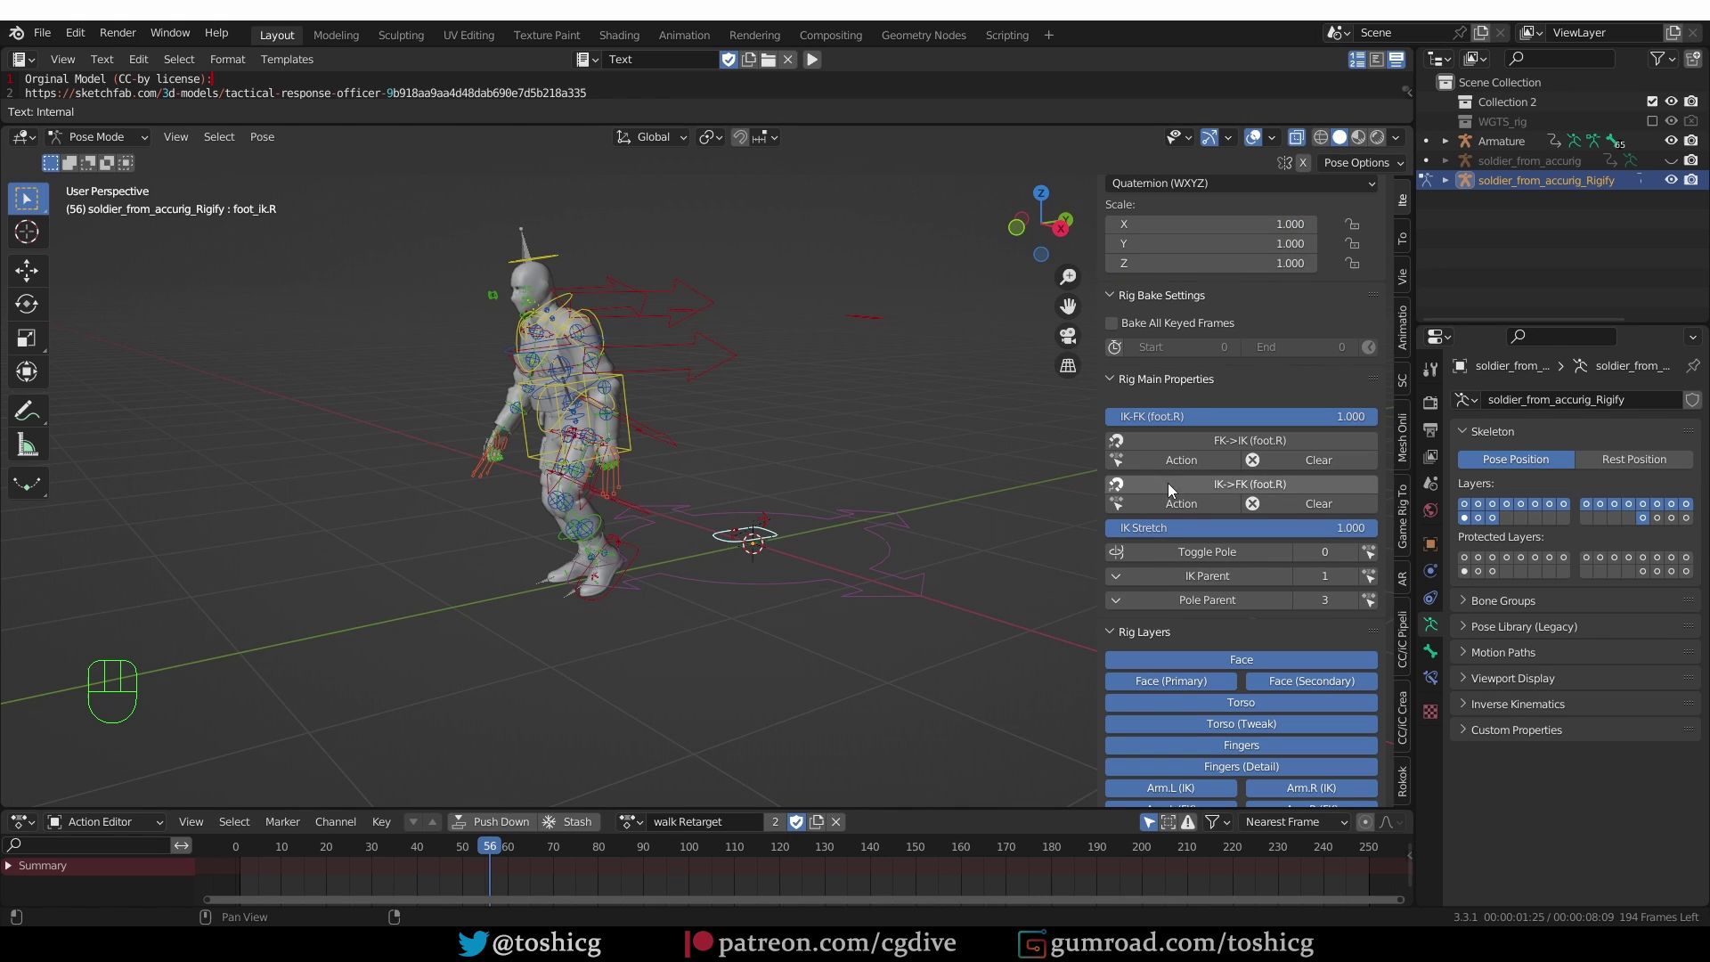
pyautogui.moveTo(1209, 506); pyautogui.dragTo(1122, 513)
pyautogui.click(870, 336)
pyautogui.middleClick(906, 373)
# - Bake the walk onto the hand_ik.L and hand_ik.R controls the same way
pyautogui.click(1155, 521)
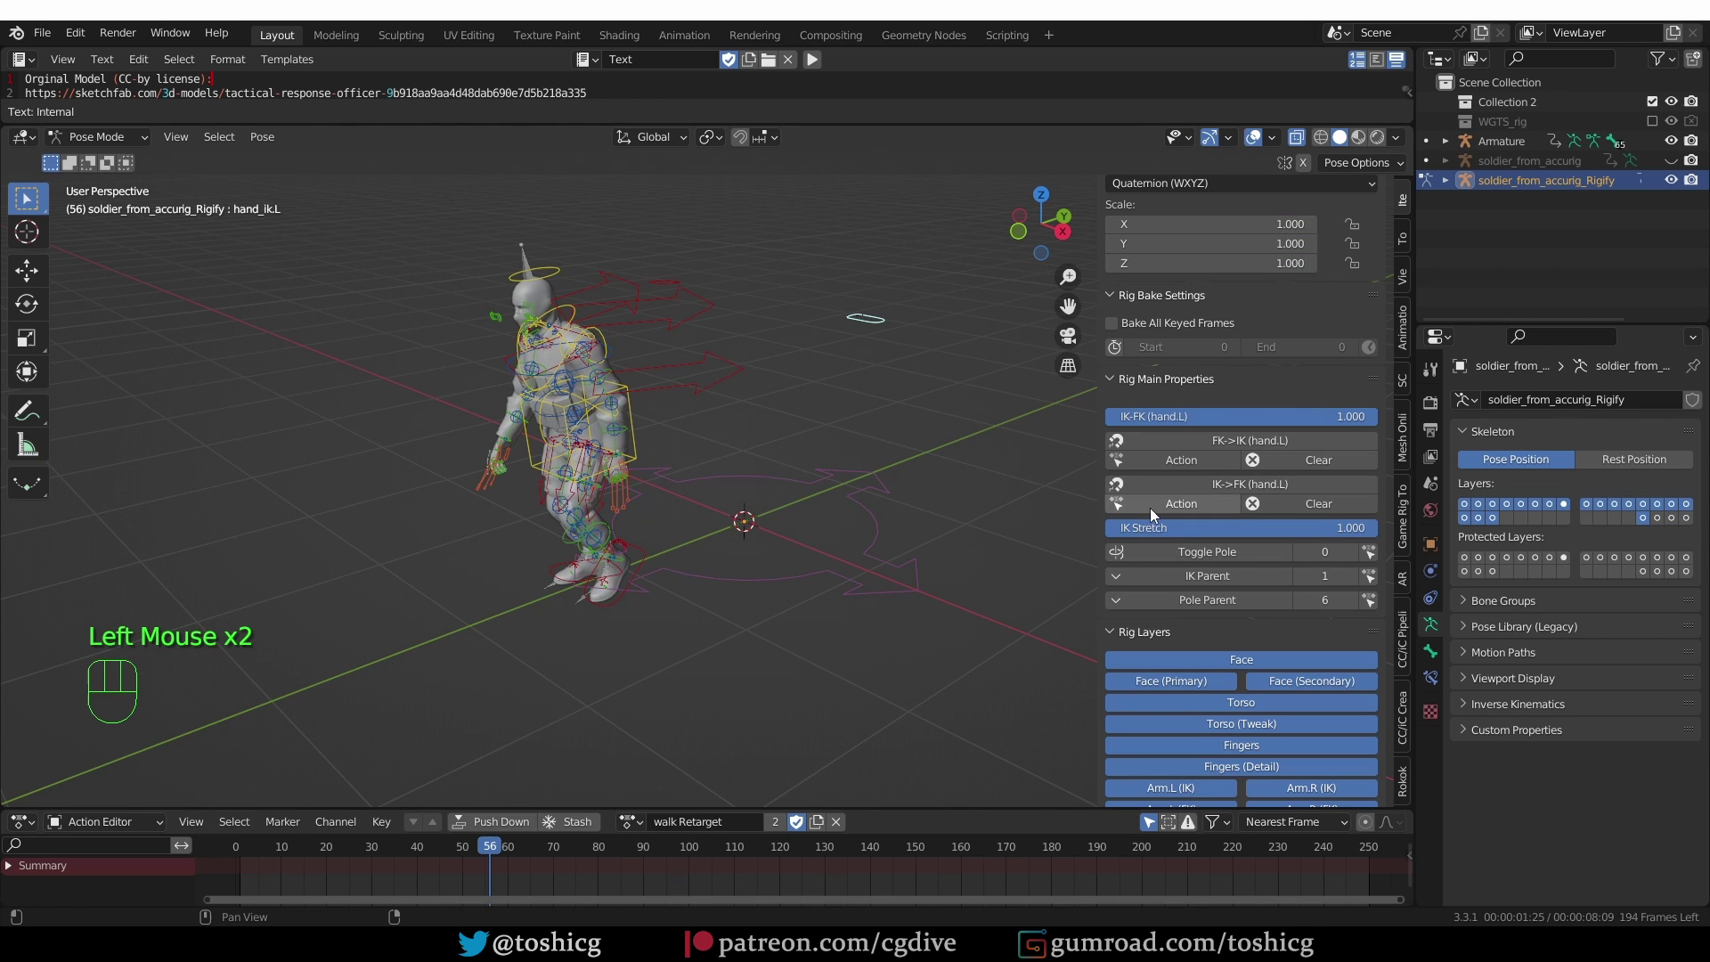
pyautogui.click(1159, 514)
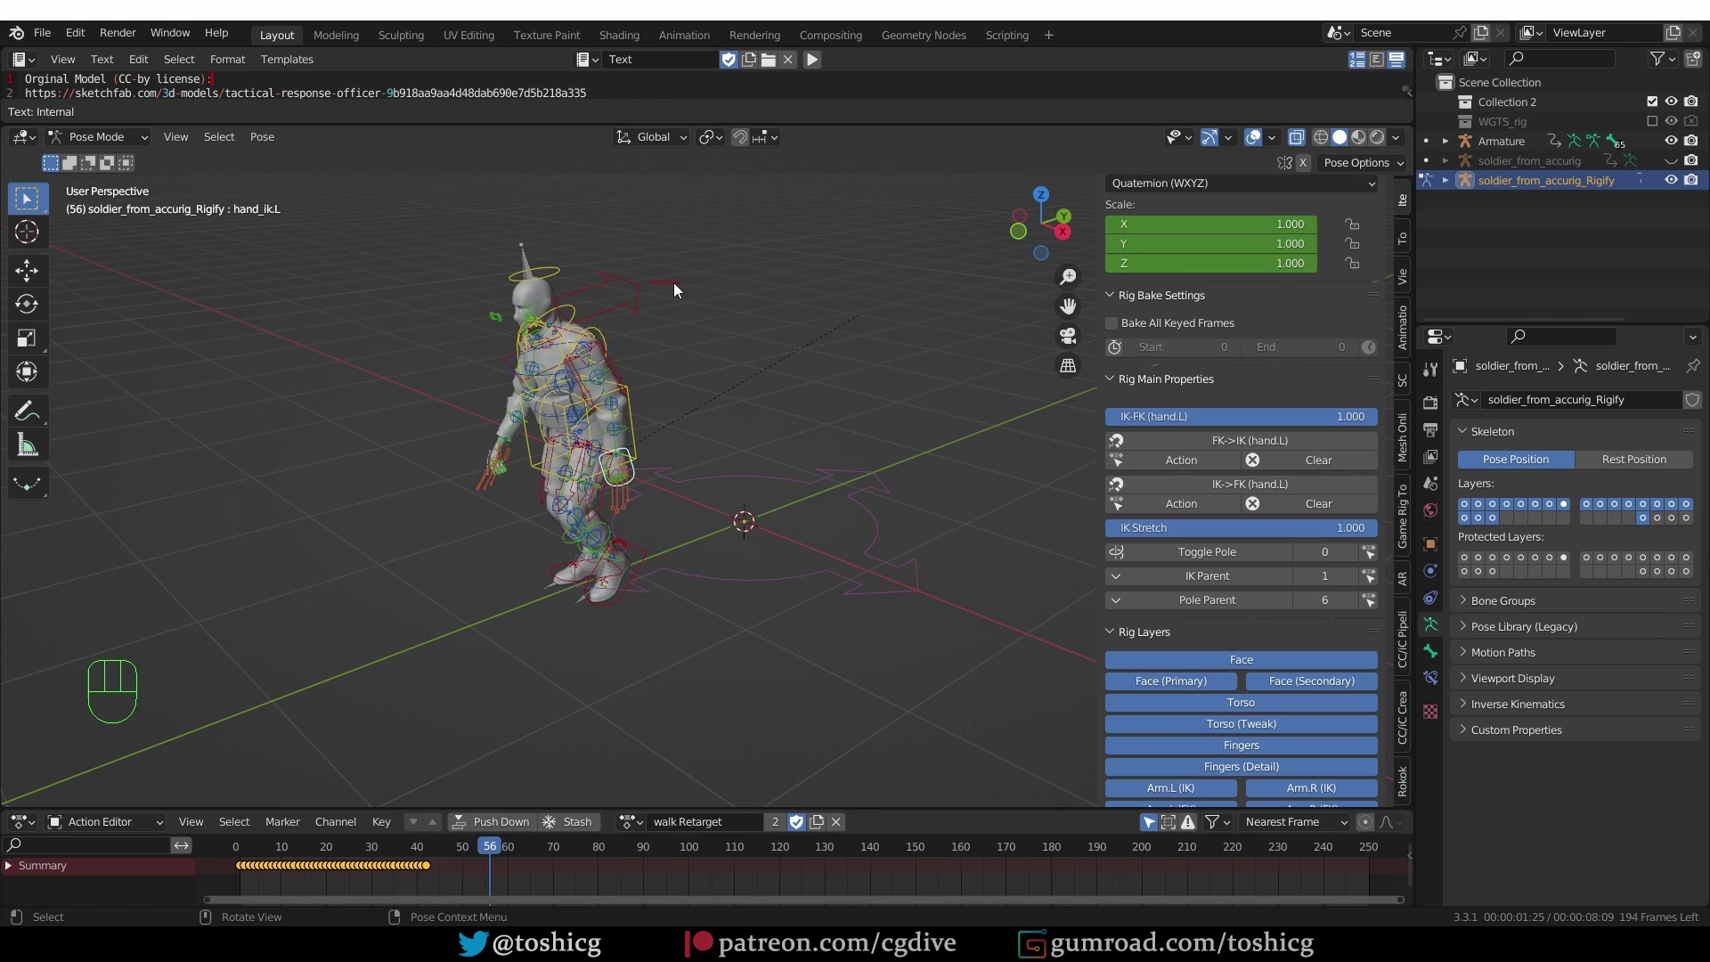
pyautogui.click(681, 288)
pyautogui.click(1199, 517)
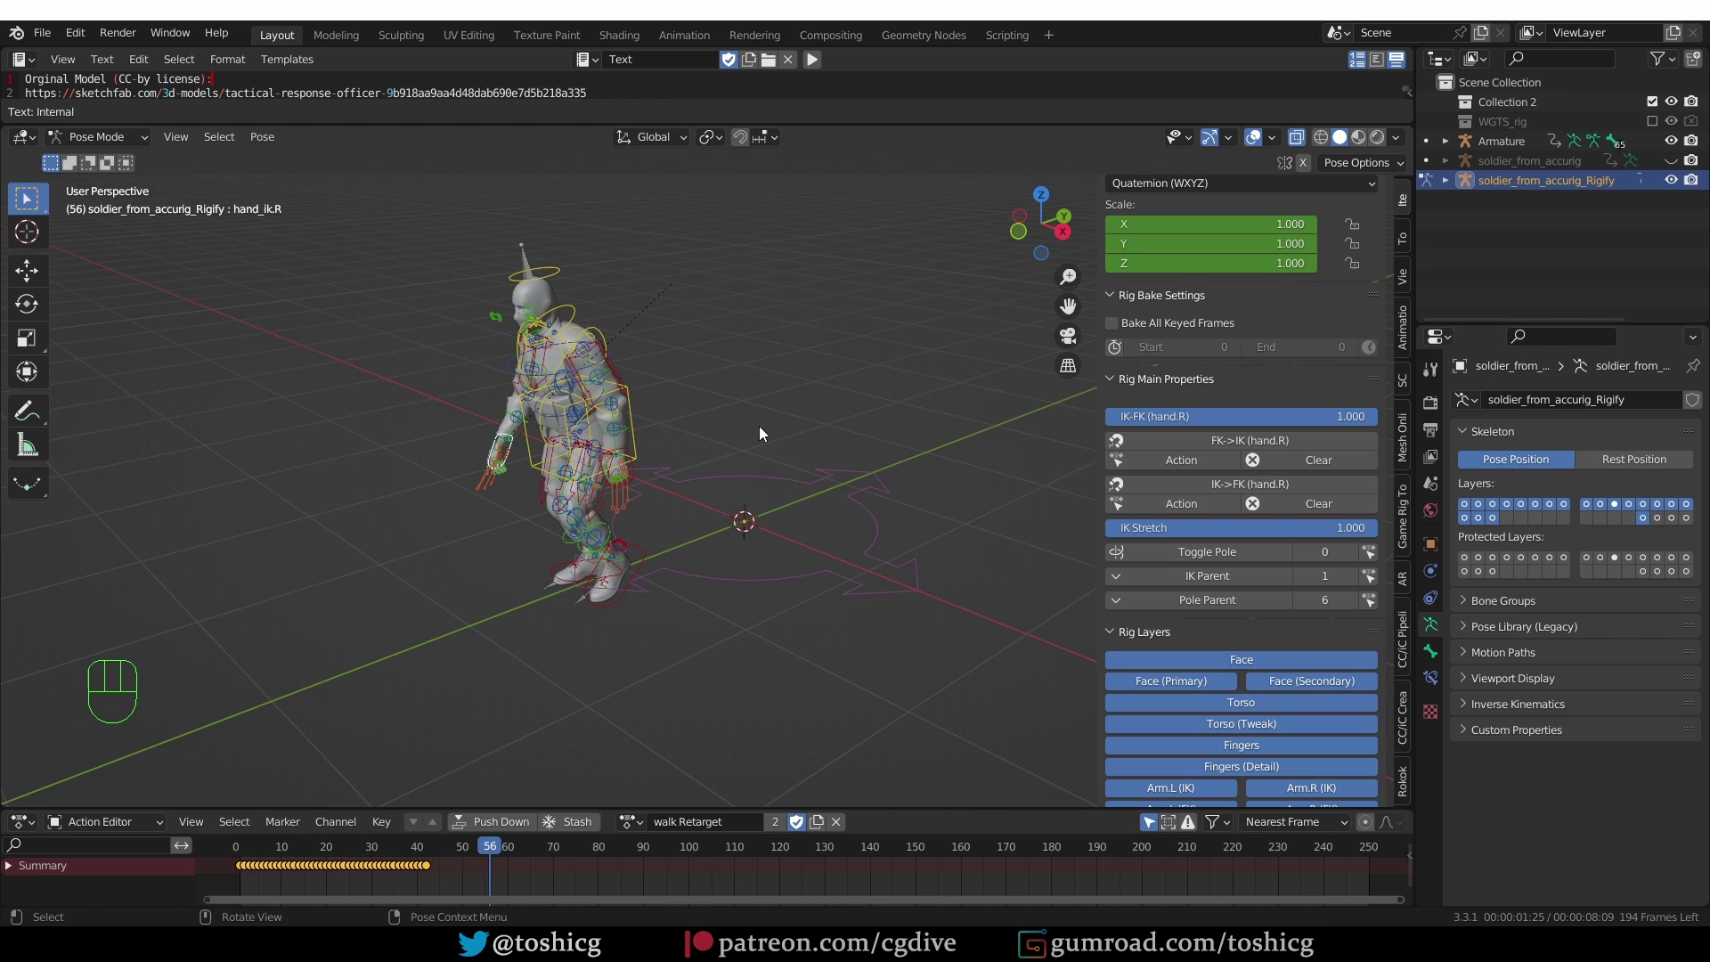
# - Scrub the walk to check the bake and set the left leg's IK-FK to 0 (full IK)
pyautogui.click(643, 582)
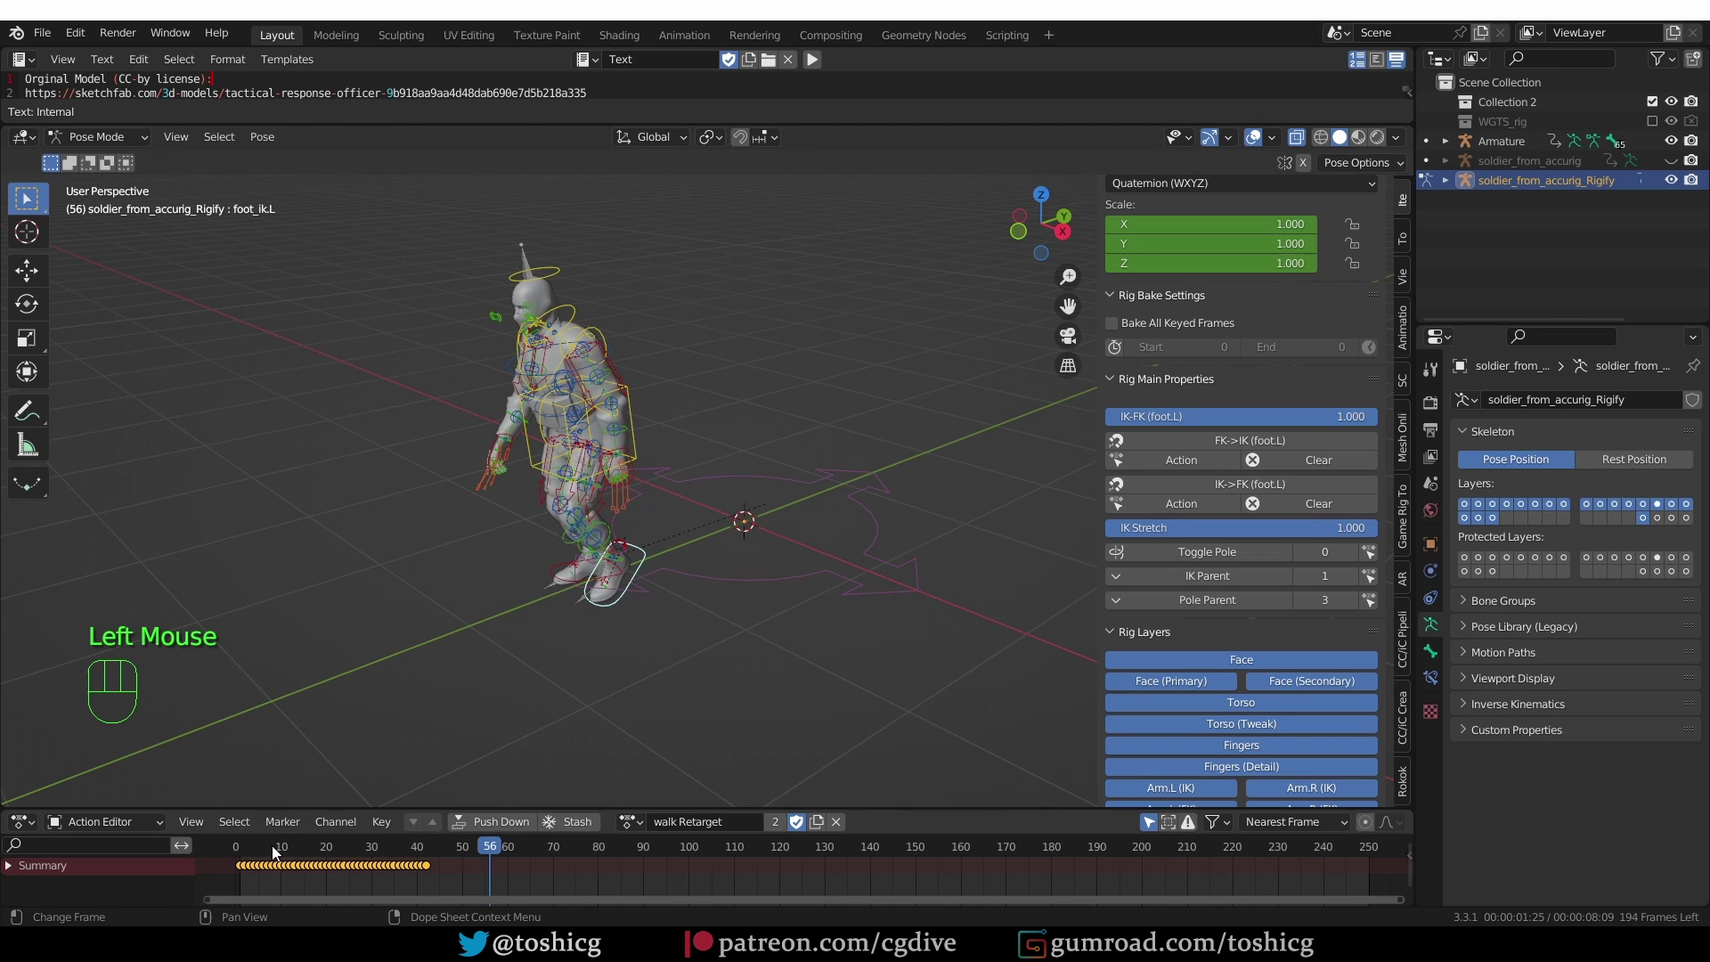
pyautogui.moveTo(272, 846); pyautogui.dragTo(325, 841)
pyautogui.click(1323, 422)
# - Roll back to object mode with the Mixamo Armature and its walk action selected
pyautogui.click(1376, 432)
pyautogui.press('g')
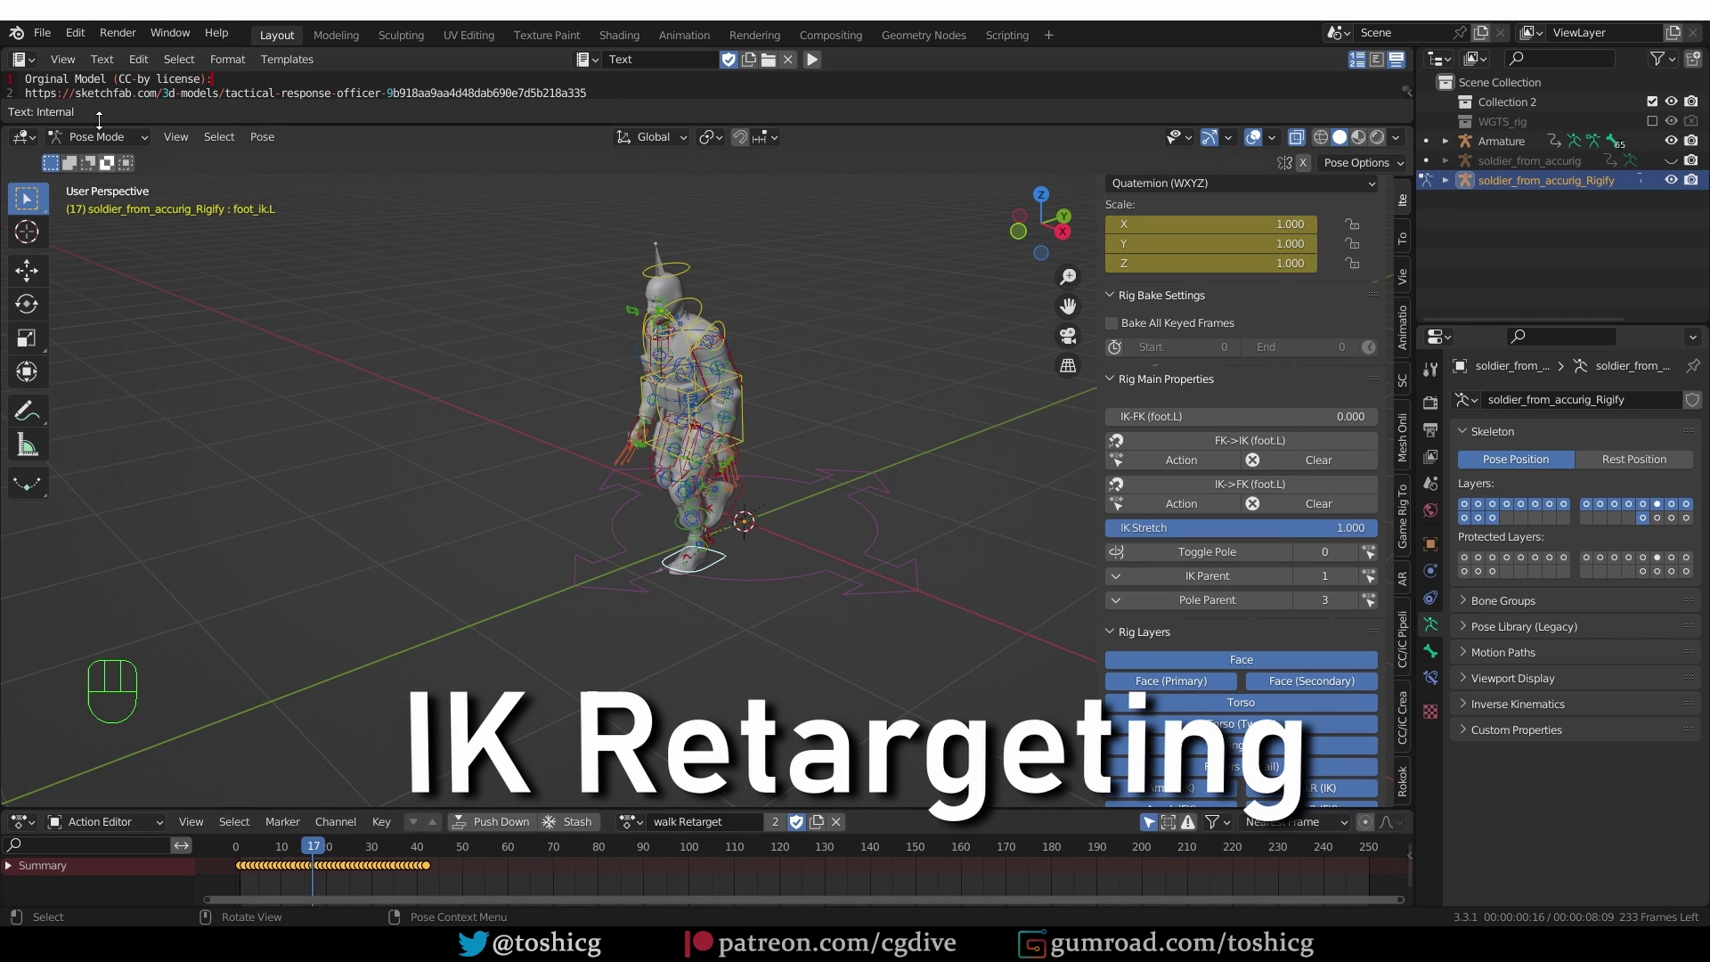
pyautogui.moveTo(72, 36); pyautogui.dragTo(630, 375)
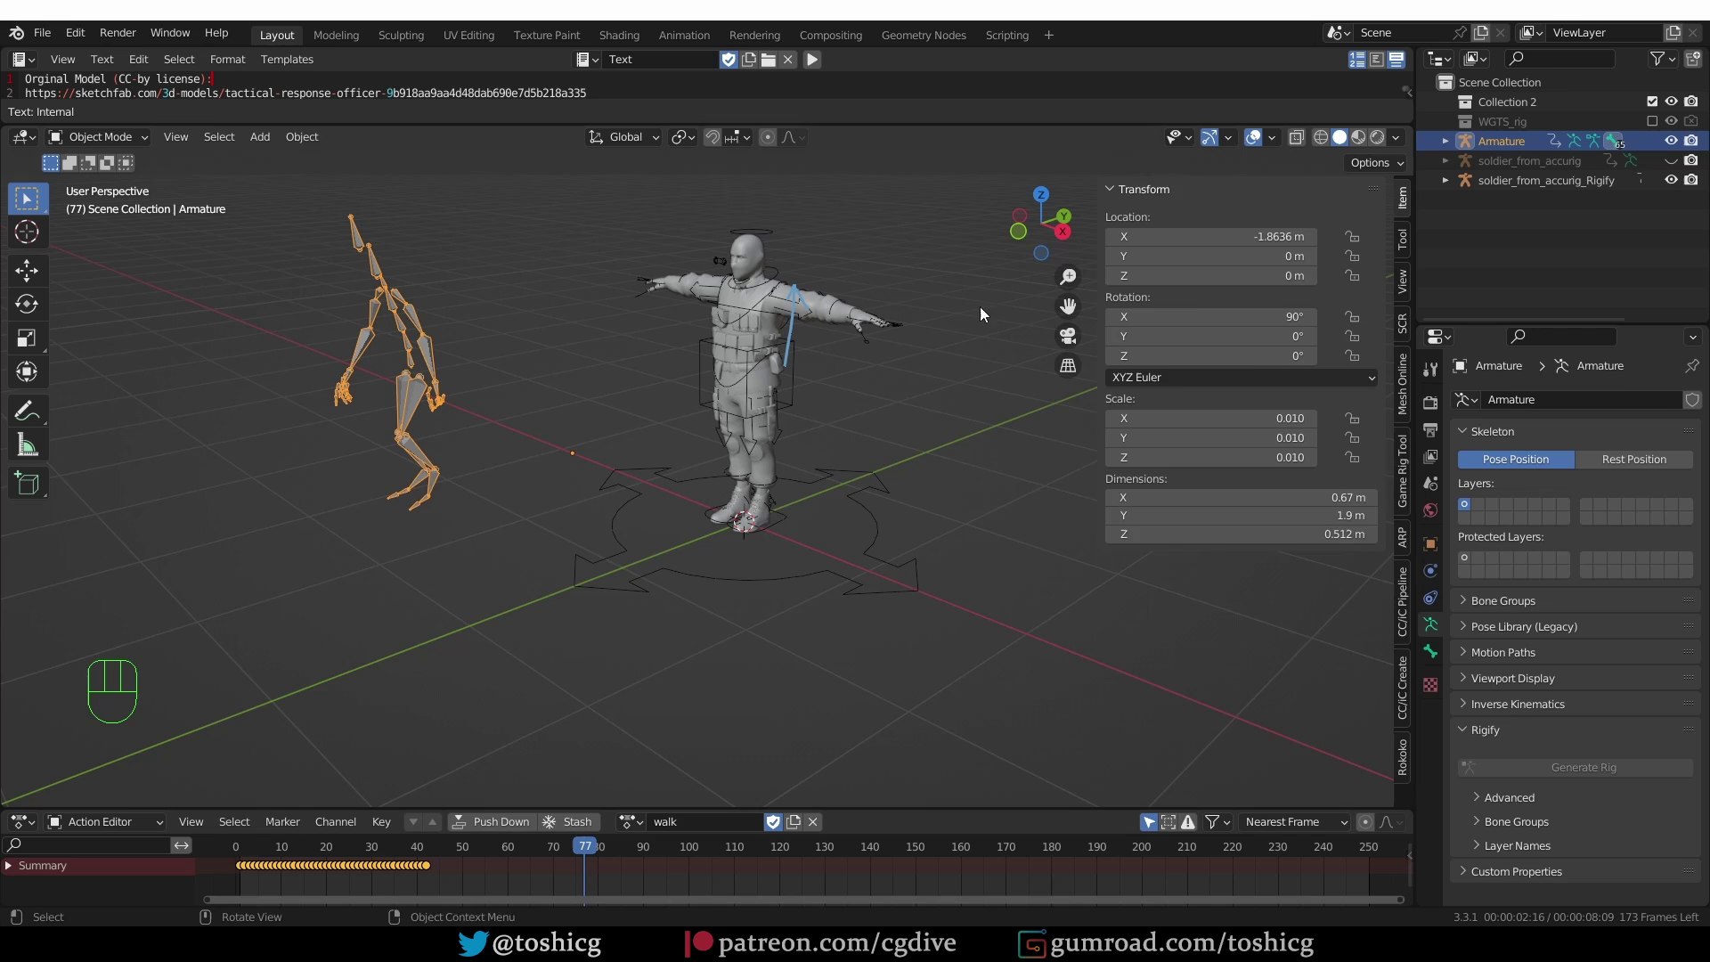
# - Unlink the walk Retarget action from the Rigify rig and enter pose mode
pyautogui.click(1404, 755)
pyautogui.click(871, 337)
pyautogui.press('Tab')
pyautogui.middleClick(871, 375)
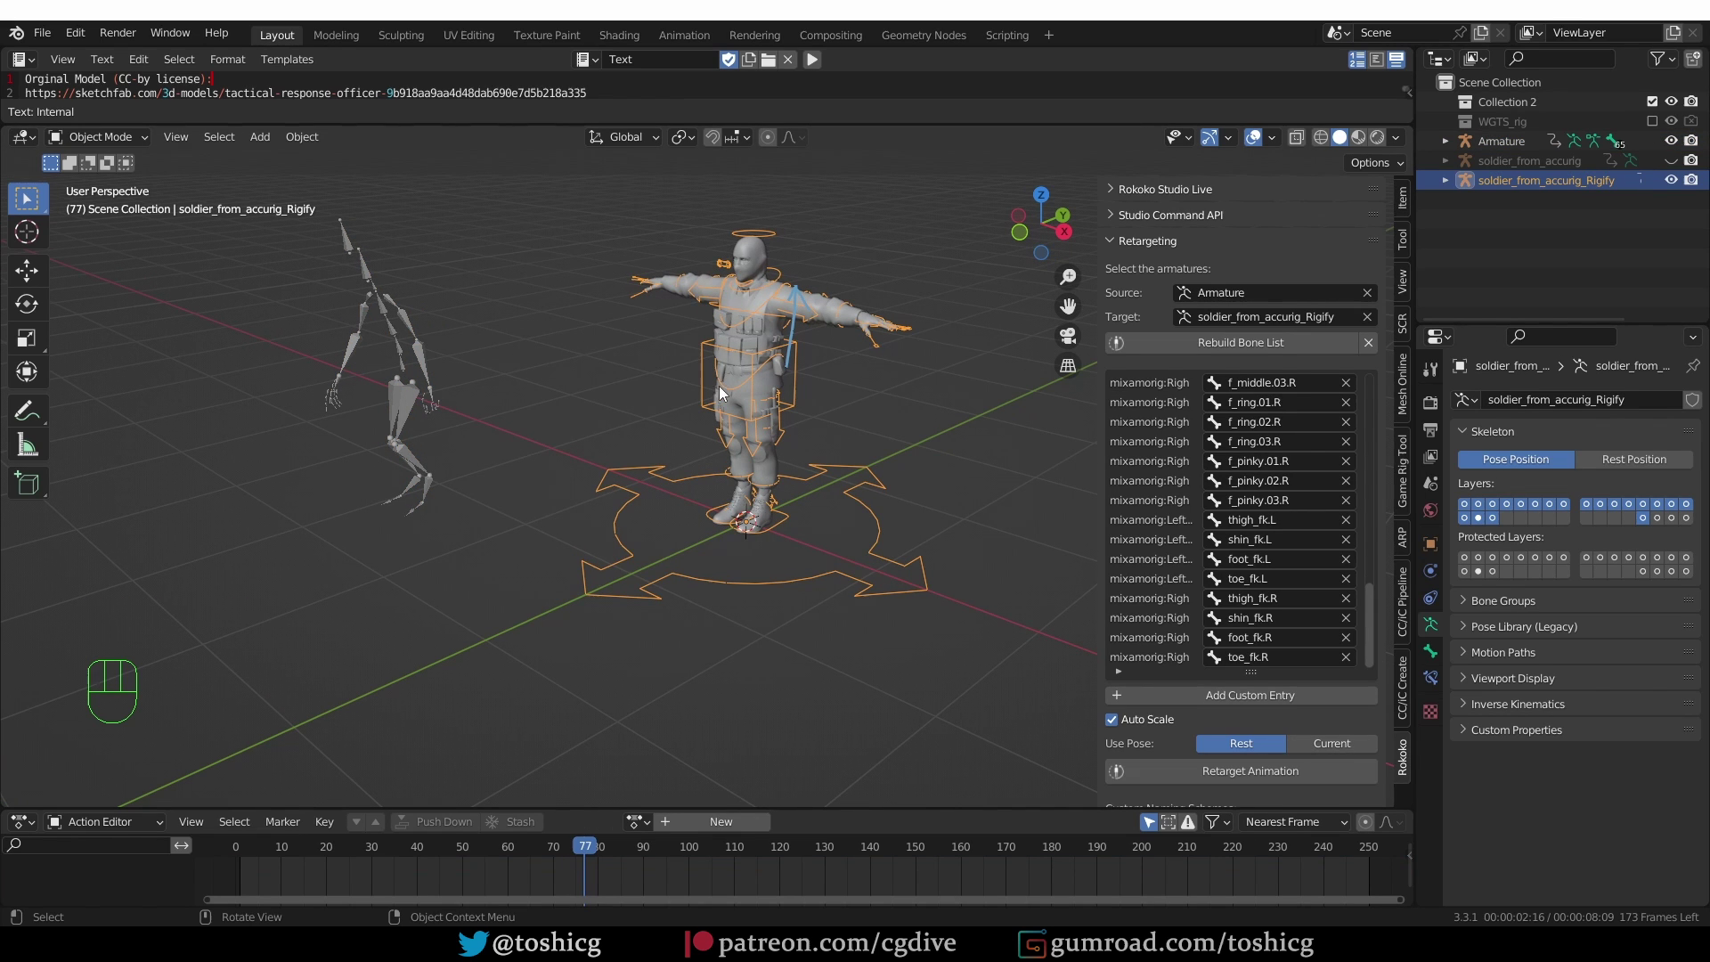
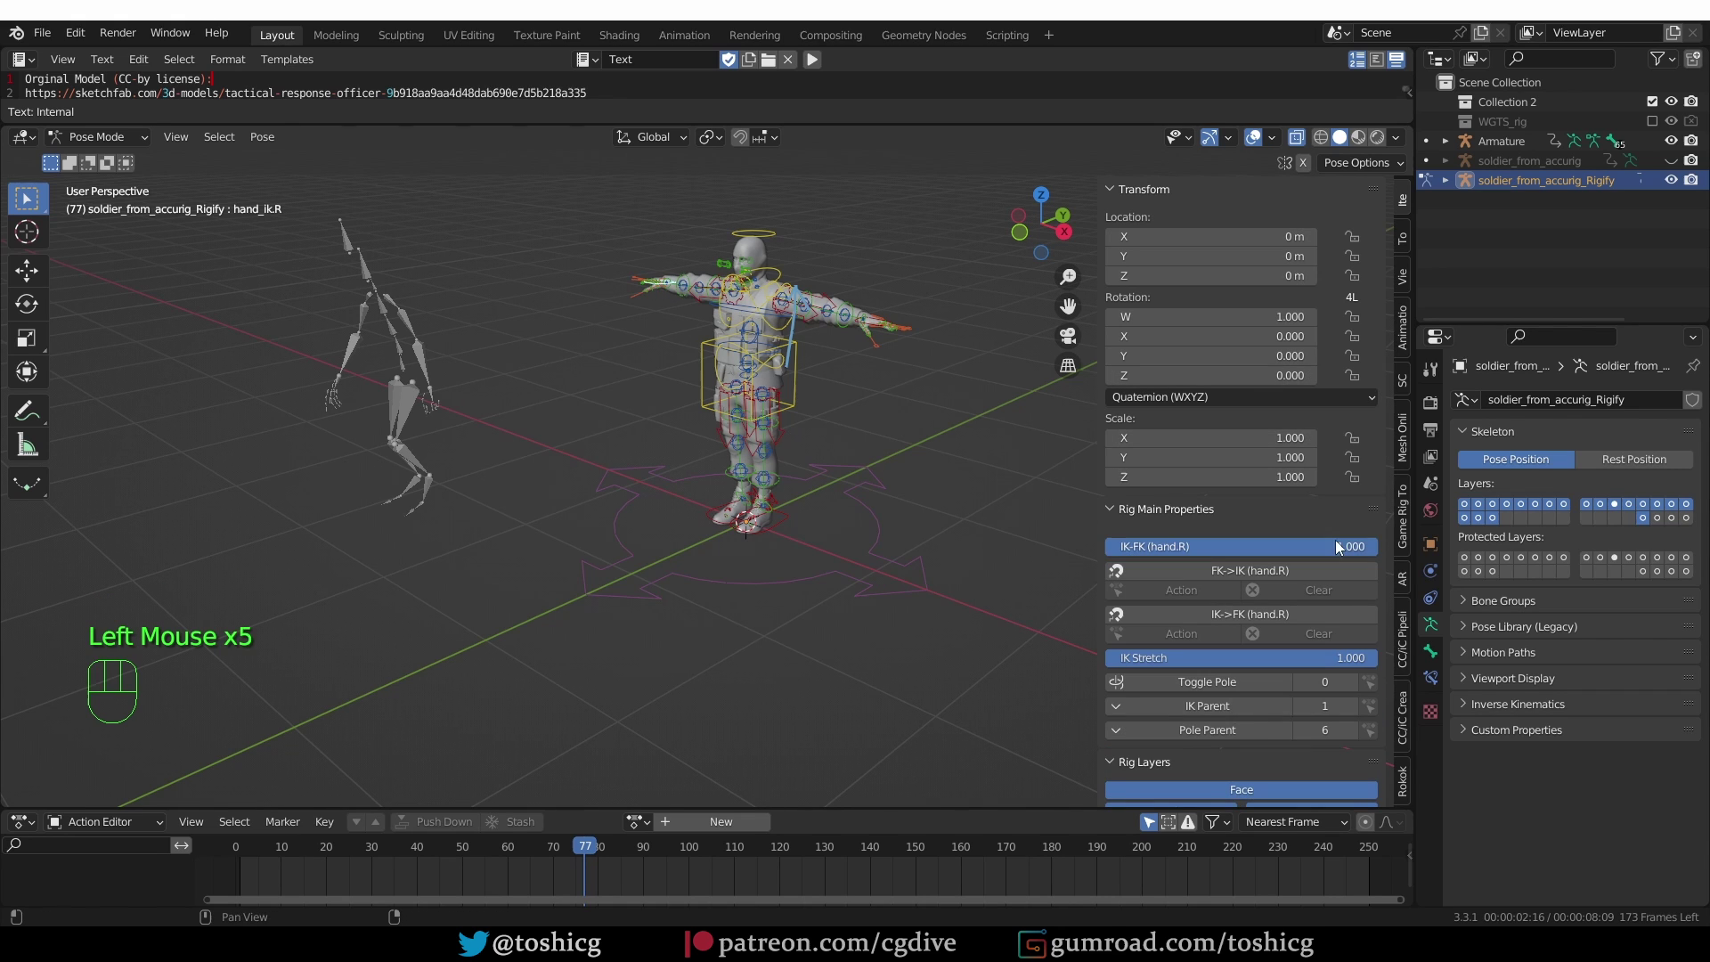
# - Switch the right arm and right leg to IK and start importing a custom naming scheme
pyautogui.click(1343, 550)
pyautogui.click(1189, 555)
pyautogui.click(713, 528)
pyautogui.click(1248, 559)
pyautogui.press('g')
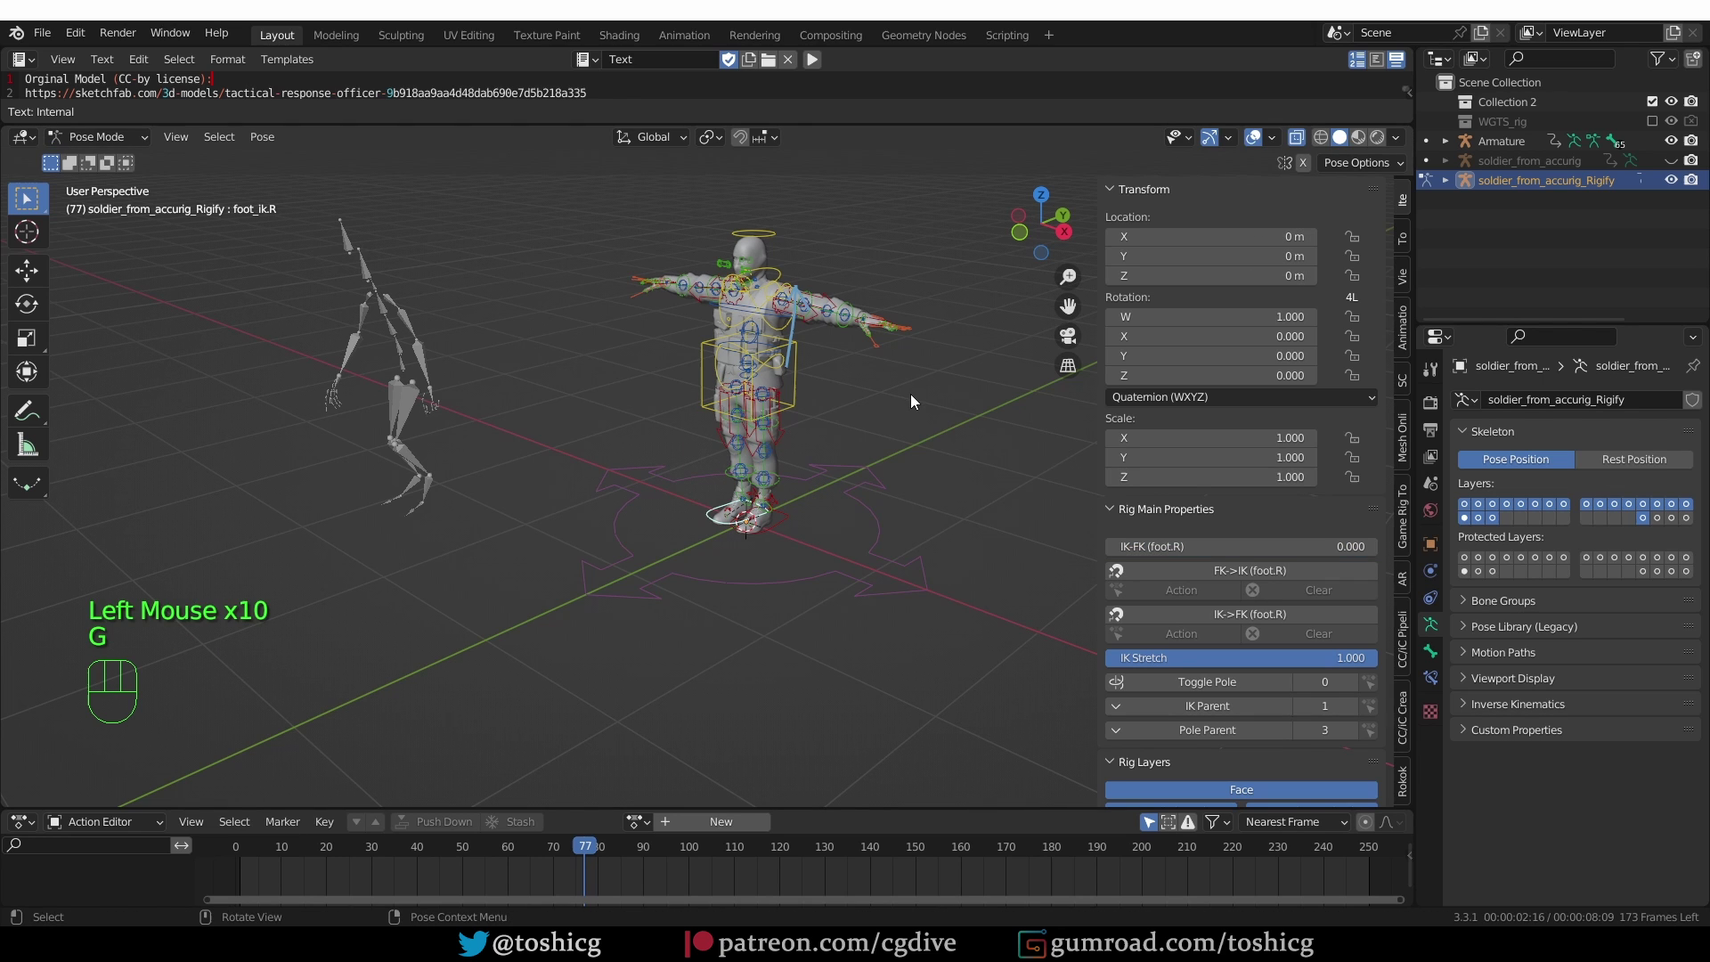
pyautogui.click(1411, 788)
pyautogui.scroll(-3)
# - Import accurig_mixamo_IK.json and clear the target for mixamorig:Spine
pyautogui.click(1243, 695)
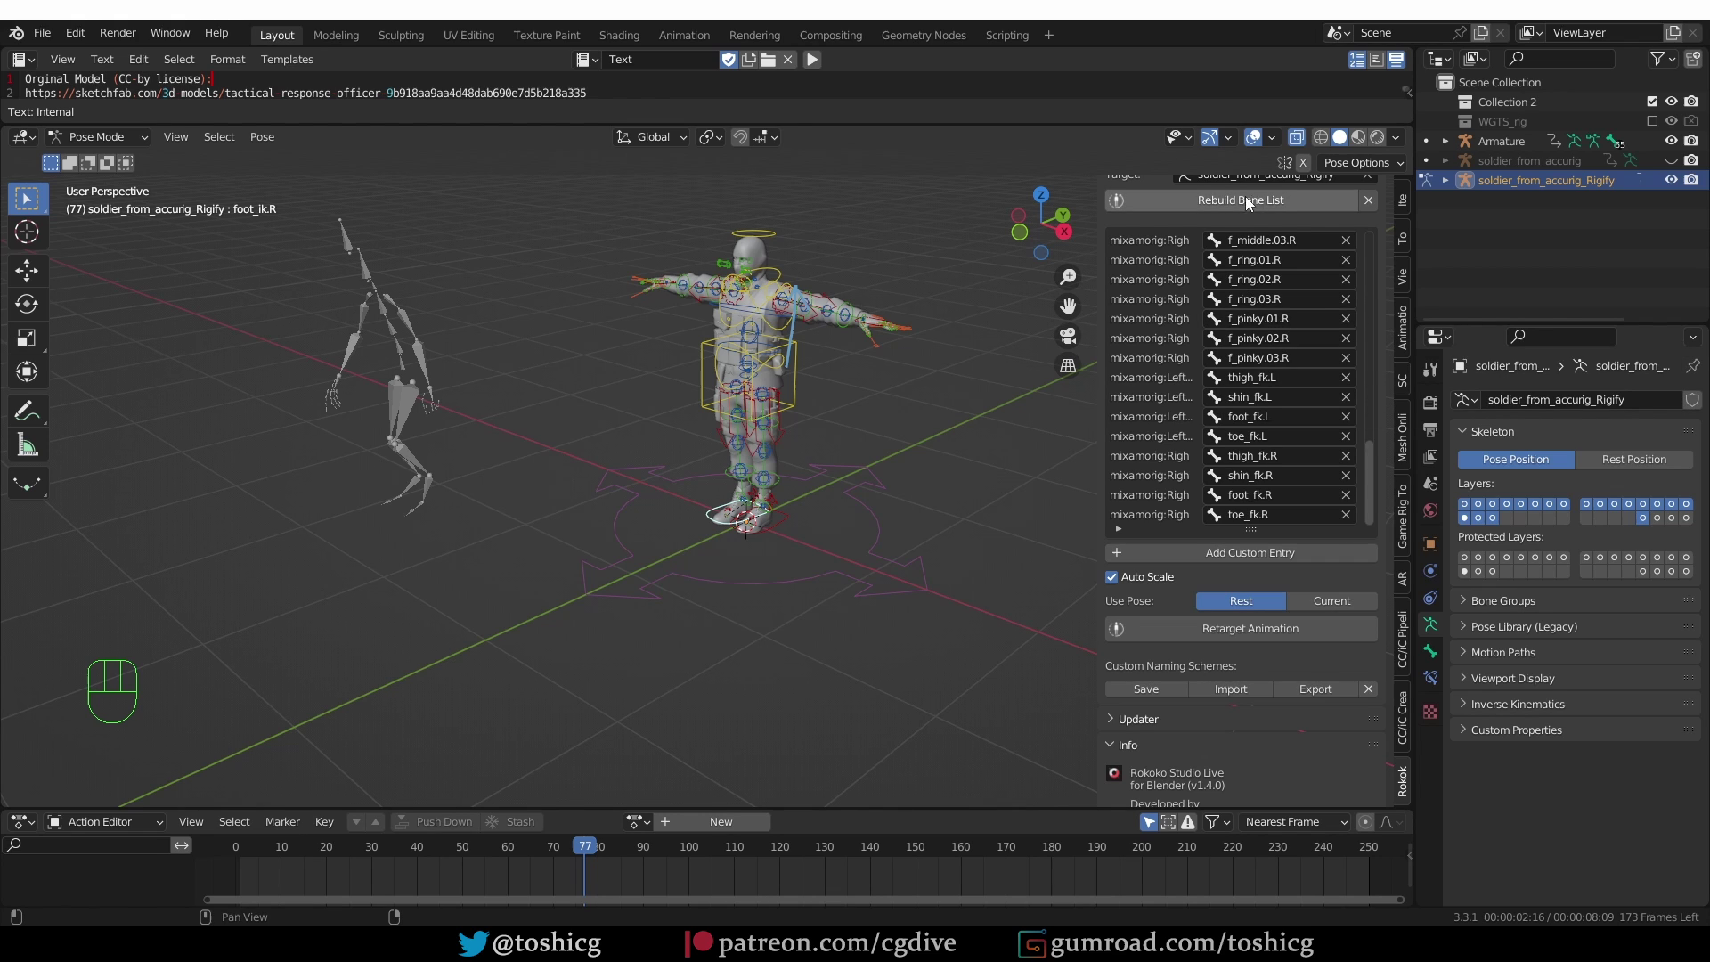
pyautogui.moveTo(1265, 207); pyautogui.dragTo(1369, 305)
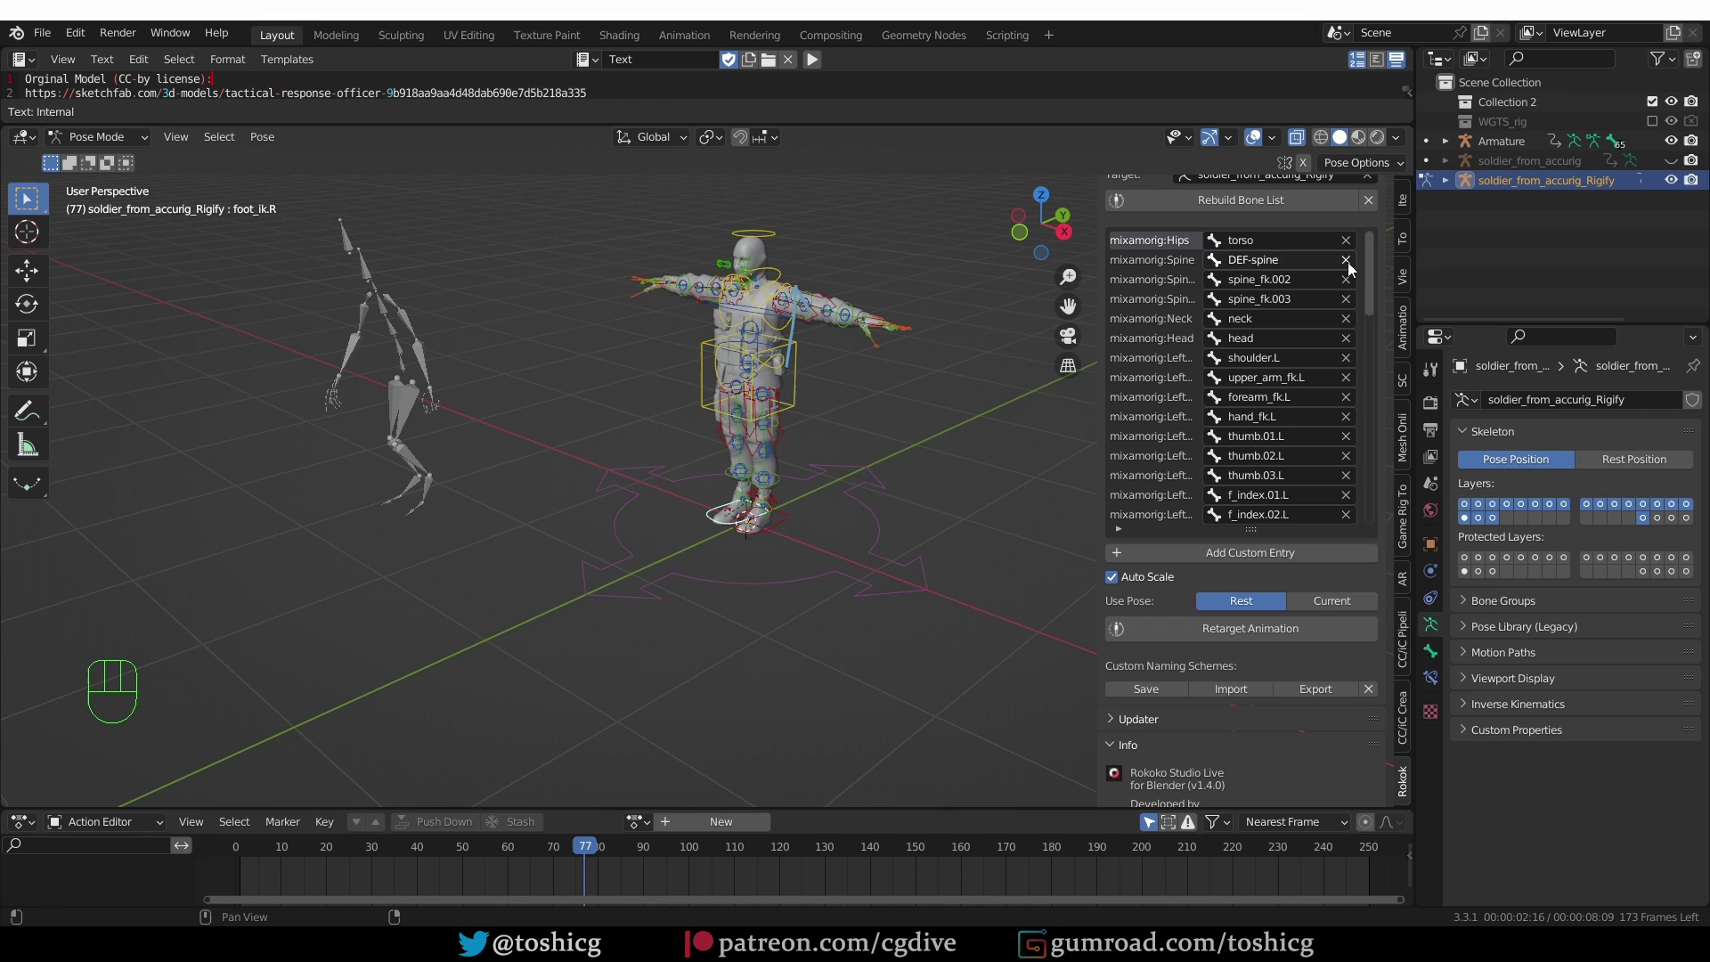
pyautogui.click(1351, 270)
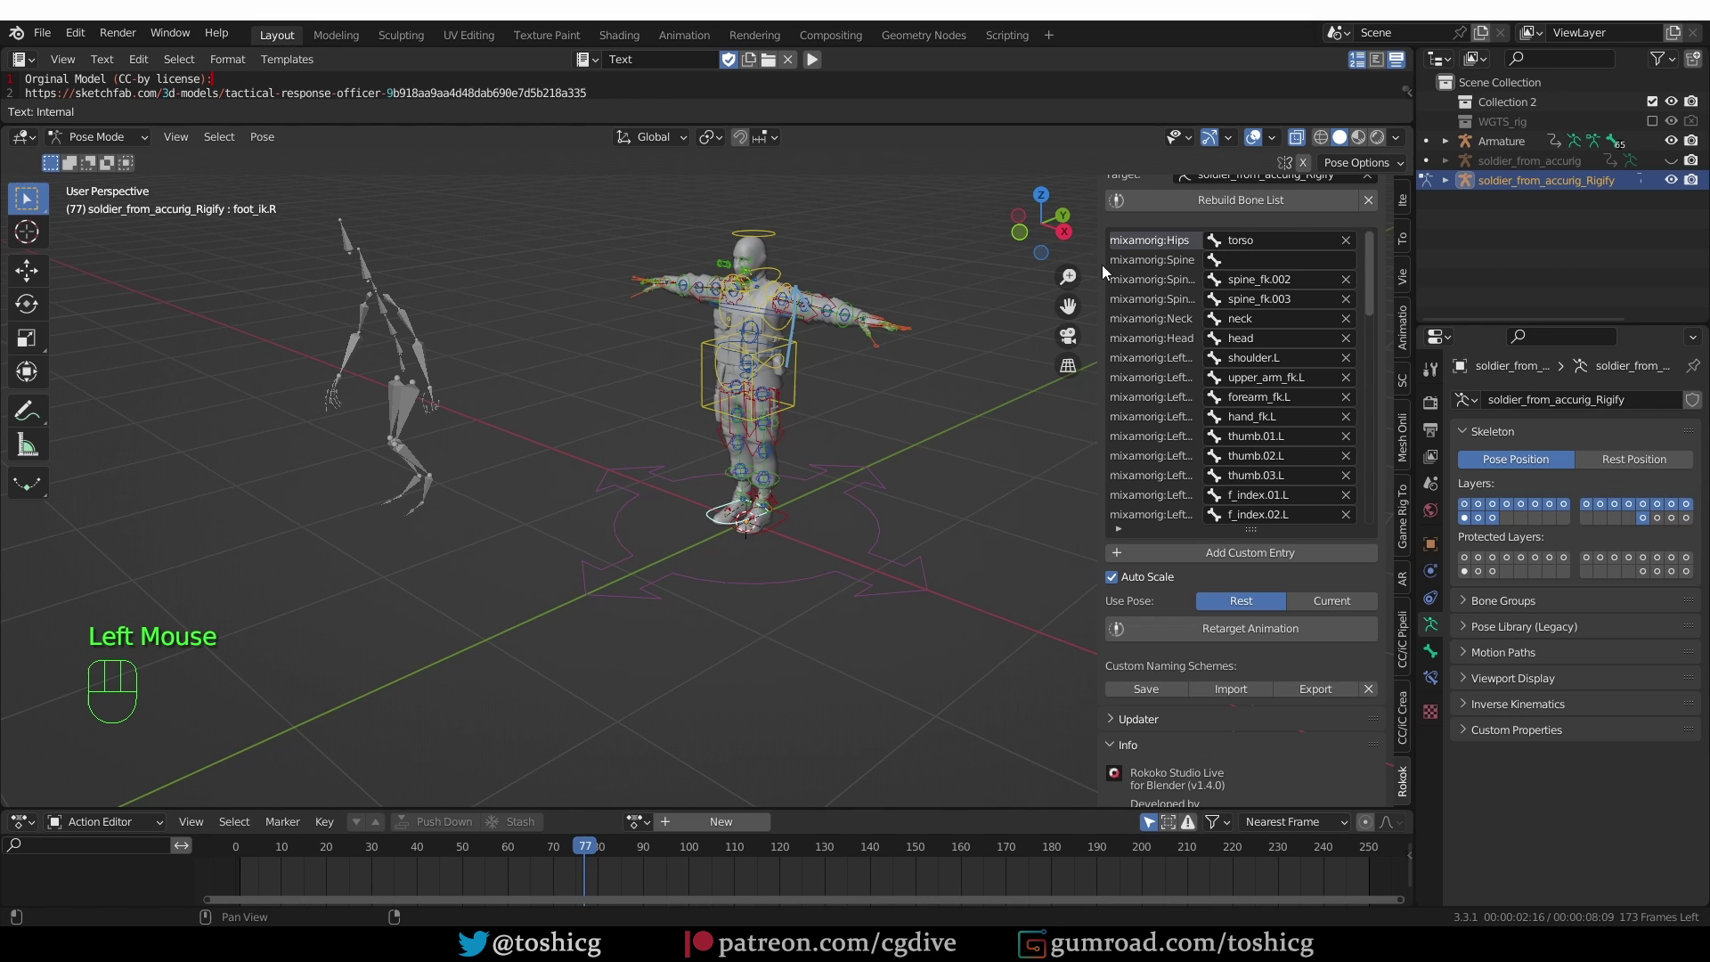
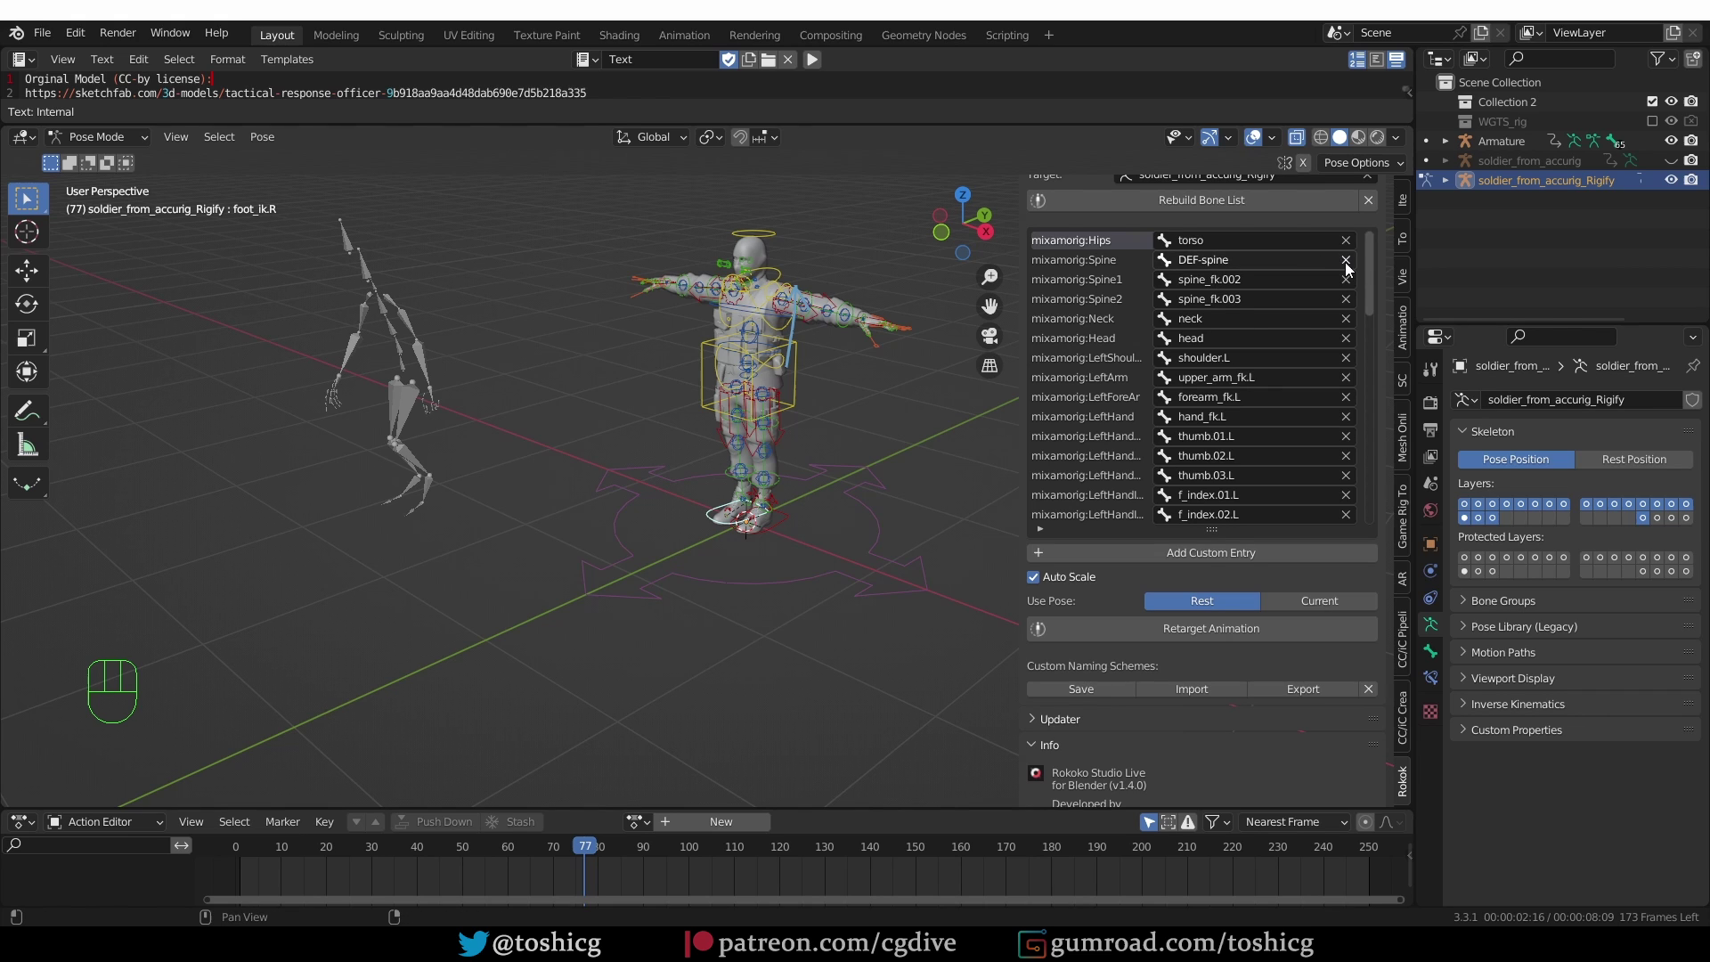
# - Map Mixamo LeftArm to upper_arm_ik.L and clear the LeftForeArm target
pyautogui.click(1354, 269)
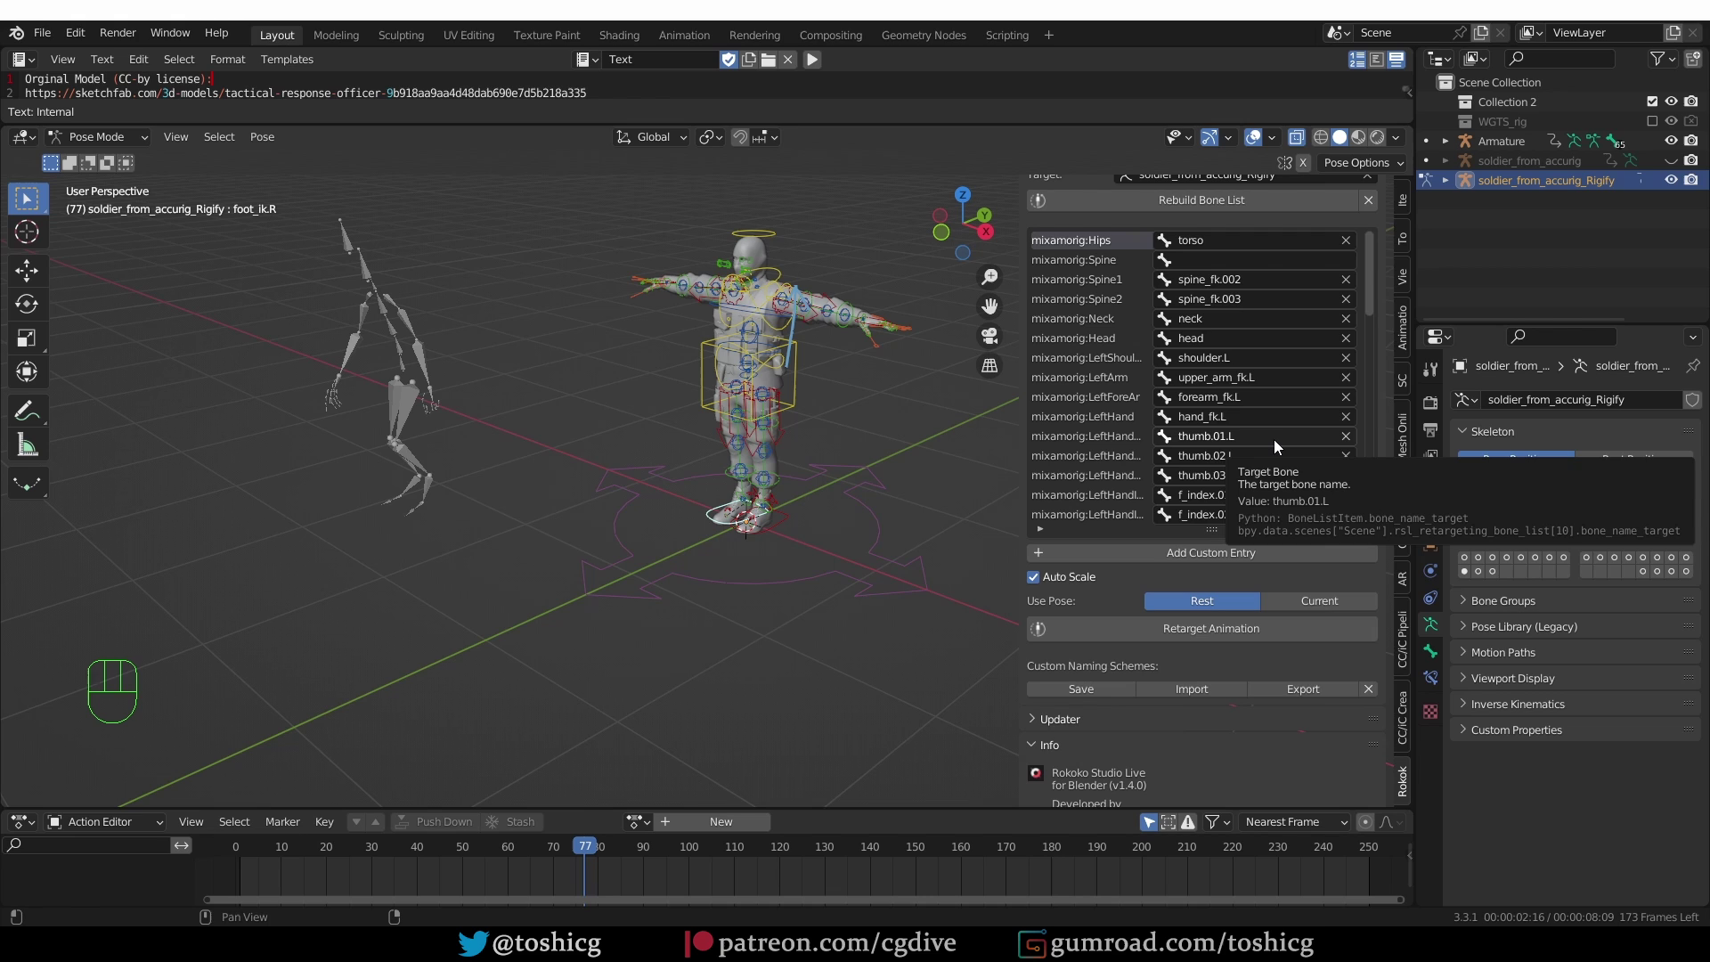
pyautogui.moveTo(1257, 388); pyautogui.dragTo(1257, 388)
pyautogui.press('o')
pyautogui.press('BackSpace')
pyautogui.press('p')
pyautogui.press('Down')
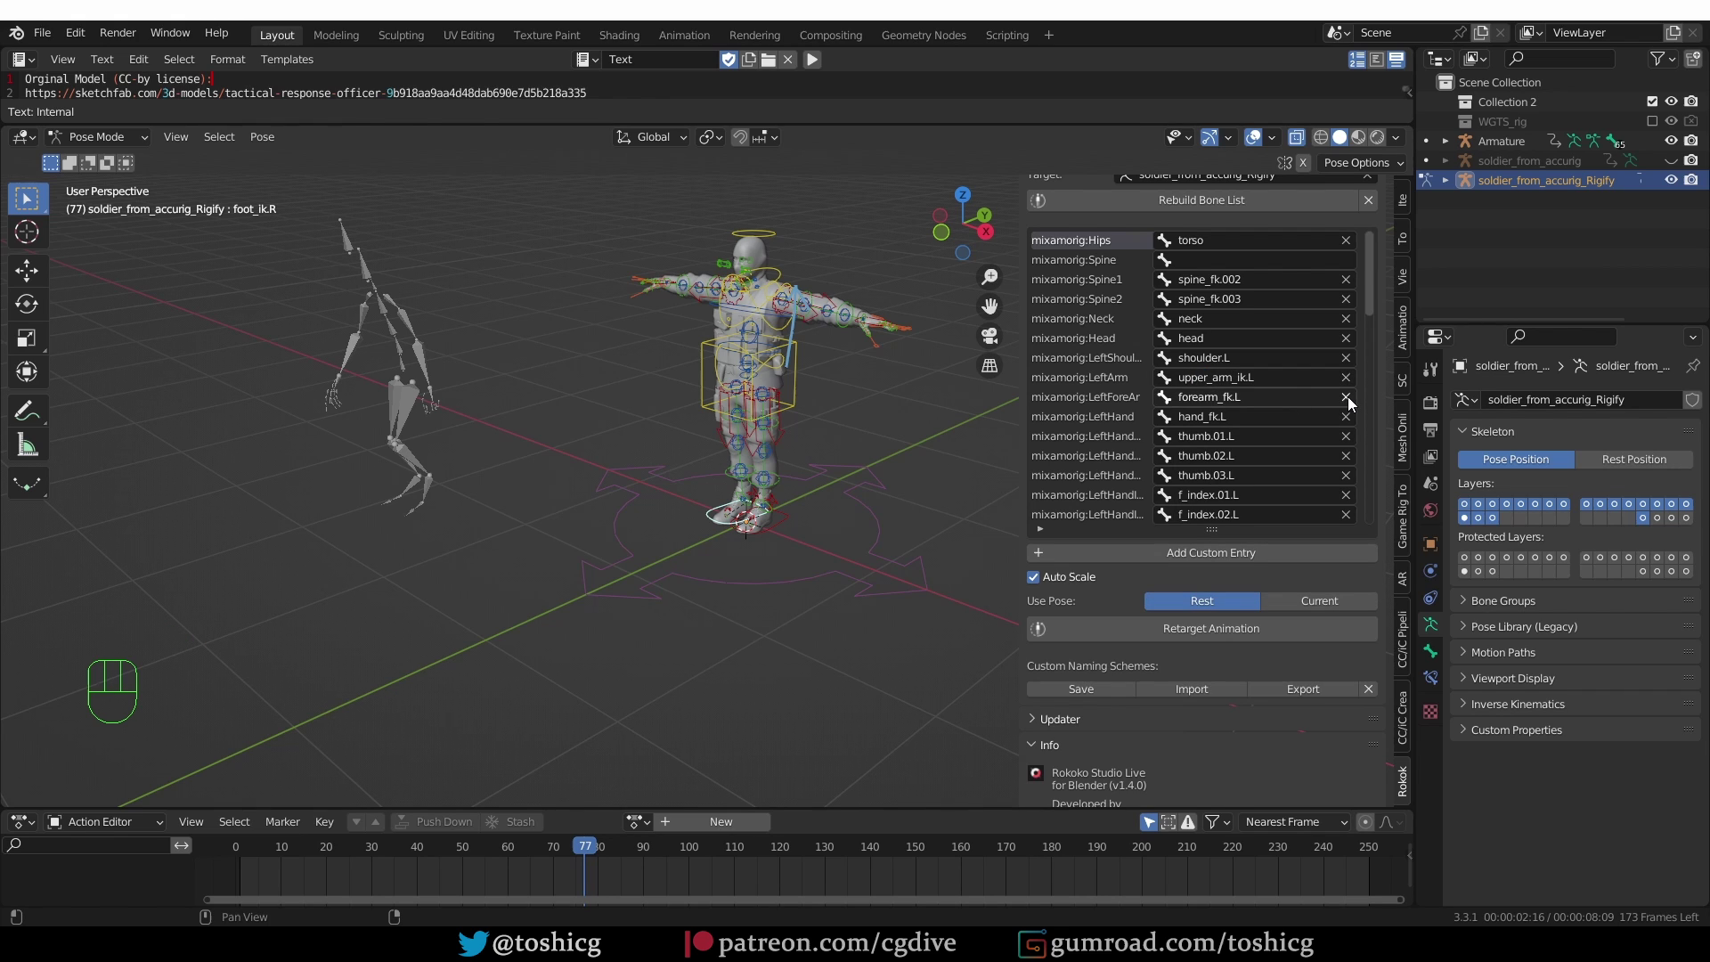
pyautogui.click(1353, 404)
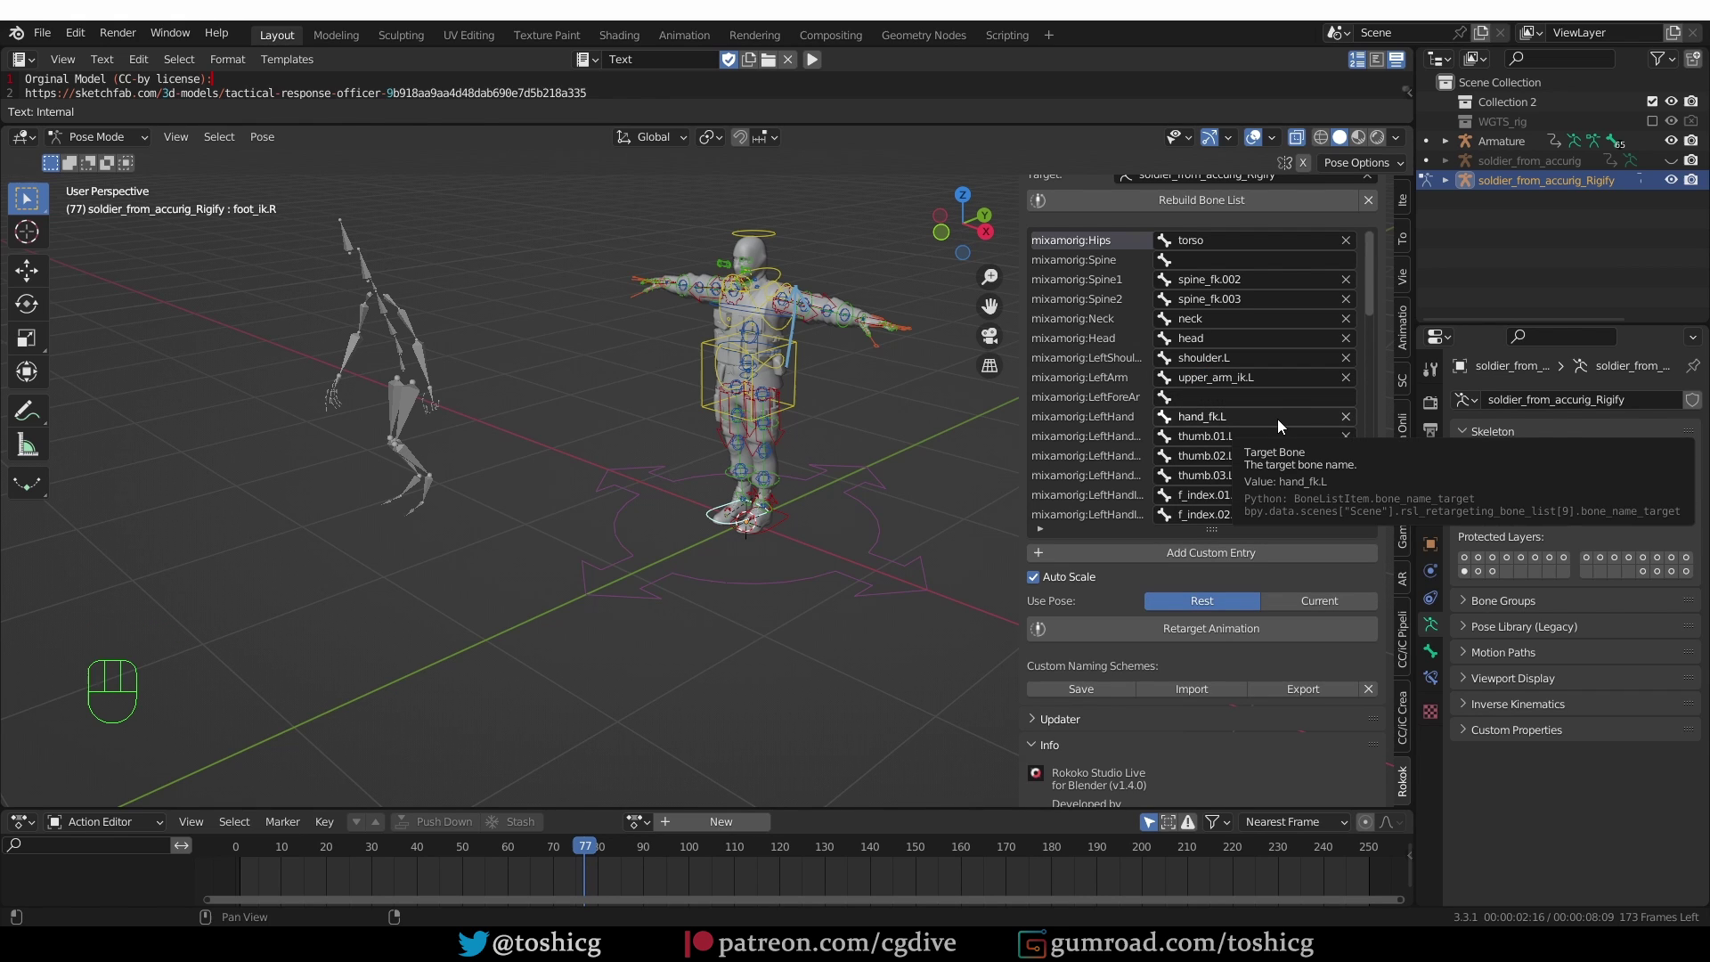
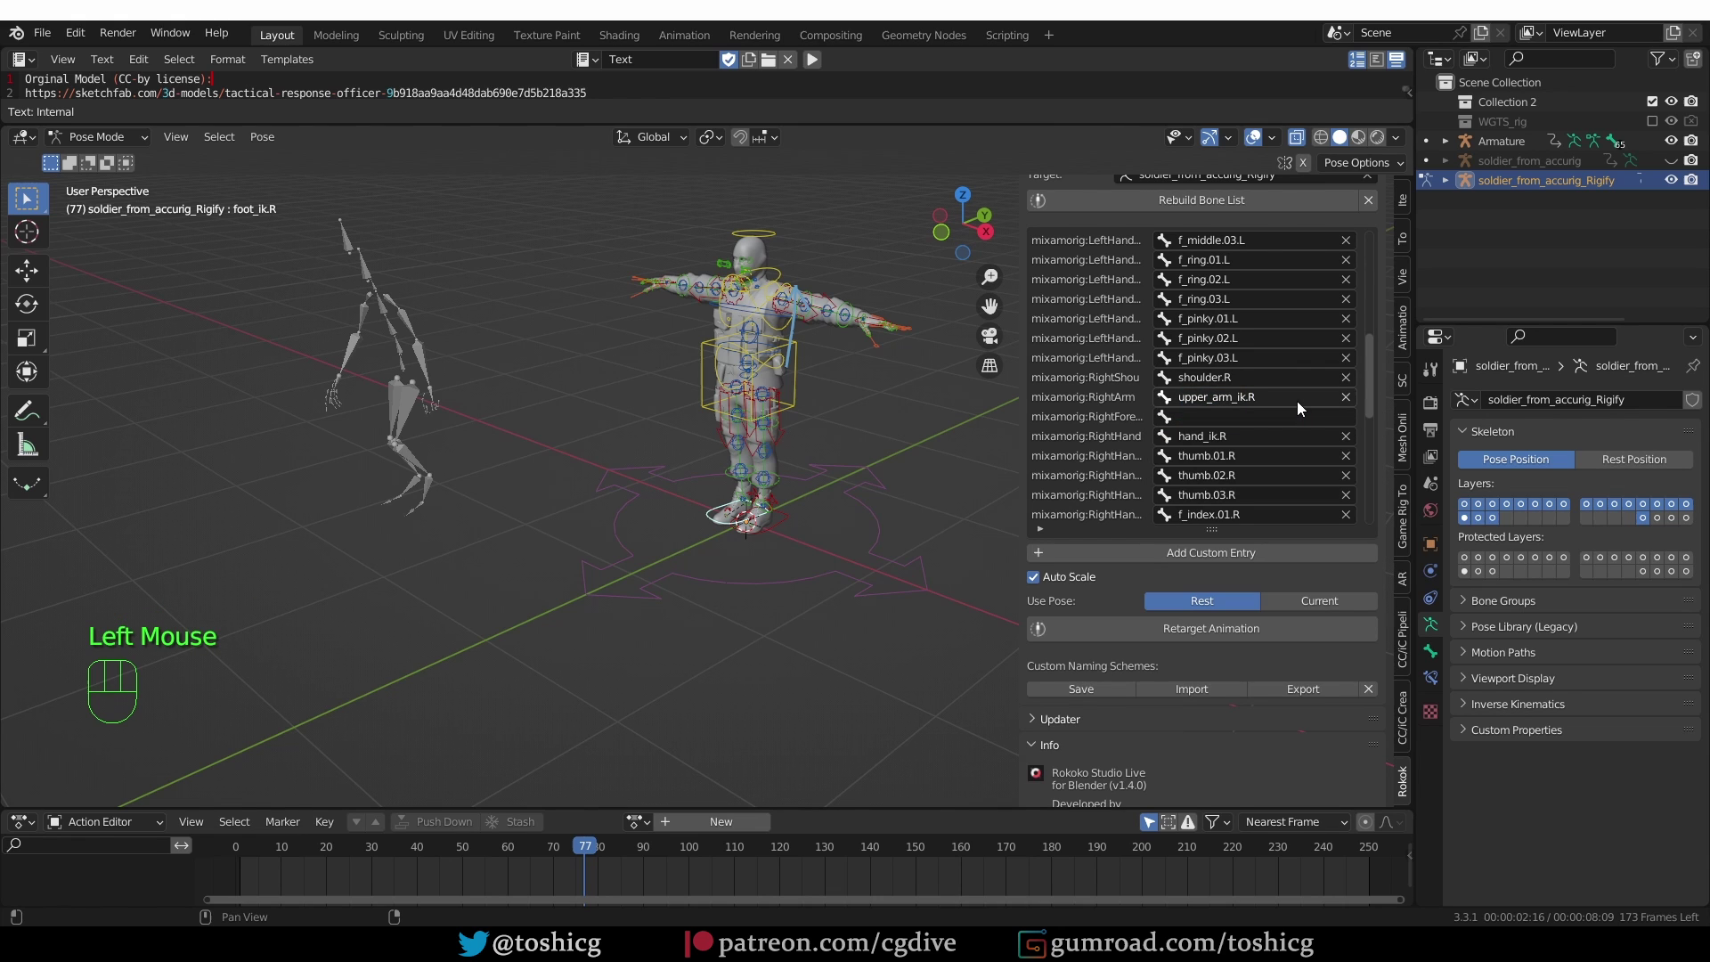
# - Change the left and right thigh targets to thigh_ik controls, then leave pose mode
pyautogui.scroll(-3)
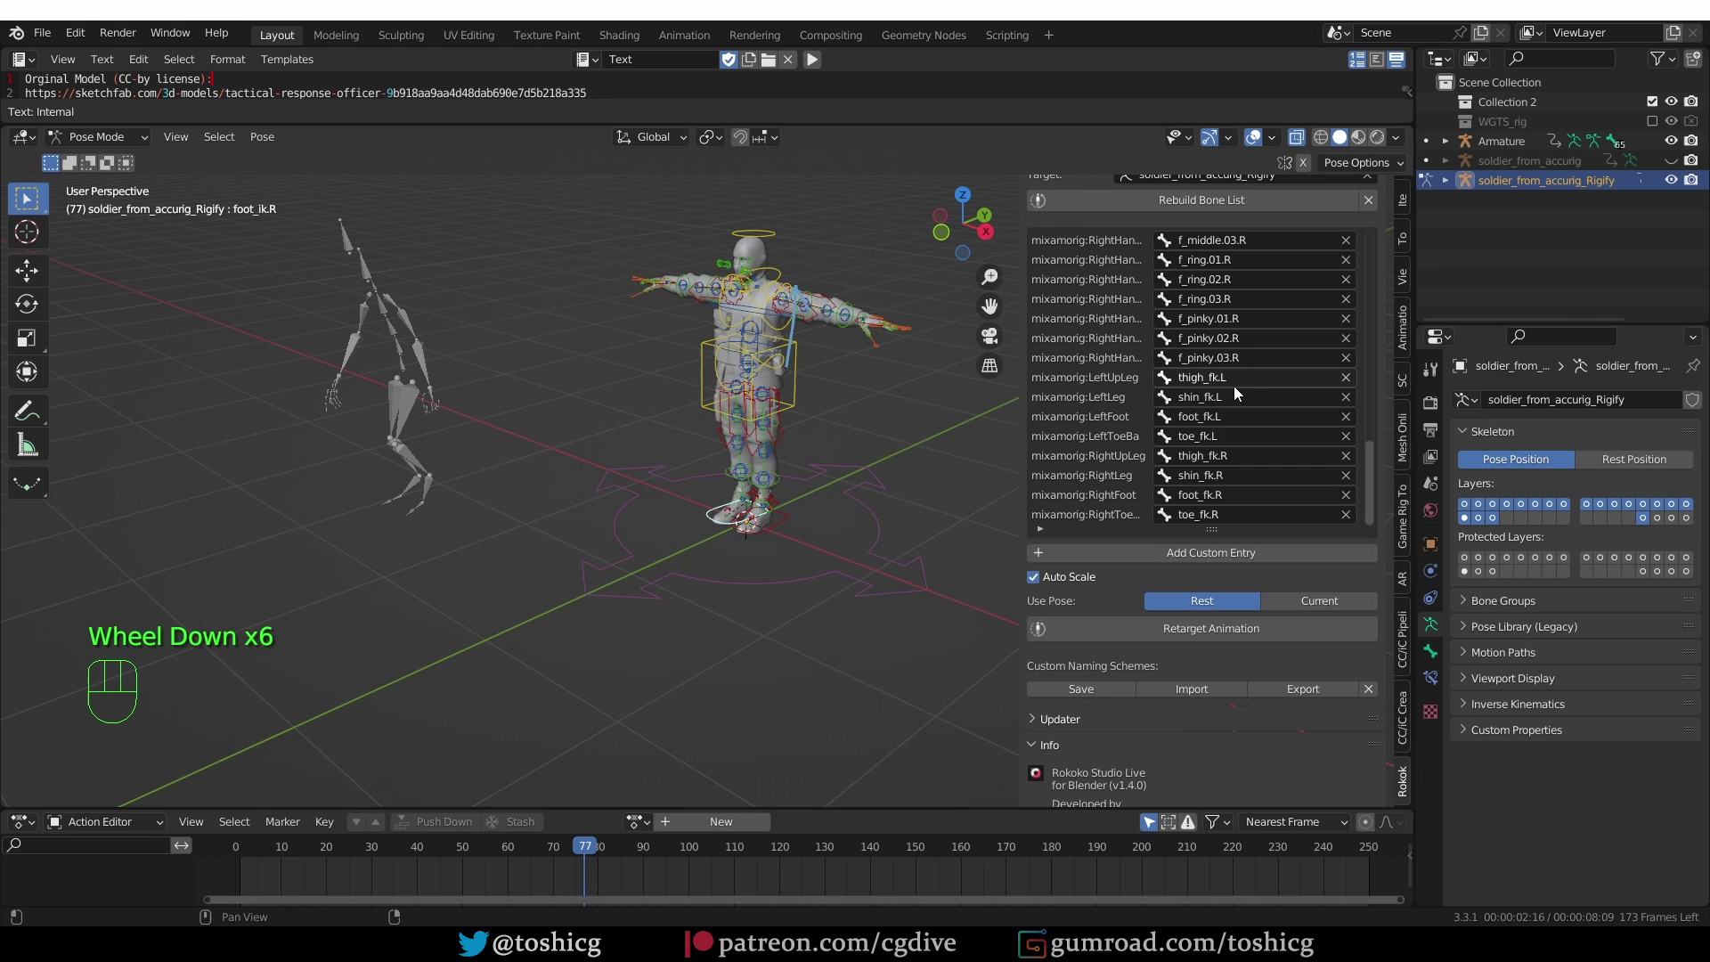
pyautogui.moveTo(1241, 388); pyautogui.dragTo(1242, 387)
pyautogui.press('Down')
pyautogui.press('Down')
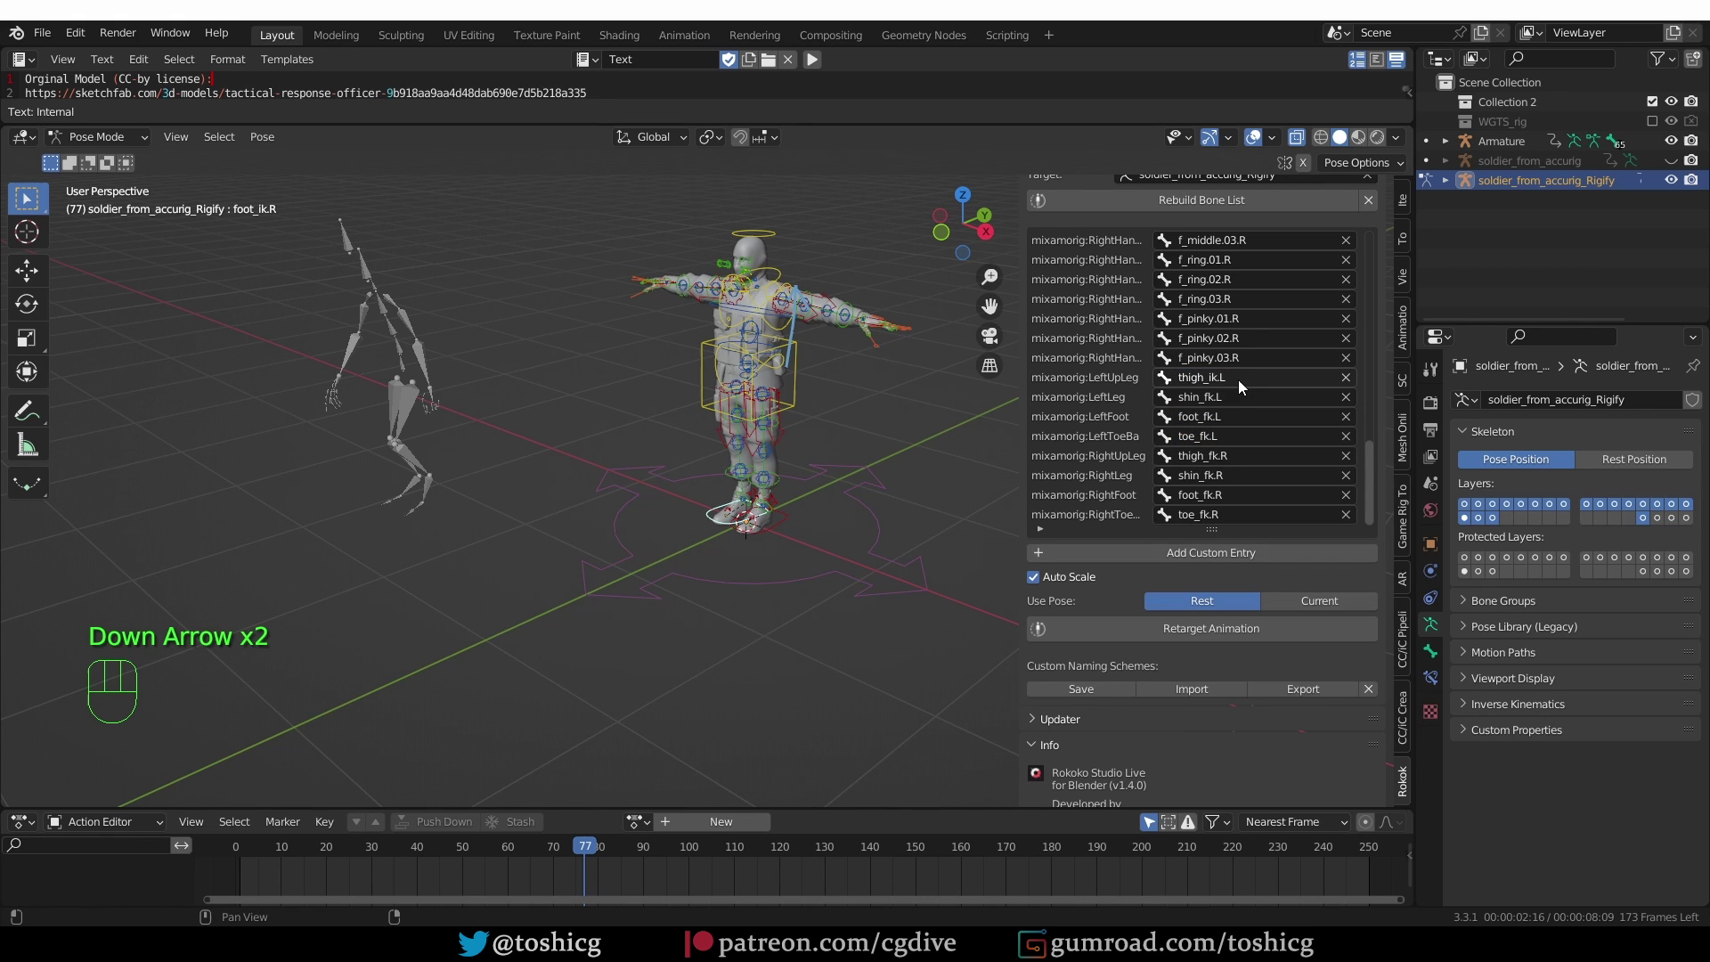
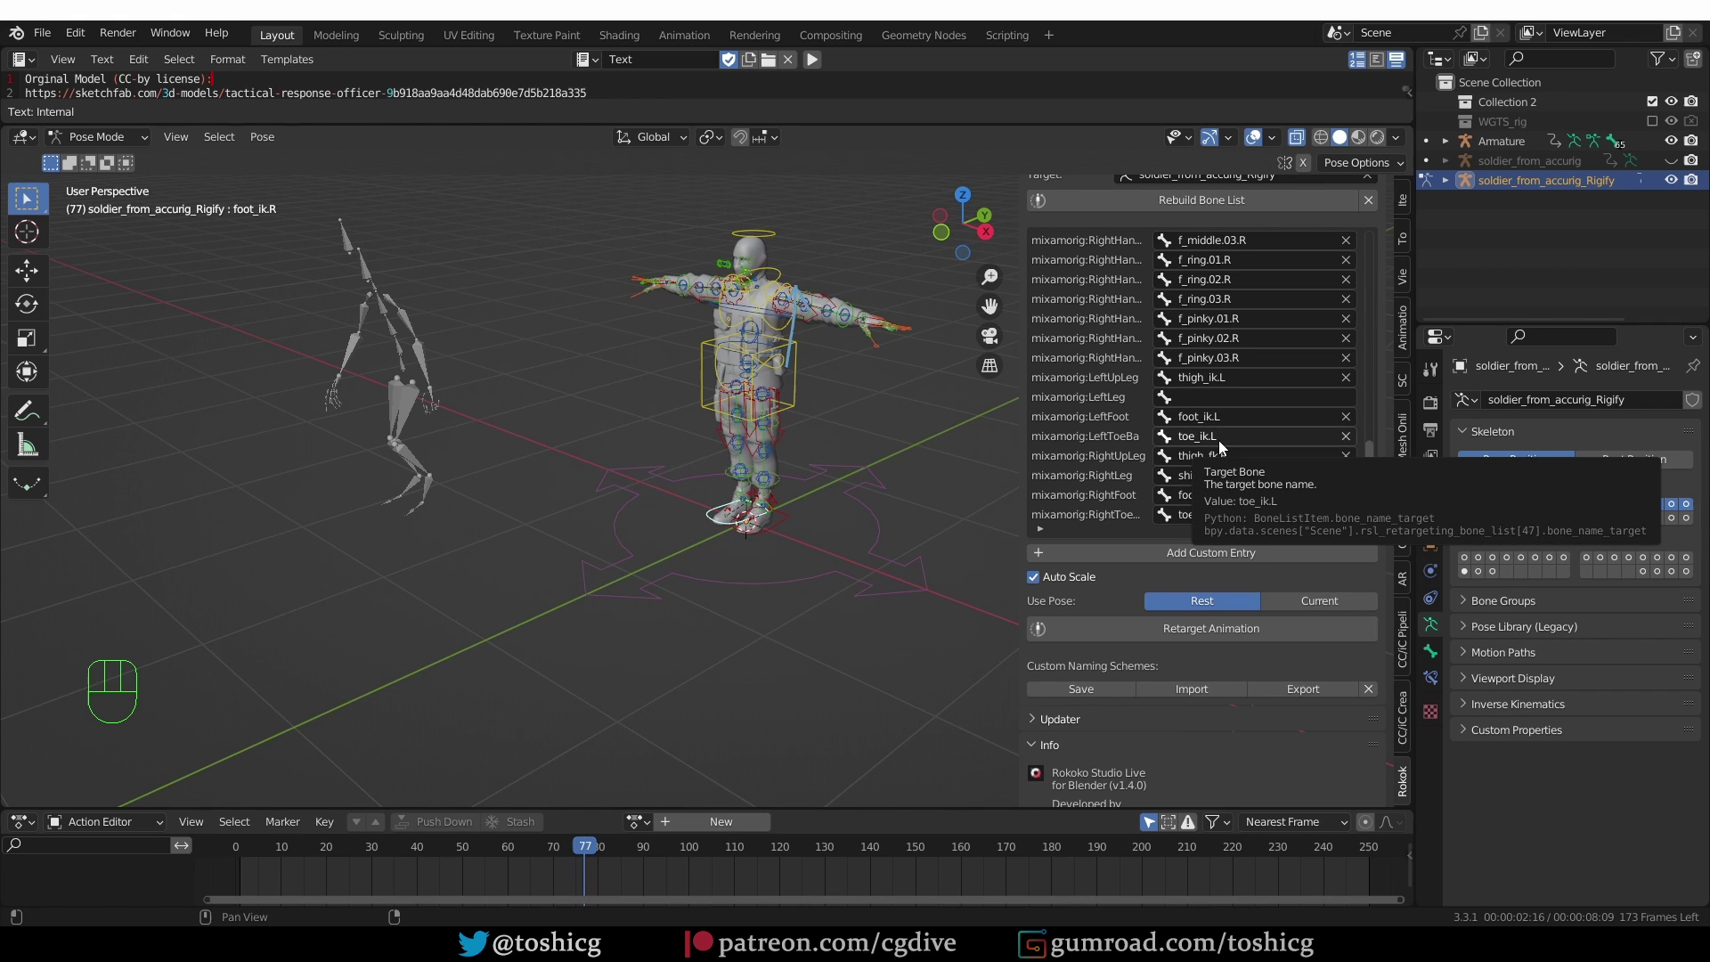
pyautogui.moveTo(1248, 467); pyautogui.dragTo(1248, 470)
pyautogui.press('Down')
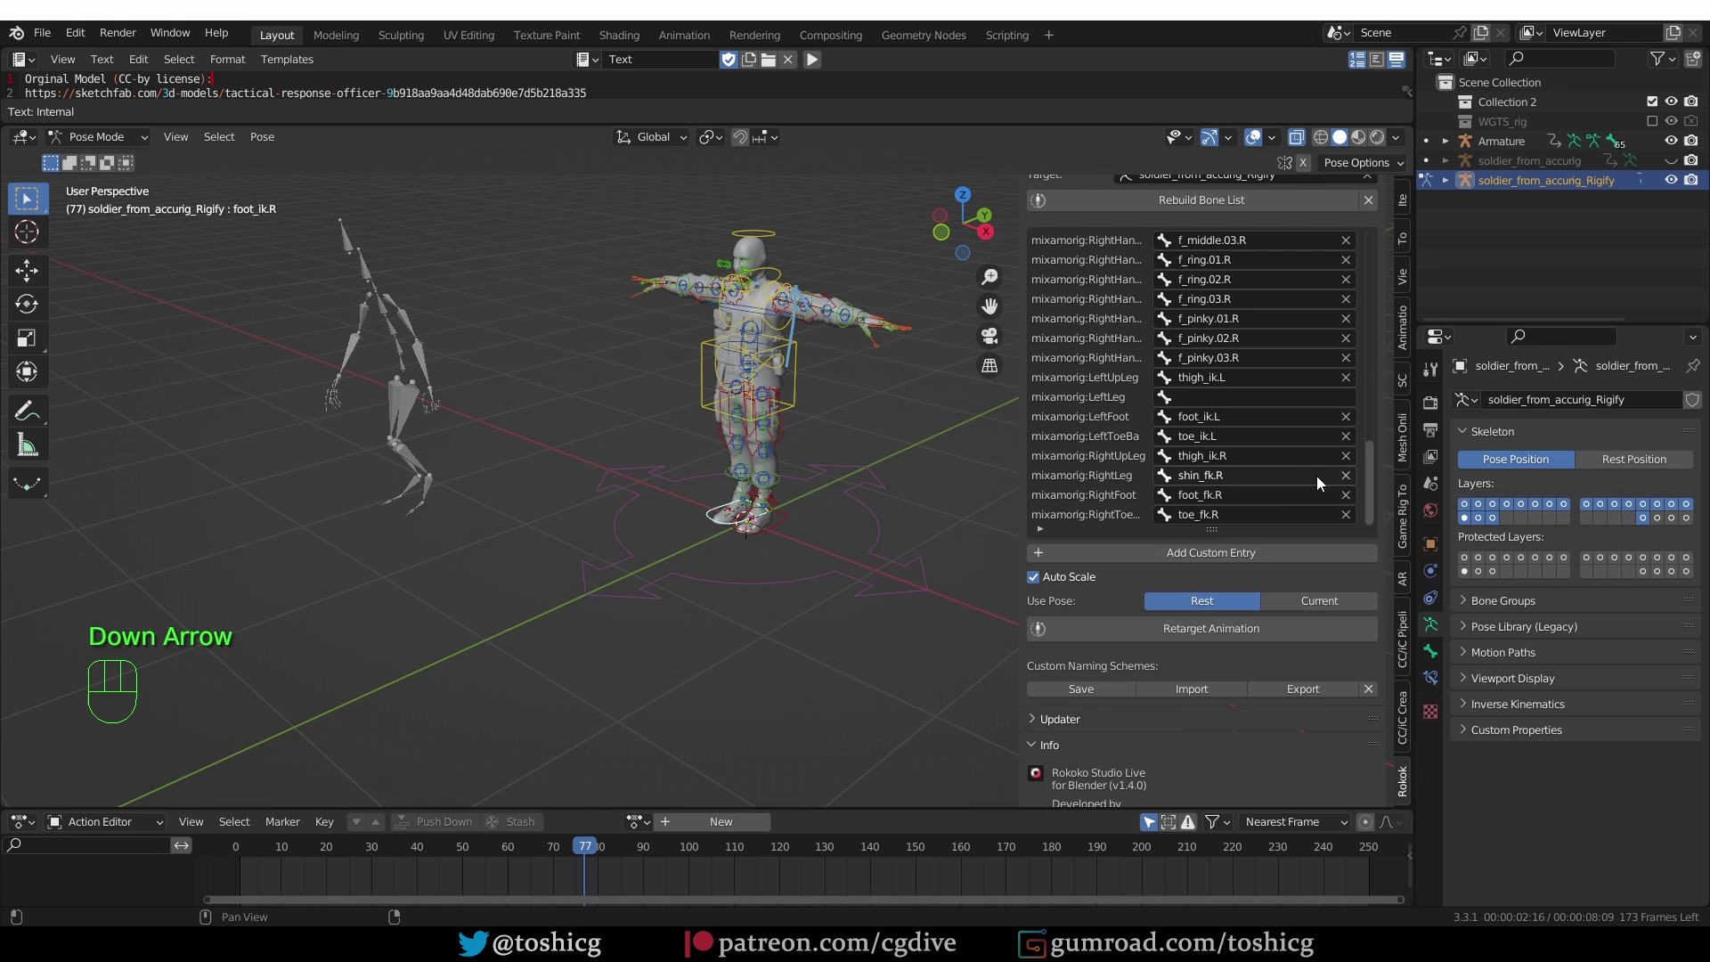
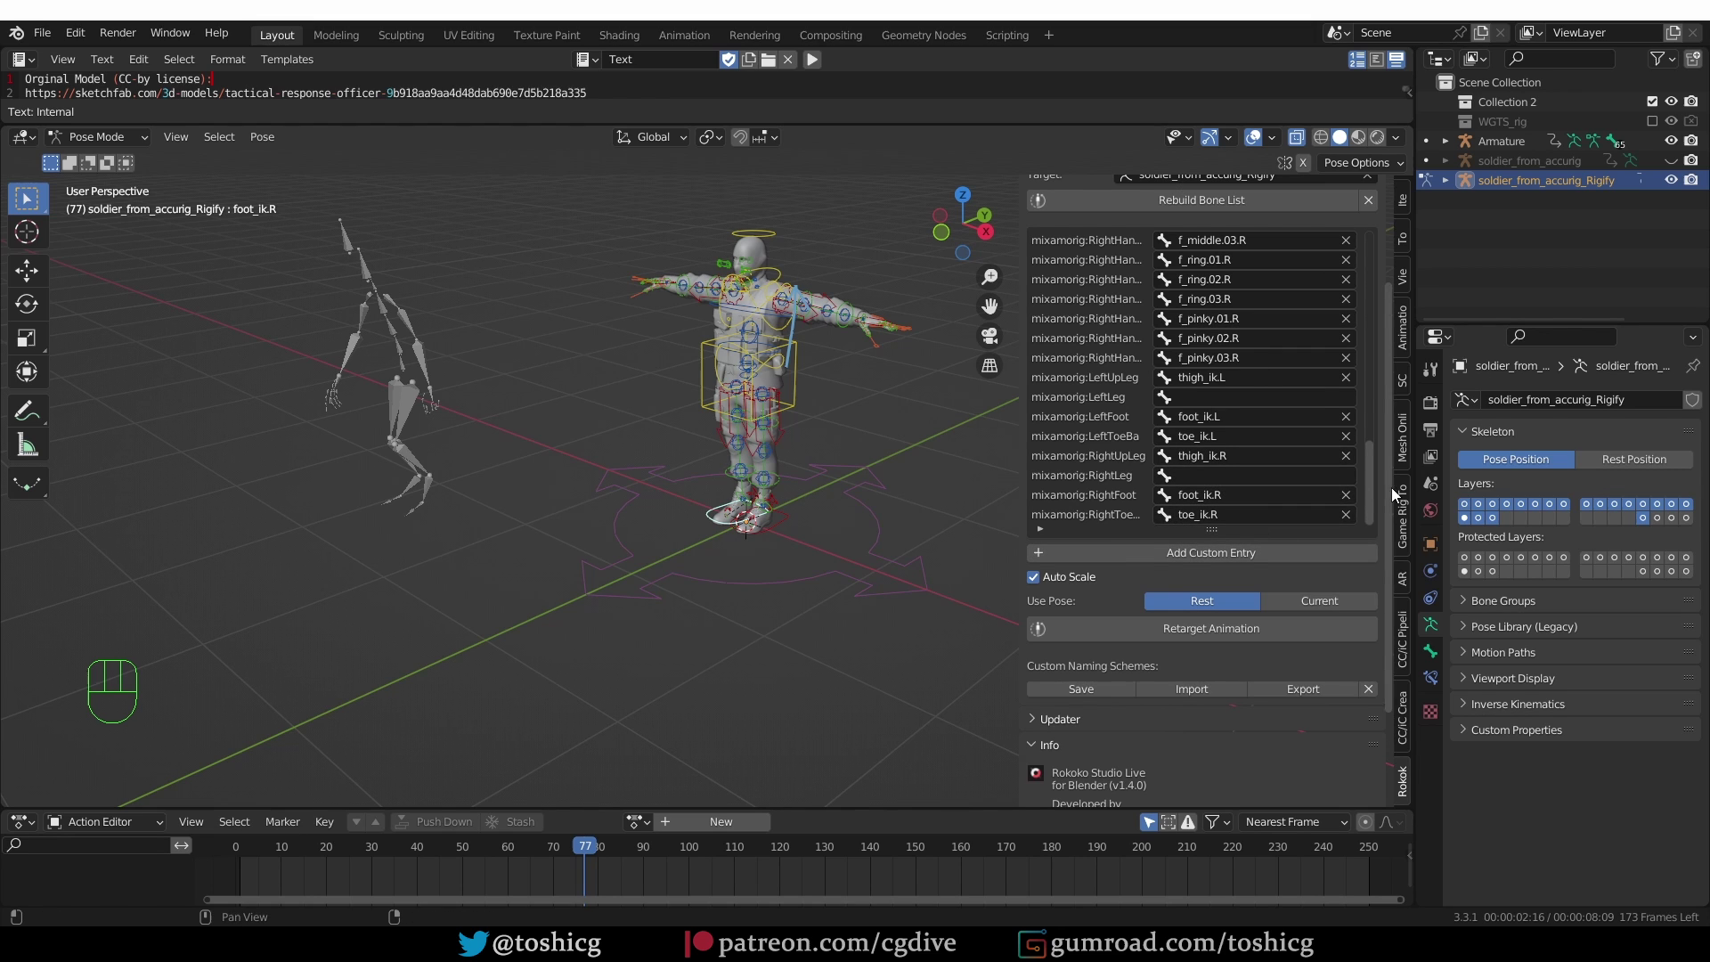
pyautogui.press('Tab')
# - Reset the Mixamo armature's location, go to frame 1 and retarget the walk with the IK mapping
pyautogui.click(441, 341)
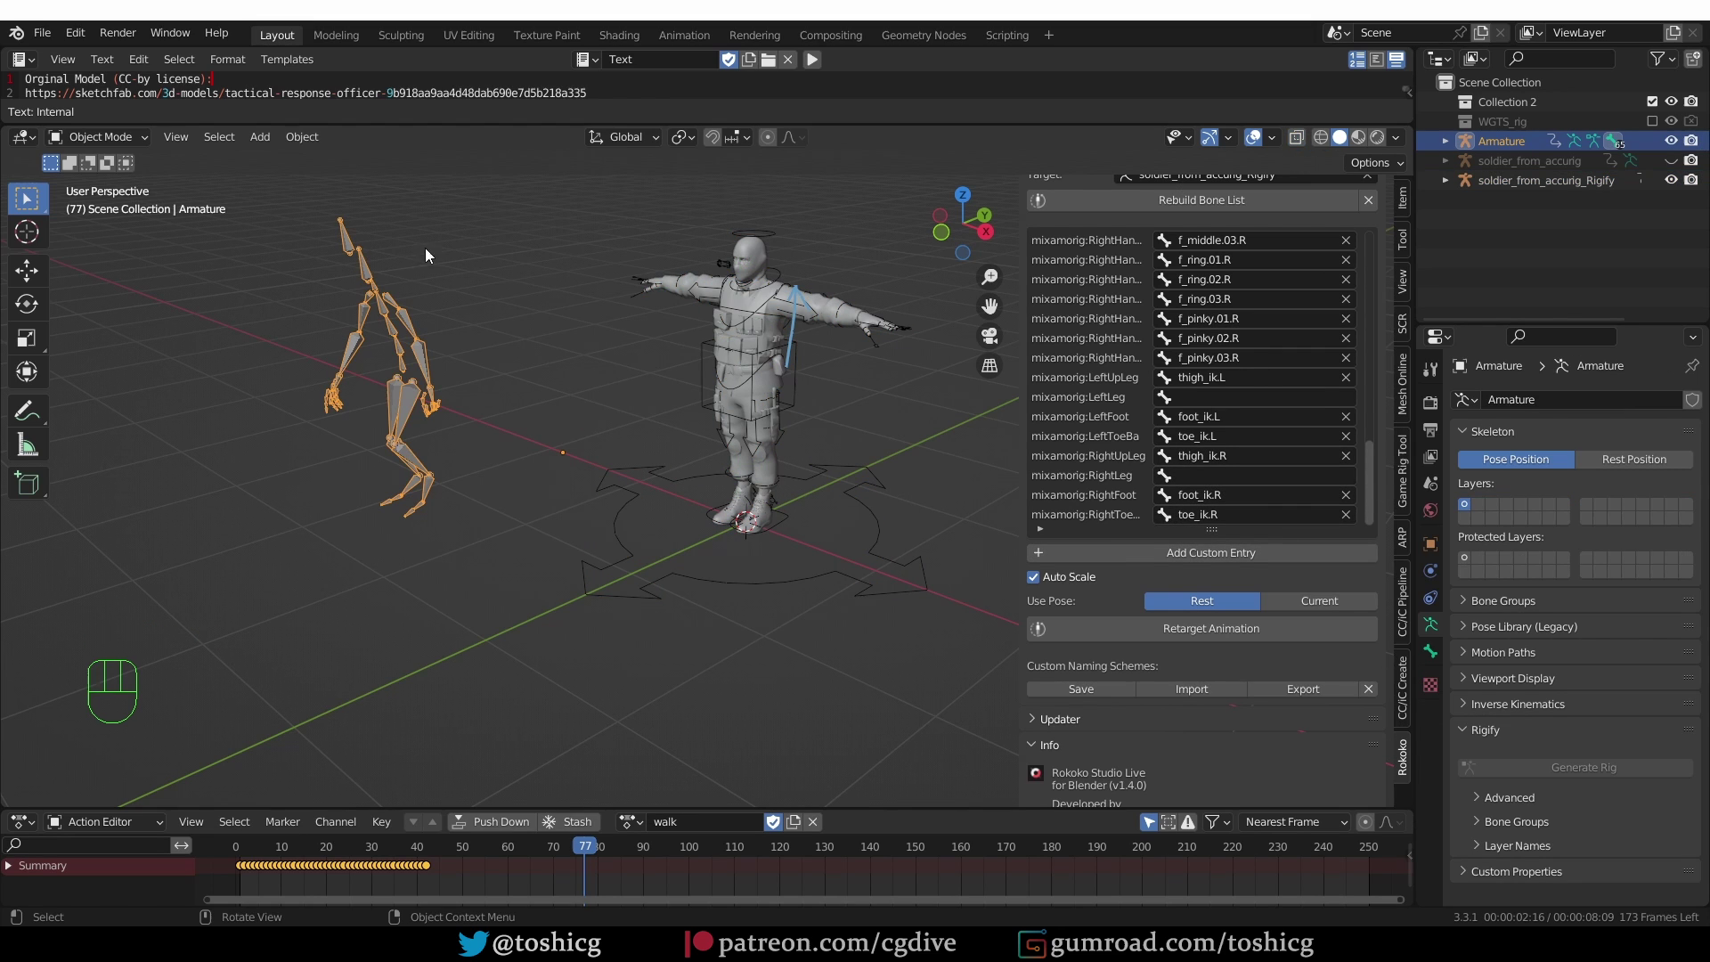
pyautogui.press('alt+g')
pyautogui.click(245, 849)
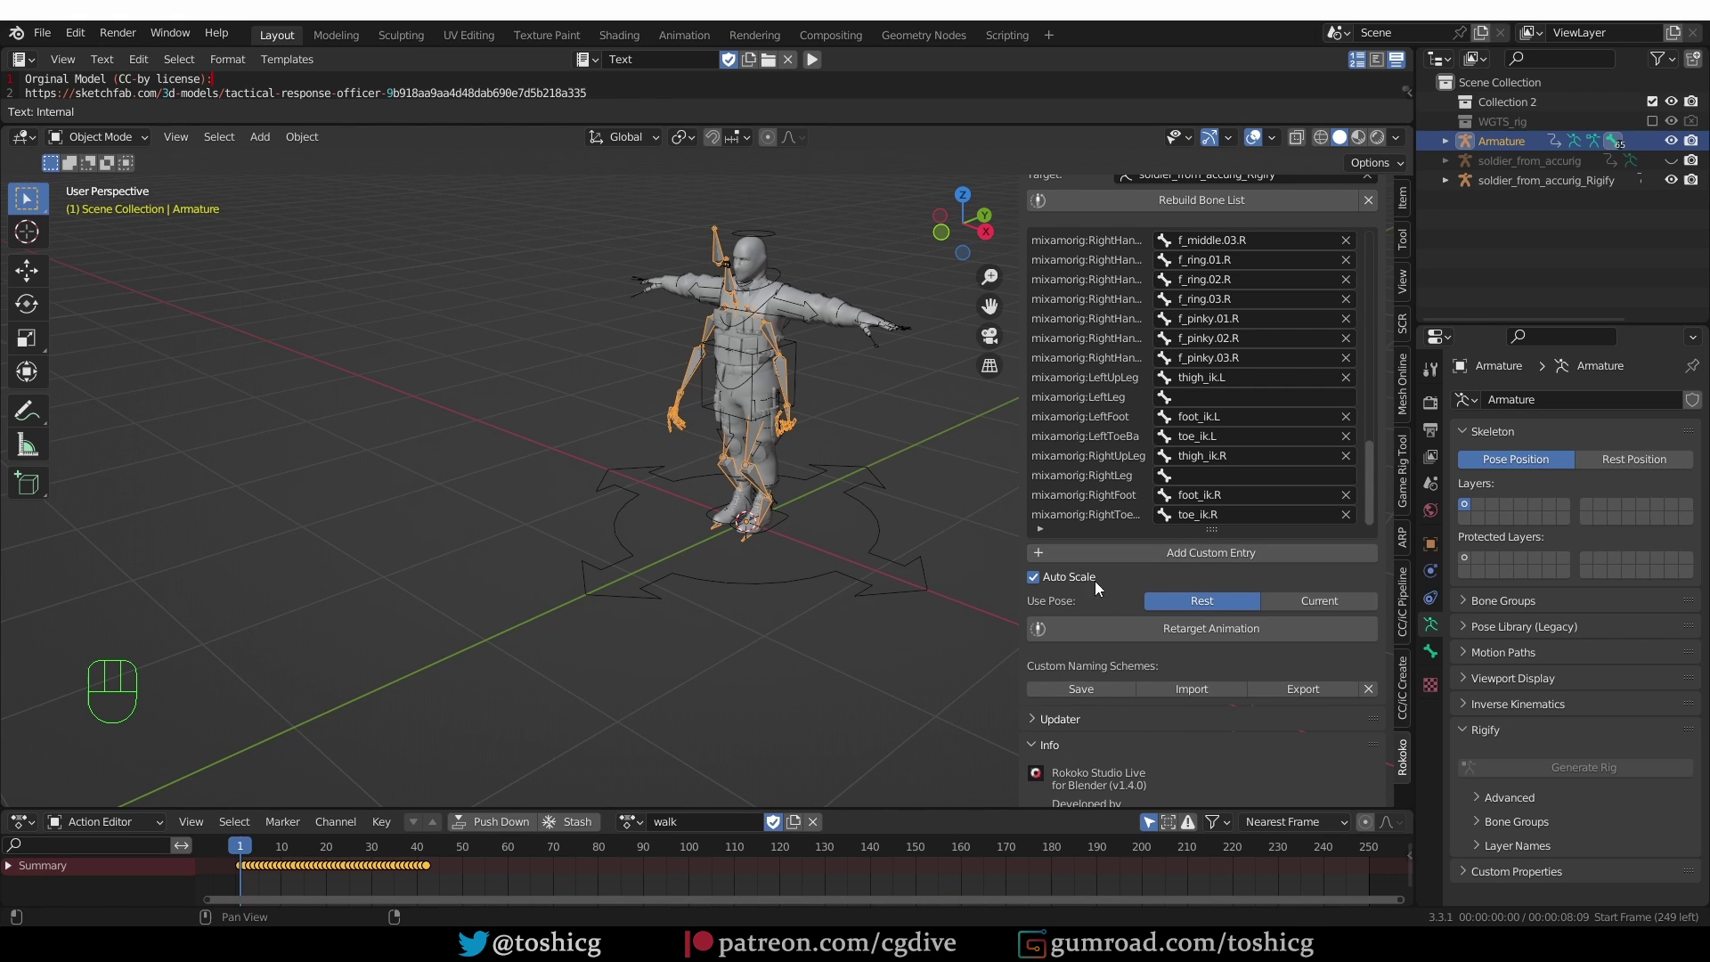
pyautogui.click(1159, 641)
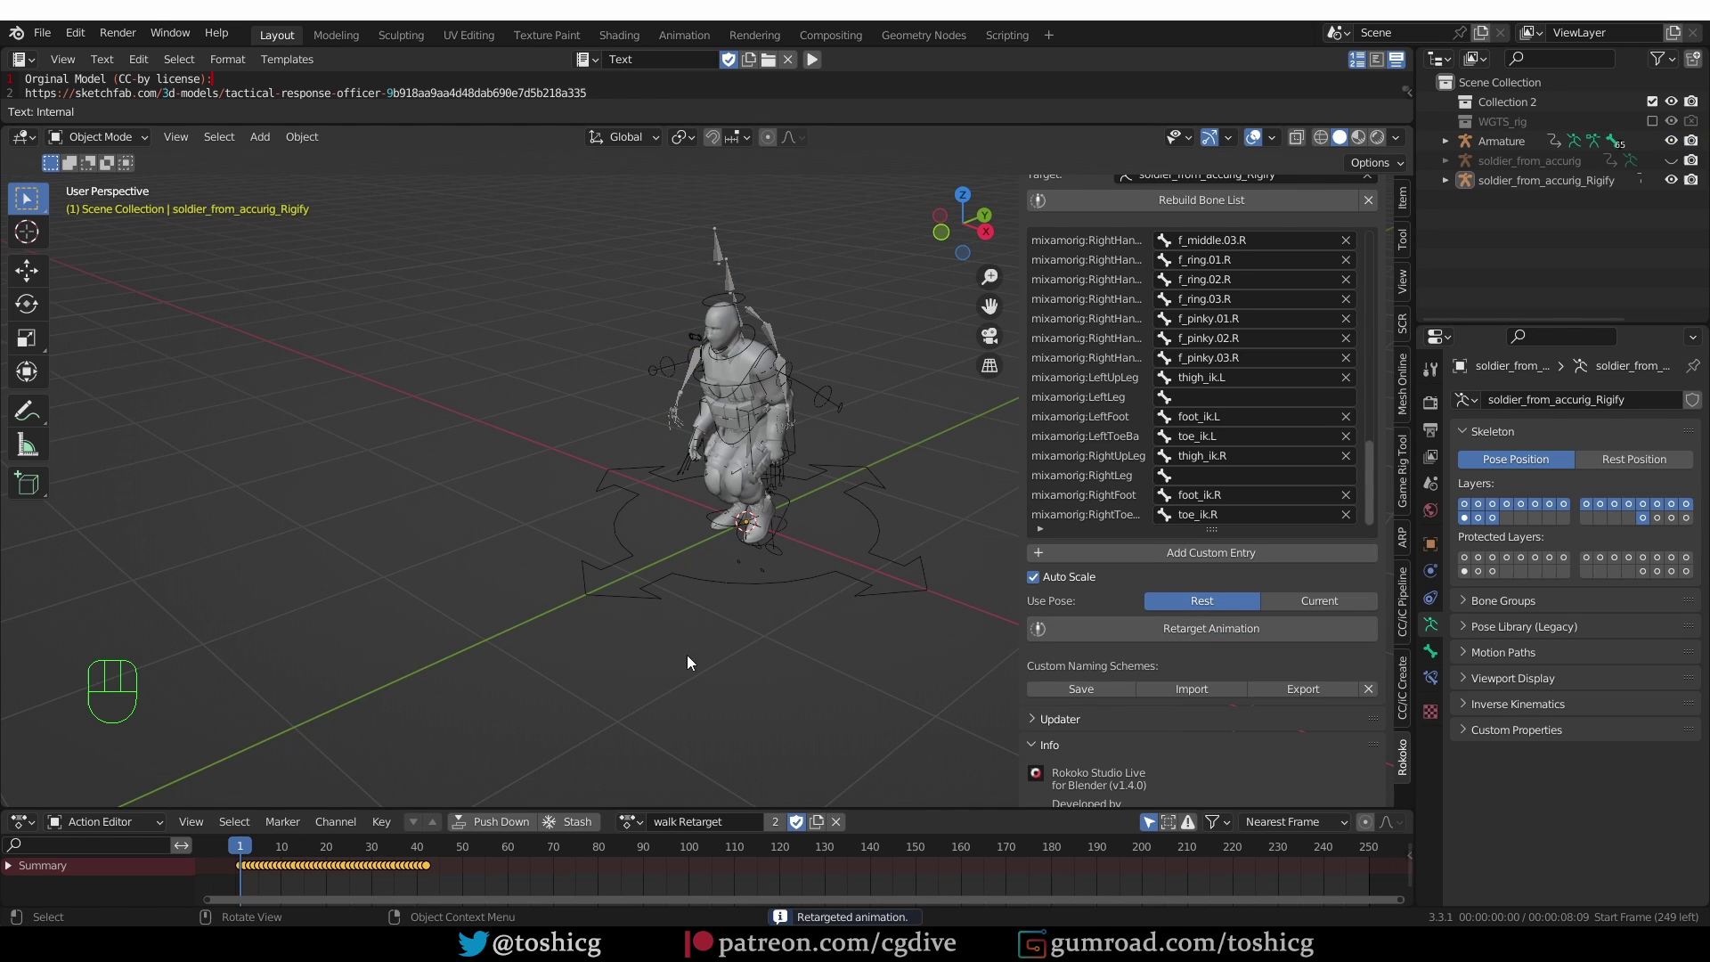
# - Play back the resulting walk, in which the soldier crouches awkwardly
pyautogui.middleClick(667, 576)
pyautogui.press('space')
pyautogui.press('space')
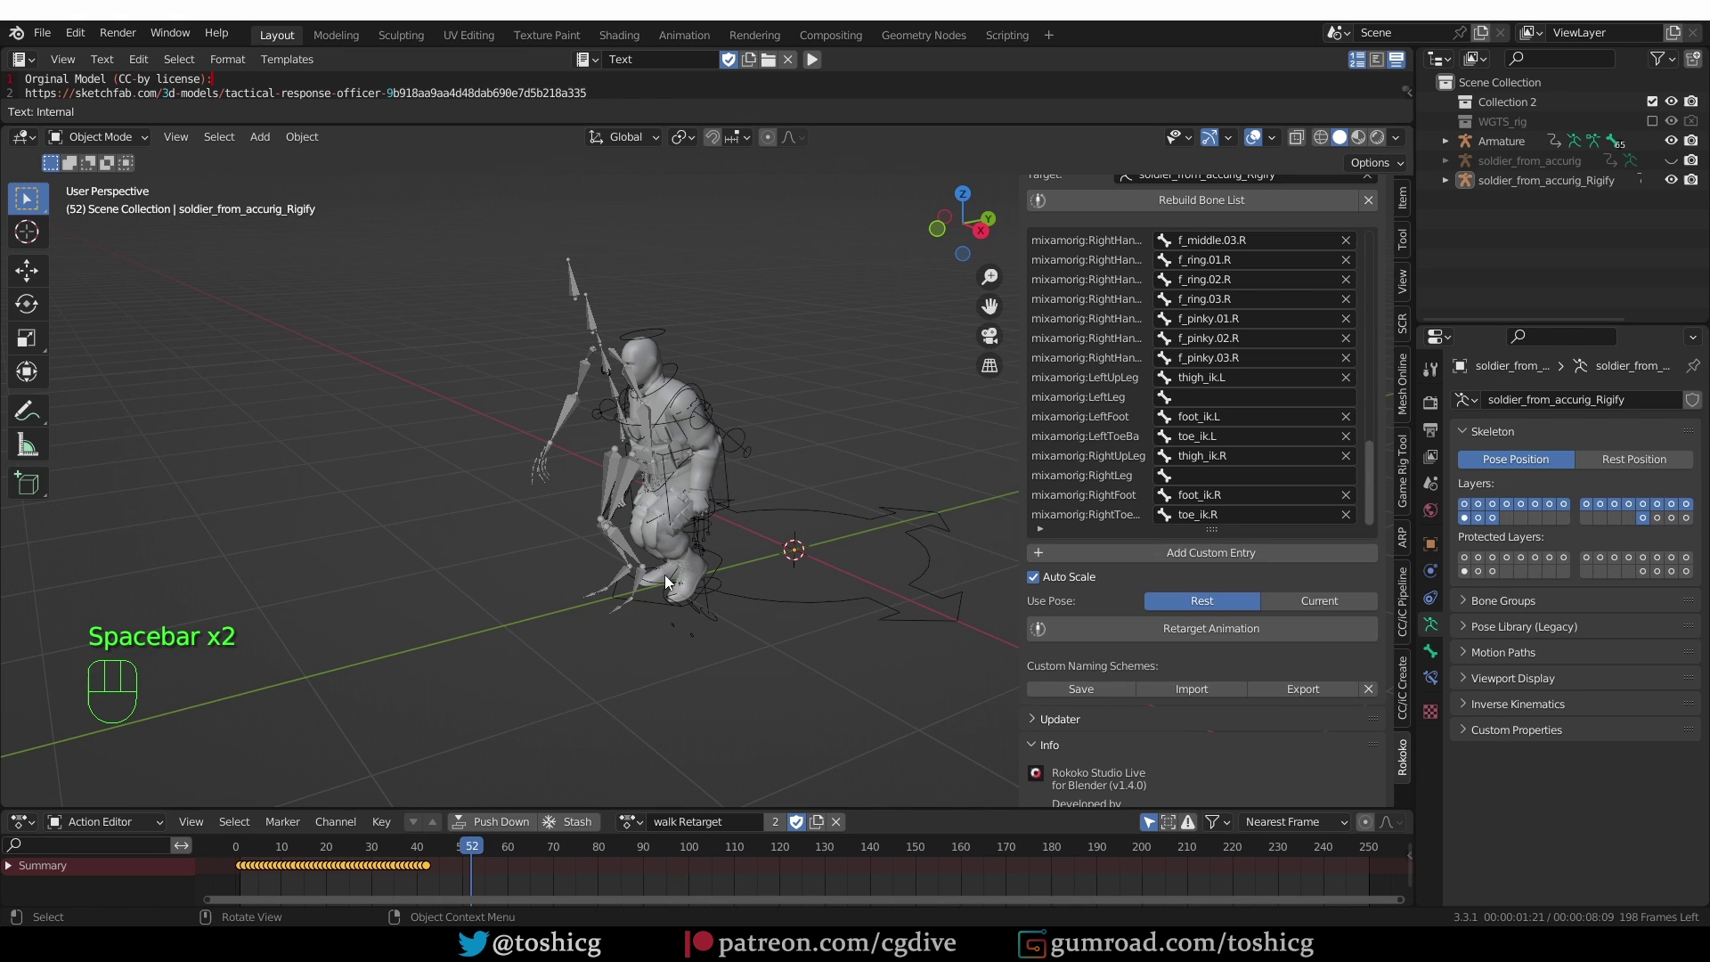
# - Undo the retarget, turn off Auto Scale and retarget the walk again
pyautogui.press('ctrl+z')
pyautogui.click(1069, 578)
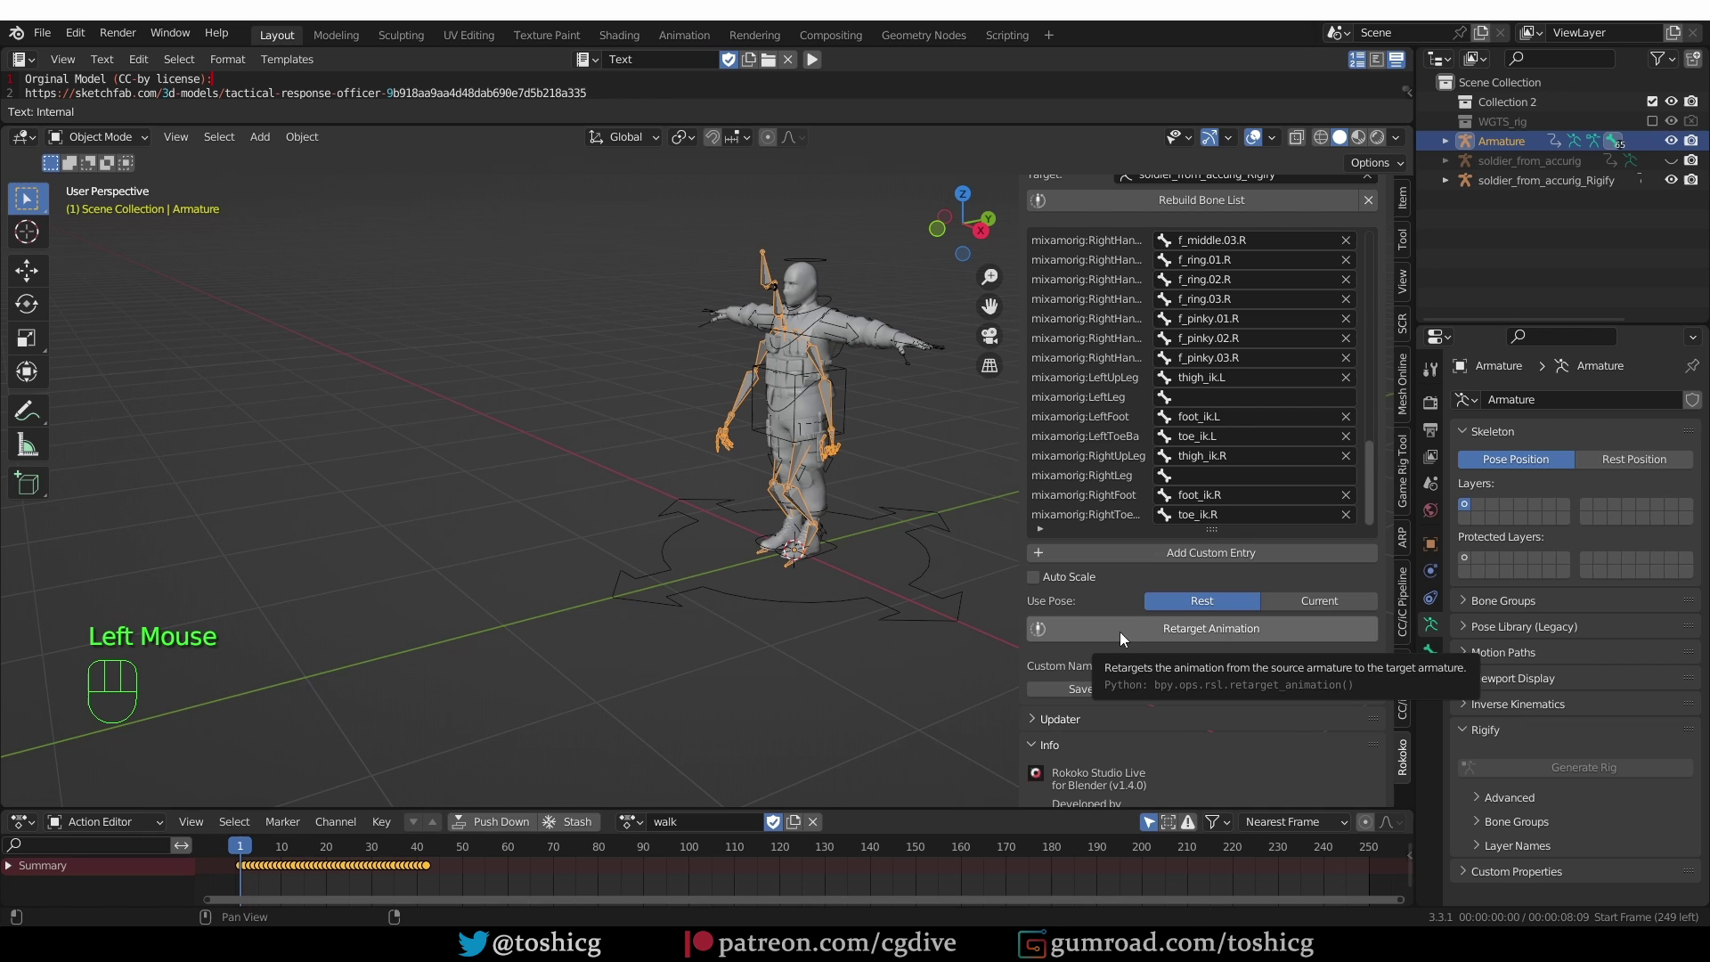
pyautogui.moveTo(1144, 636); pyautogui.dragTo(971, 583)
pyautogui.press('space')
pyautogui.press('space')
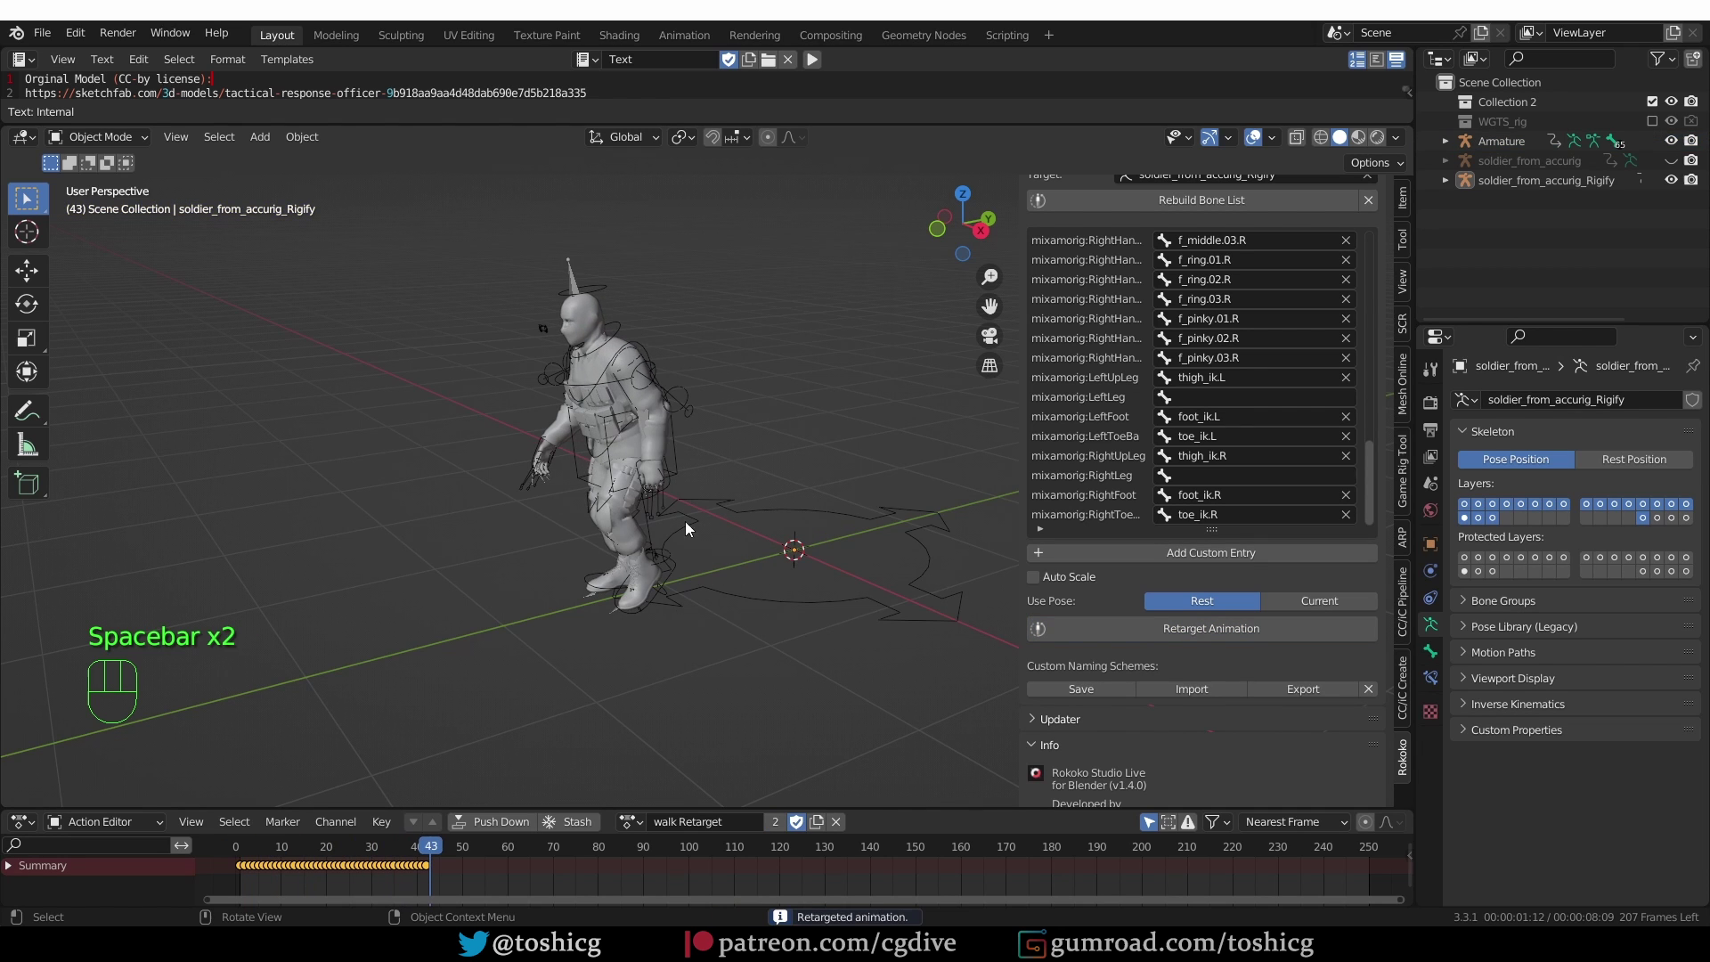
# - Undo, scale the source Armature up slightly, retarget and check the walk
pyautogui.press('ctrl+z')
pyautogui.moveTo(818, 326); pyautogui.dragTo(852, 409)
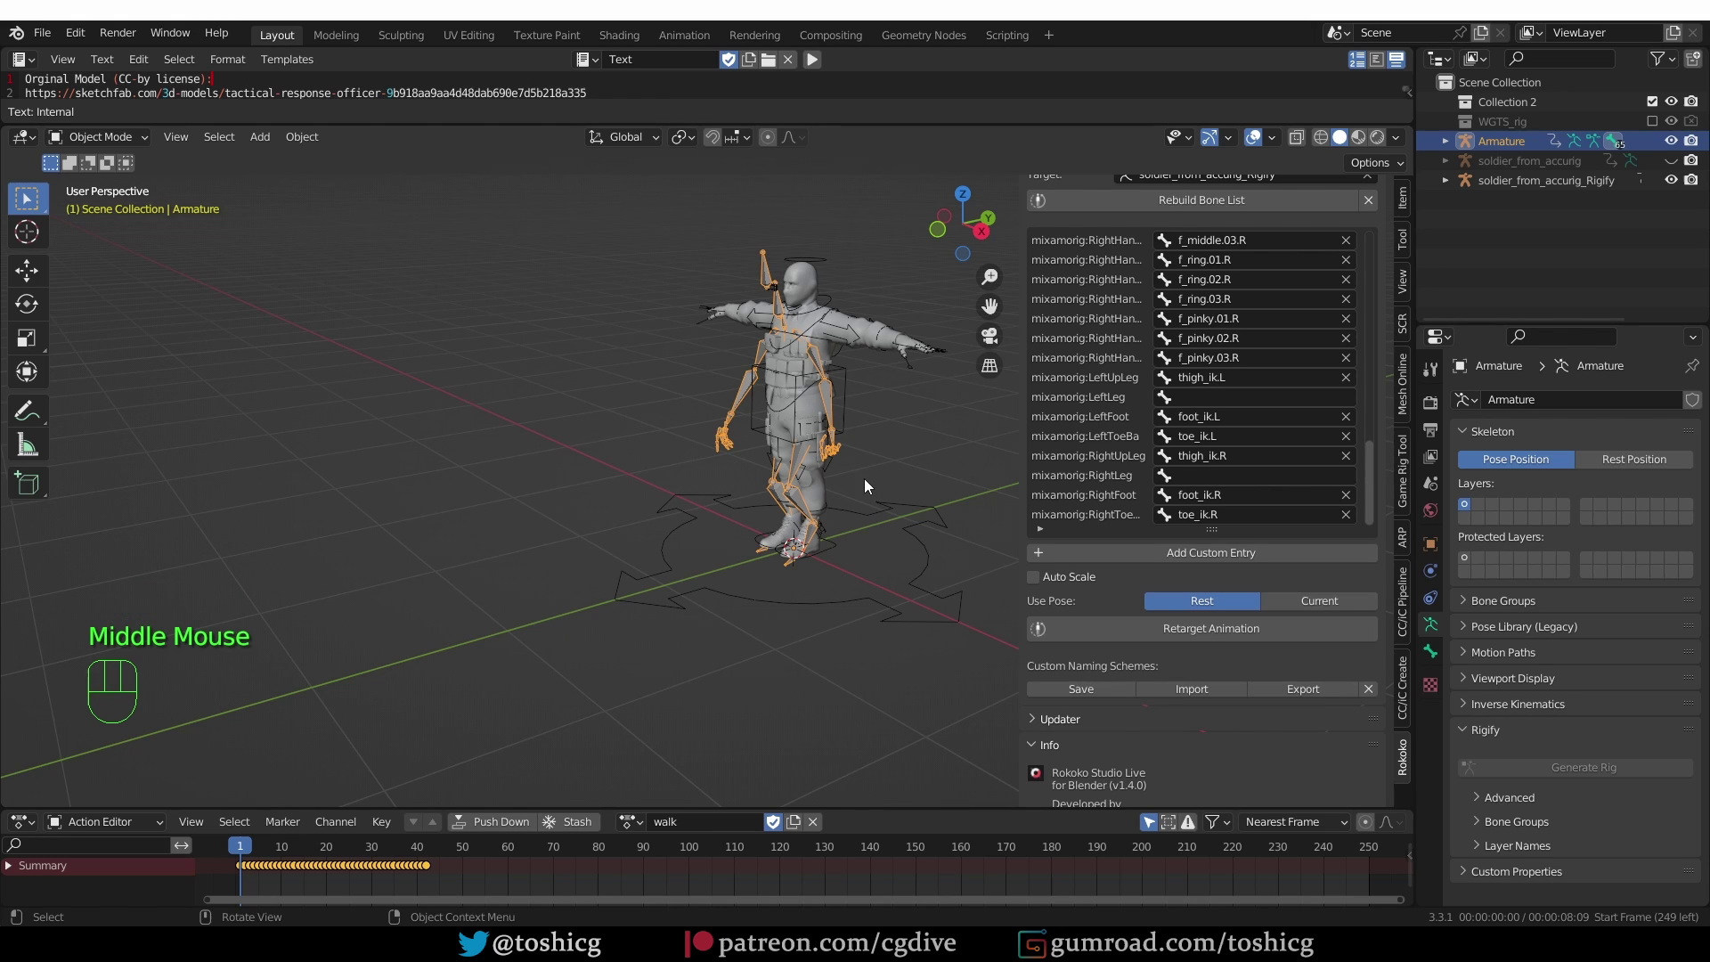
pyautogui.press('s')
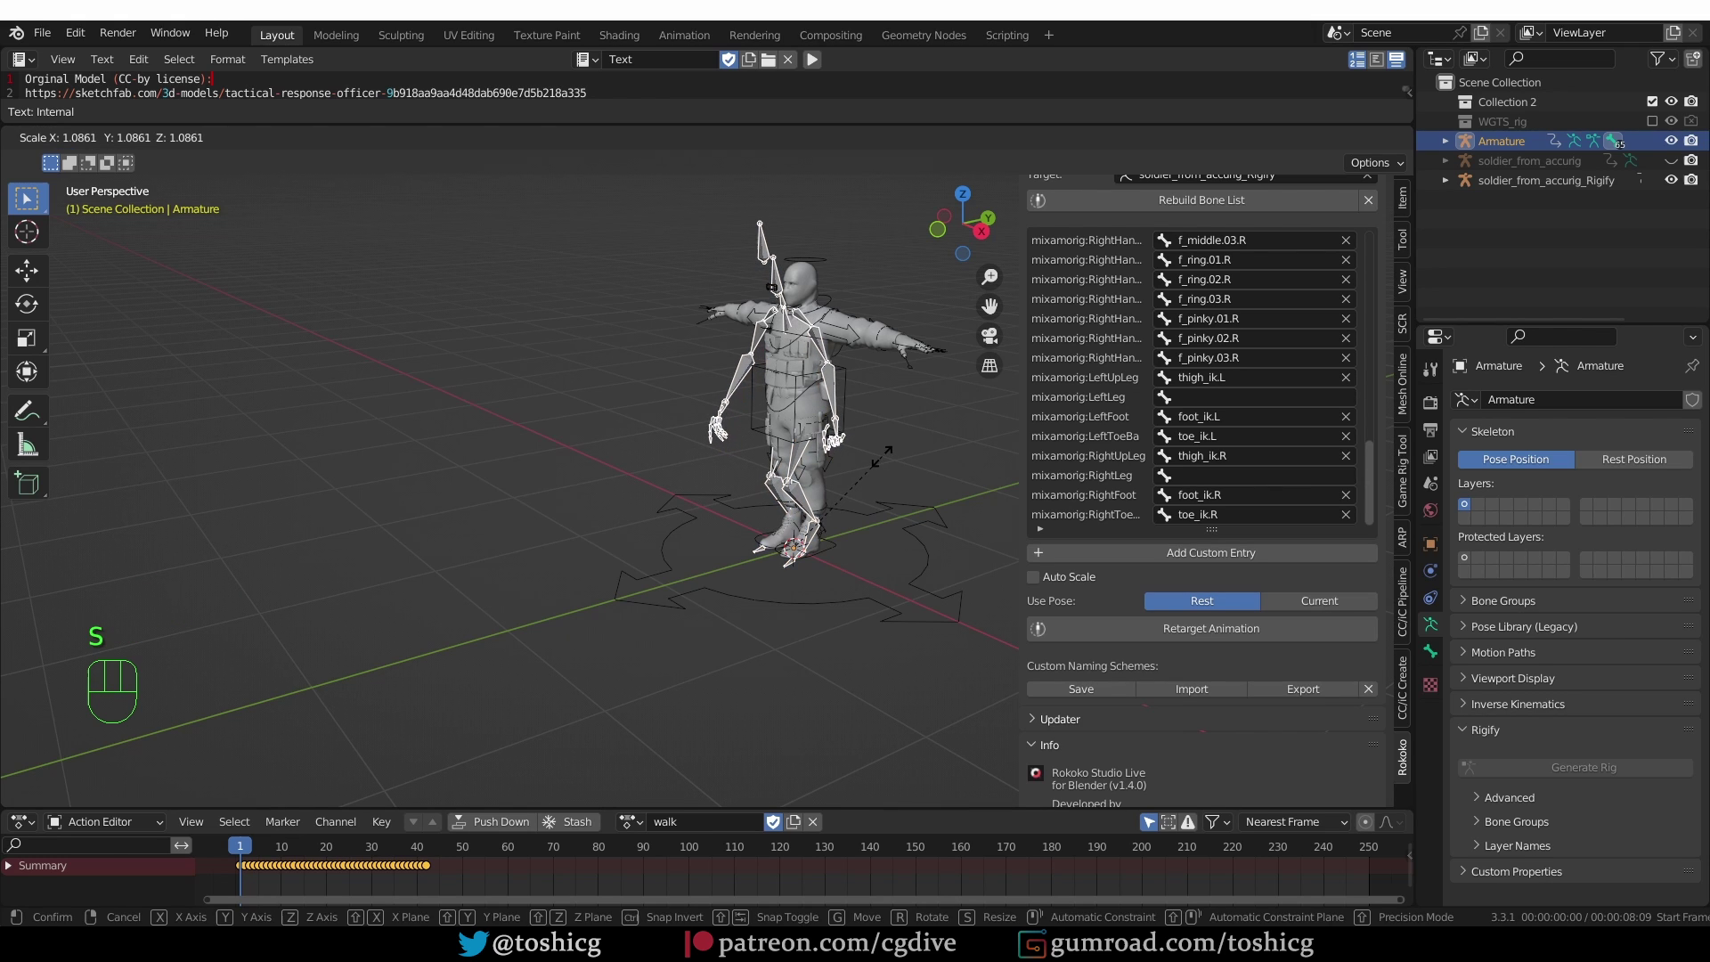
pyautogui.moveTo(1176, 630); pyautogui.dragTo(902, 488)
pyautogui.press('space')
pyautogui.press('space')
pyautogui.middleClick(724, 443)
pyautogui.moveTo(266, 845); pyautogui.dragTo(273, 847)
# - Undo and rescale the armature once more, retarget and play the upright walk
pyautogui.press('ctrl+z')
pyautogui.press('ctrl+z')
pyautogui.press('s')
pyautogui.moveTo(1176, 632); pyautogui.dragTo(1148, 651)
pyautogui.press('space')
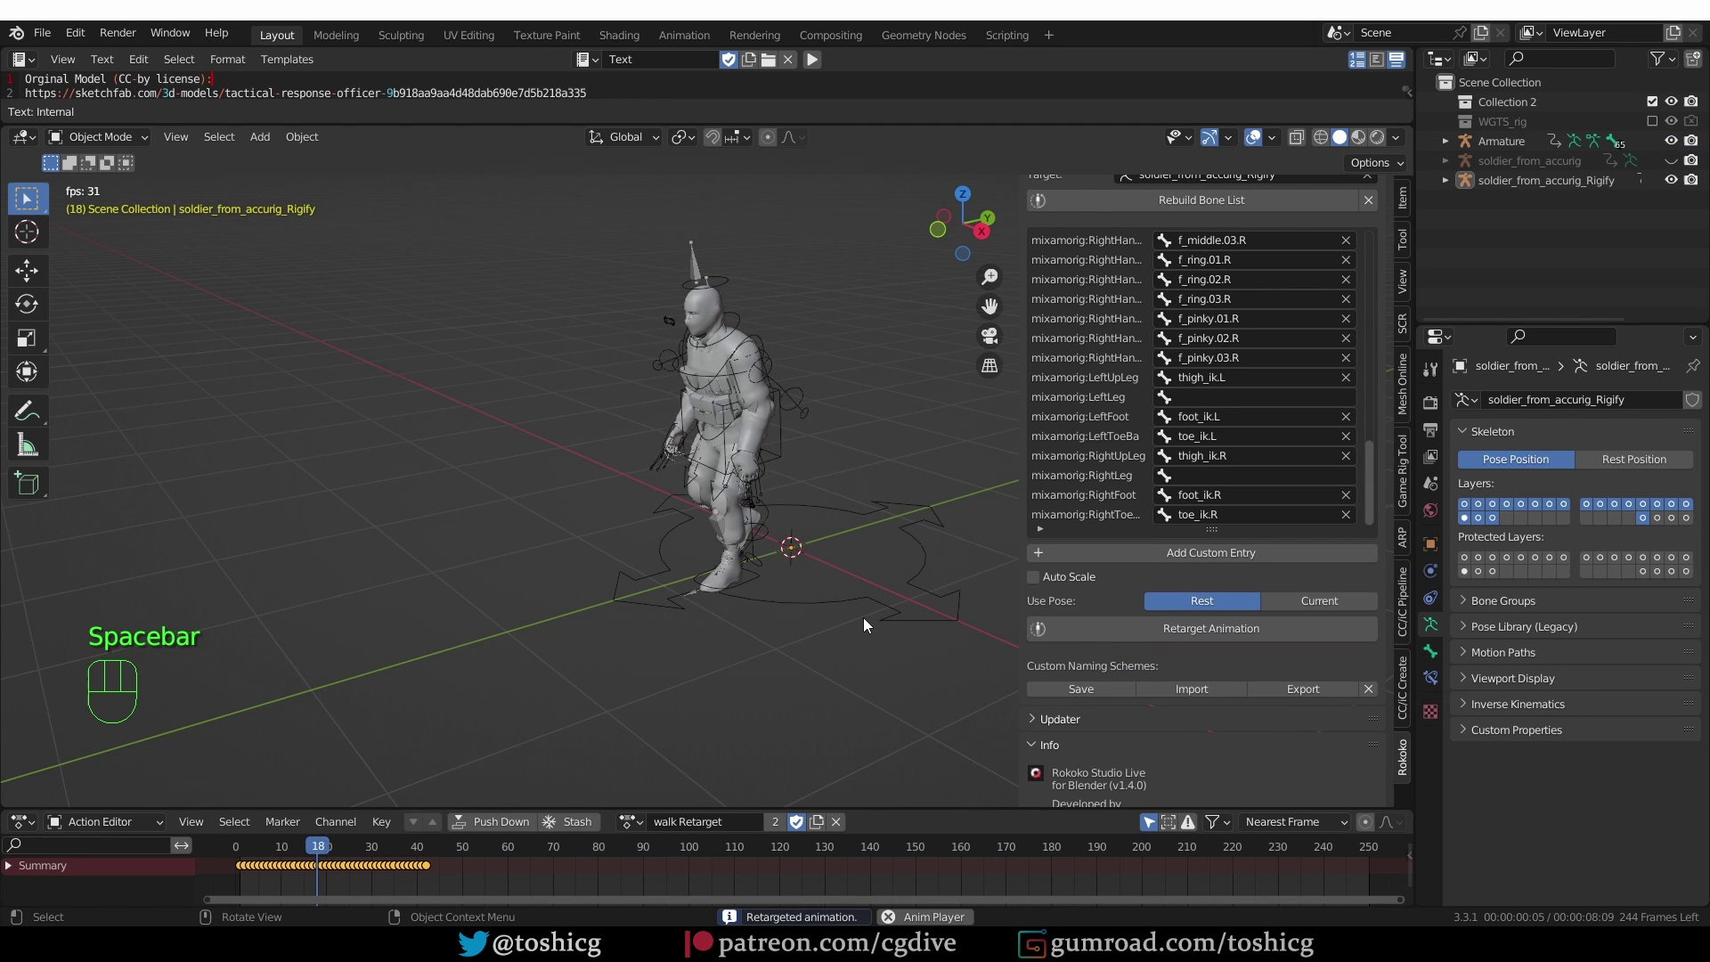
pyautogui.press('space')
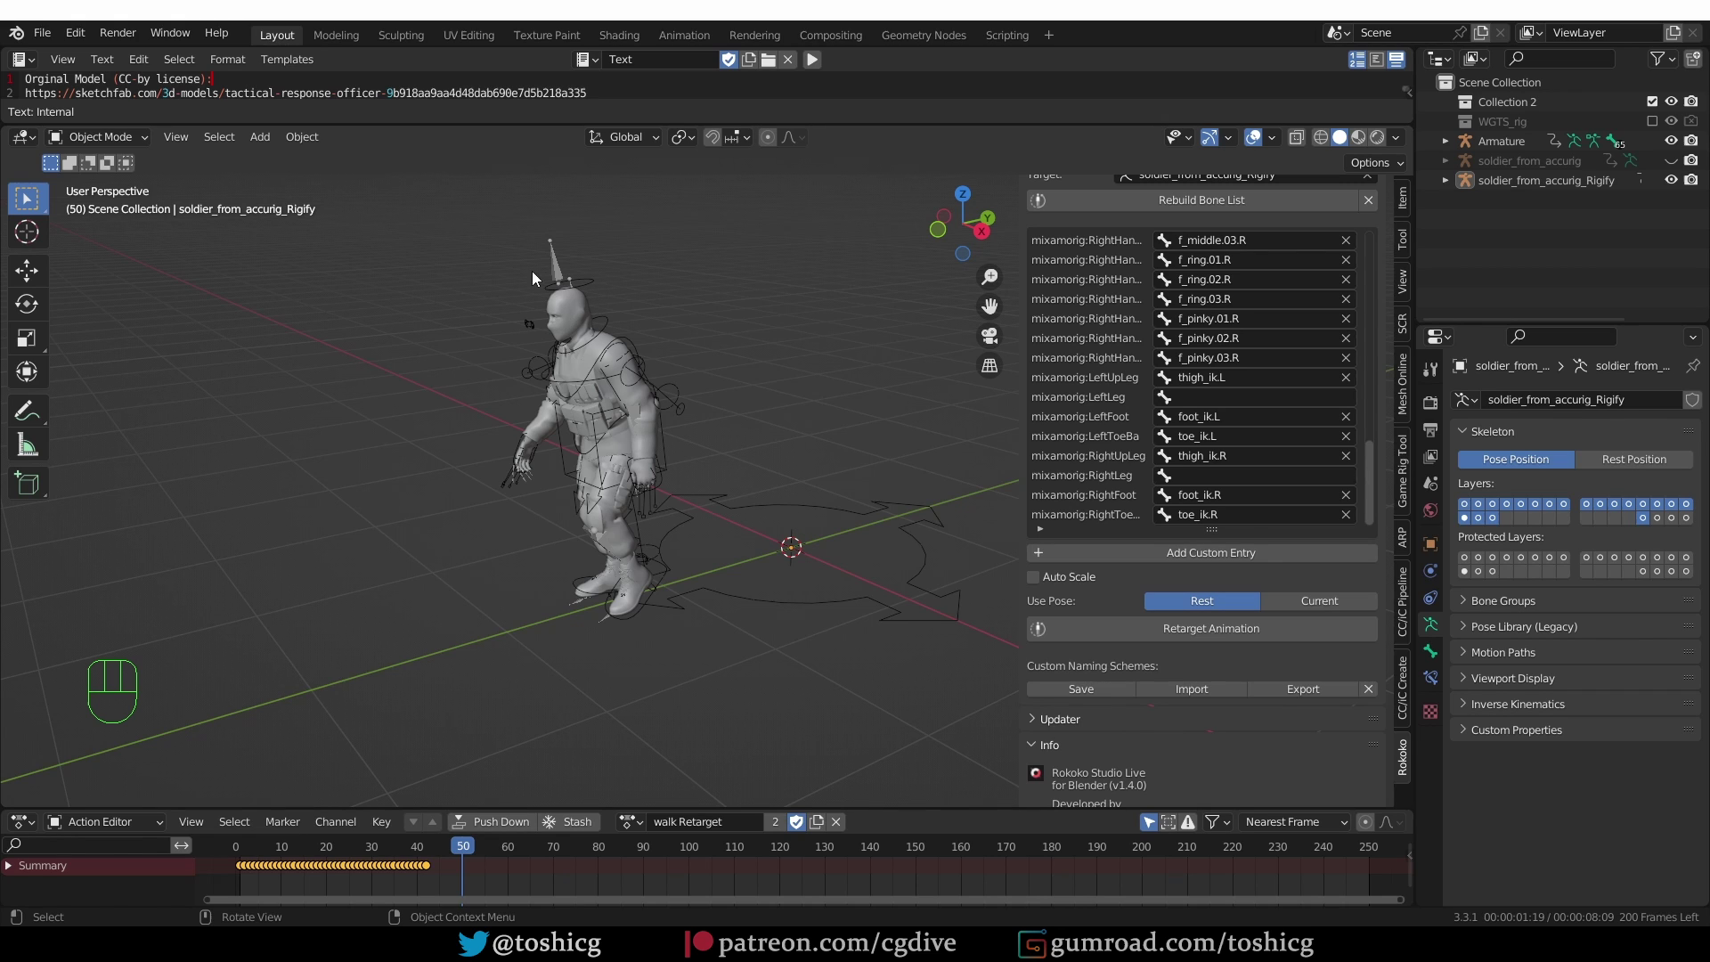
# - Assign the capoeira action to the Mixamo source armature in place of walk
pyautogui.click(564, 263)
pyautogui.click(643, 823)
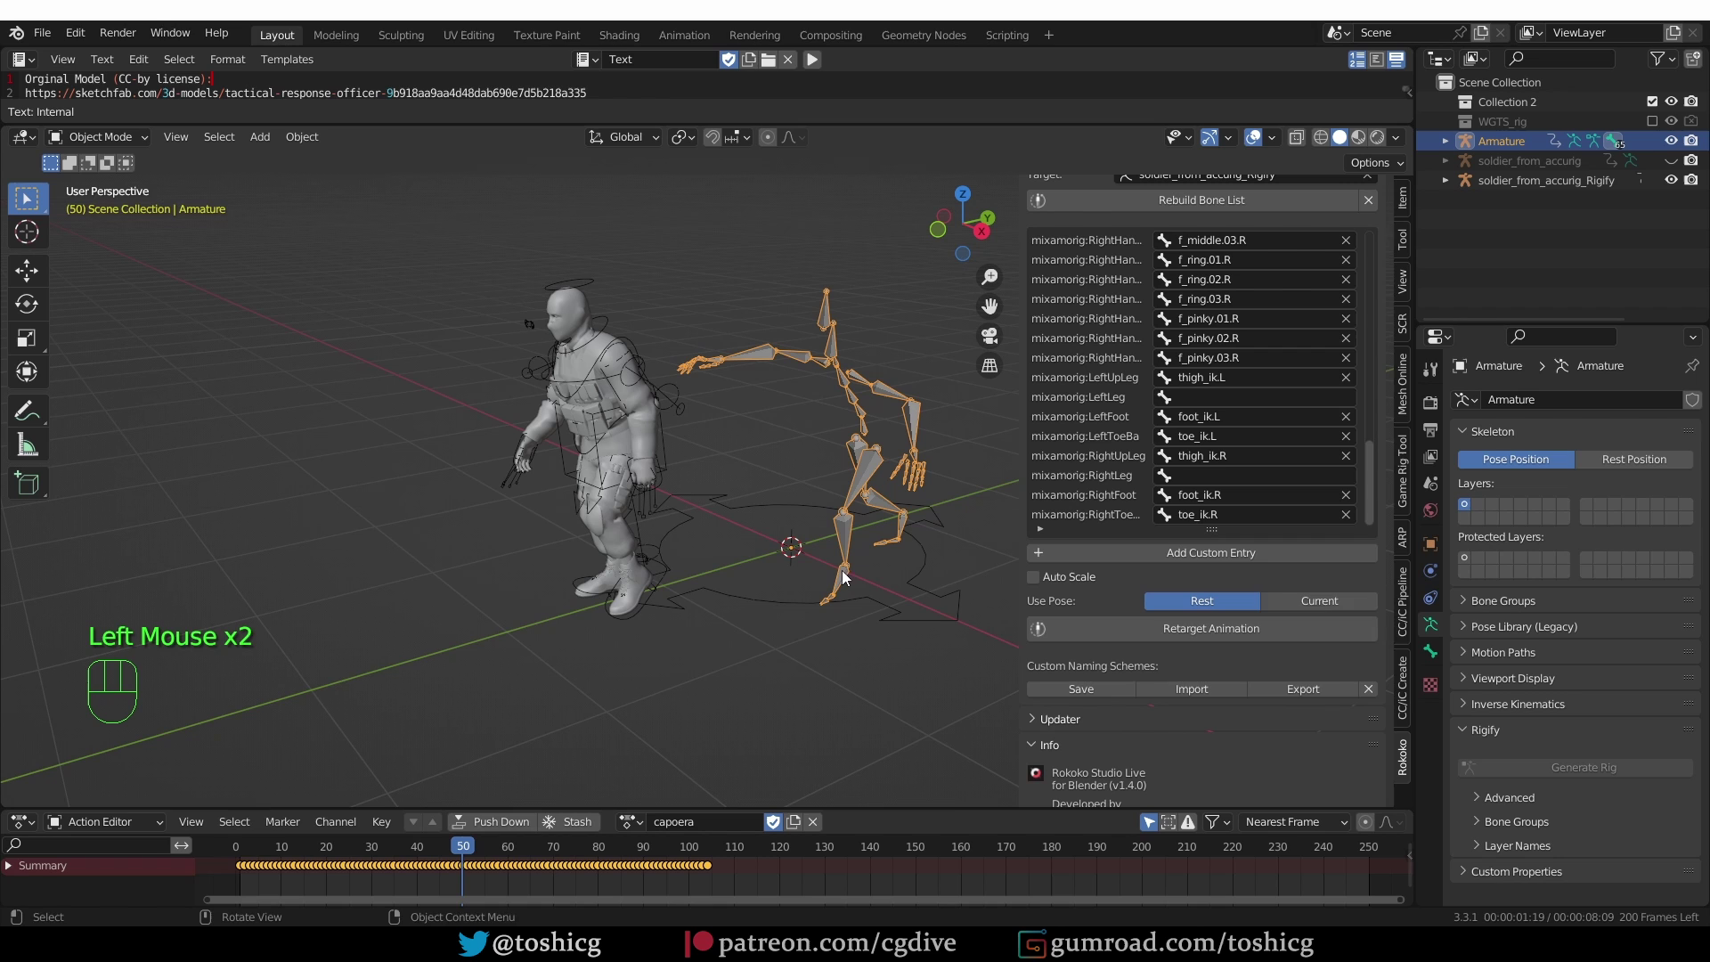
# - Play and scrub the capoeira animation in the viewport, undoing a stray scale edit
pyautogui.moveTo(1192, 638); pyautogui.dragTo(952, 694)
pyautogui.press('space')
pyautogui.press('space')
pyautogui.moveTo(945, 569); pyautogui.dragTo(922, 550)
pyautogui.scroll(3)
pyautogui.middleClick(647, 542)
pyautogui.press('ctrl+z')
pyautogui.click(823, 279)
pyautogui.press('s')
pyautogui.moveTo(1221, 632); pyautogui.dragTo(872, 483)
pyautogui.middleClick(910, 479)
# - Preview again, undo accidental changes, and retarget the capoeira onto the soldier rig via Rokoko
pyautogui.press('space')
pyautogui.middleClick(894, 522)
pyautogui.press('space')
pyautogui.moveTo(853, 536); pyautogui.dragTo(949, 455)
pyautogui.click(949, 455)
pyautogui.moveTo(940, 495); pyautogui.dragTo(980, 491)
pyautogui.press('ctrl+z')
pyautogui.press('ctrl+z')
pyautogui.middleClick(702, 379)
pyautogui.press('s')
pyautogui.click(1122, 635)
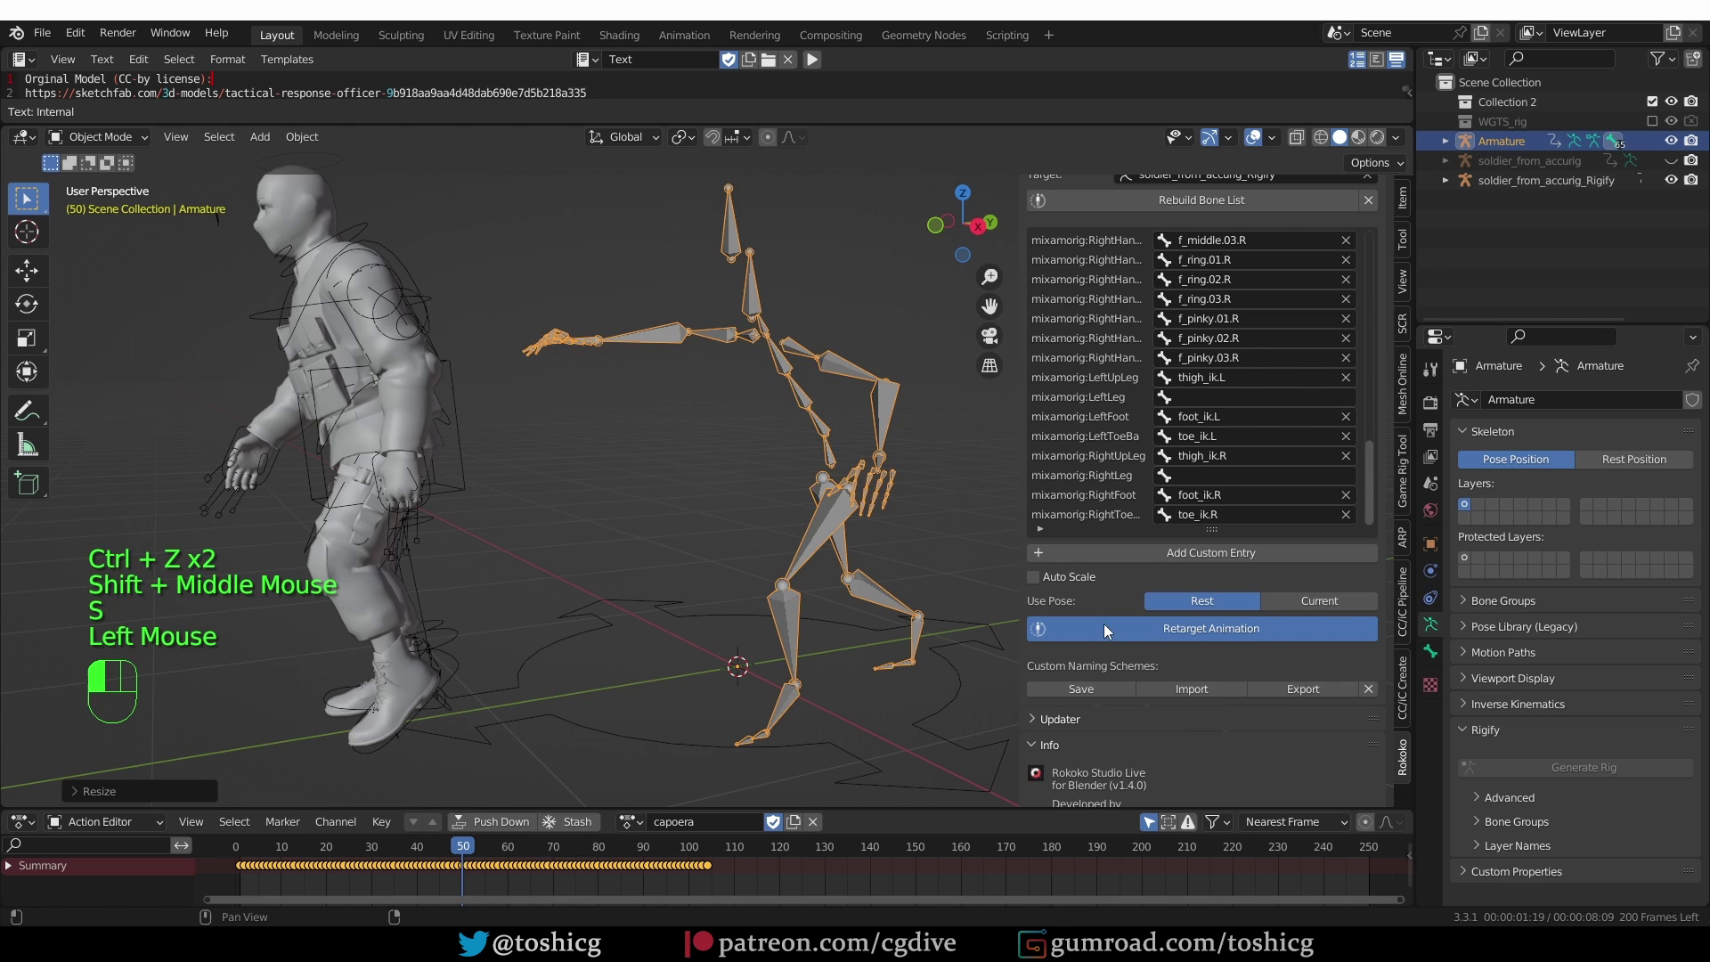
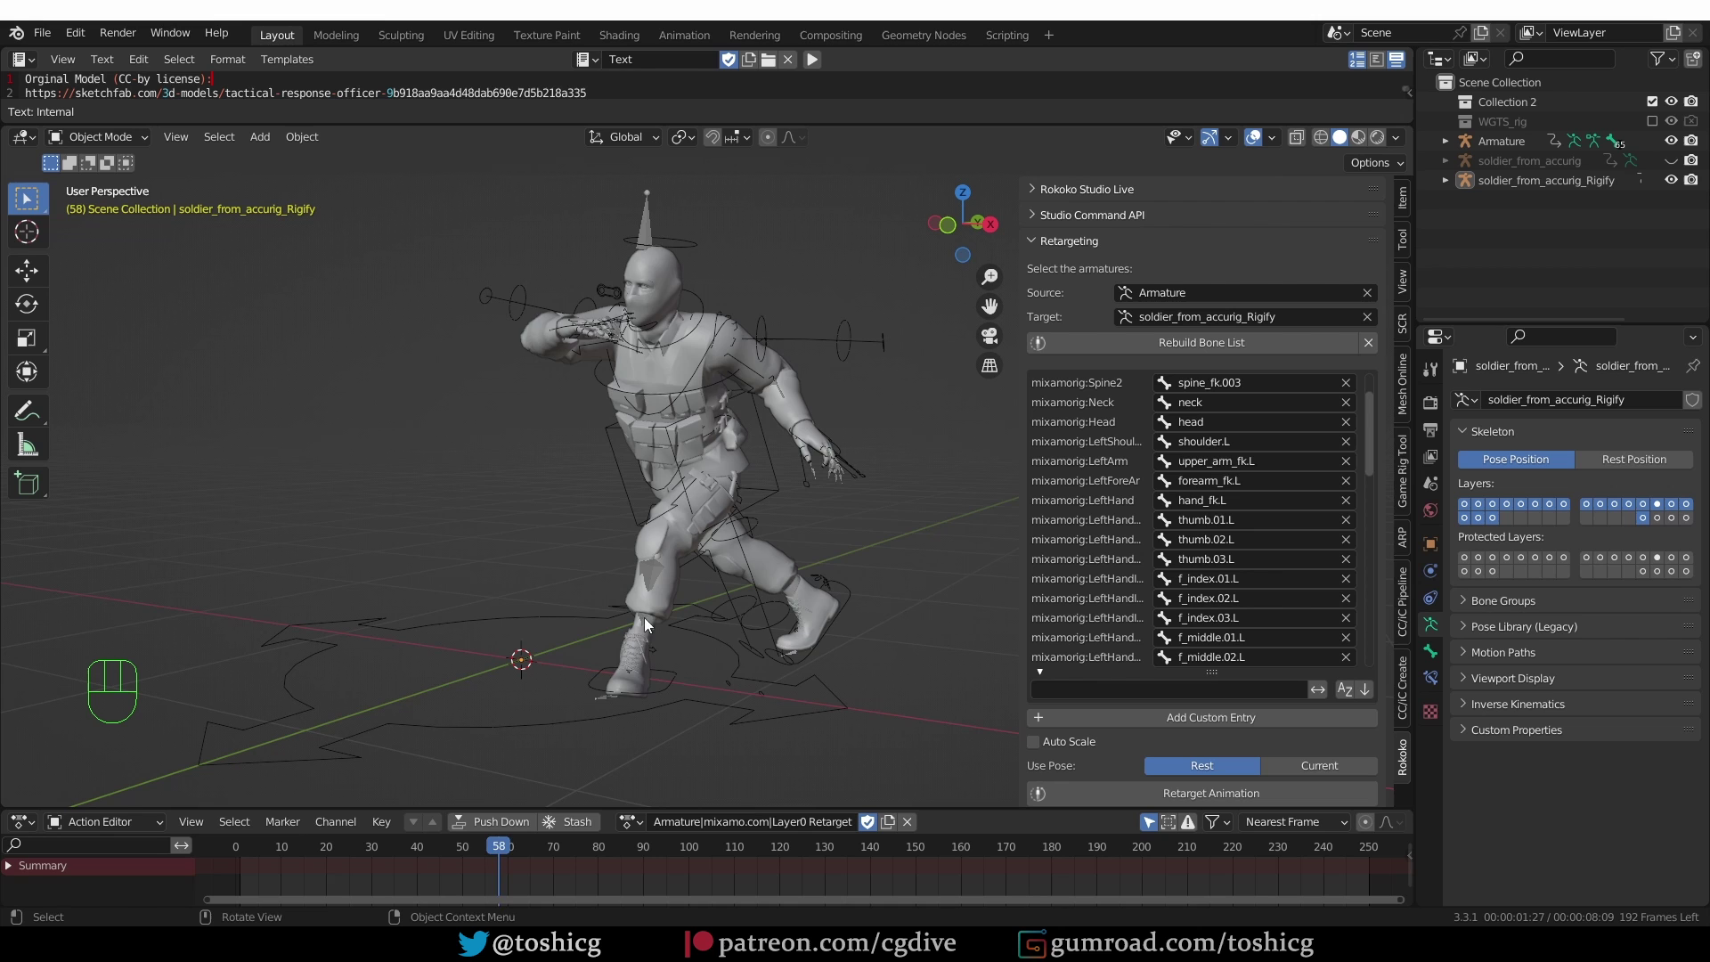
pyautogui.press('space')
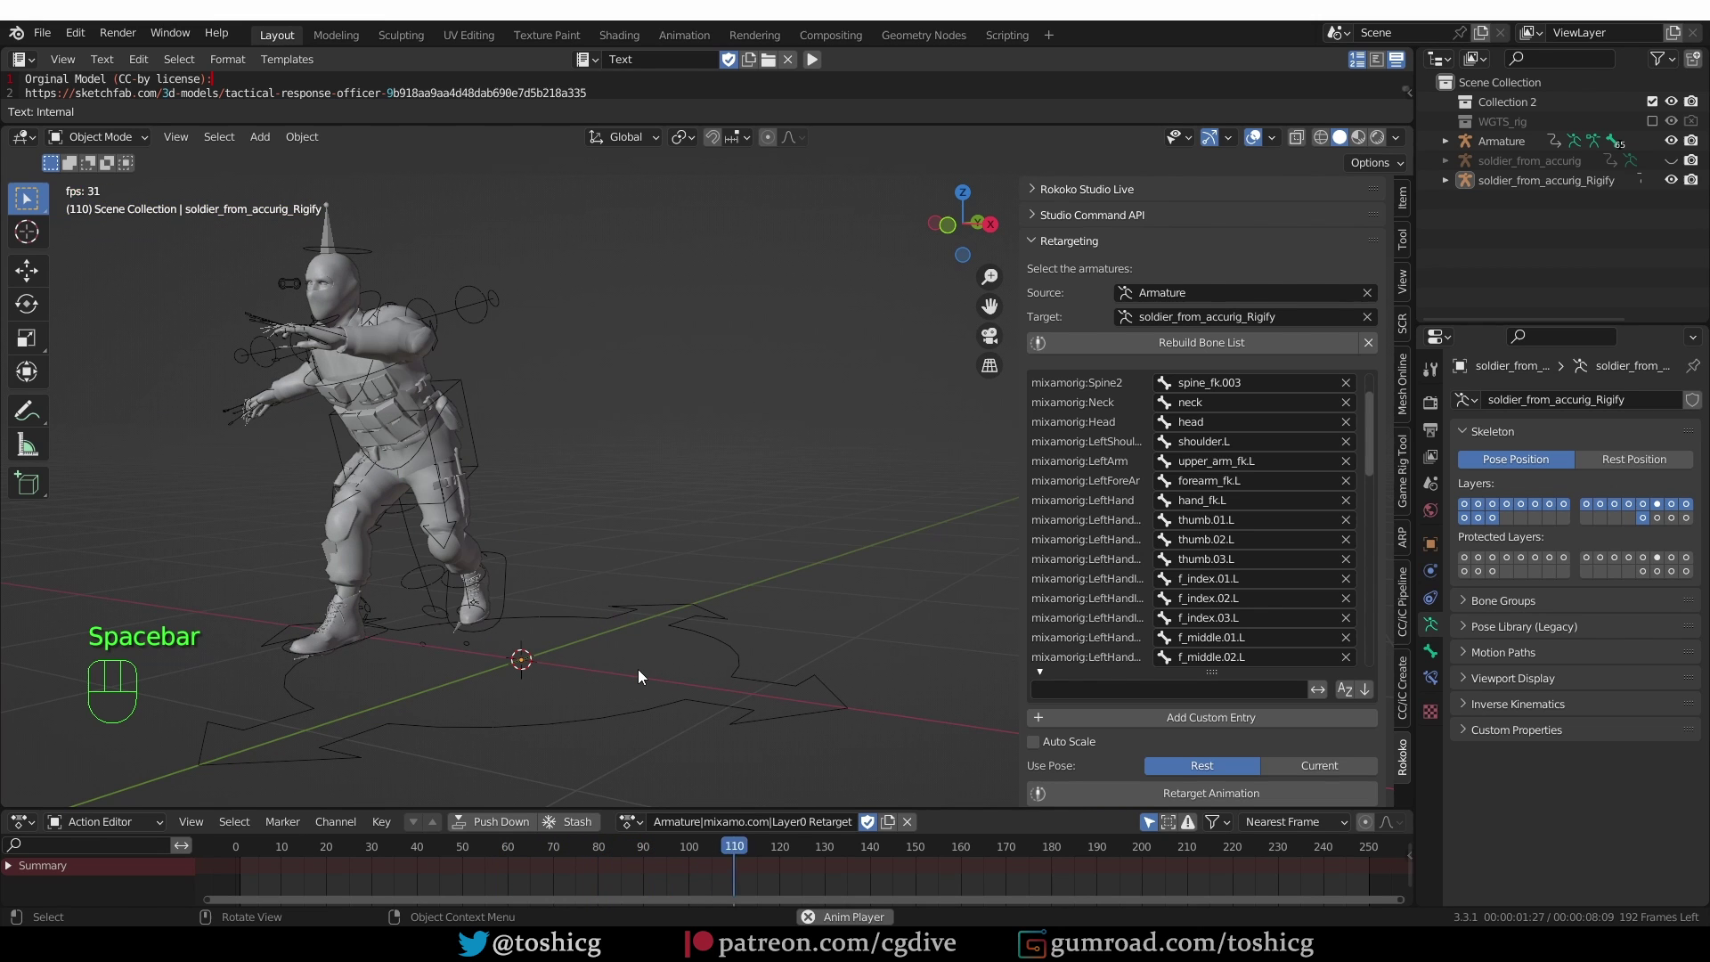
pyautogui.press('space')
pyautogui.click(250, 852)
pyautogui.press('space')
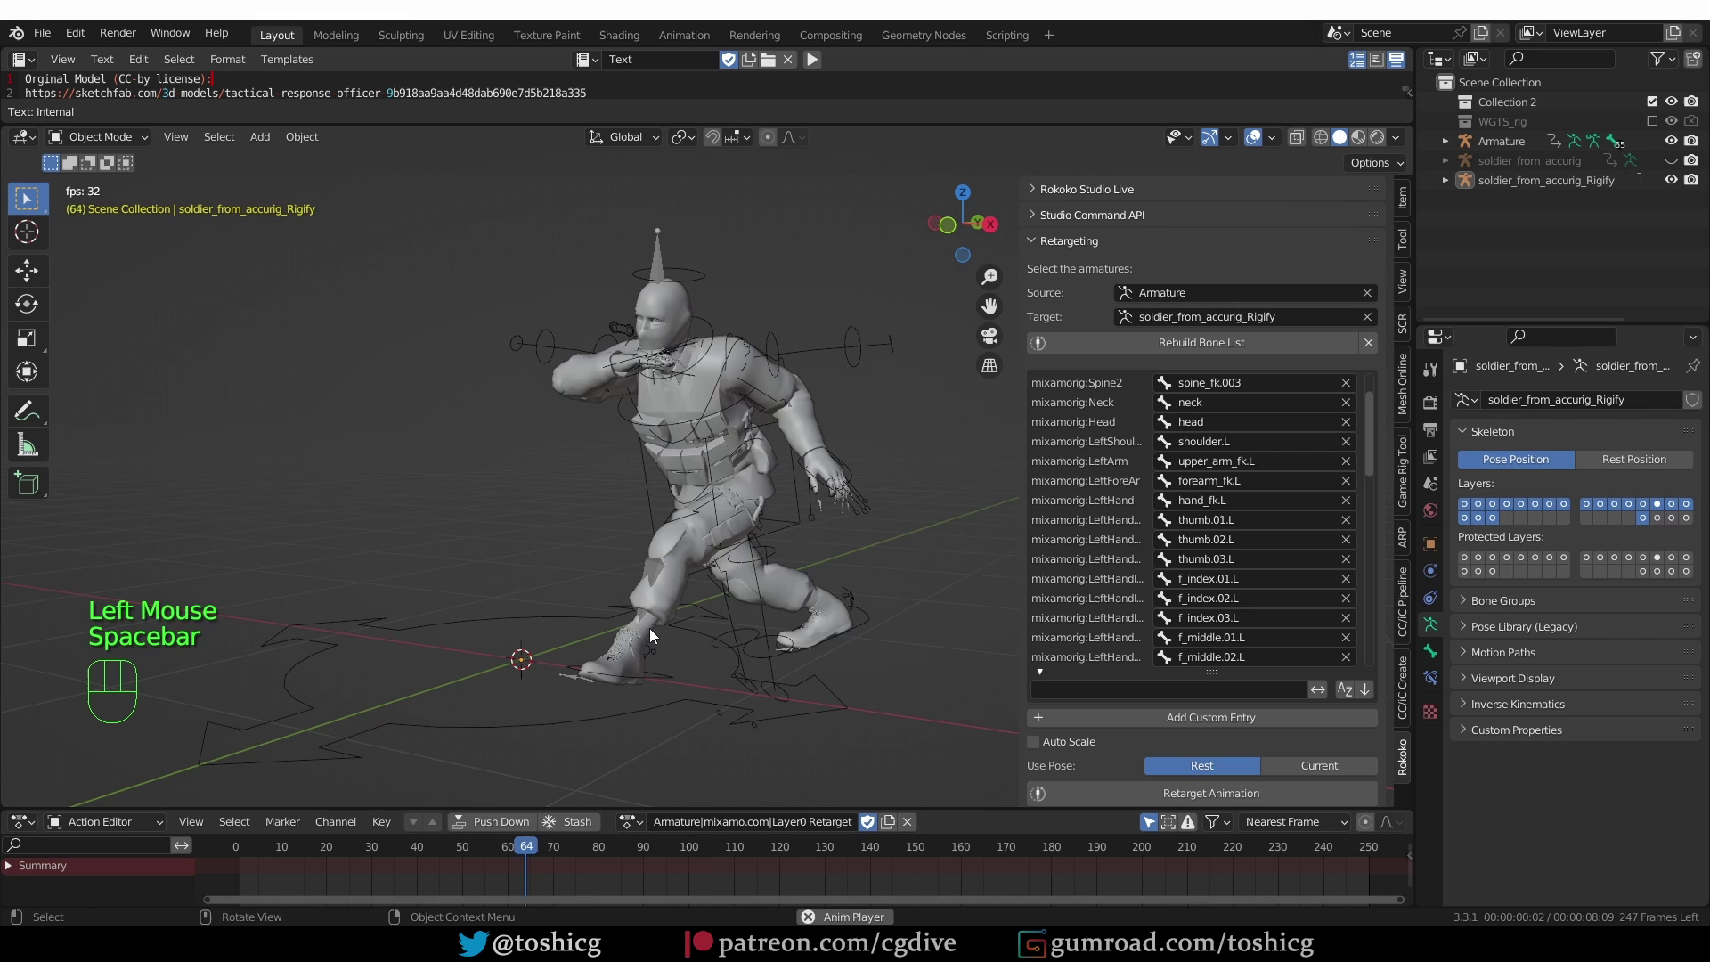
pyautogui.press('space')
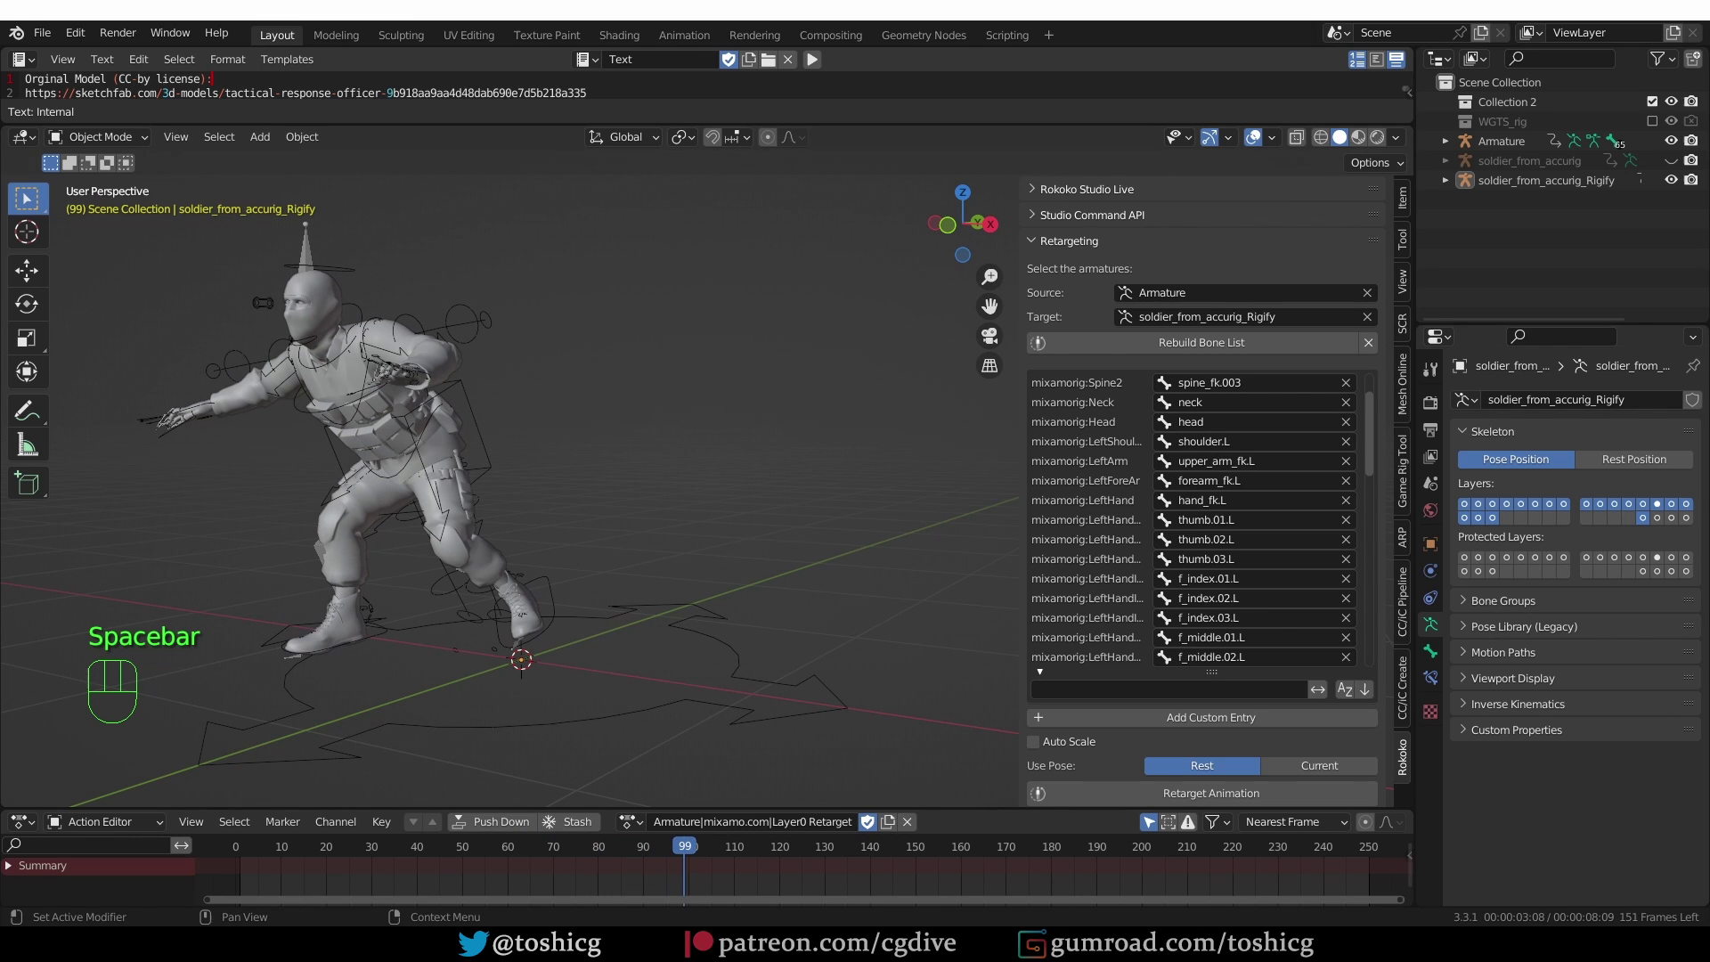